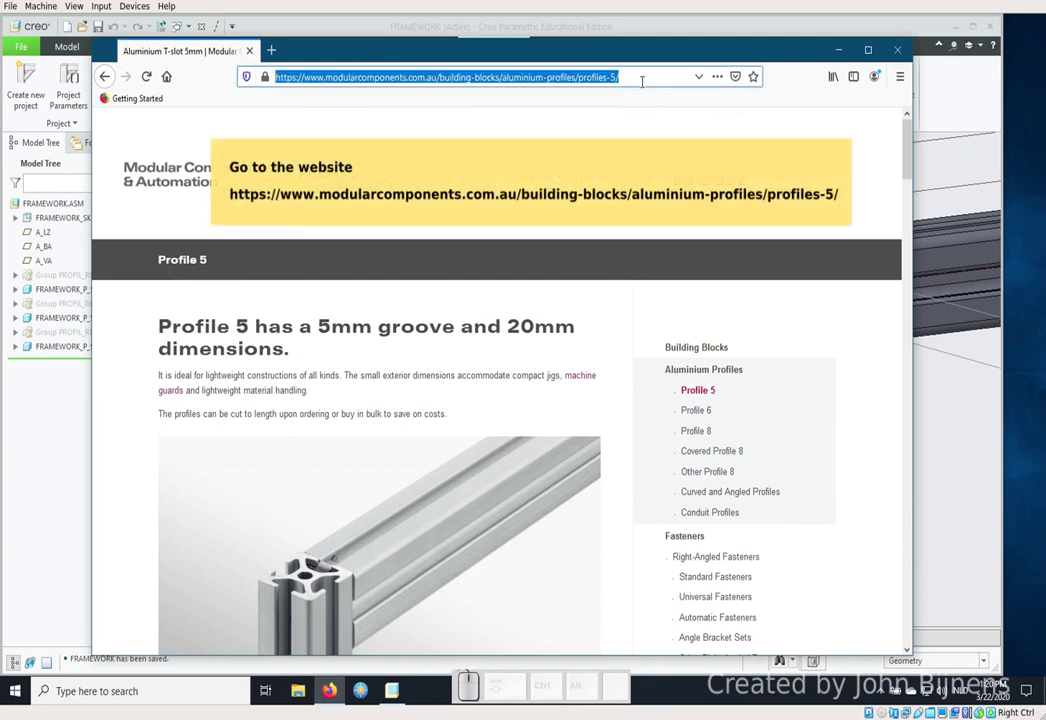
From the Profile 5 page, reach the T-slot Nuts St list and locate the T-slot Nut 5 St M4 entry.
scroll(down, 3)
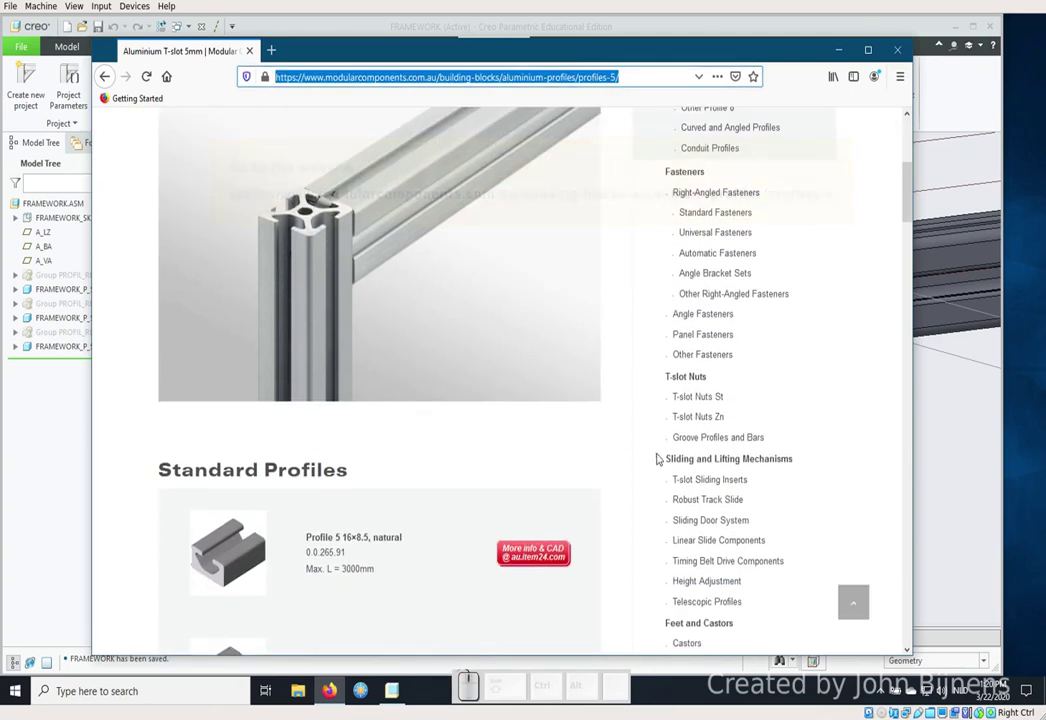
click(717, 400)
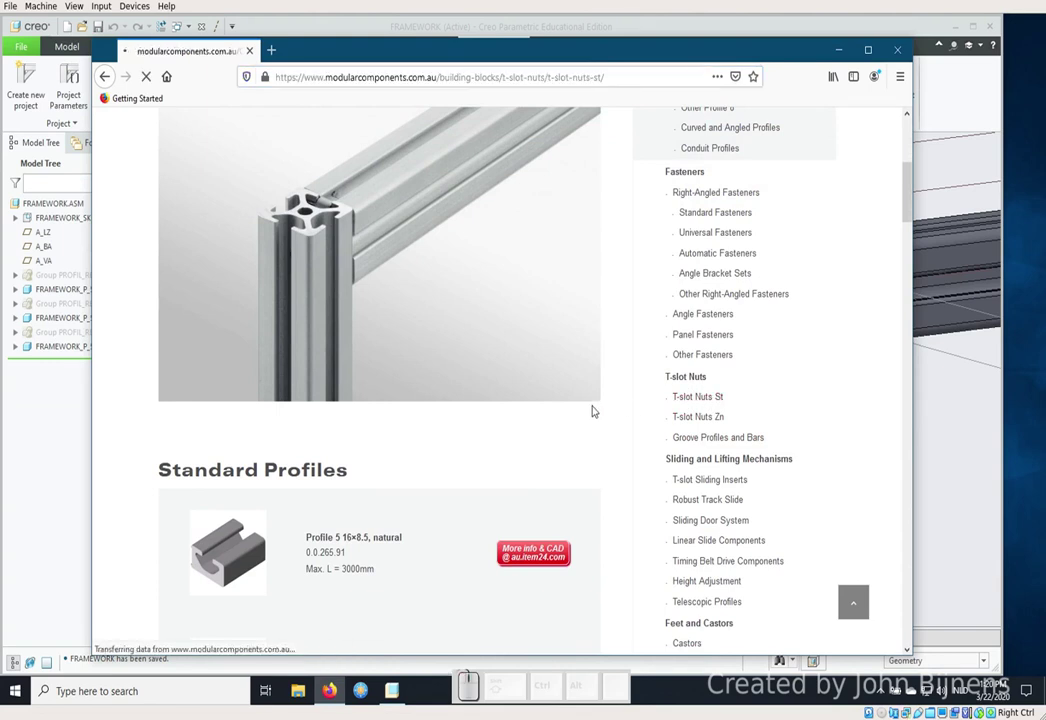
scroll(down, 3)
scroll(down, 3)
scroll(down, 3)
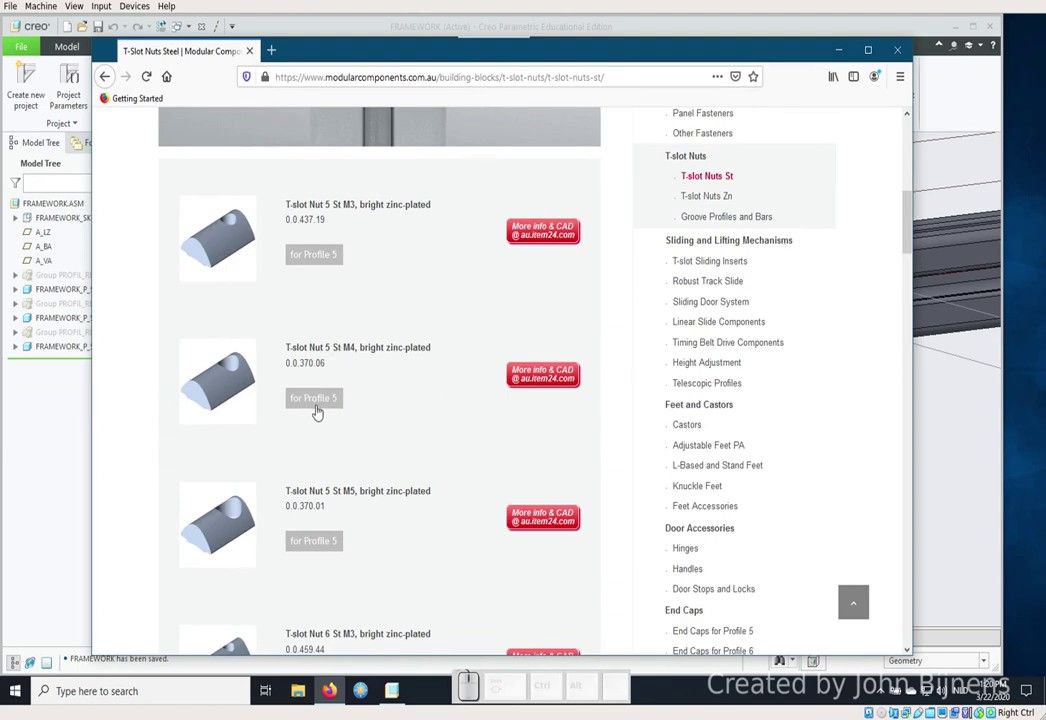
Follow 'More info & CAD' to the shop page for T-Slot Nut 5 St M4, bright zinc-plated (0.0.370.06).
click(553, 380)
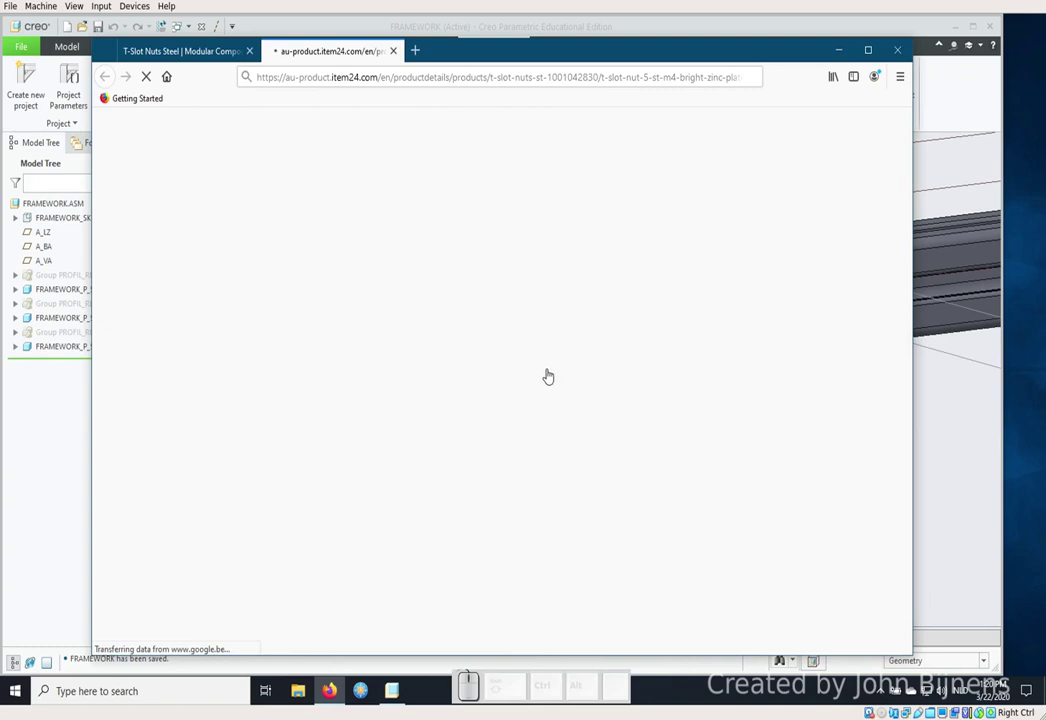
scroll(down, 3)
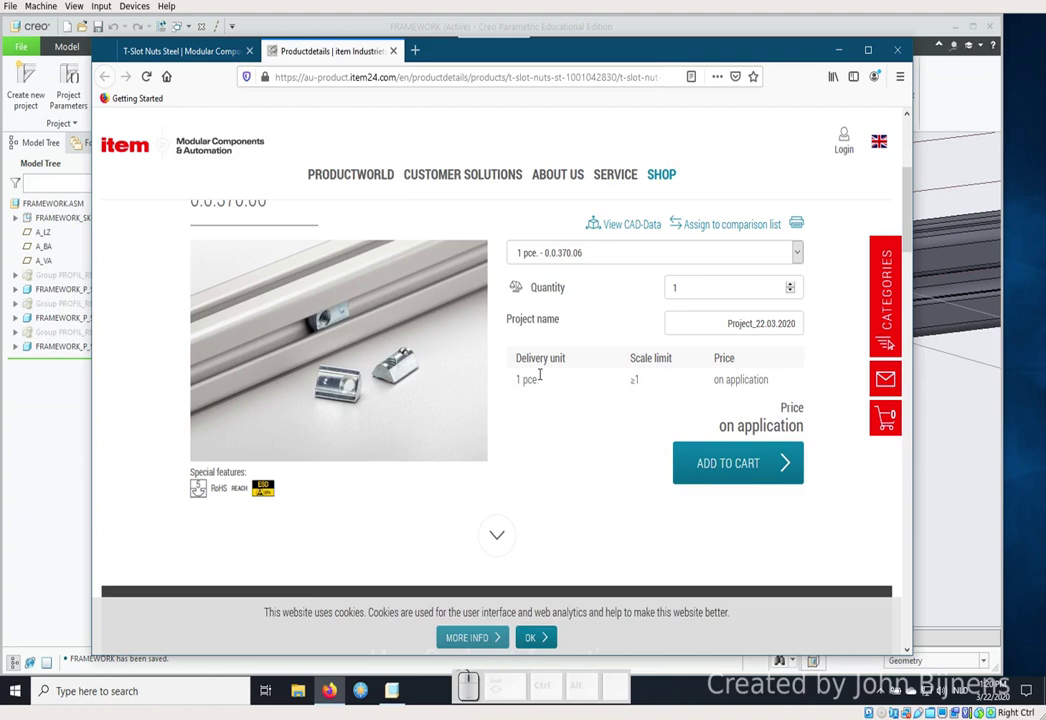
scroll(up, 3)
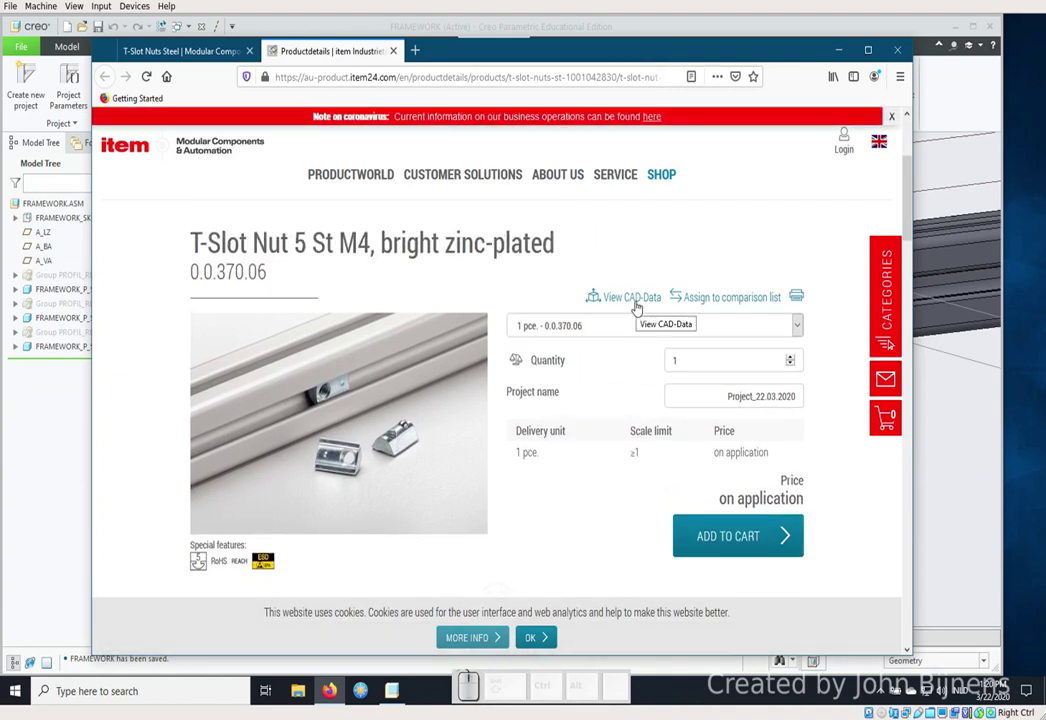
Choose STEP as the download format with its scheme set to AP 203 and confirm the settings.
click(639, 309)
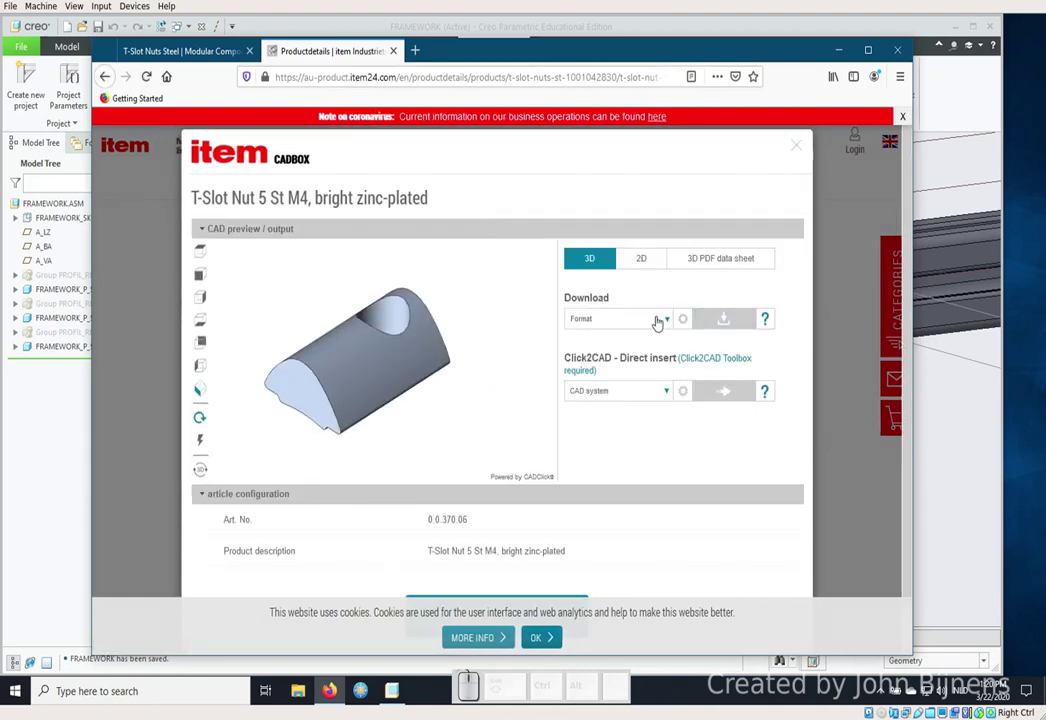
click(670, 325)
drag(670, 349, 658, 366)
click(586, 361)
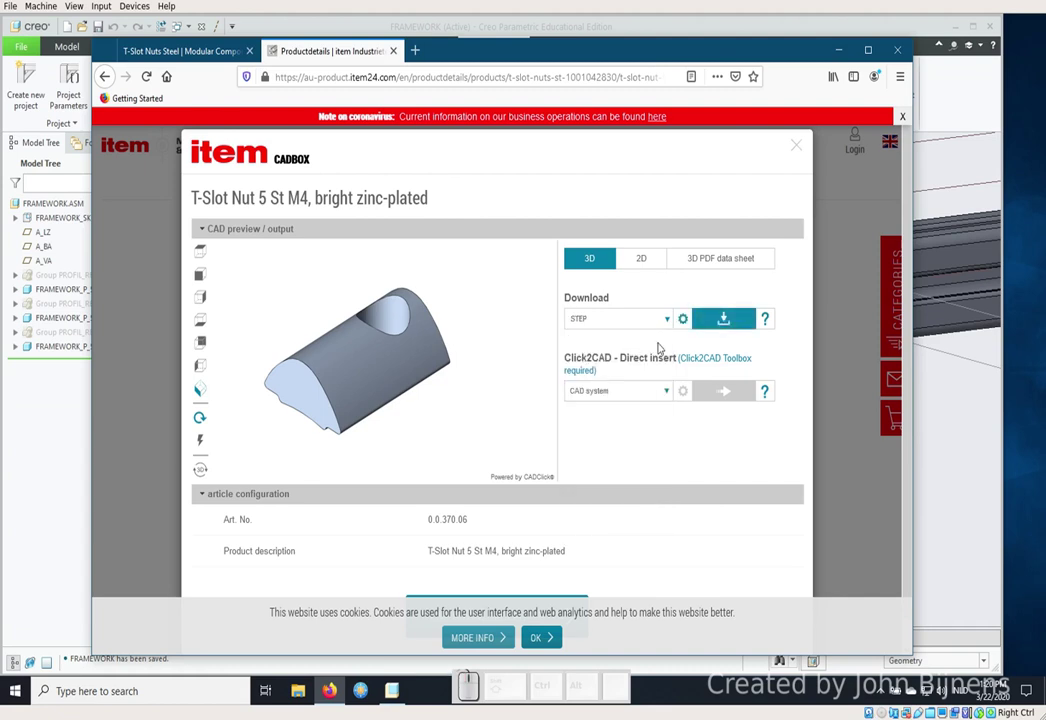
click(688, 324)
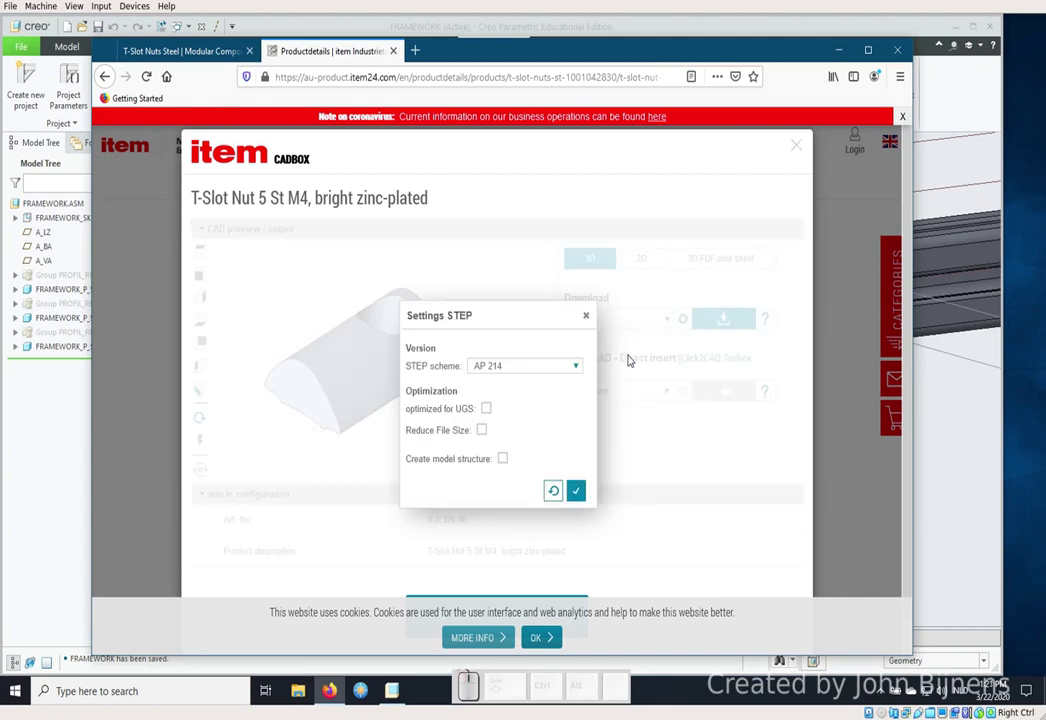
click(582, 375)
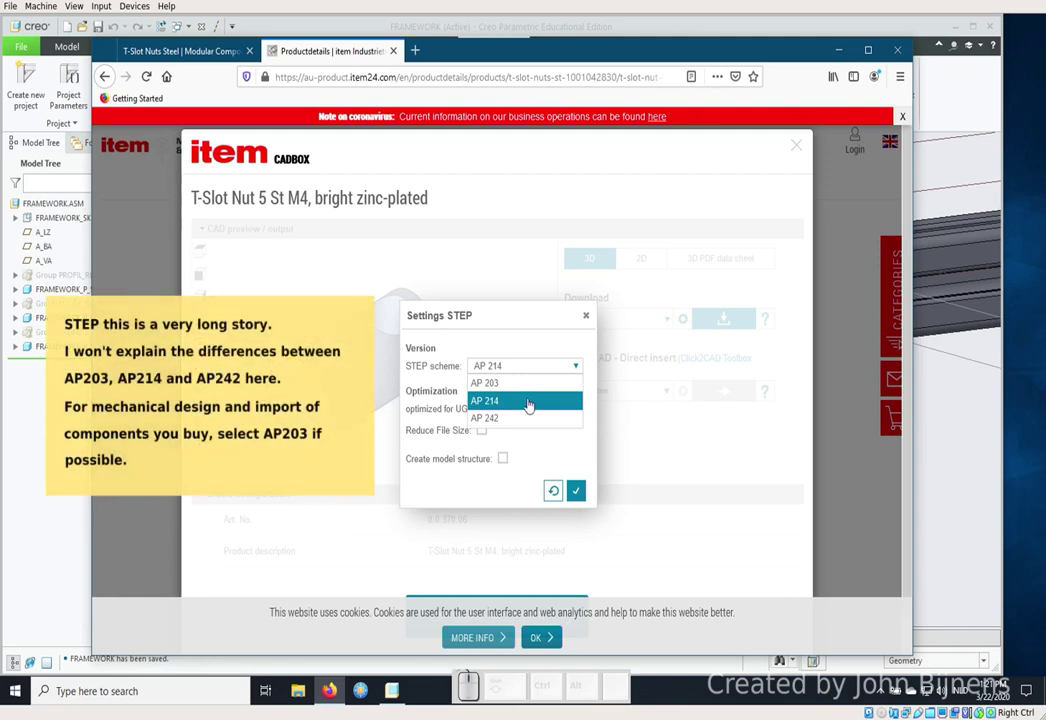
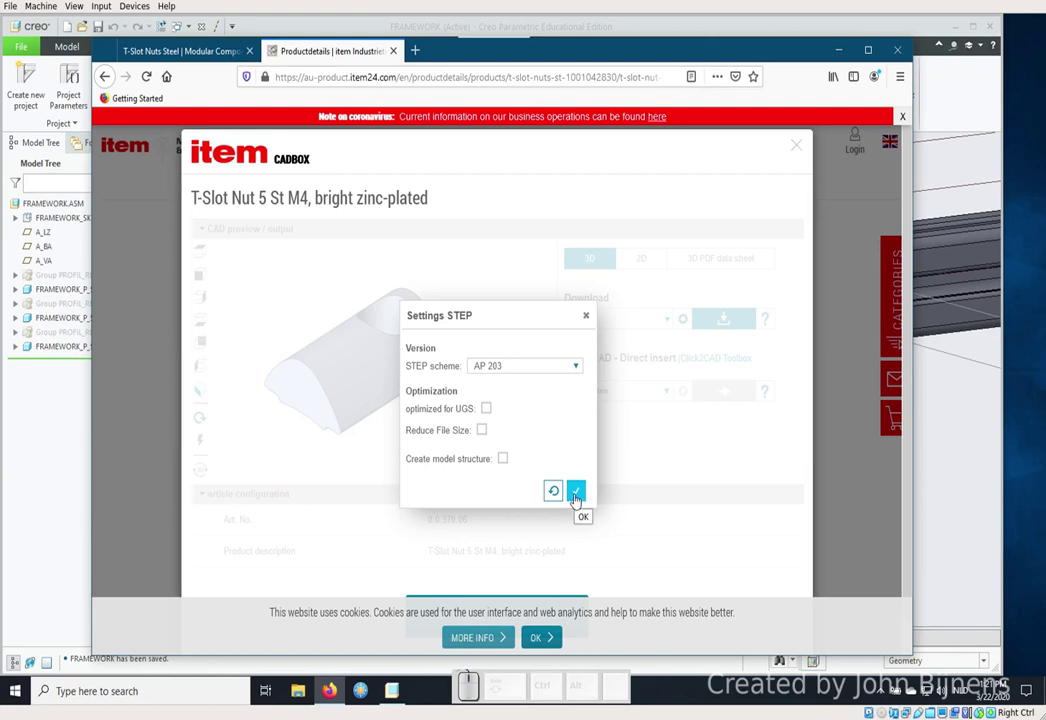
click(577, 502)
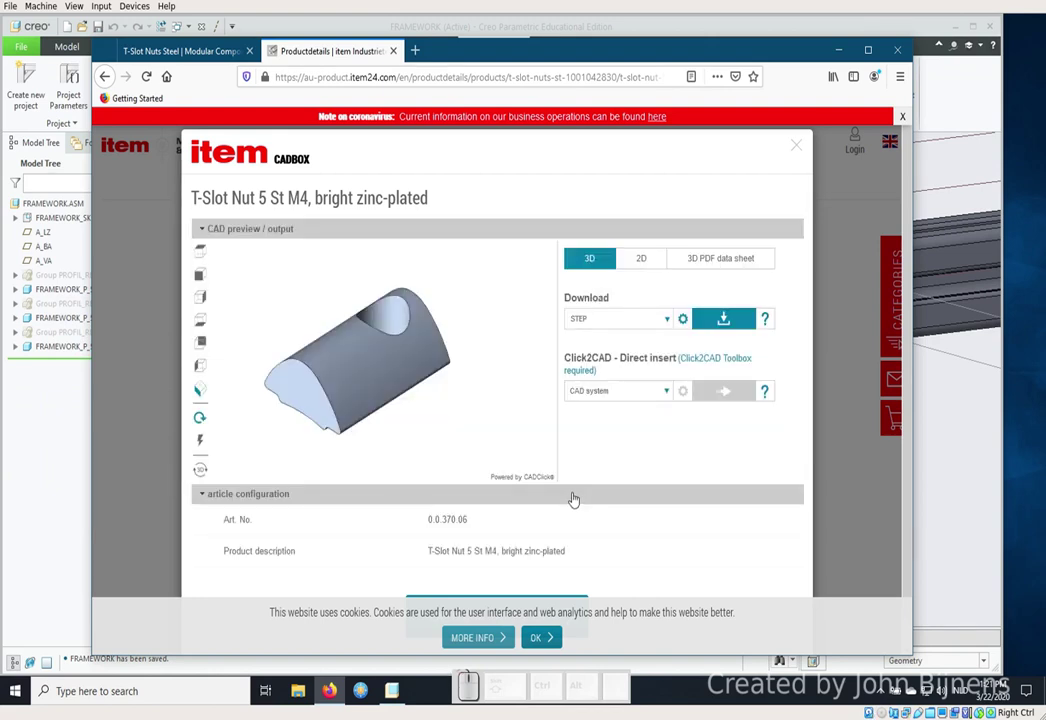
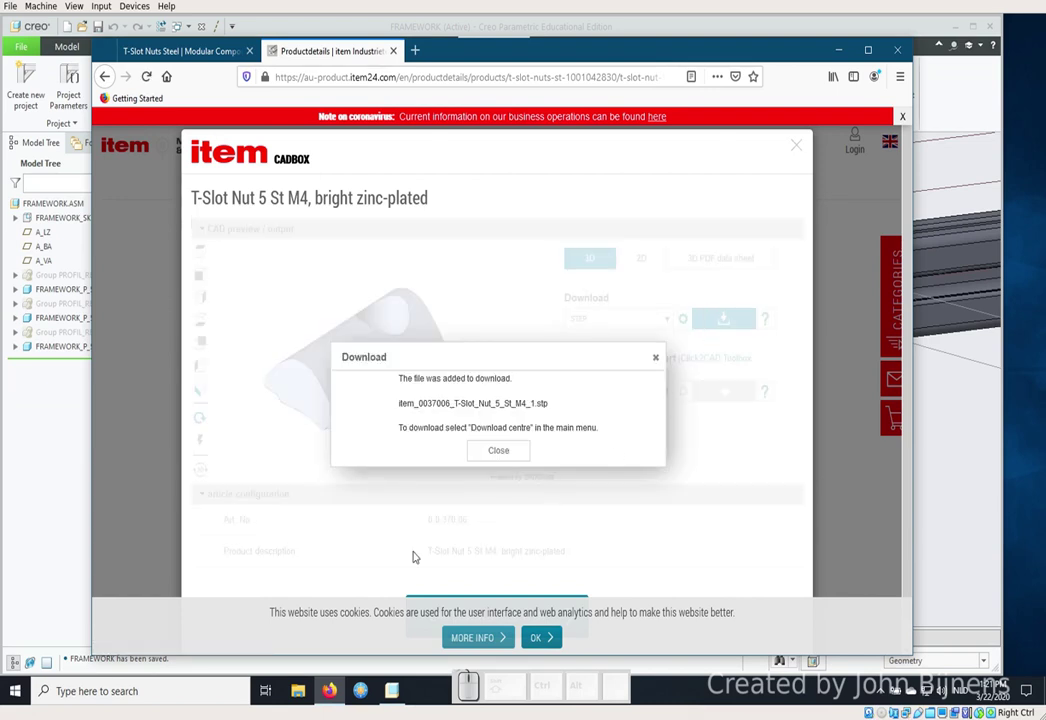
Dismiss the file-added notice and locate the nut's .stp file in the CAD Download Center list.
click(494, 457)
scroll(down, 3)
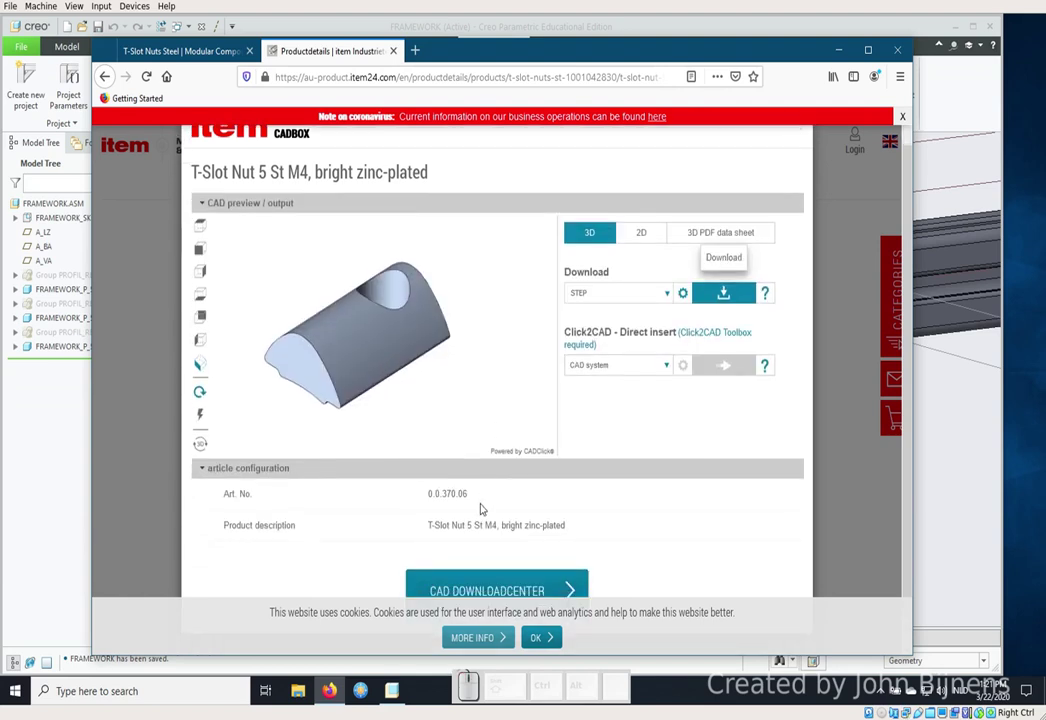
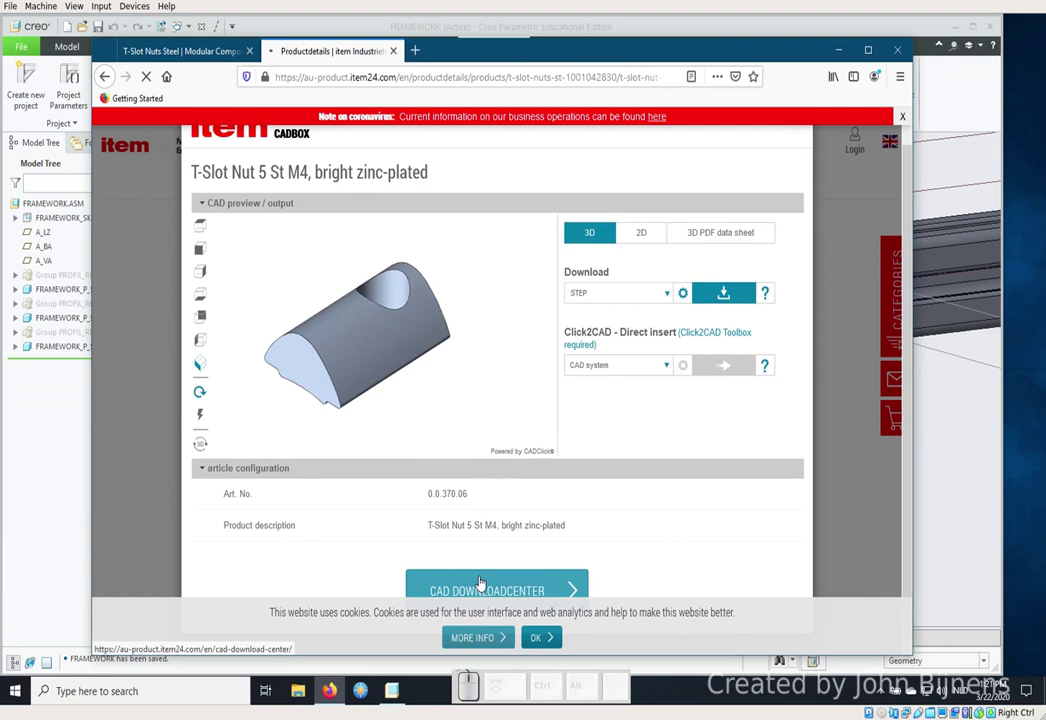
scroll(down, 3)
scroll(down, 3)
scroll(up, 3)
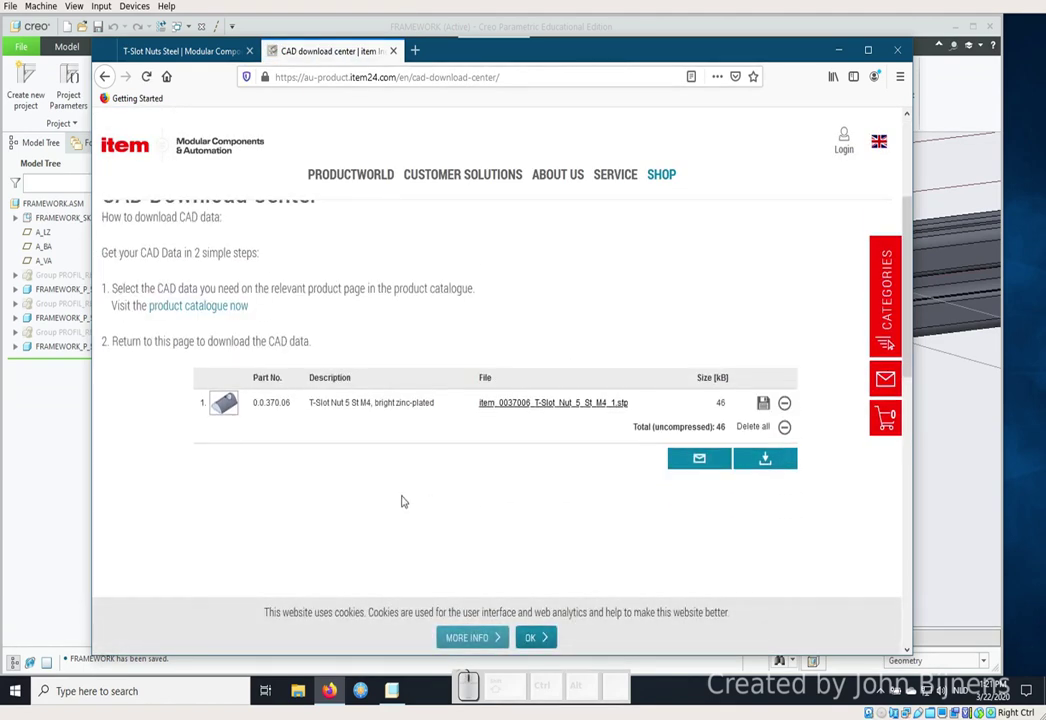
Download the M4 nut STEP file, saving it to the Downloads folder rather than opening it.
click(765, 410)
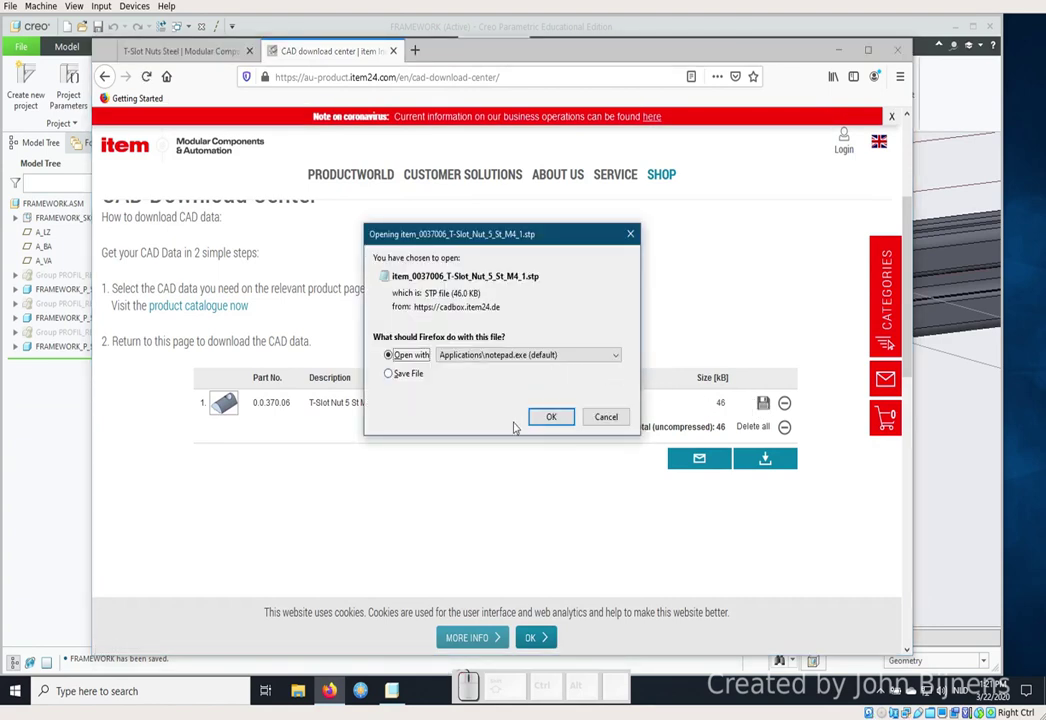
click(406, 372)
click(553, 414)
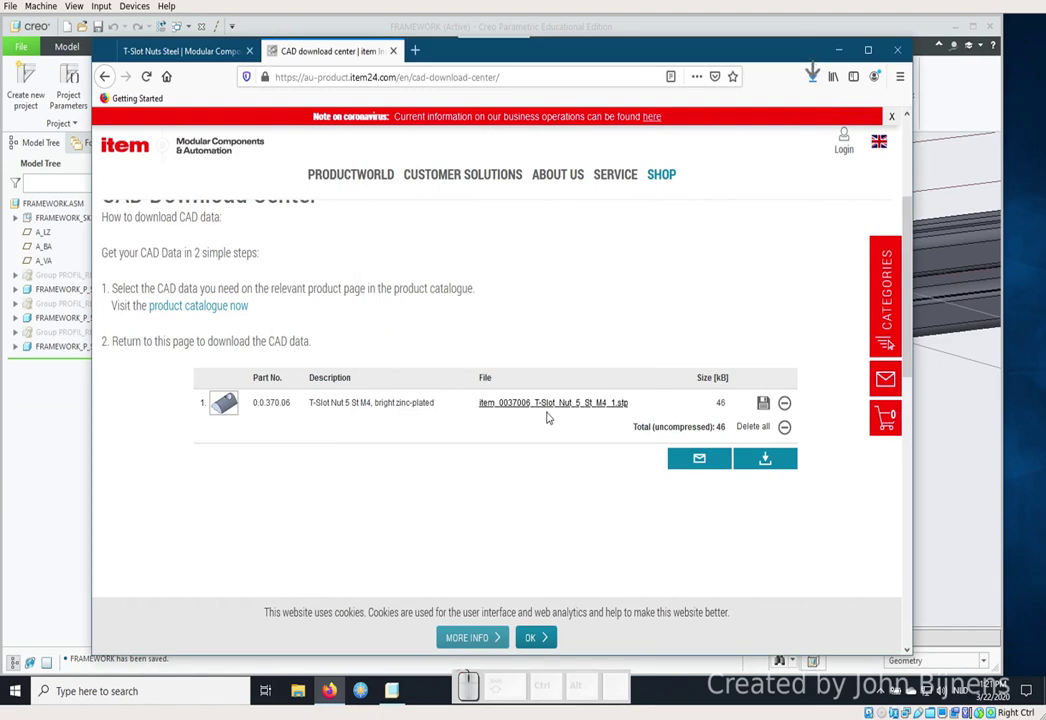
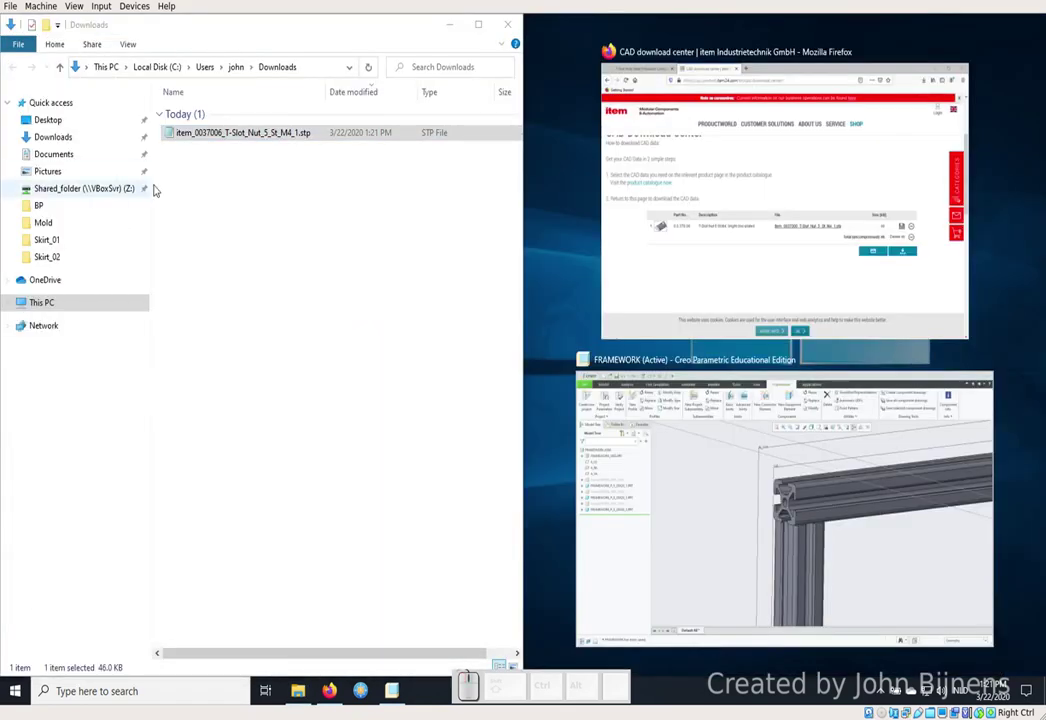
Bring up a second Explorer window on Desktop and go into the BP project folder.
click(299, 314)
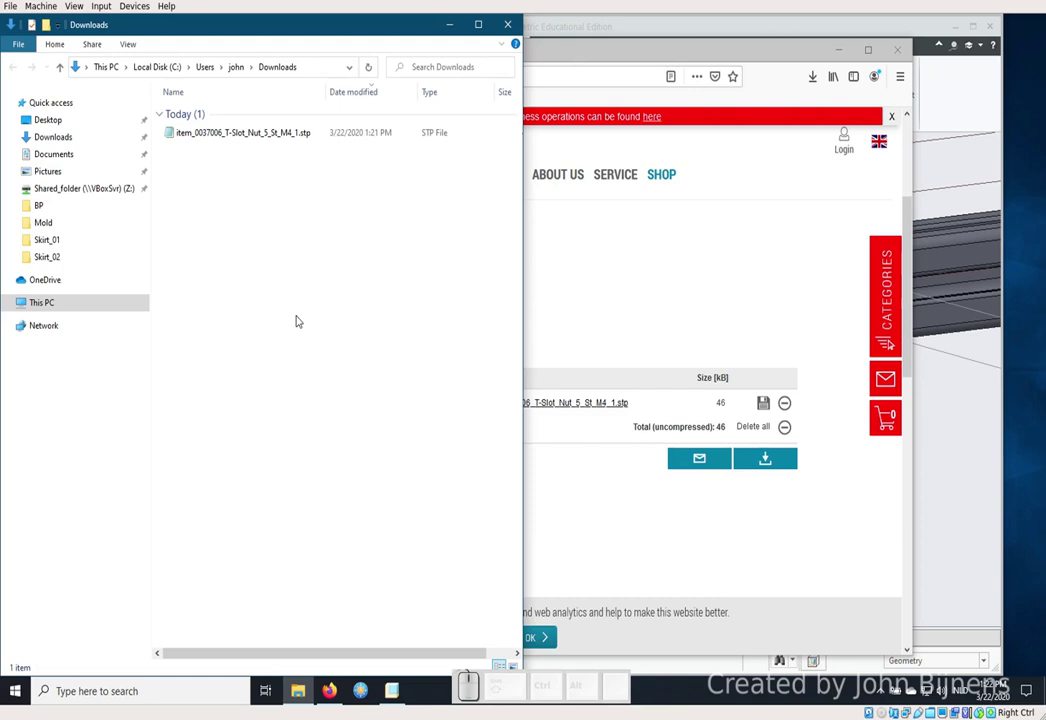
click(296, 700)
right_click(296, 700)
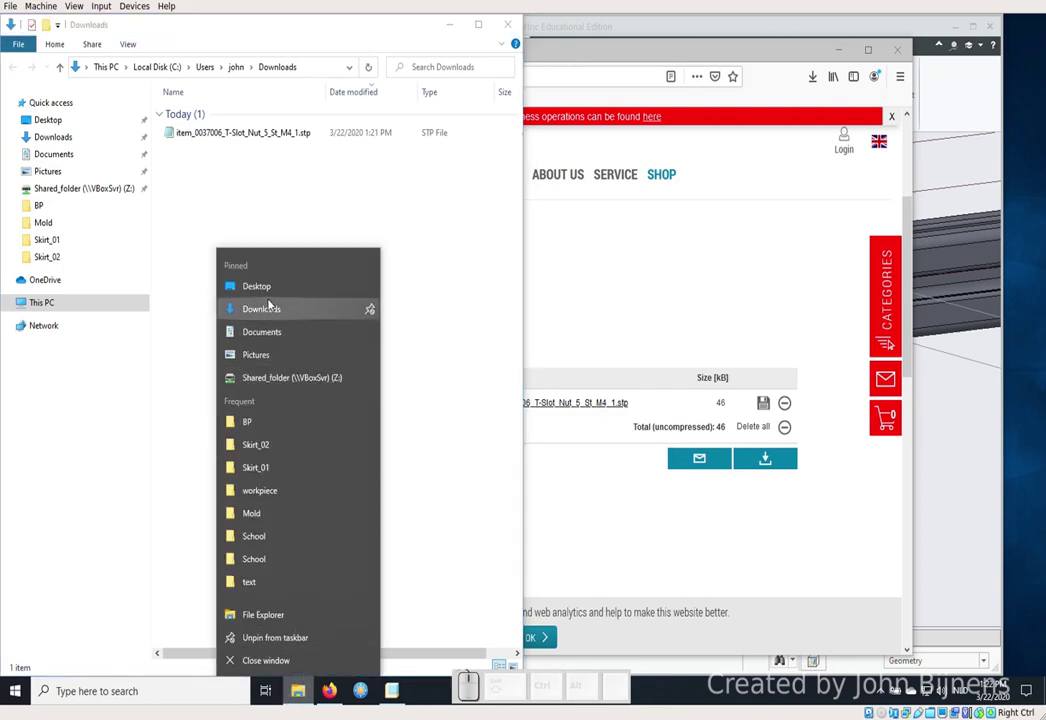
click(277, 304)
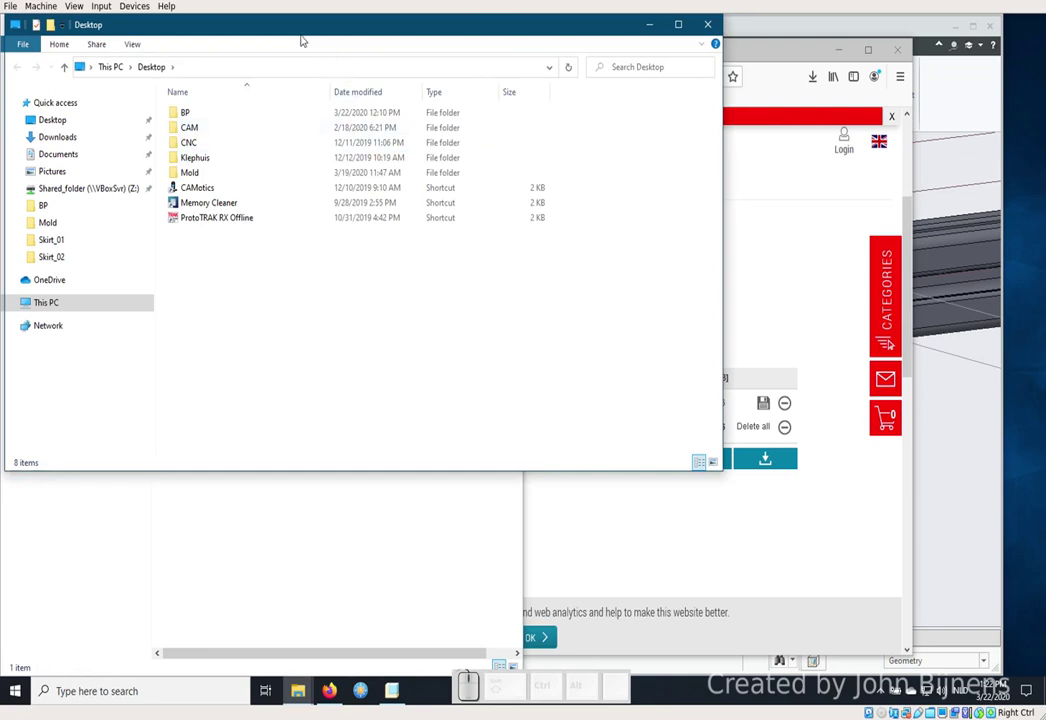
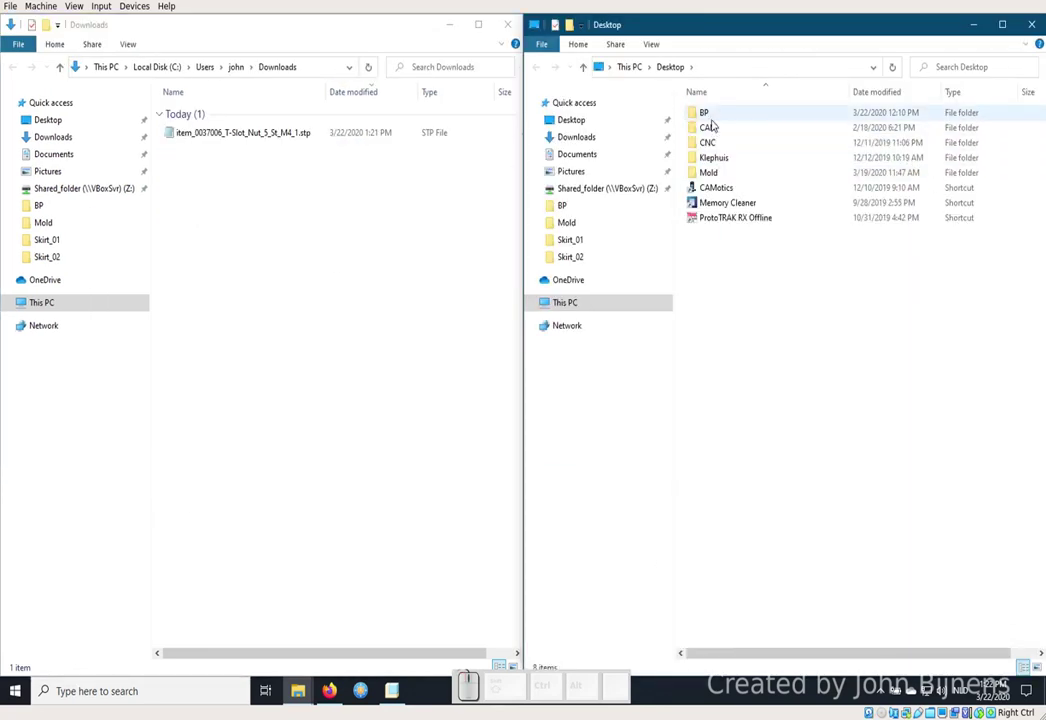
click(714, 119)
click(717, 292)
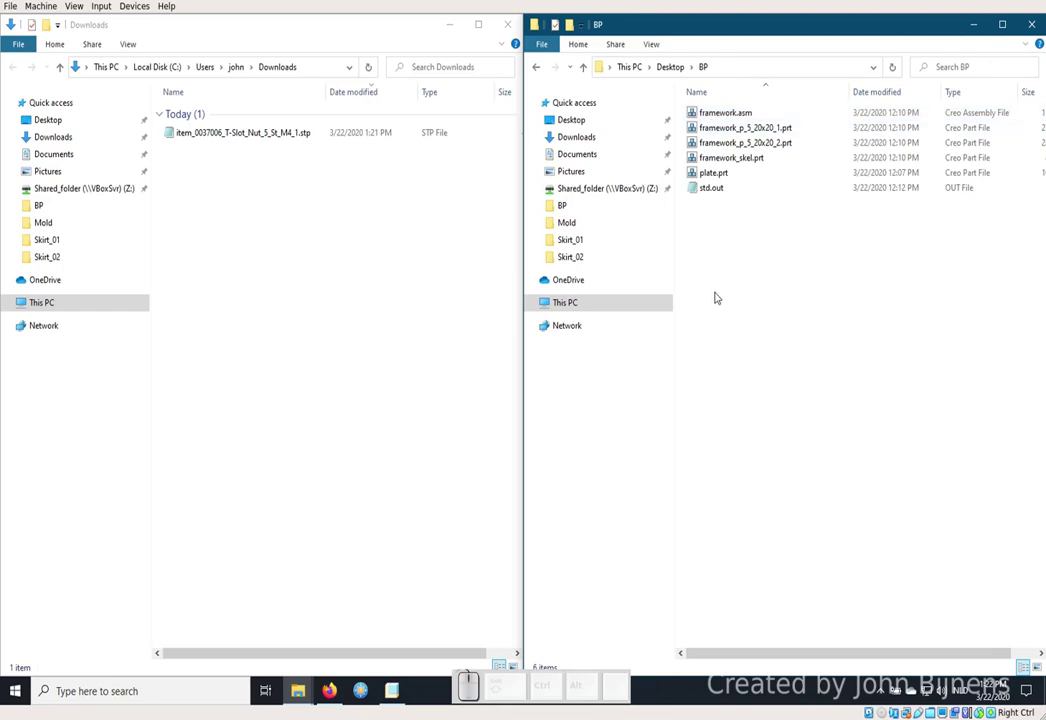
Create a new folder named STEP_files inside BP and enter it.
key(ctrl+shift+n)
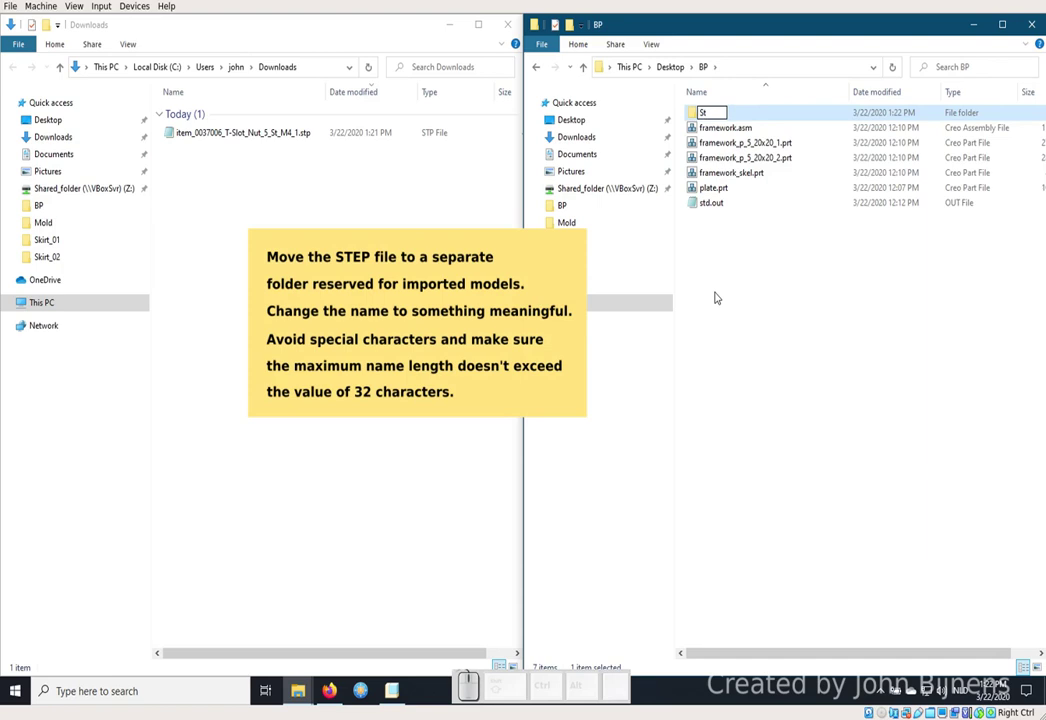
key(BackSpace)
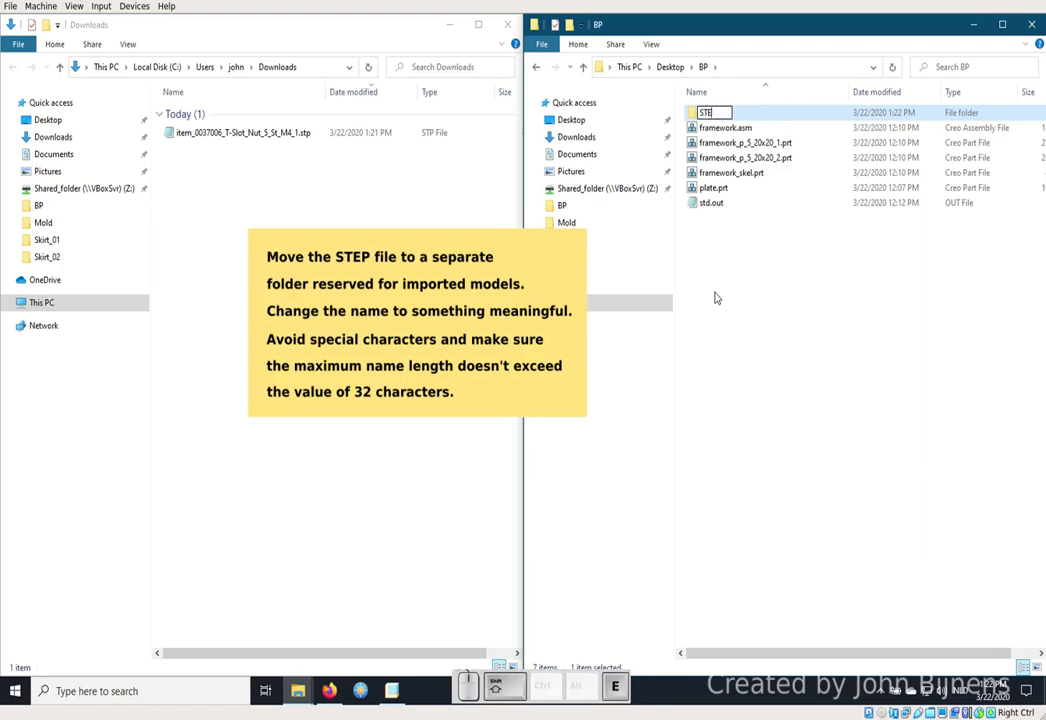
key(shift+-)
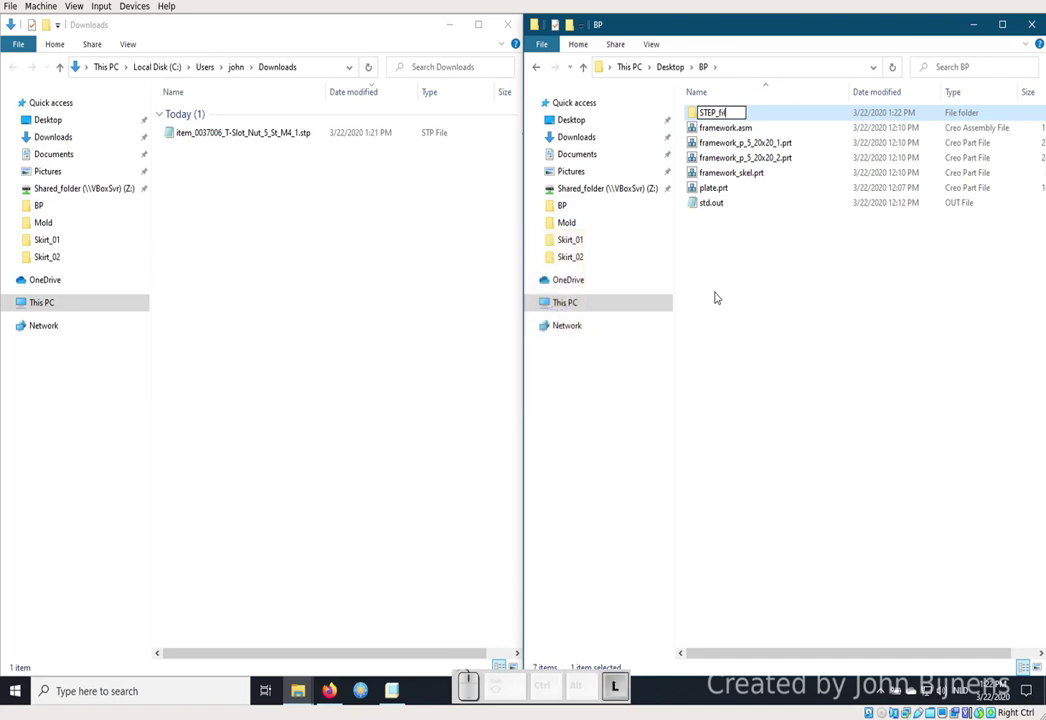
key(Return)
key(Return)
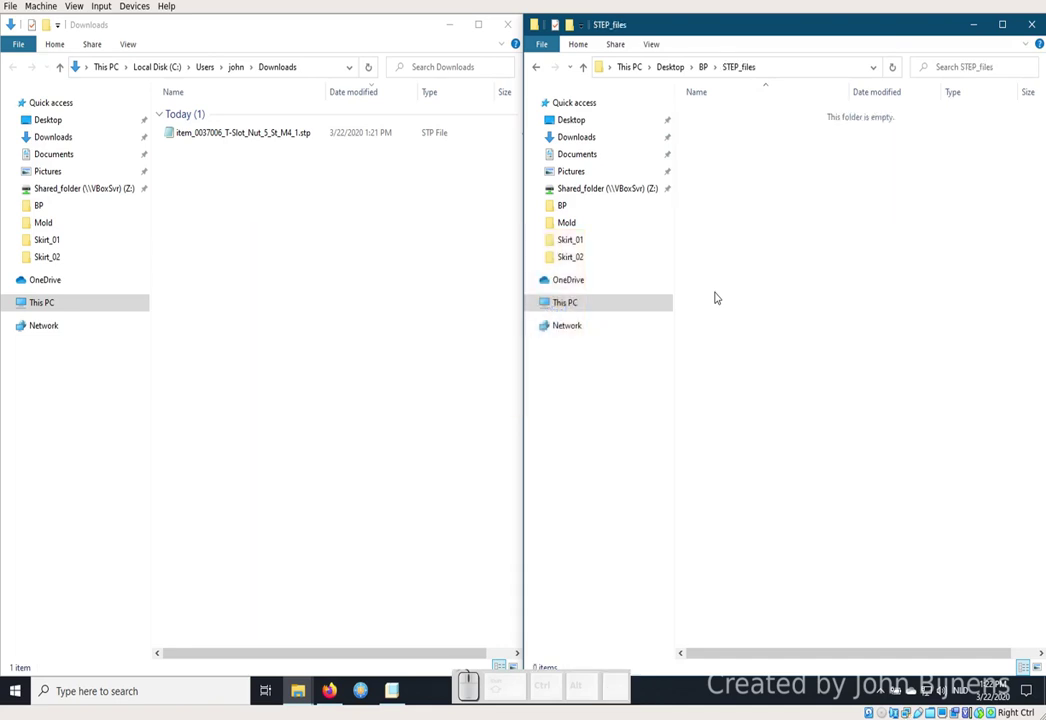
Move the nut STEP file from Downloads into STEP_files and strip the item_0037006_ prefix from its name.
click(214, 135)
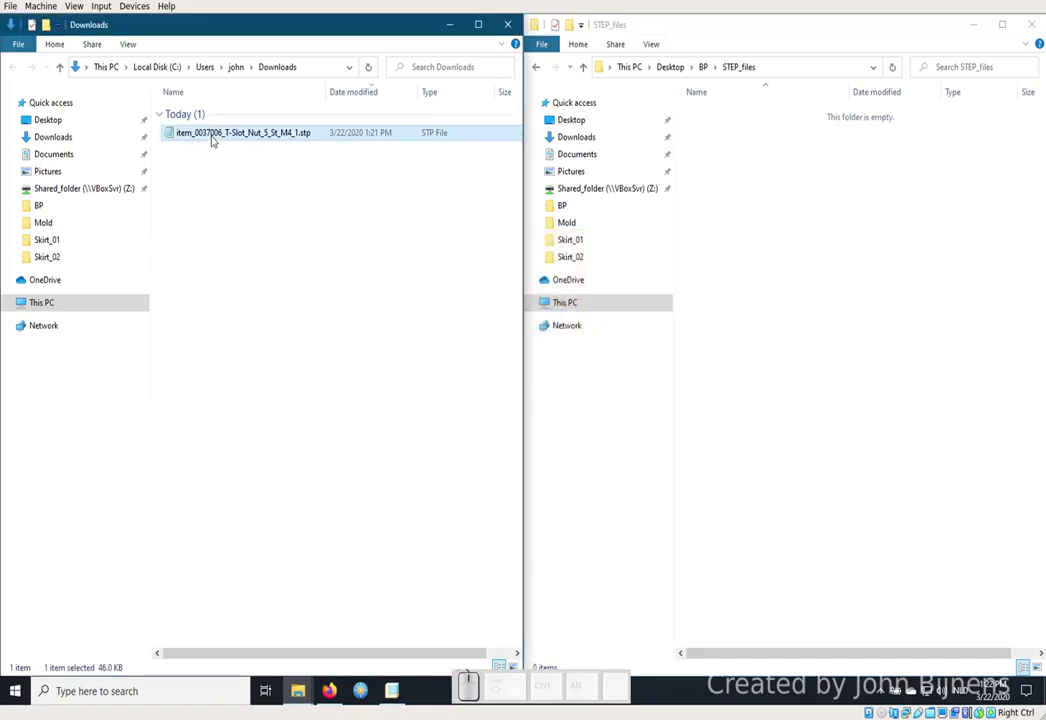
drag(214, 134, 816, 278)
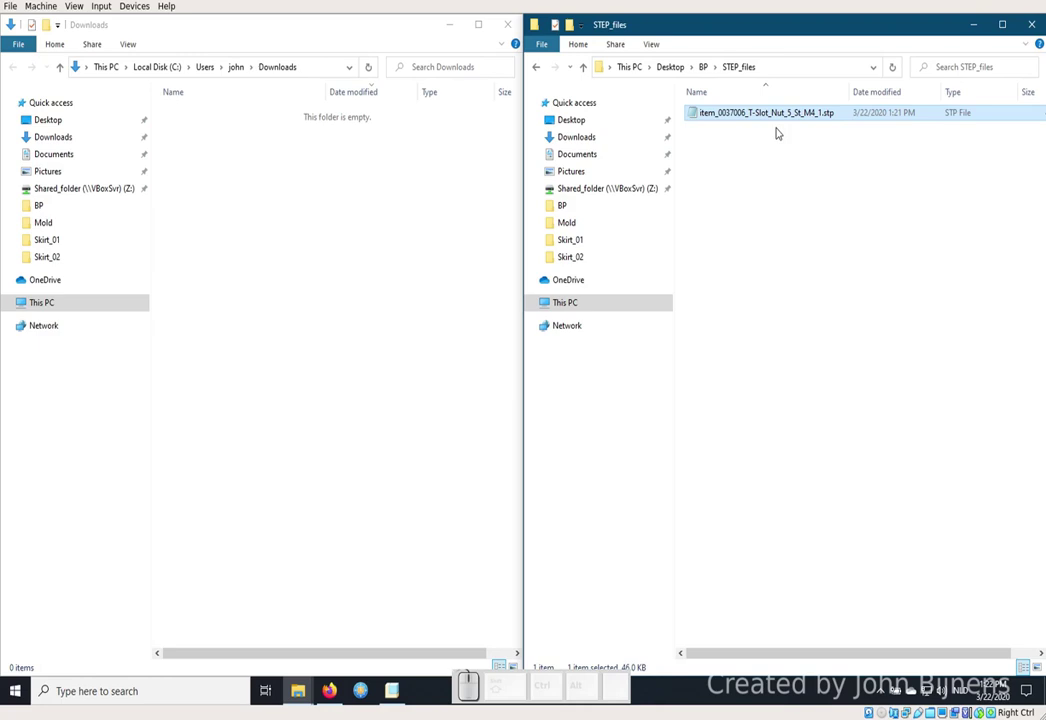
key(F2)
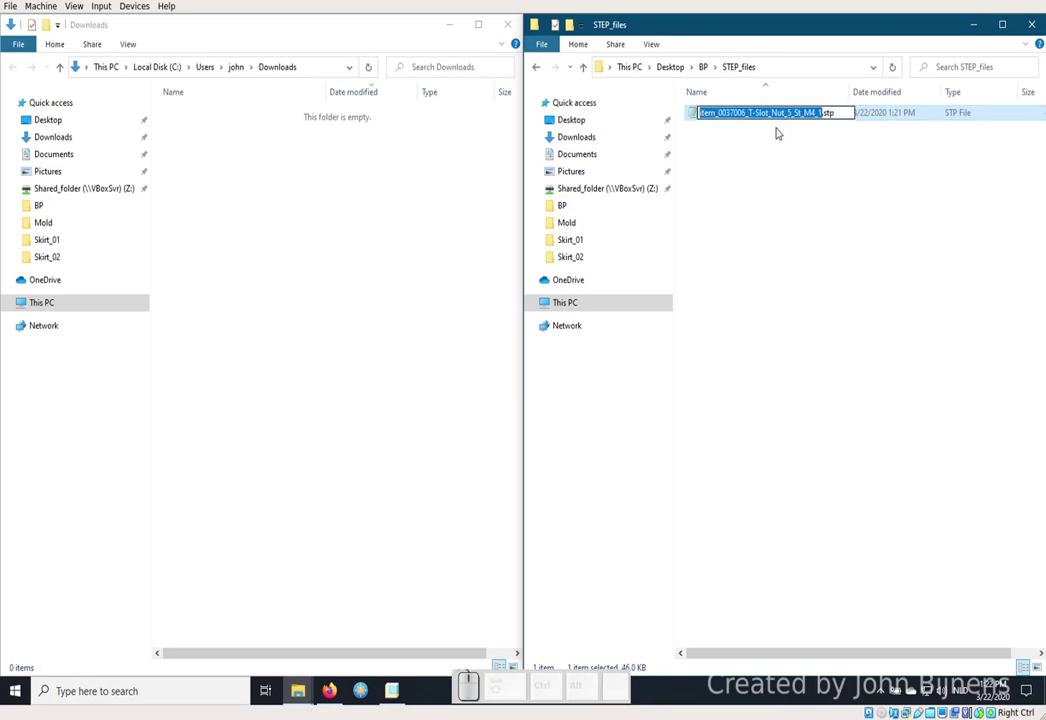
key(Left)
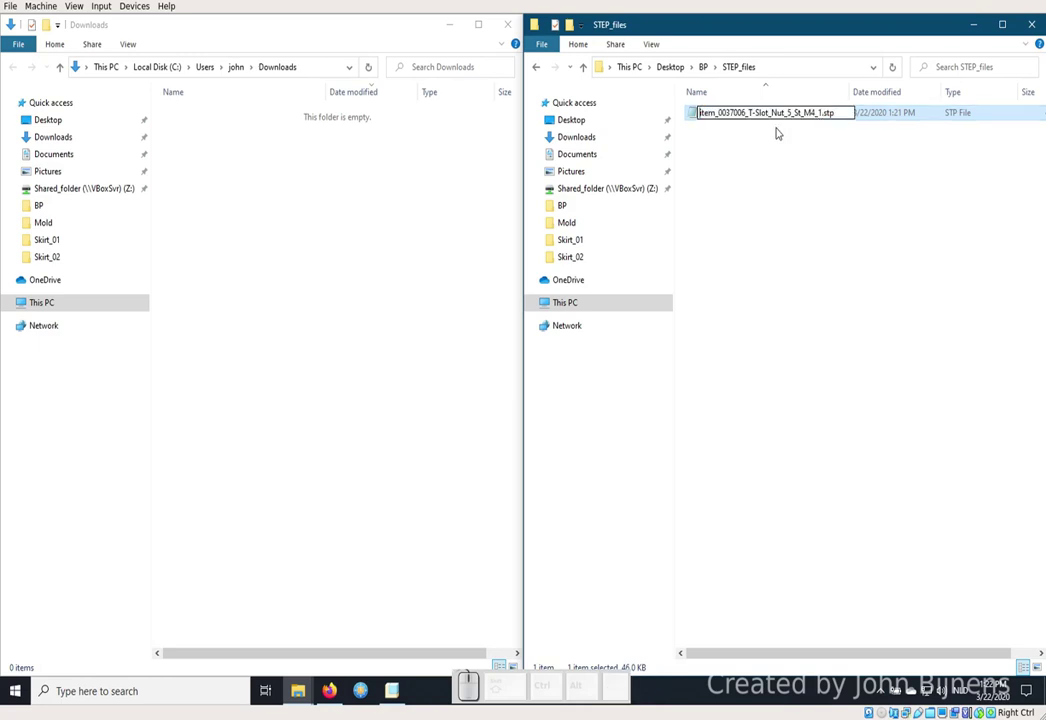
key(Delete)
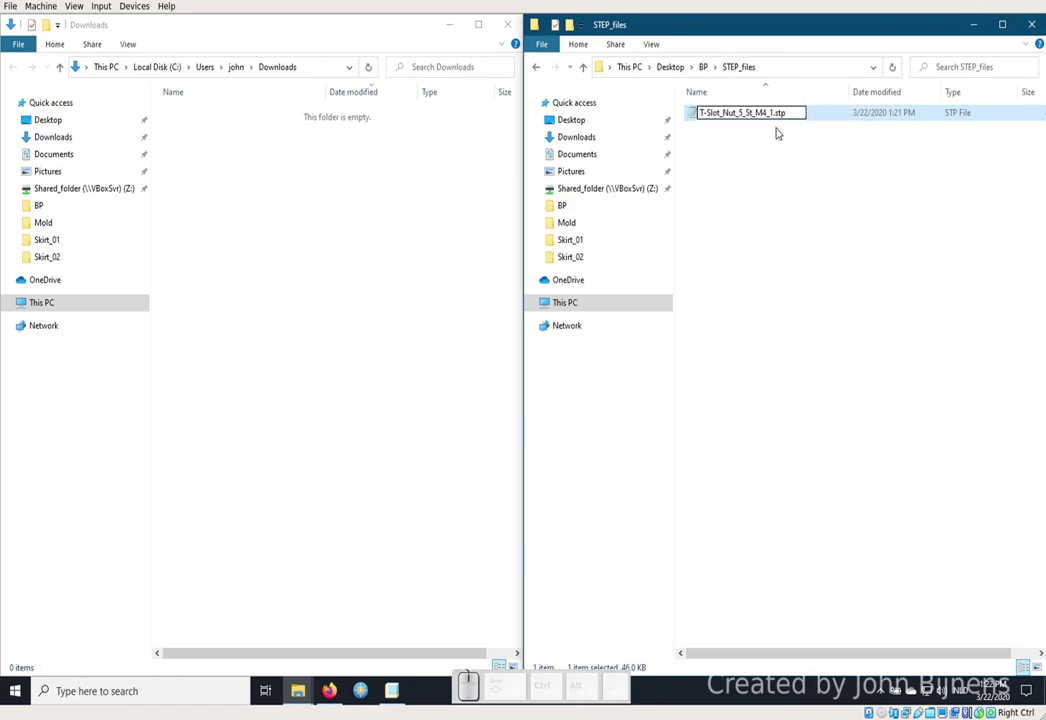
Replace the hyphen in T-Slot with an underscore, giving T_Slot_Nut_5_St_M4_1.stp.
key(Right)
key(BackSpace)
key(shift+-)
key(Right)
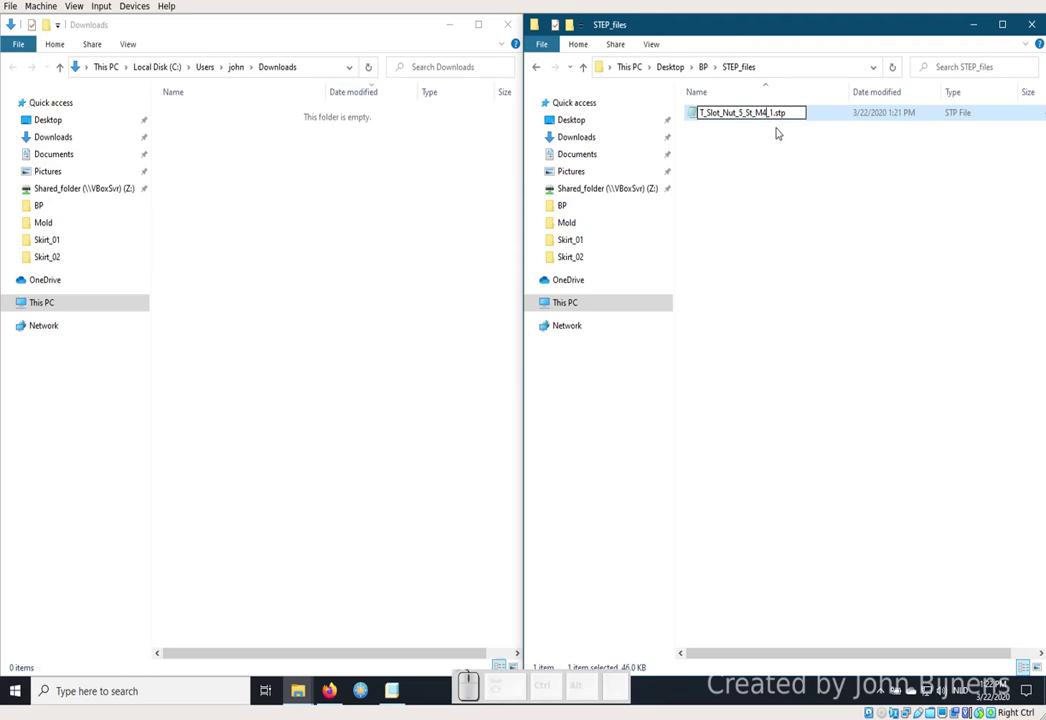
key(Return)
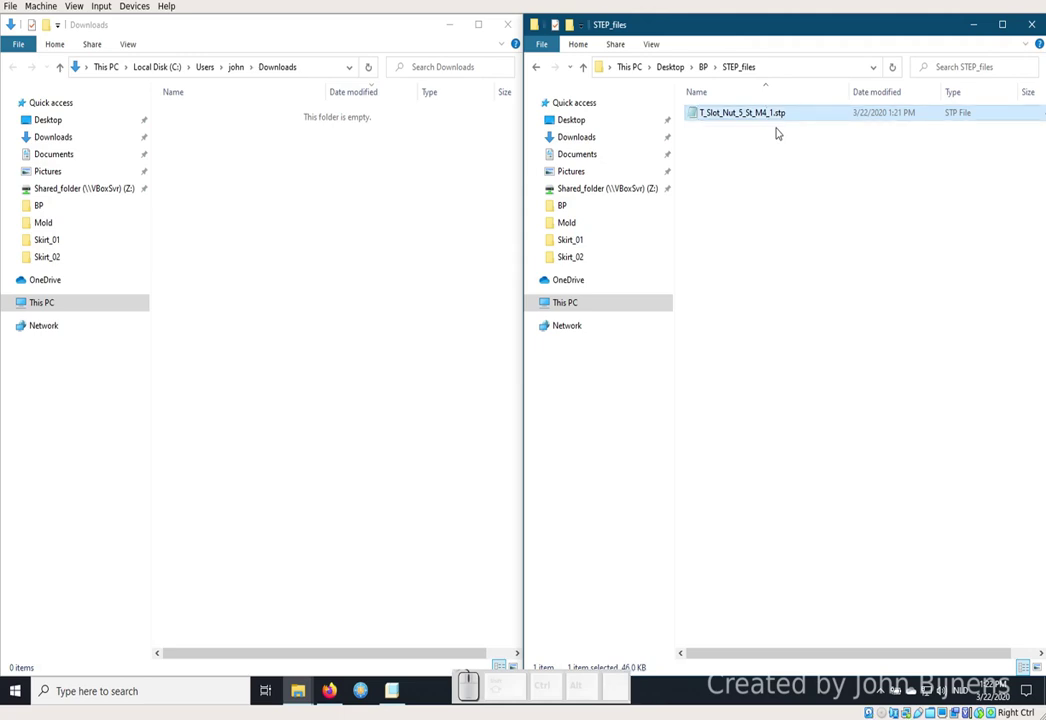
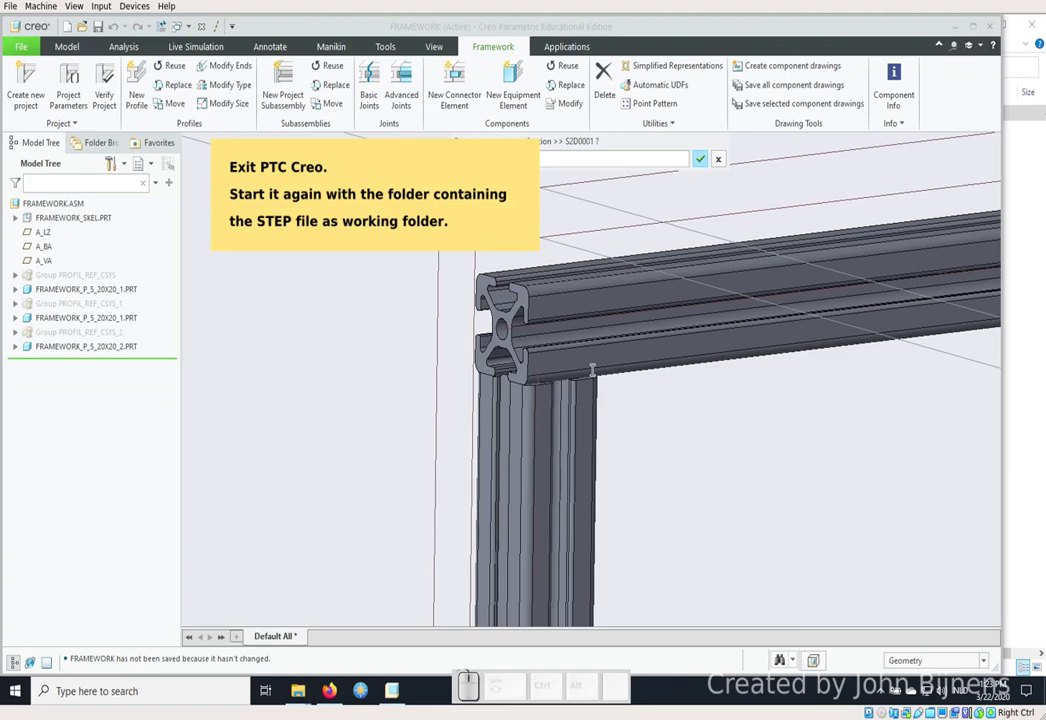
Quit the Creo framework session and confirm exiting.
key(q)
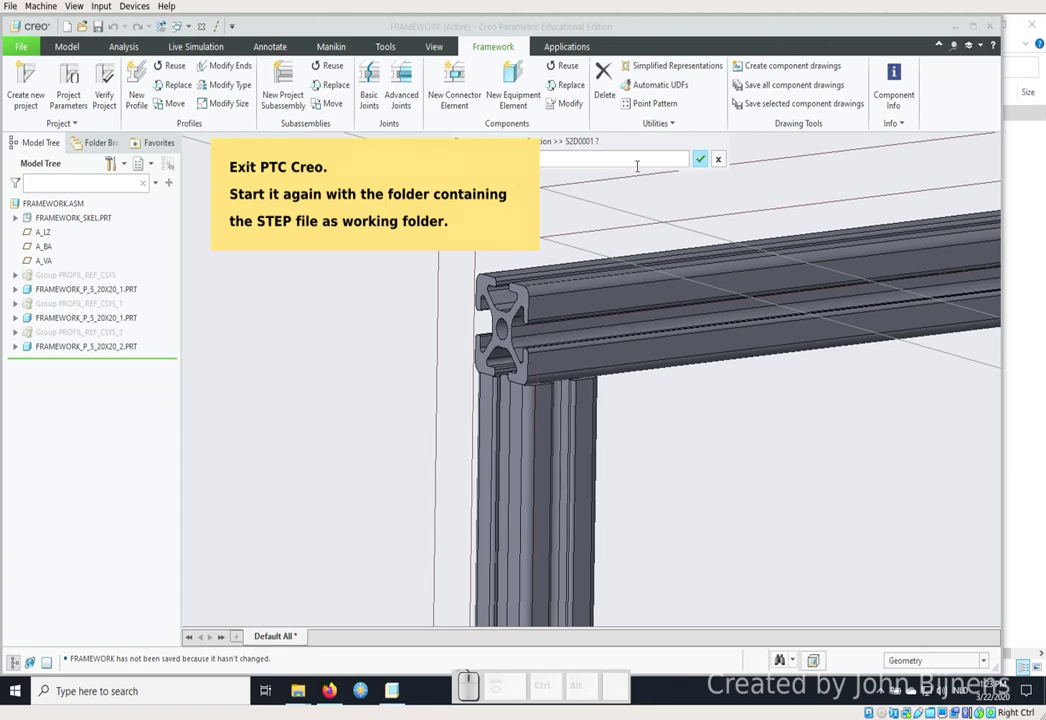
click(702, 161)
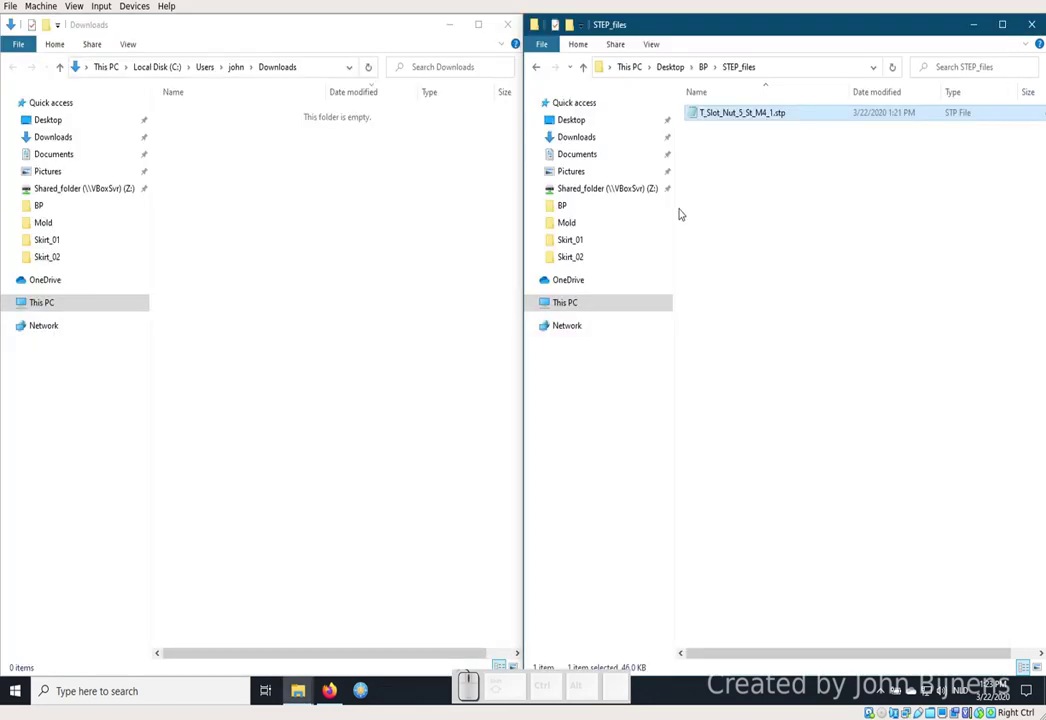
Relaunch Creo from a shortcut whose Start in folder is STEP_files.
click(707, 69)
right_click(708, 111)
click(760, 184)
click(666, 143)
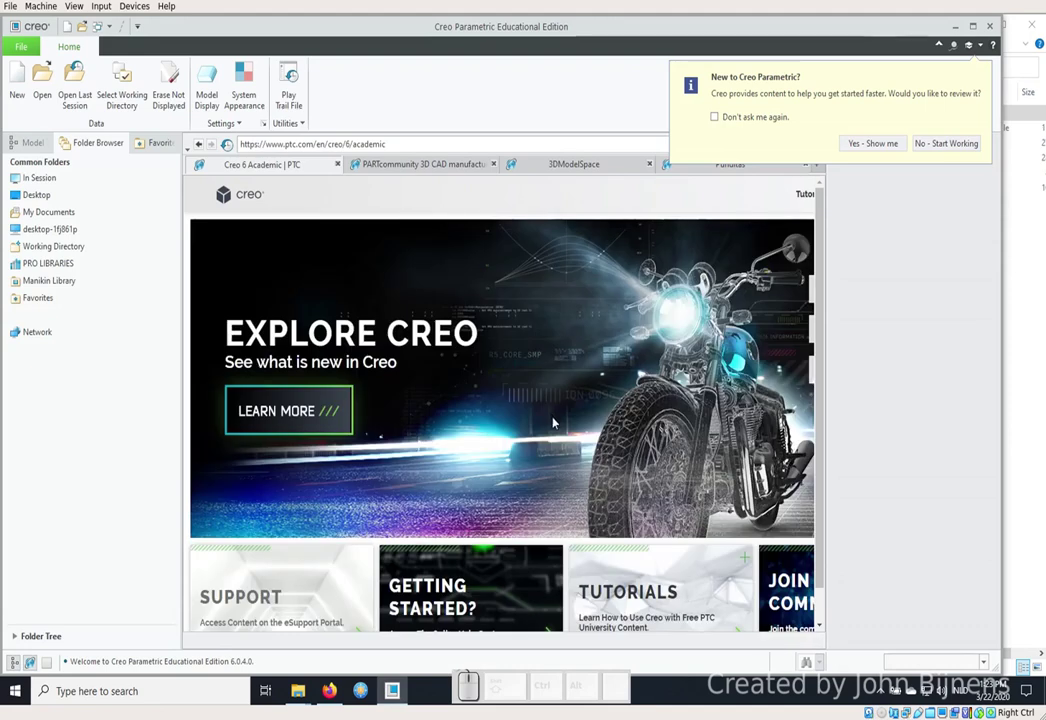
In File Open, filter to STEP (.stp, .step) files so T_Slot_Nut_5_St_M4_1.stp shows in STEP_files.
click(47, 91)
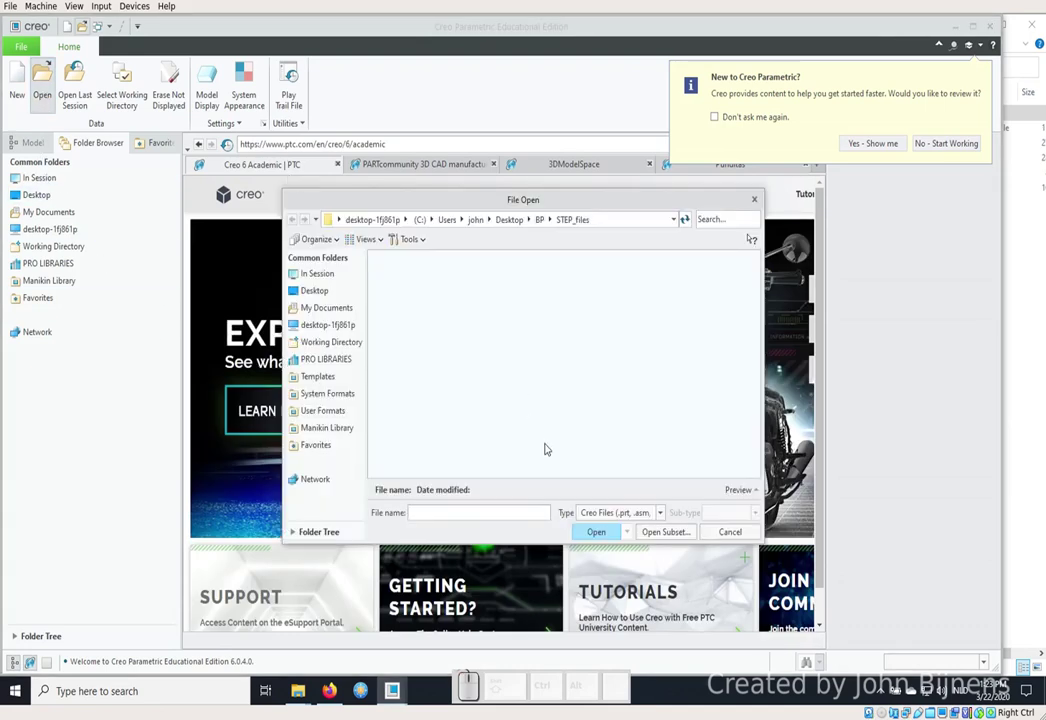
click(592, 513)
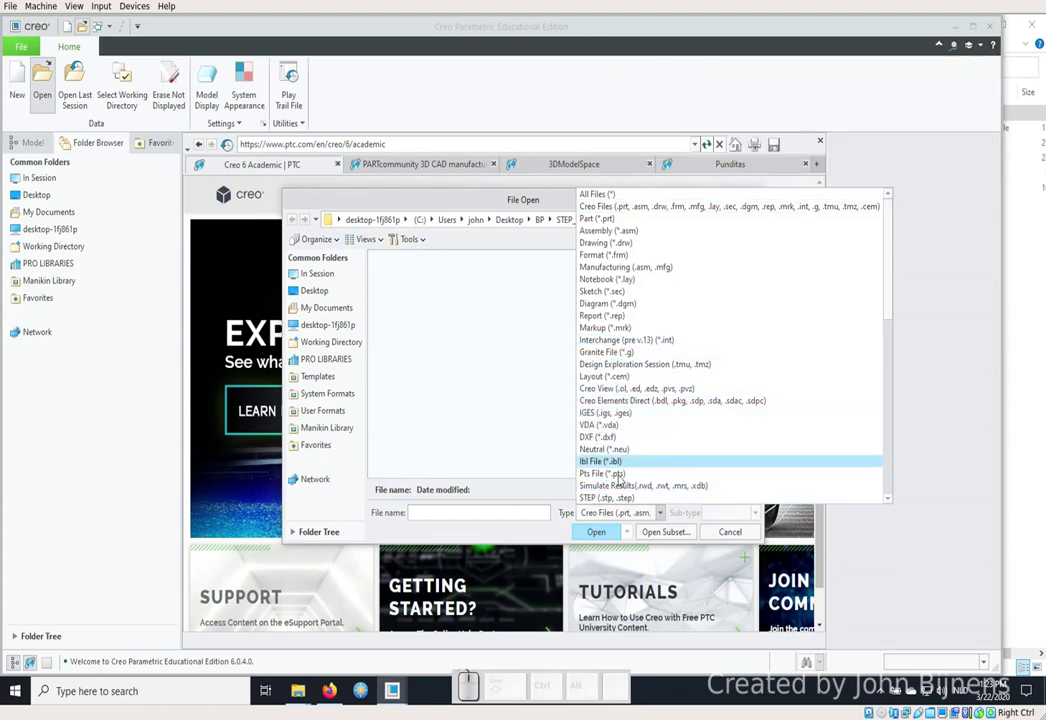
click(615, 497)
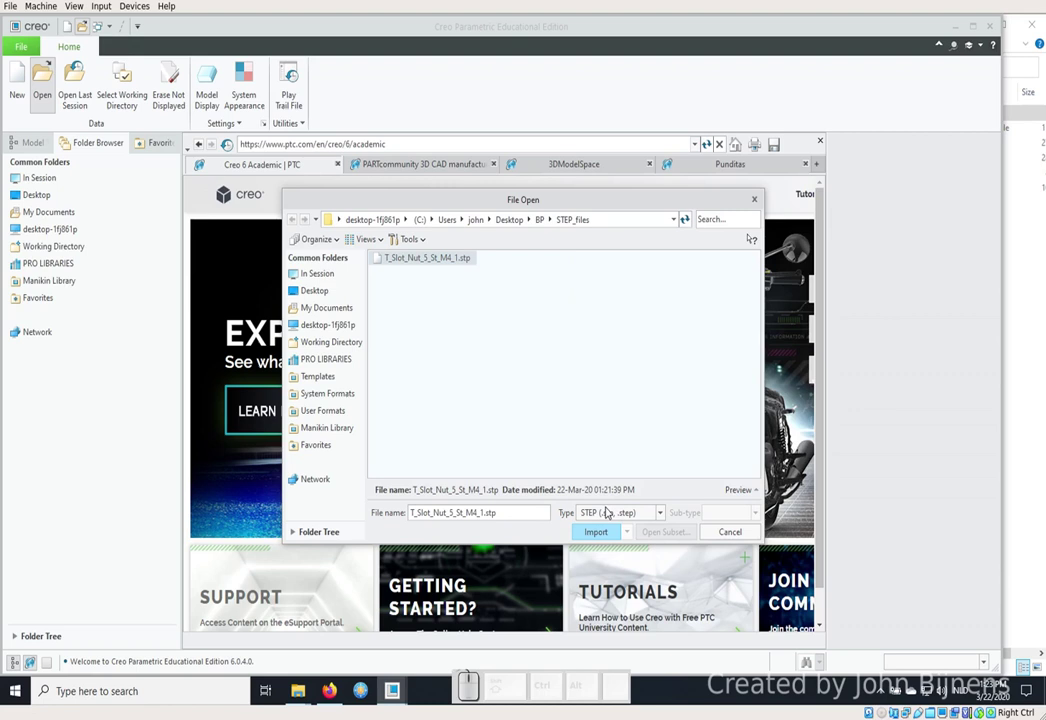
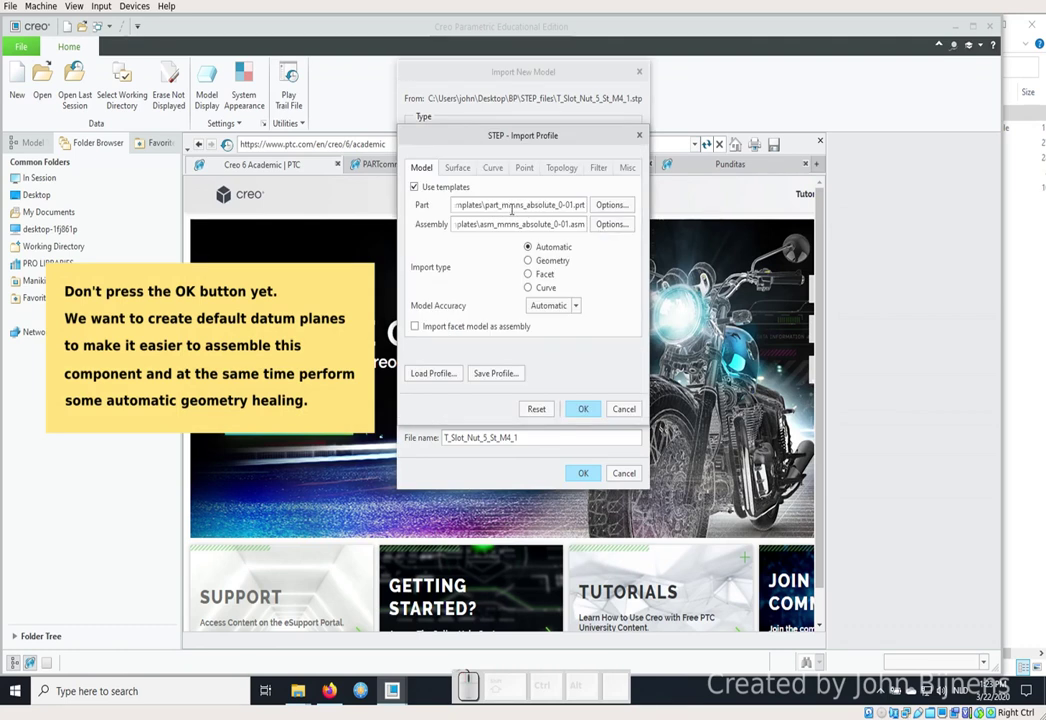
In the STEP Import Profile, turn off Simplify surfaces and curve arc-length re-parameterization.
click(460, 168)
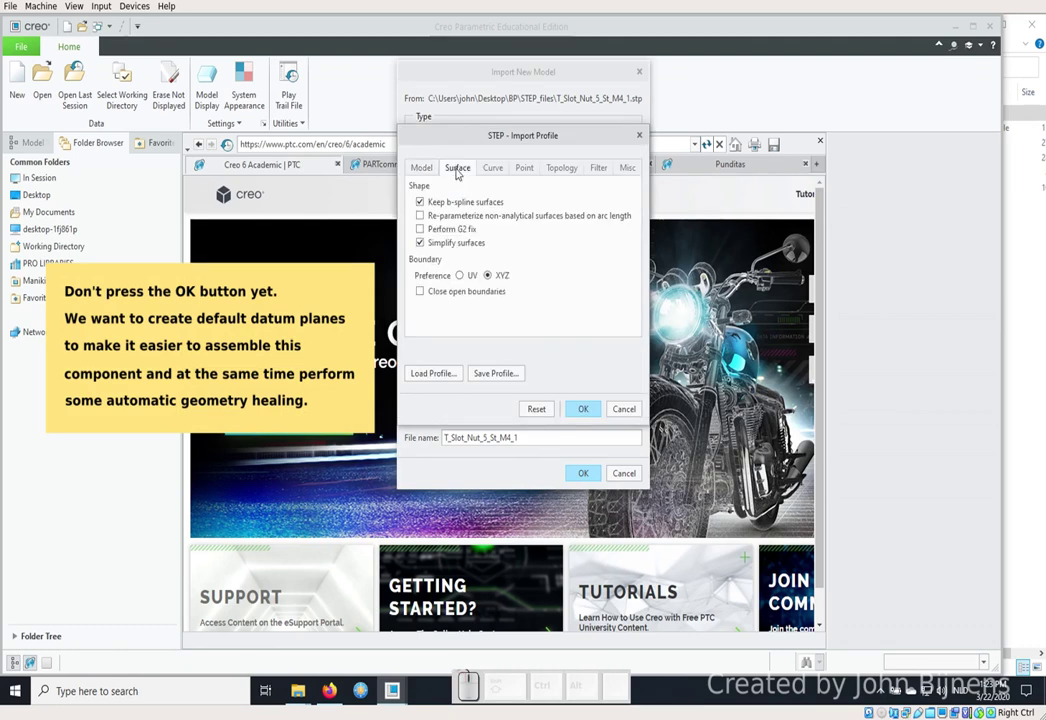
click(457, 236)
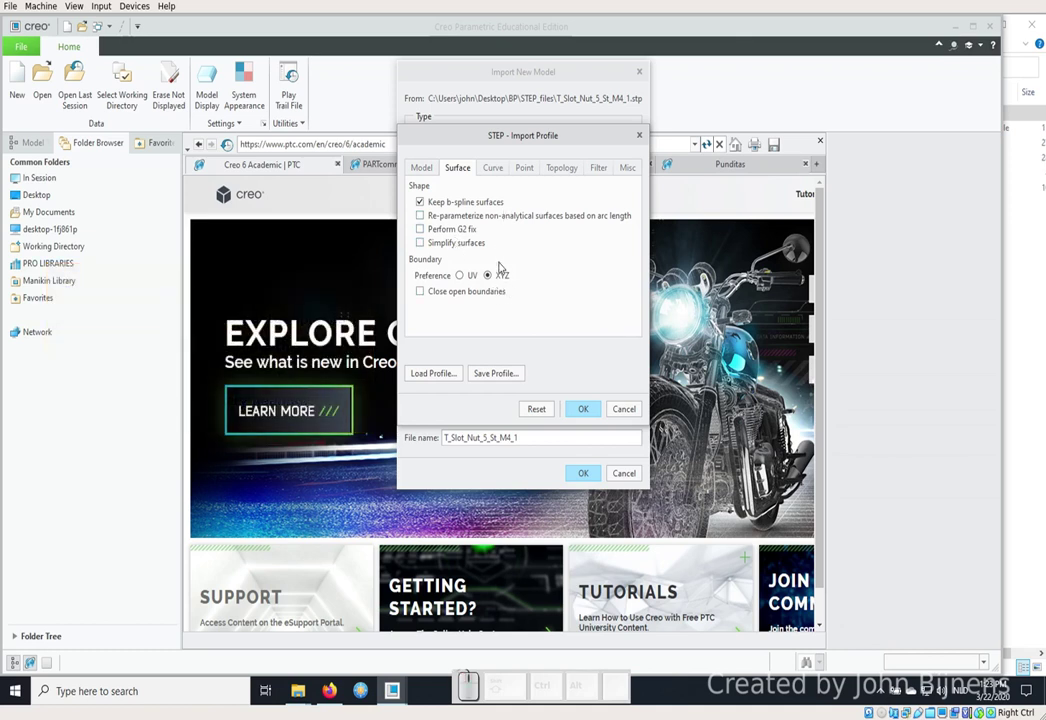
click(494, 163)
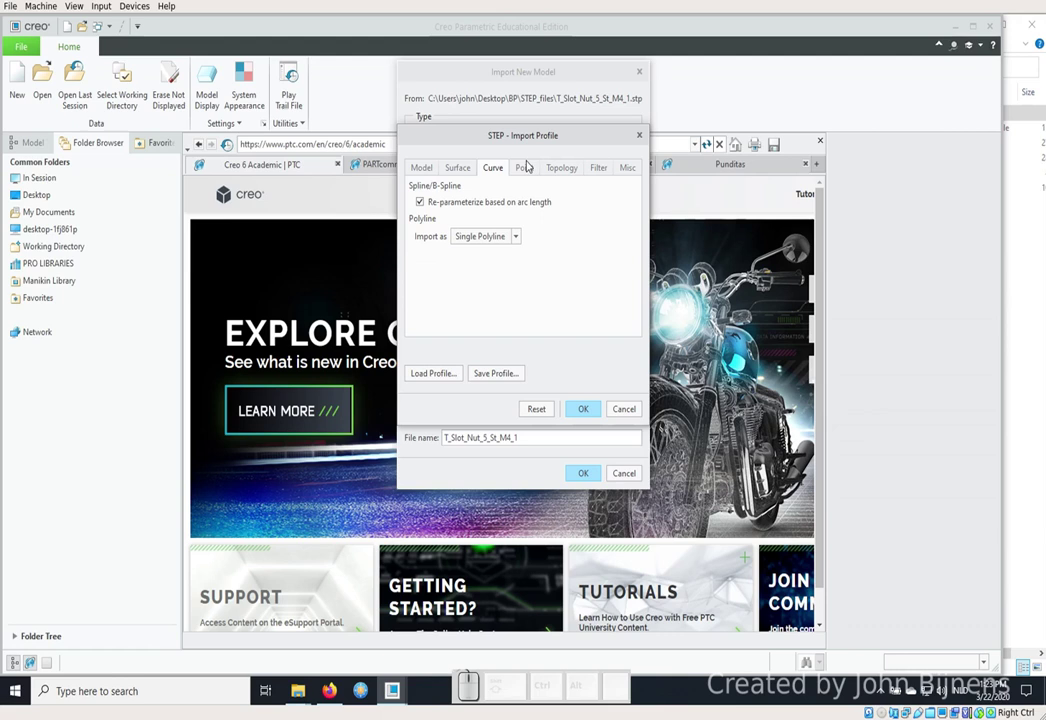
click(462, 201)
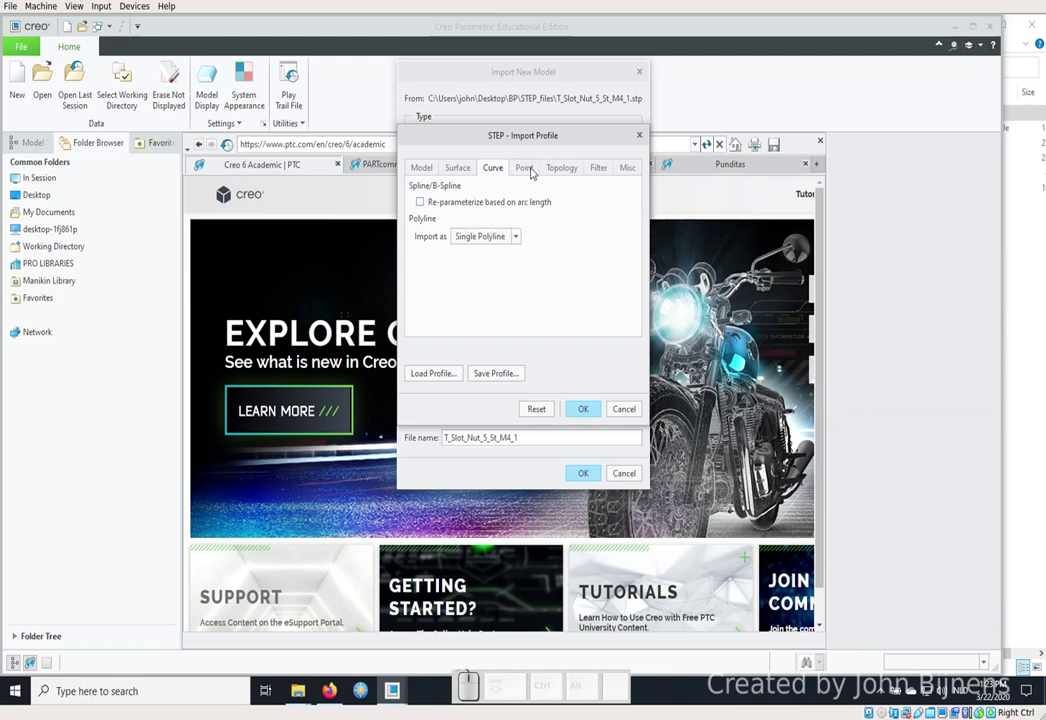
Review the Point, Topology, Filter and Miscellaneous import settings, leaving them unchanged.
click(532, 169)
click(554, 164)
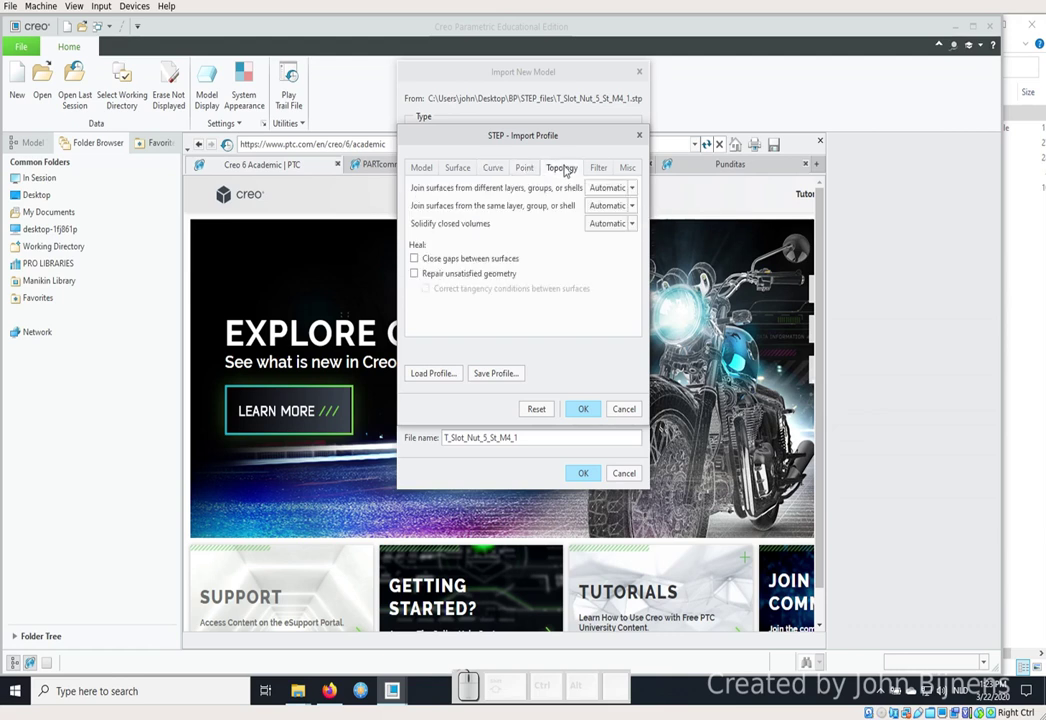
click(594, 162)
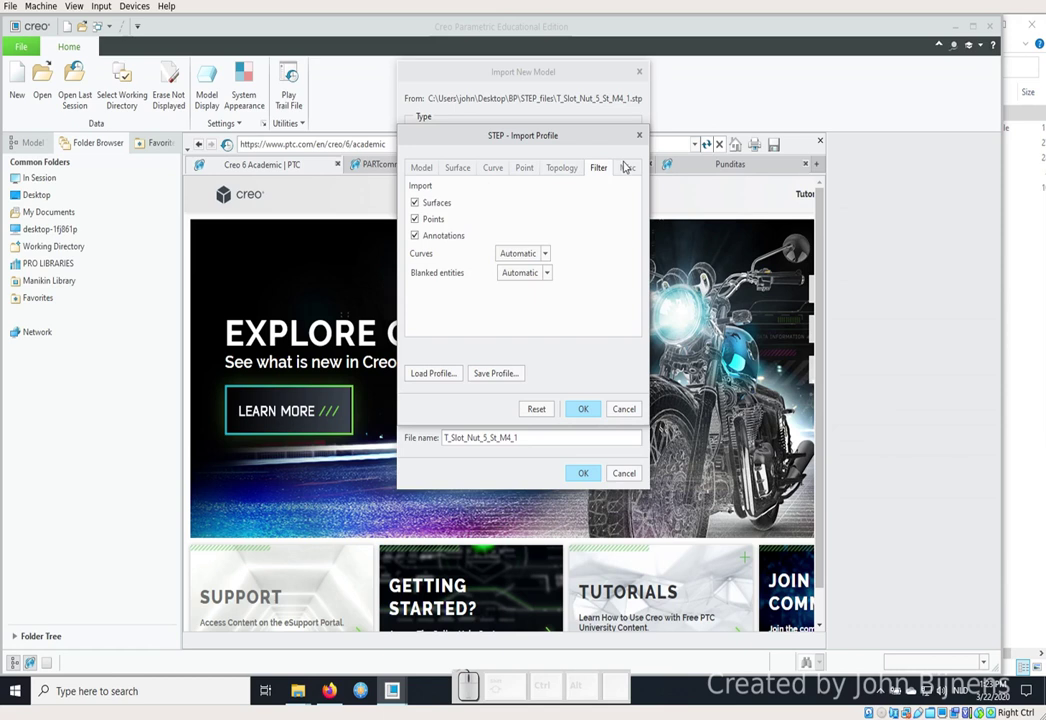
click(626, 160)
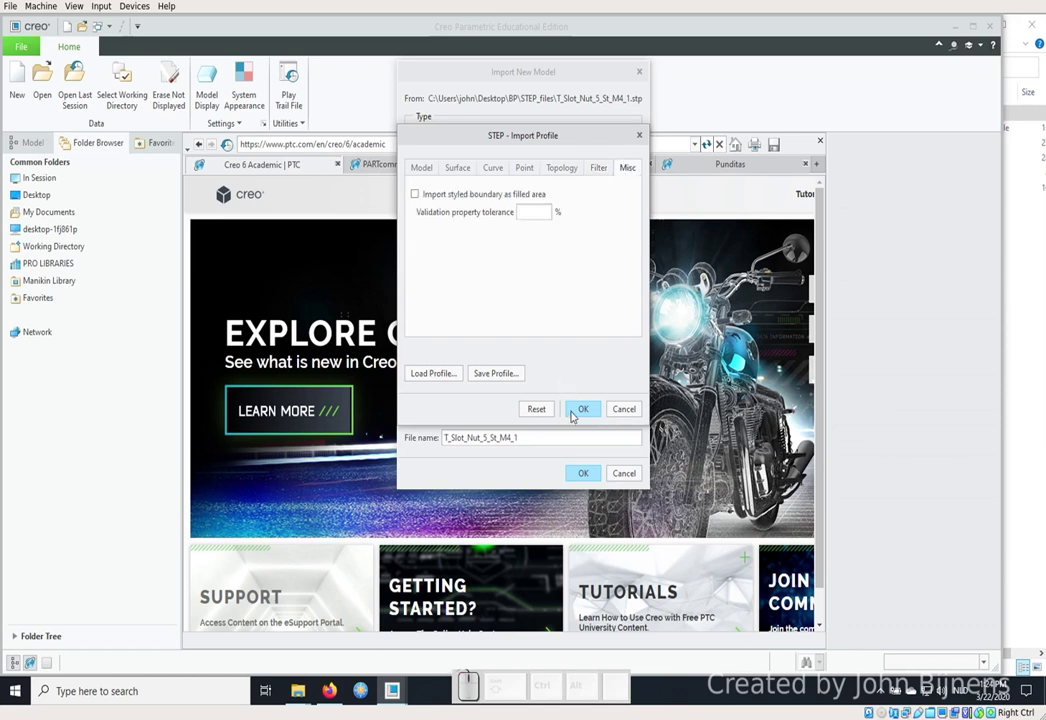
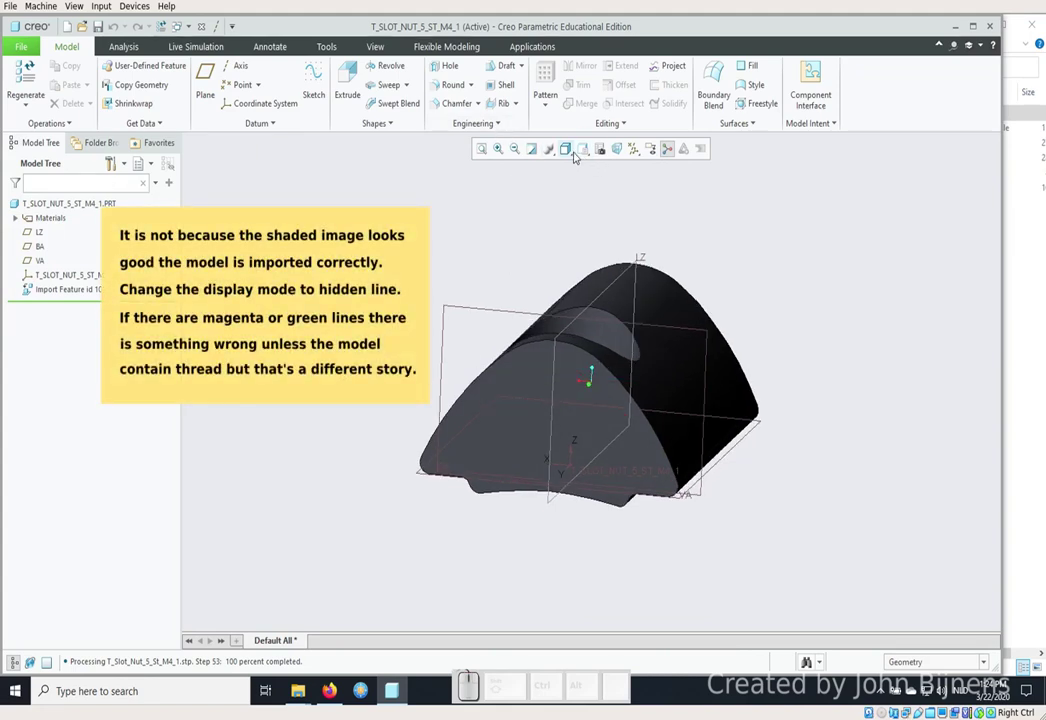
Show the imported nut in Hidden Line display to check for faulty edges, then go to the File menu.
click(576, 152)
click(611, 224)
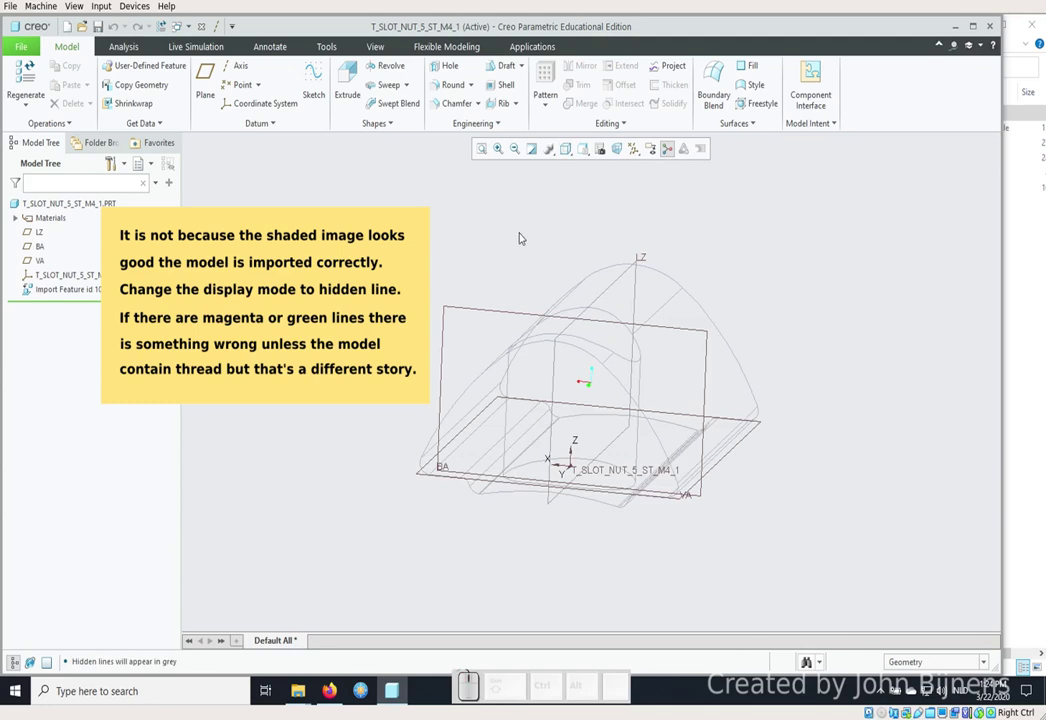
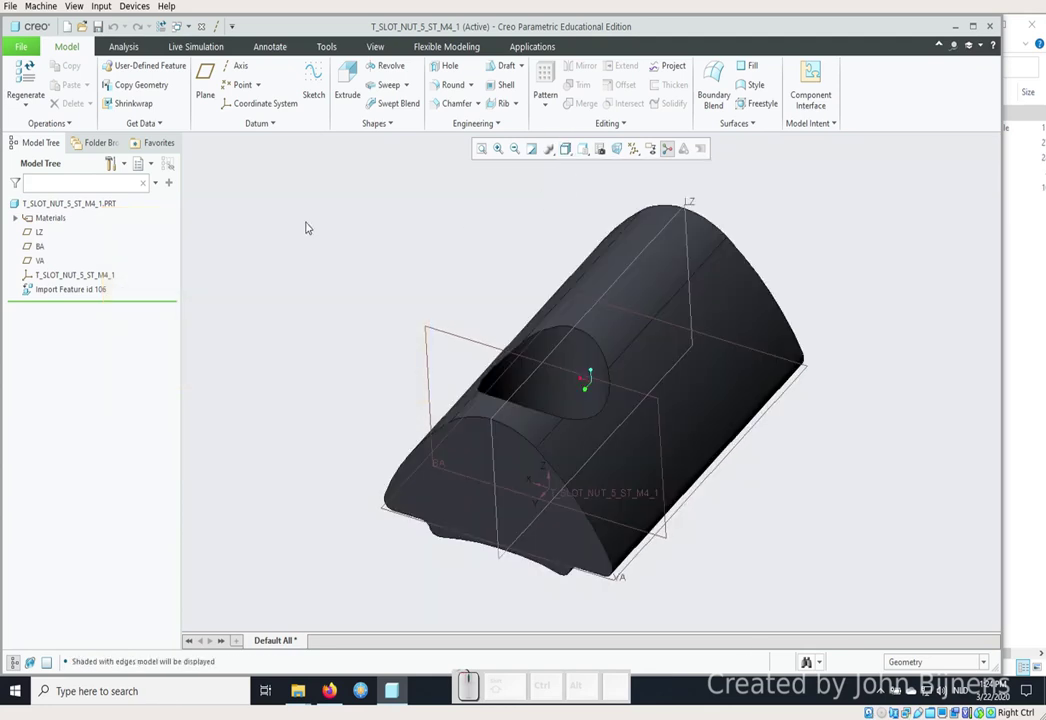
click(17, 43)
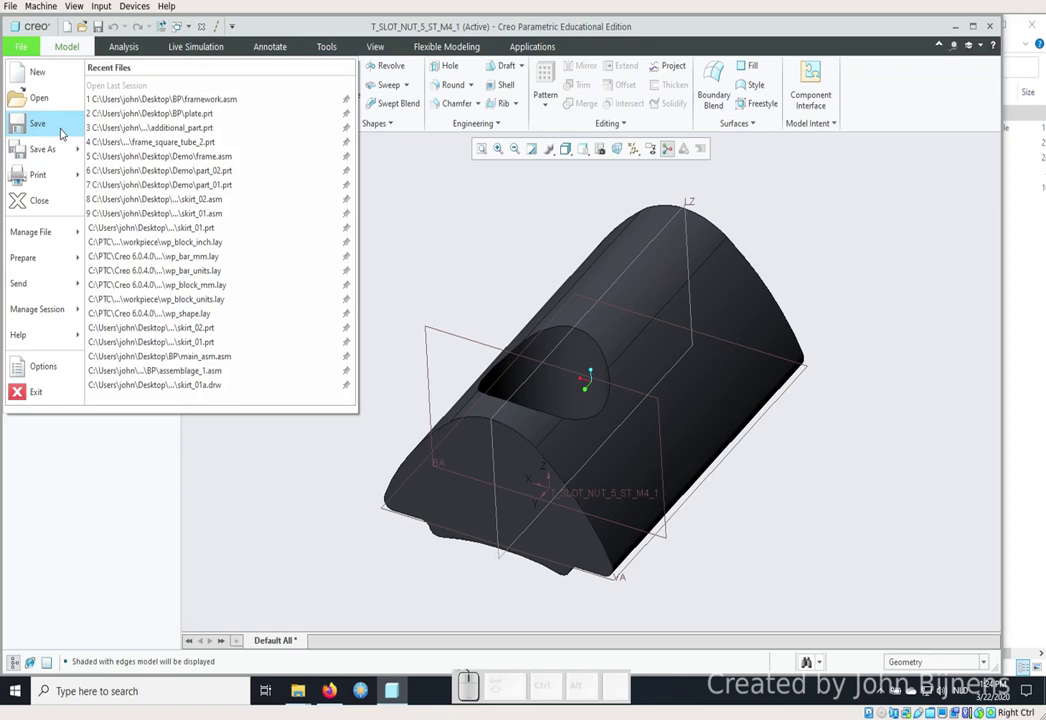
Save T_SLOT_NUT_5_ST_M4_1 into a new Frame_parts folder created inside BP.
click(63, 127)
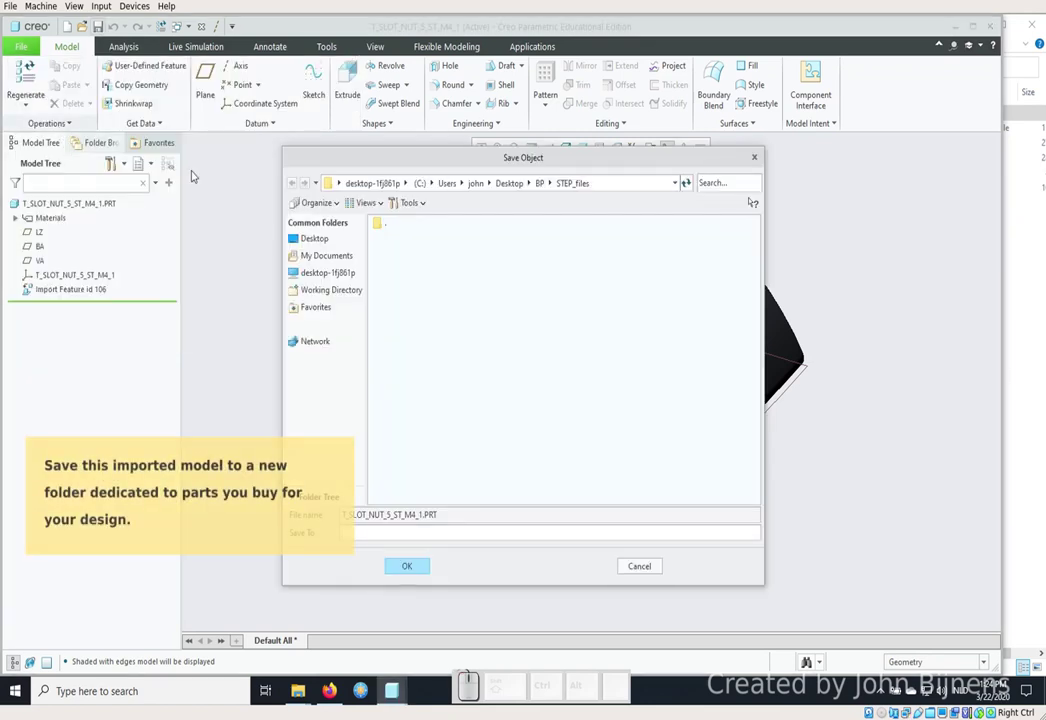
click(540, 187)
click(340, 199)
click(337, 221)
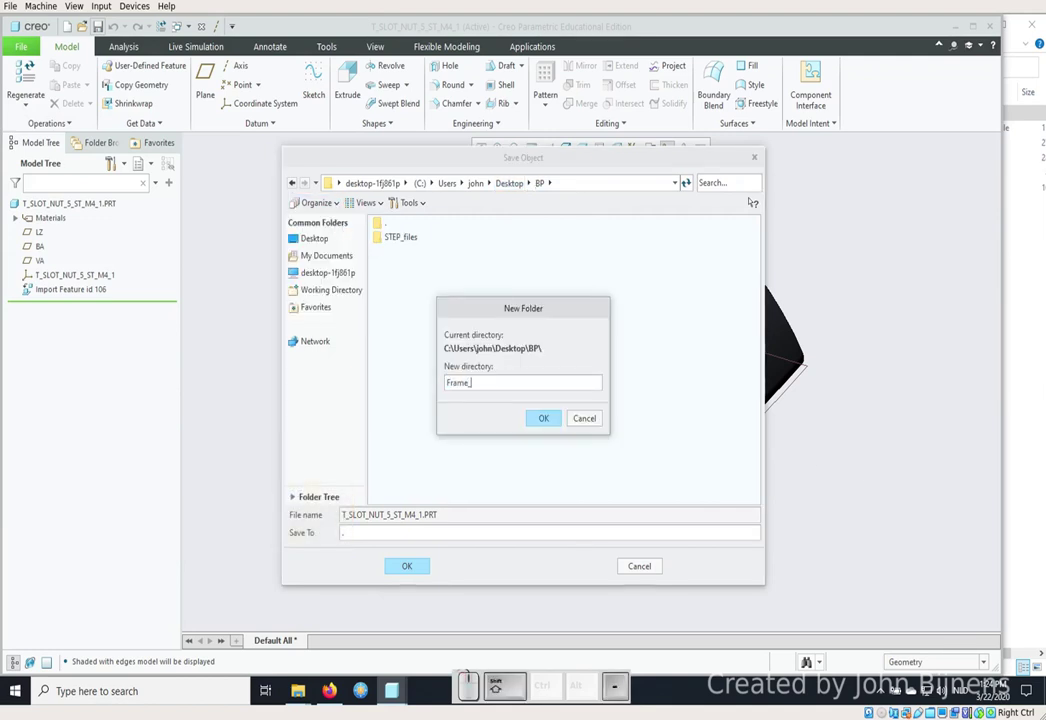
key(BackSpace)
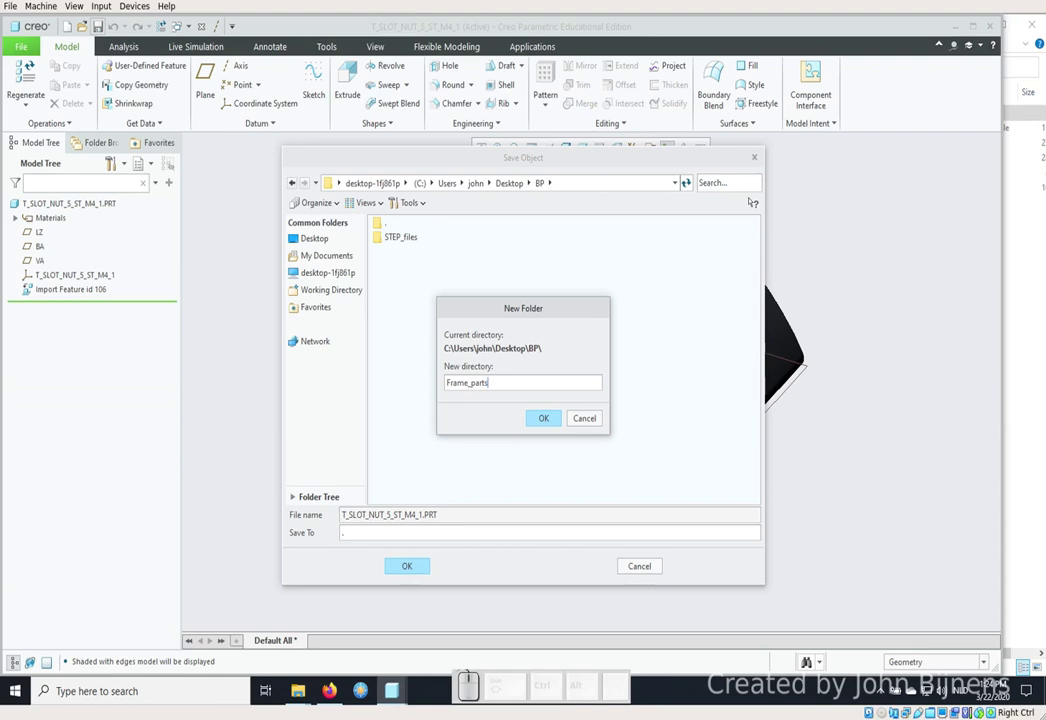
key(Return)
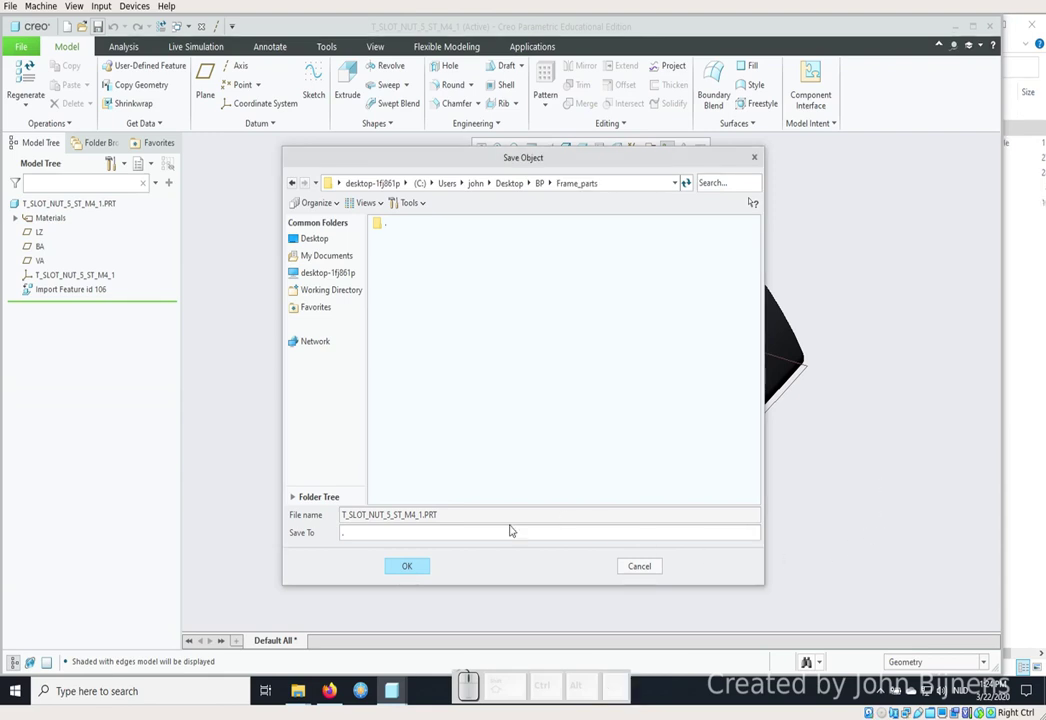
click(411, 567)
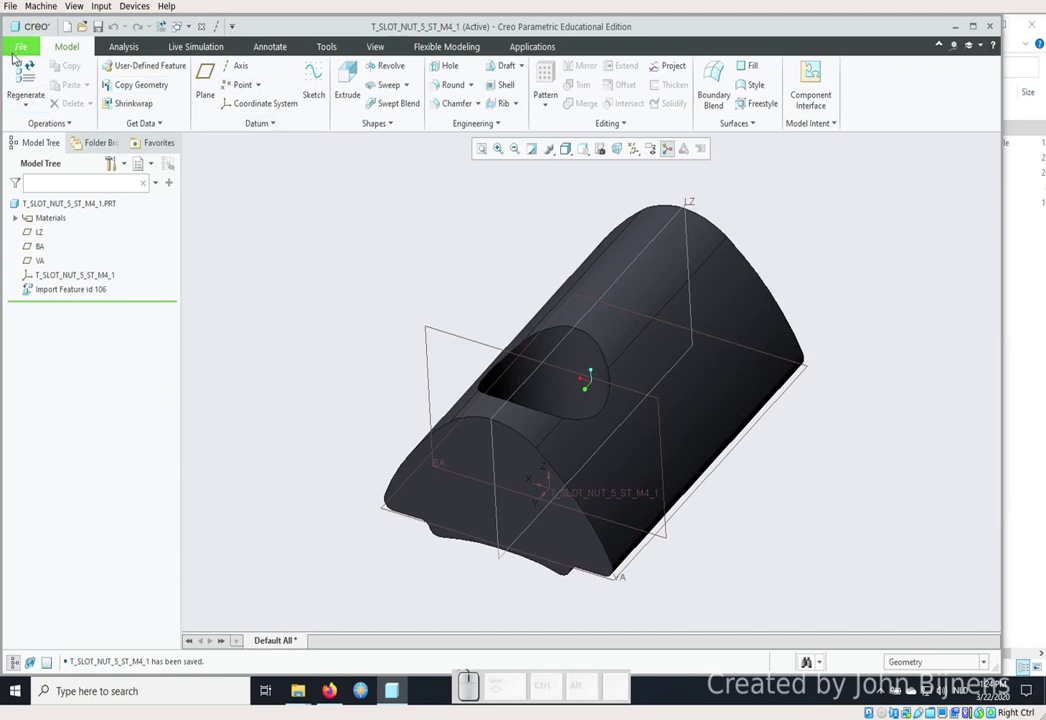
click(20, 46)
Quit Creo and show the BP folder on the Desktop in File Explorer.
click(44, 383)
click(618, 377)
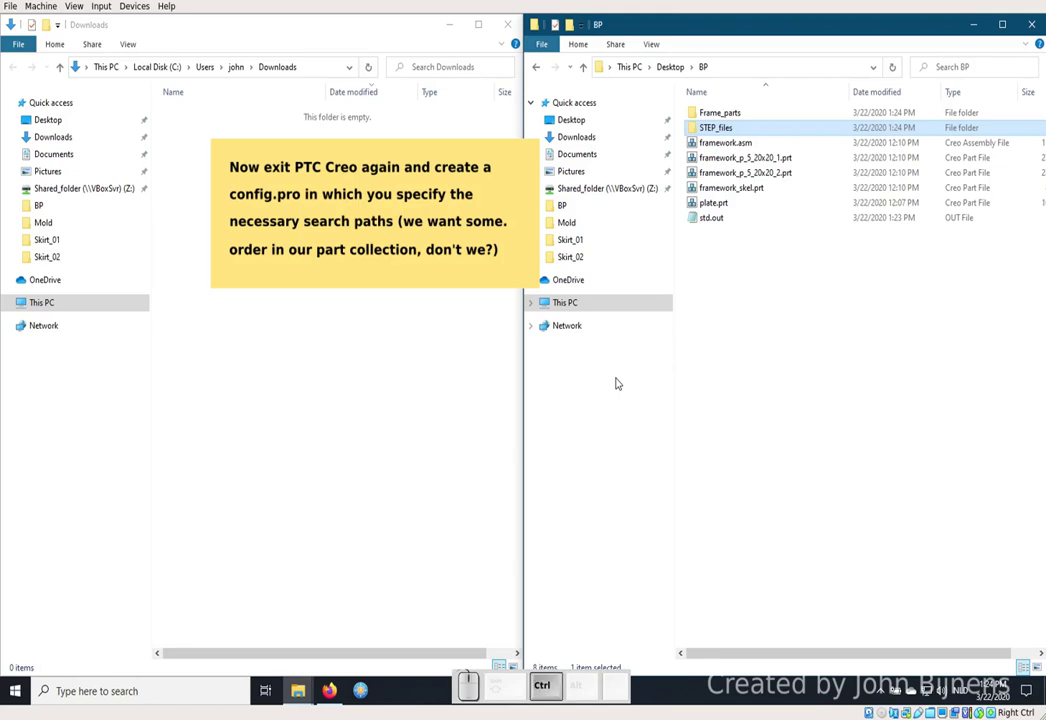
key(ctrl+shift+i)
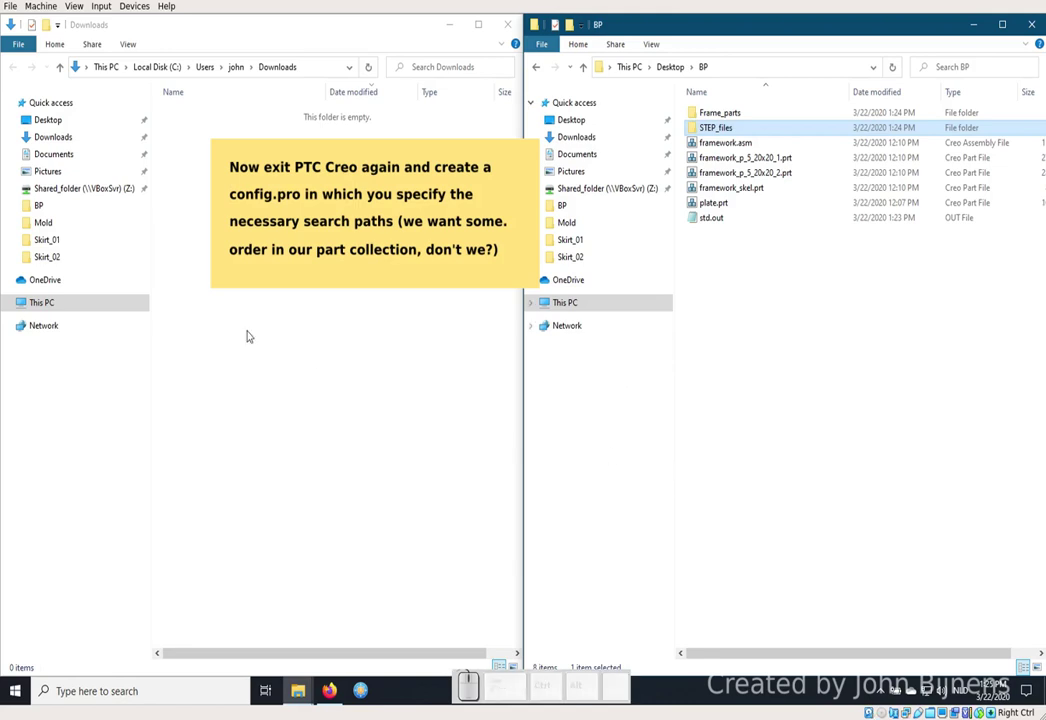
click(57, 132)
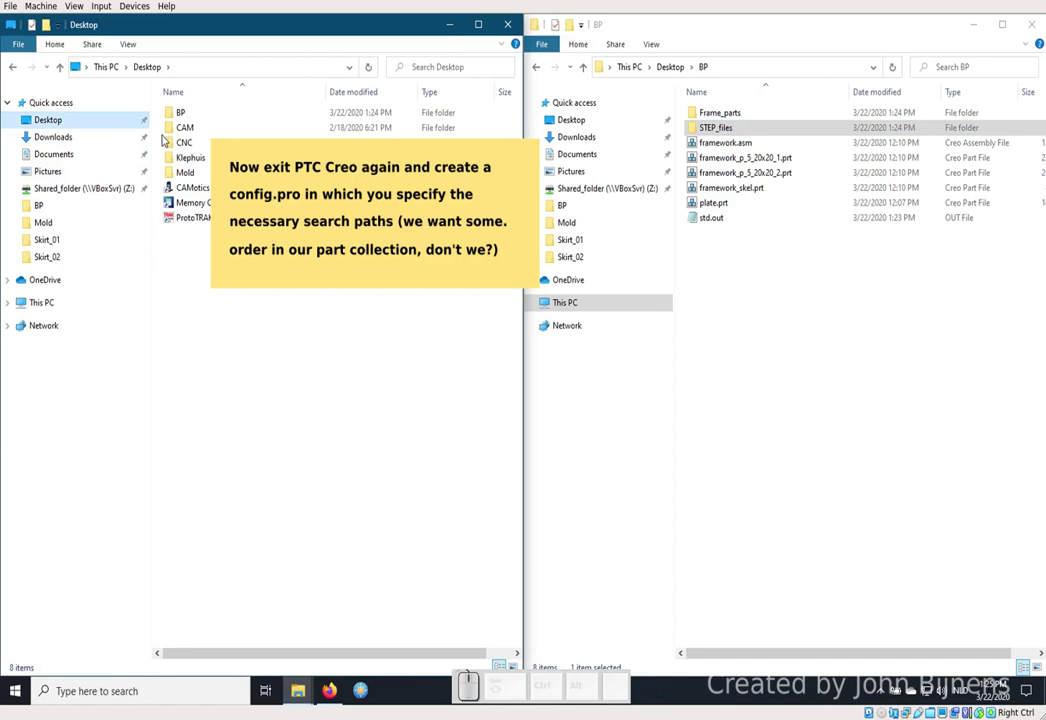
click(182, 110)
click(757, 340)
Create a new text document in BP and rename it config.pro, accepting the extension change.
right_click(731, 296)
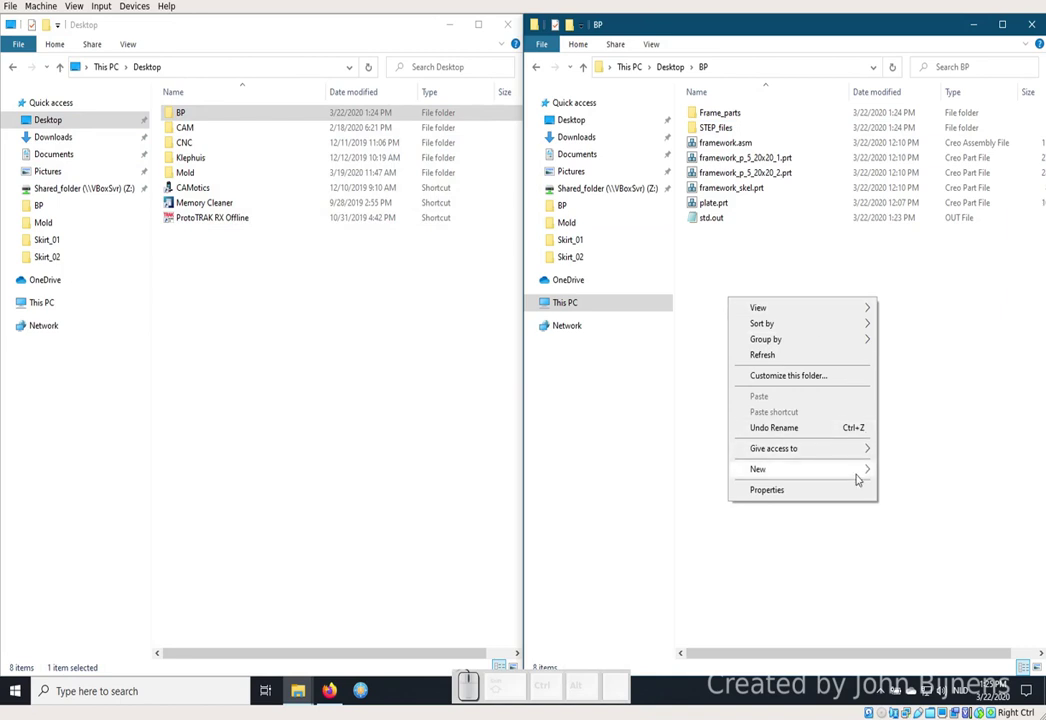
click(927, 534)
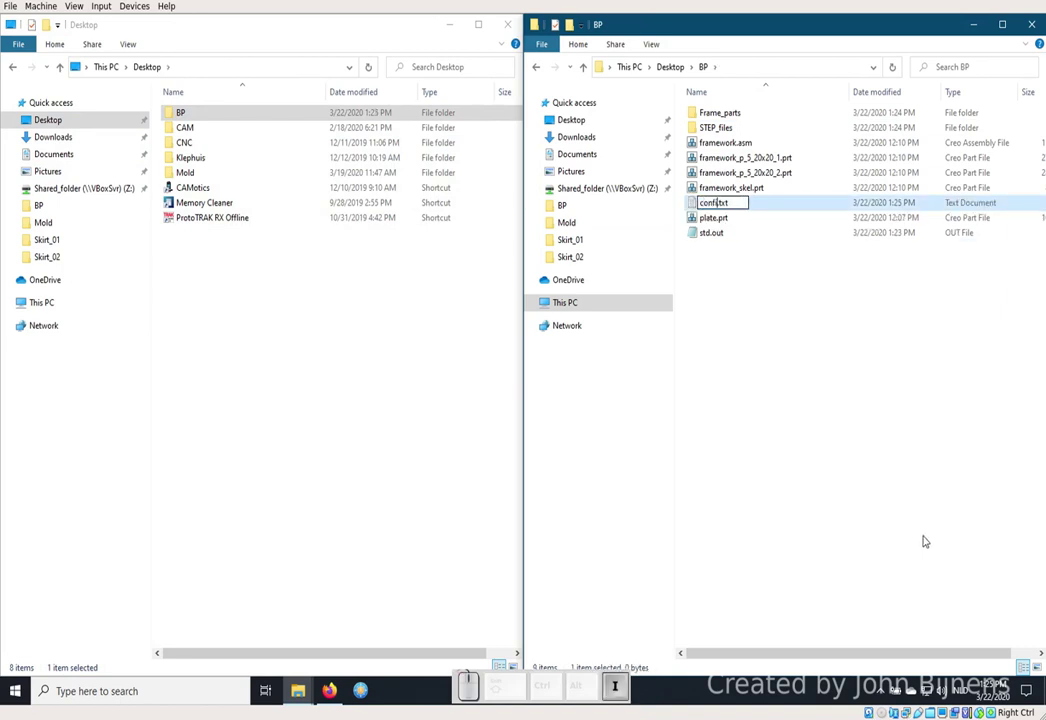
key(Right)
key(BackSpace)
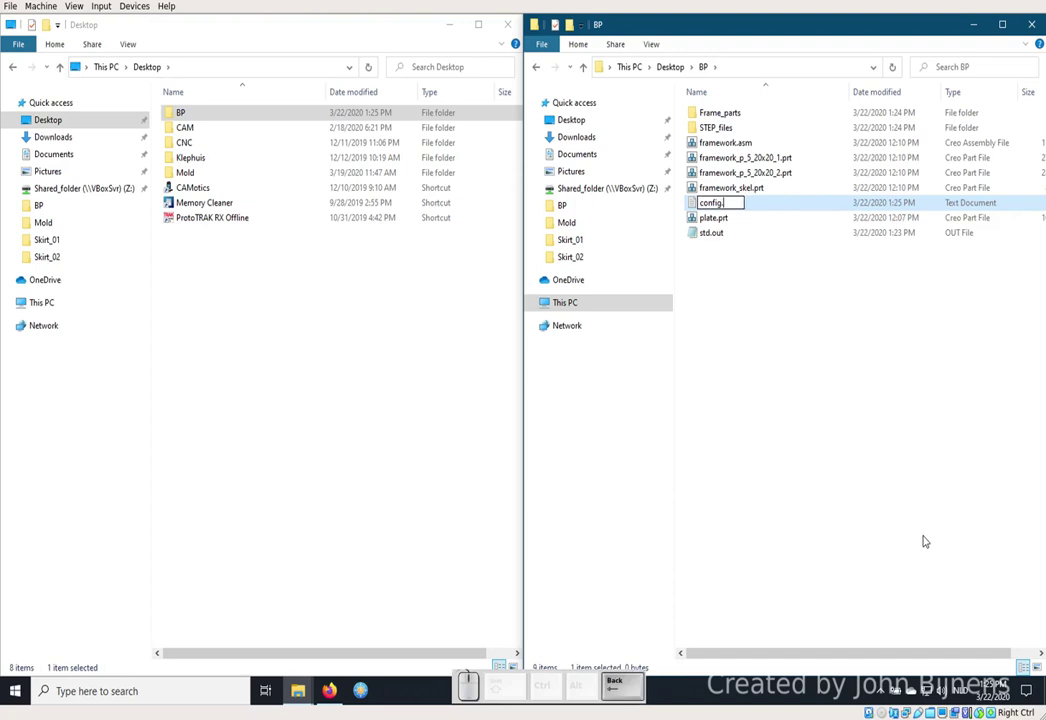
key(Return)
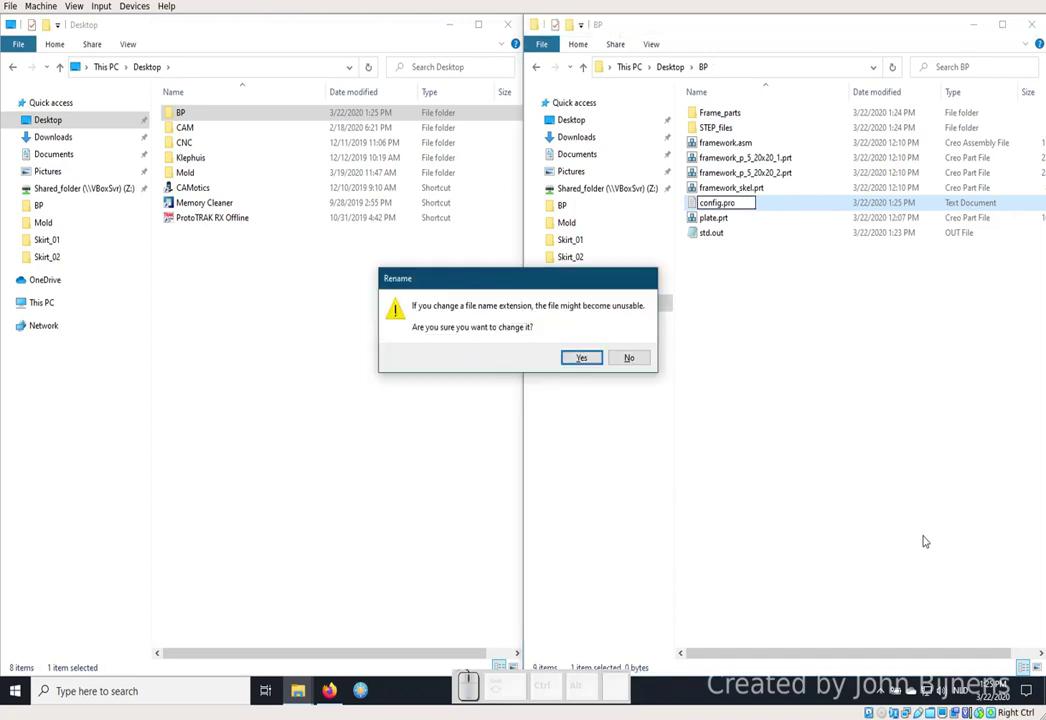
key(Return)
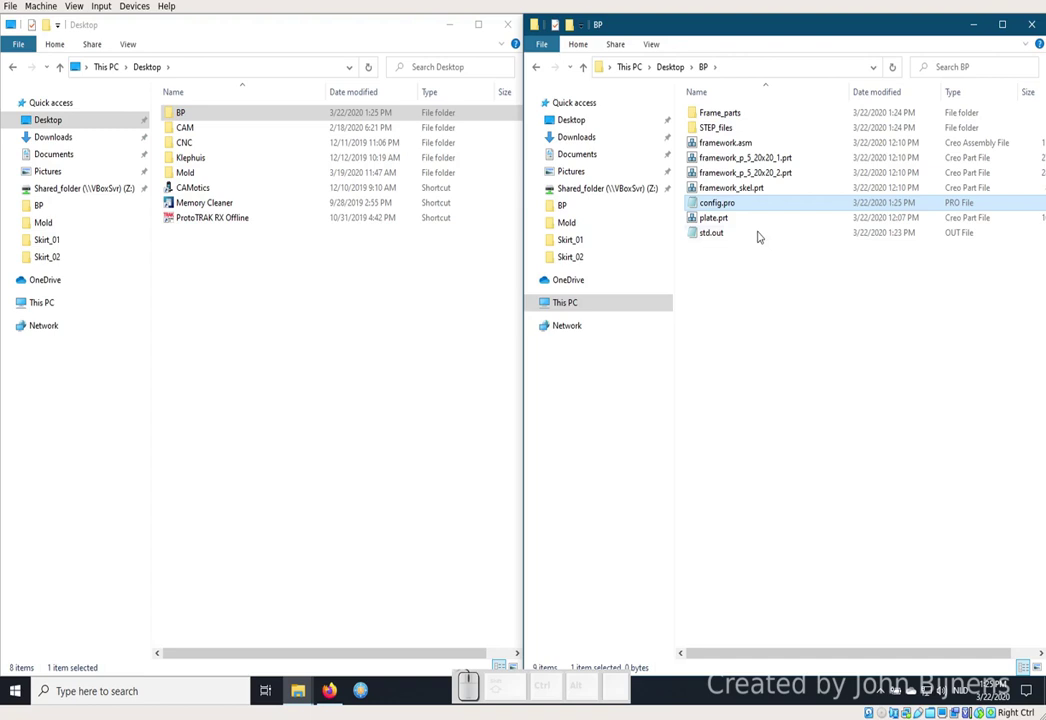
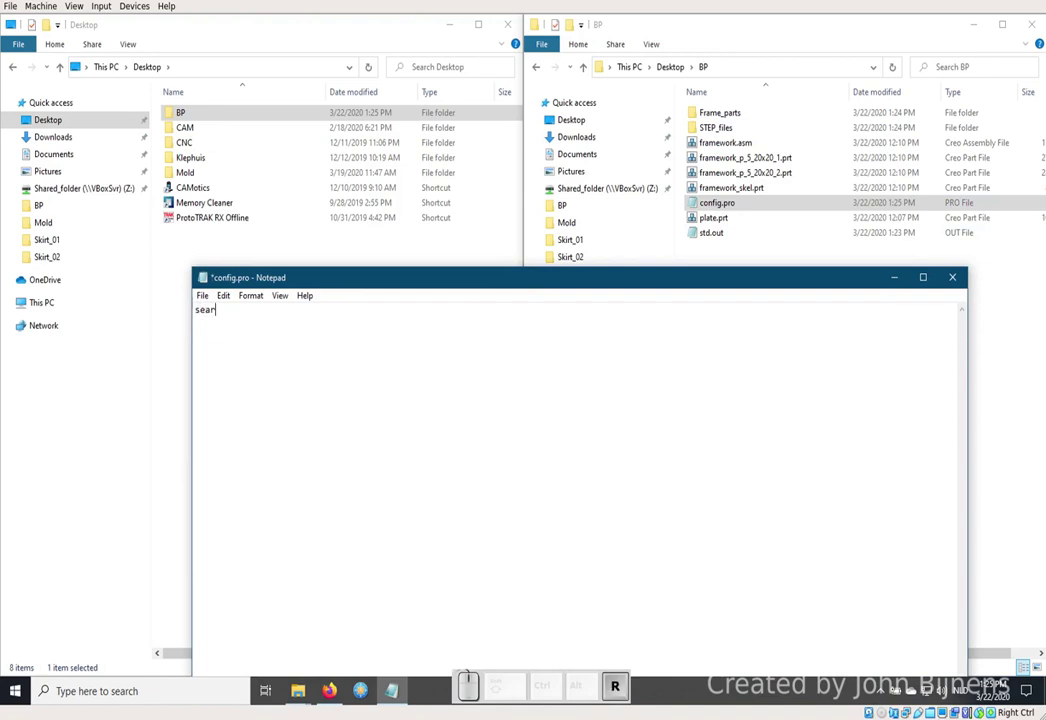
Write the line "search_path .\Frame_parts" into config.pro in Notepad.
key(shift+-)
key(h)
key(space)
key(shift+;)
key(alt+<)
key(shift+alt+f)
key(shift+p)
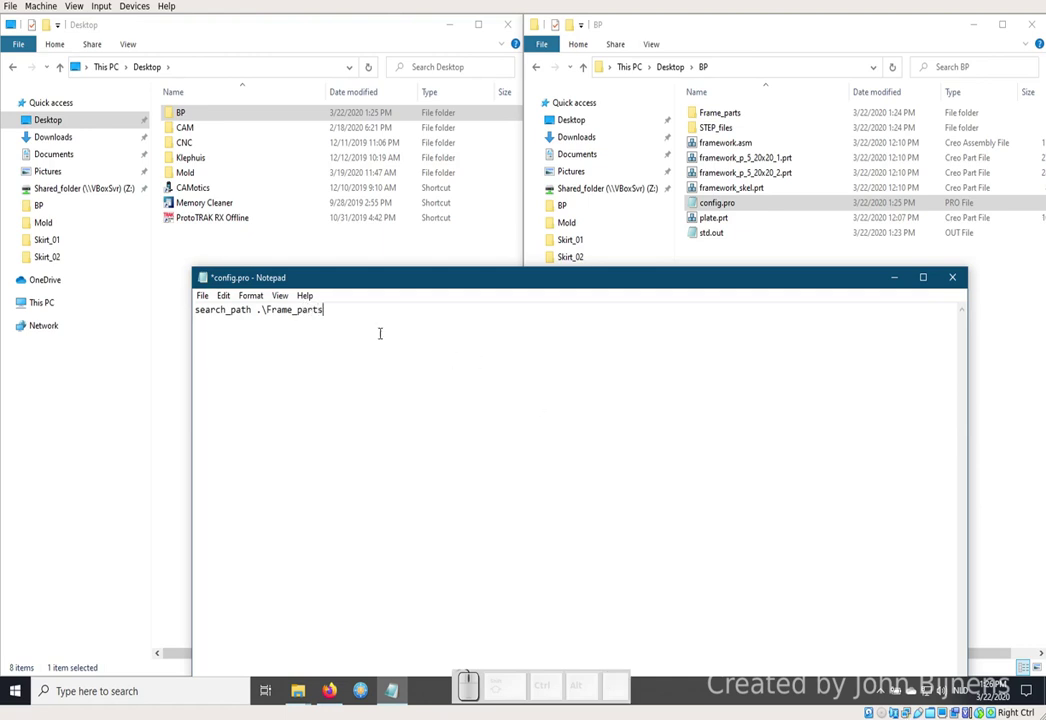
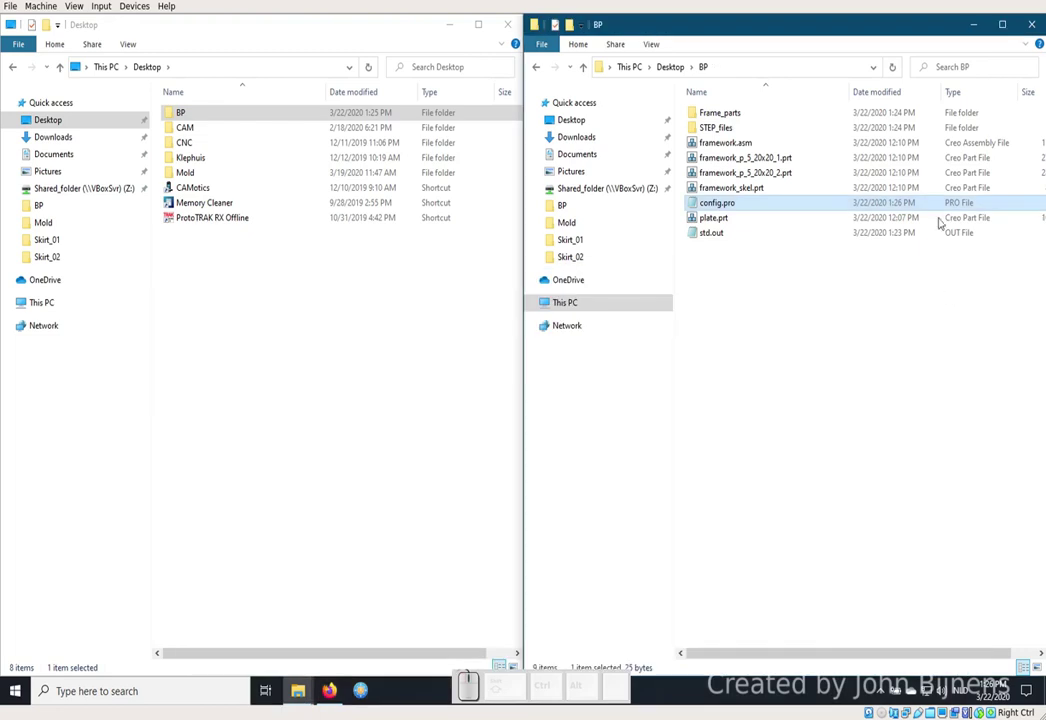
Launch Creo 6.0.4.0 from the BP folder's context menu on the Desktop.
click(675, 65)
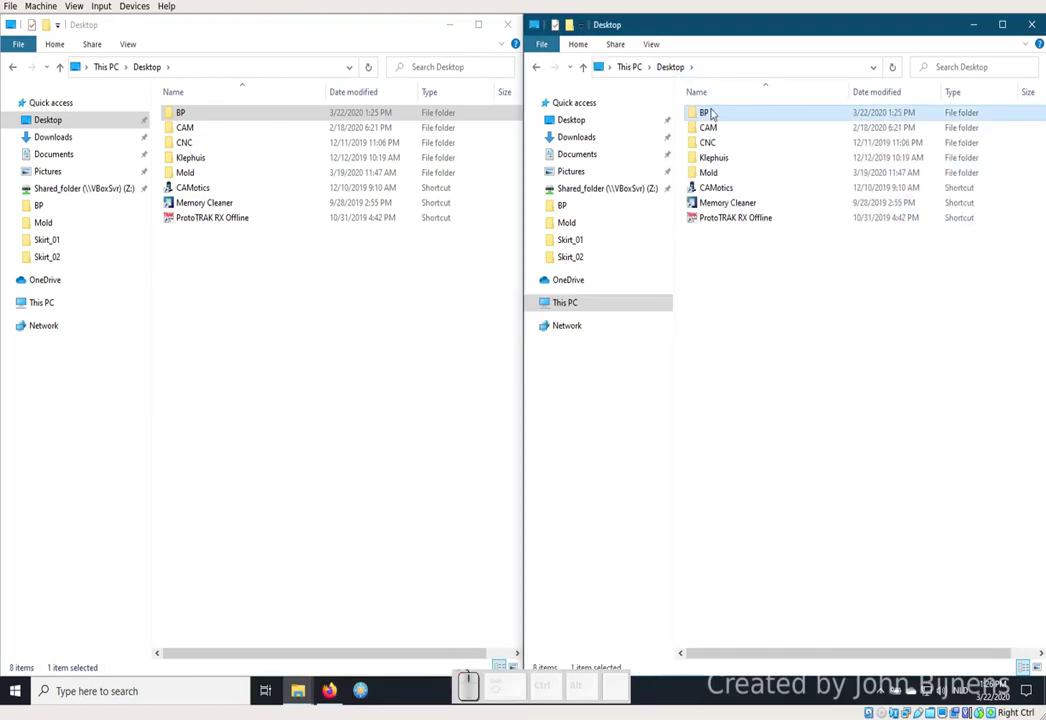
right_click(714, 109)
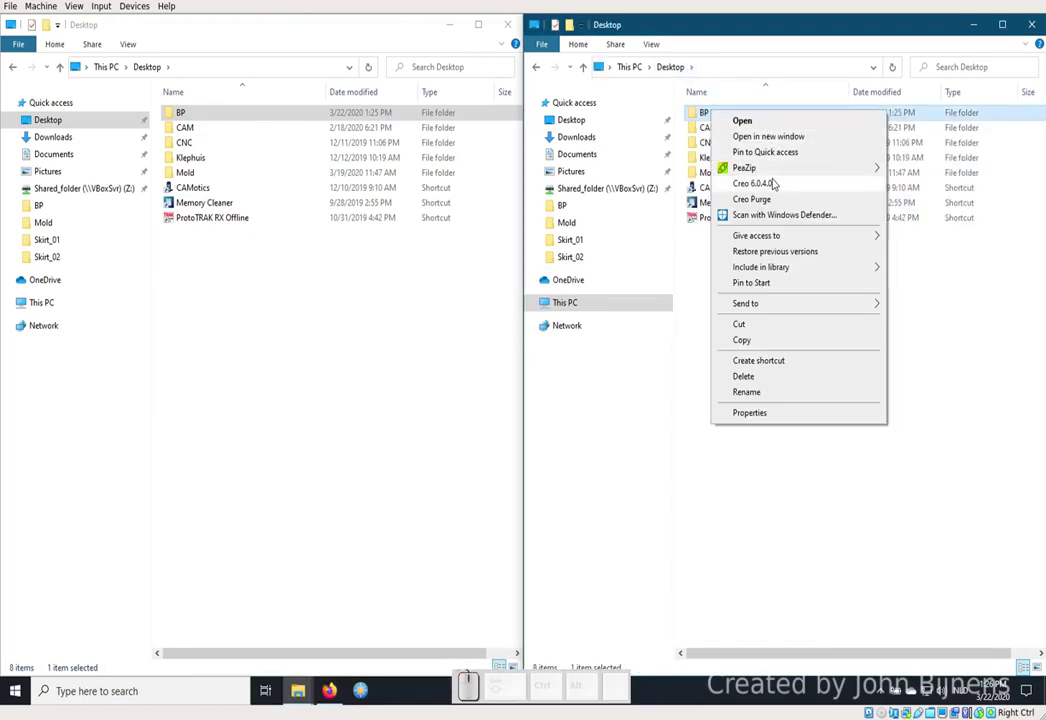
click(774, 181)
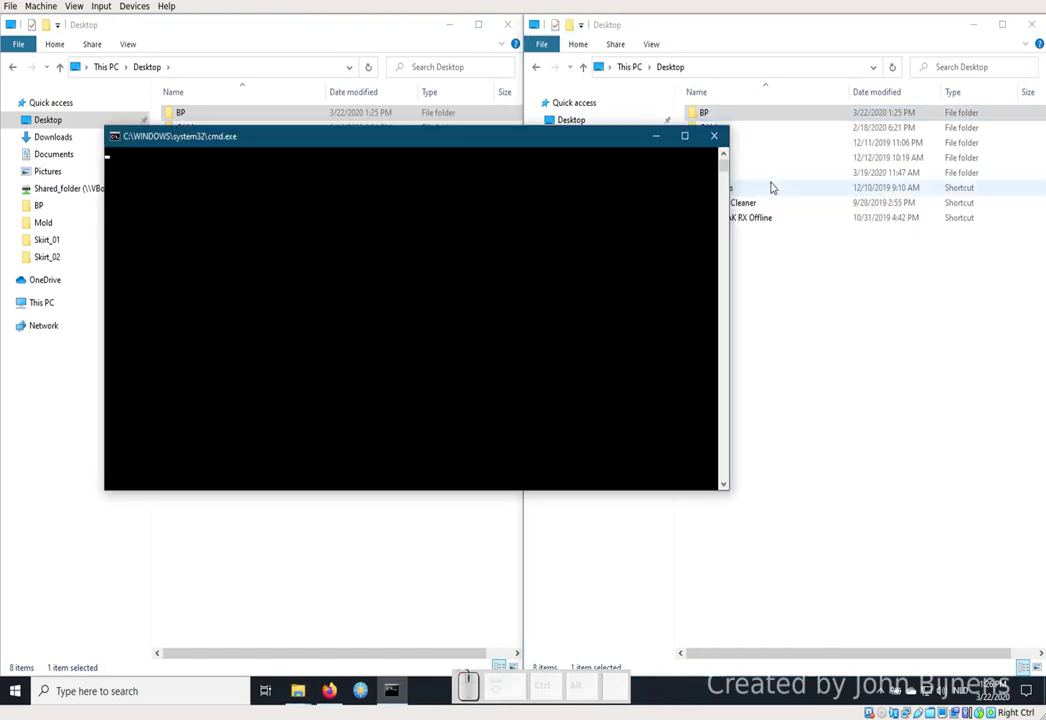
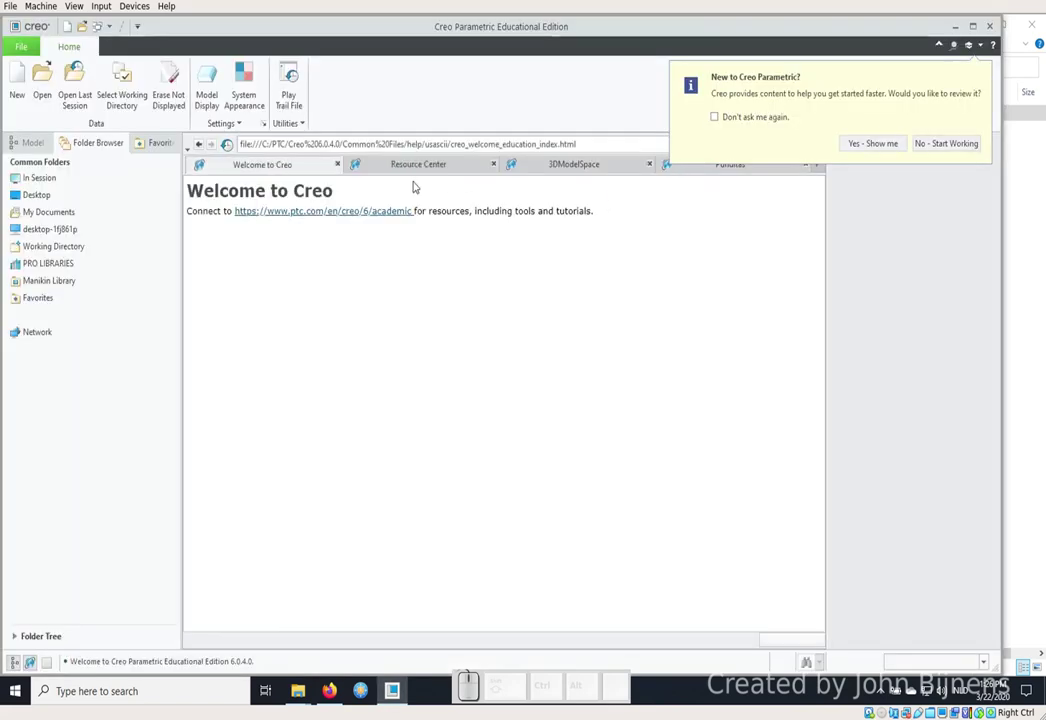
Open framework.asm from BP and orbit the frame to a front-facing view.
click(50, 90)
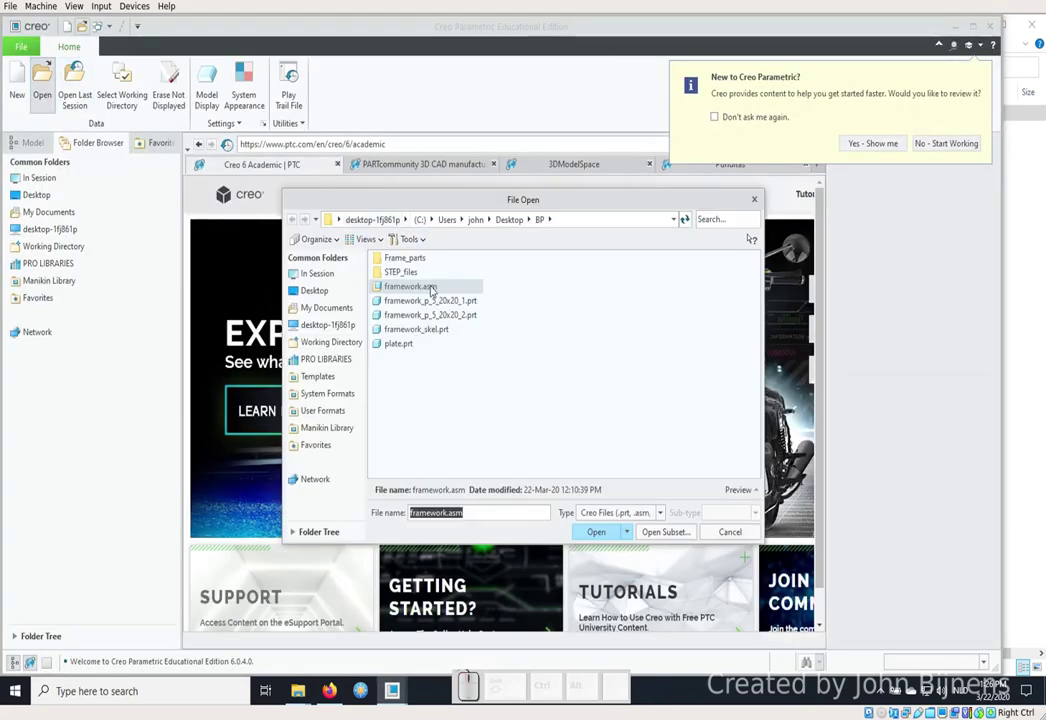
click(611, 535)
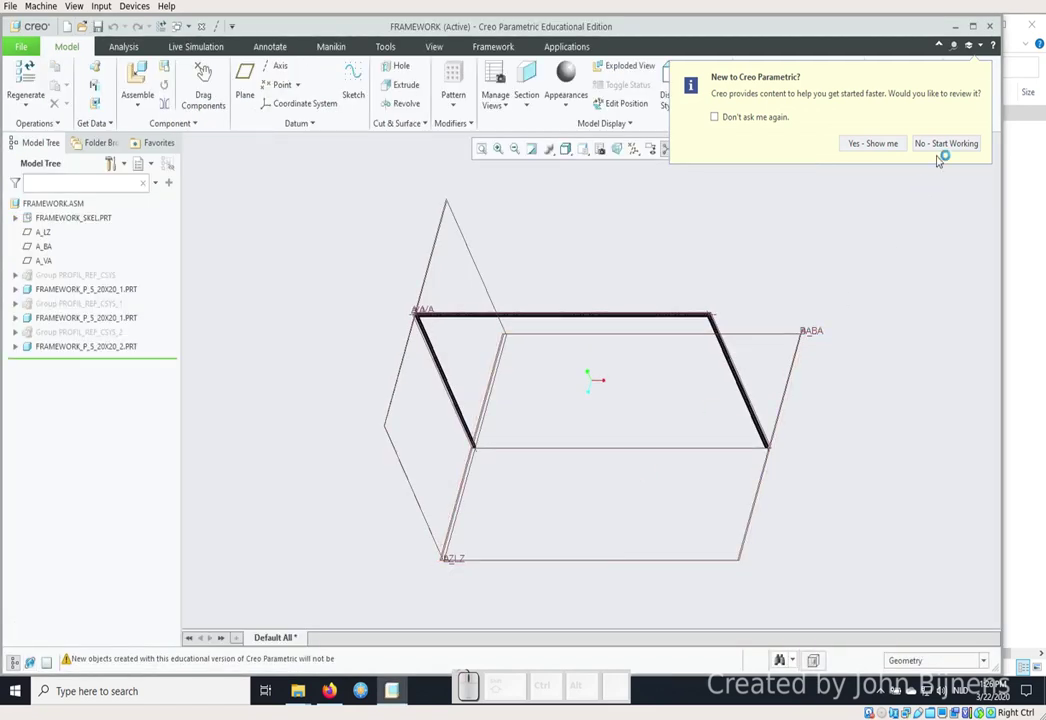
drag(620, 356, 490, 317)
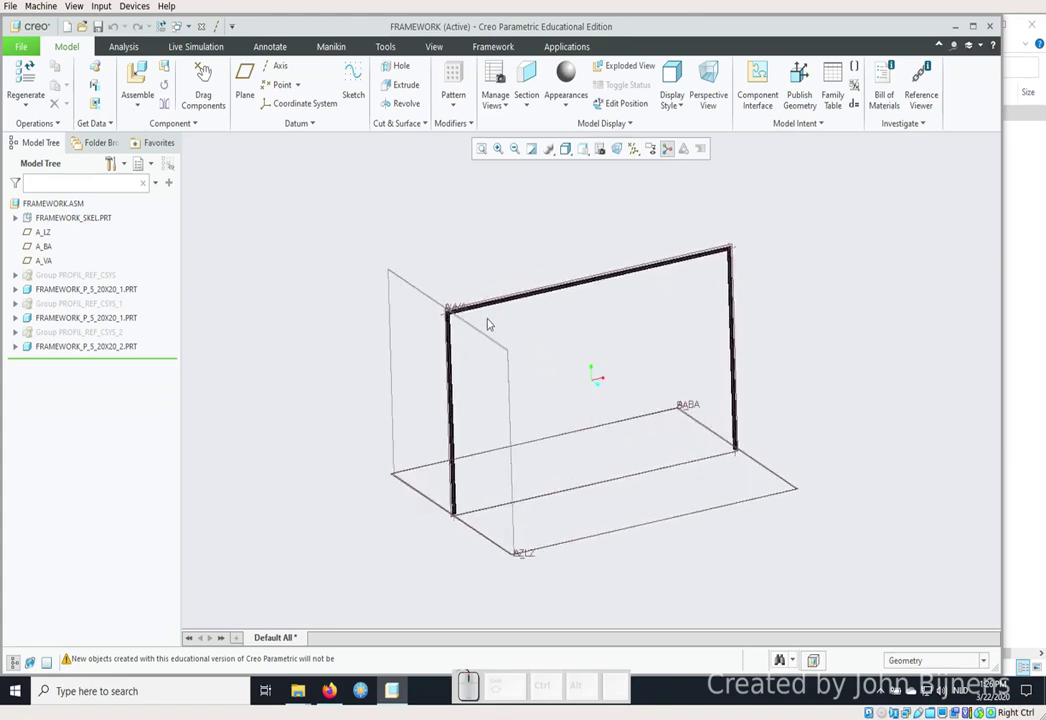
scroll(down, 3)
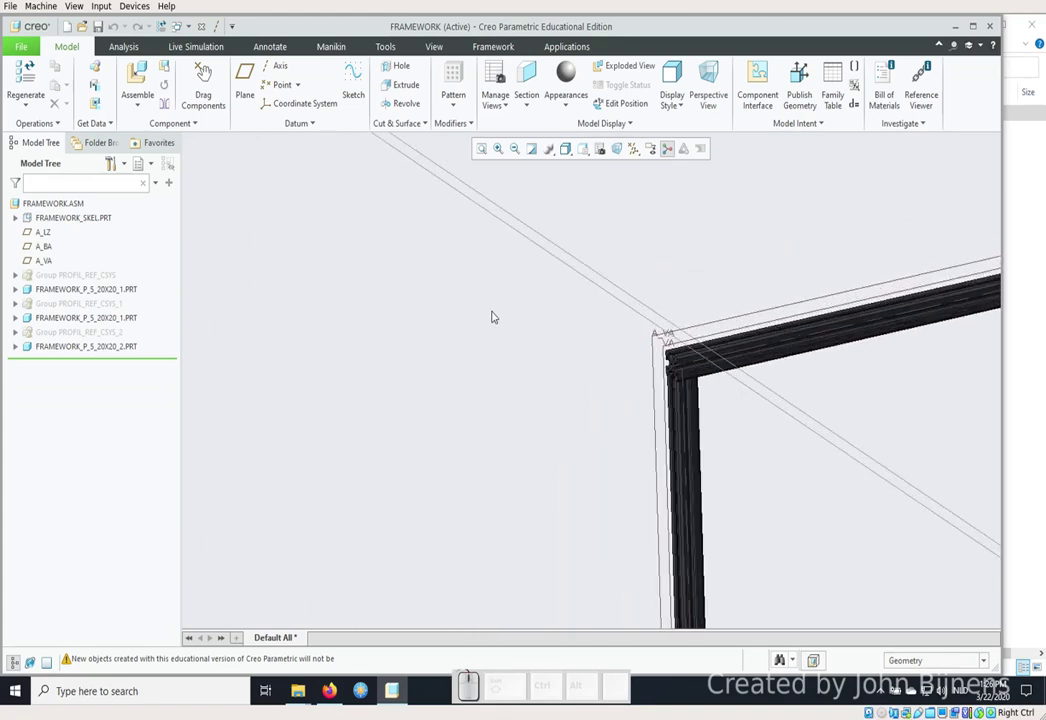
scroll(up, 3)
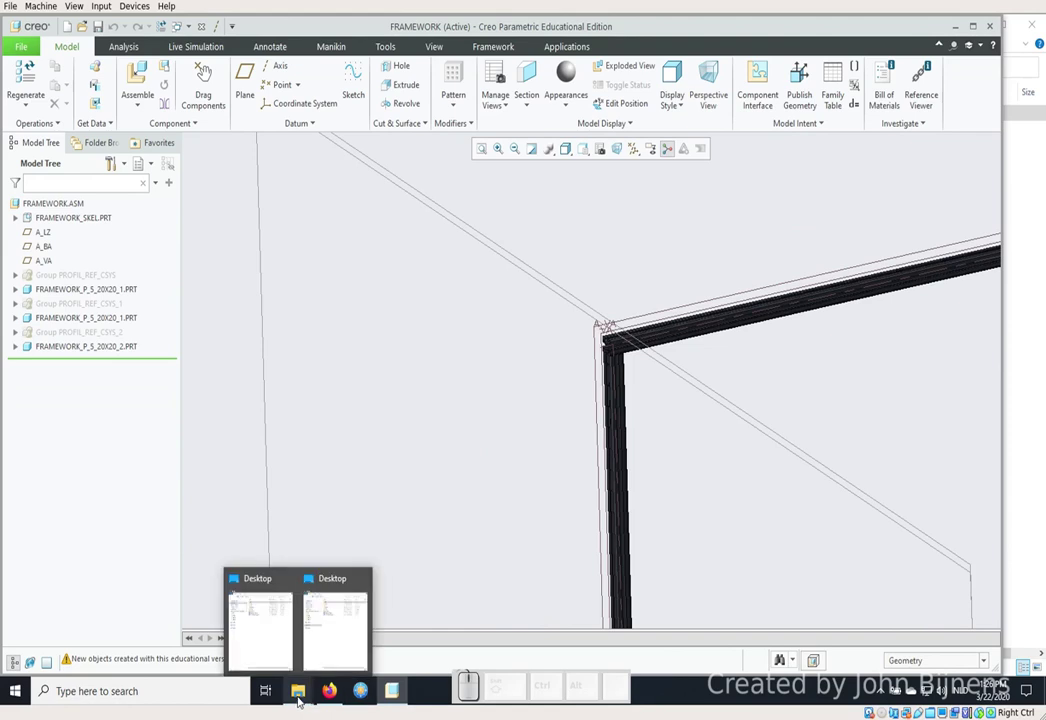
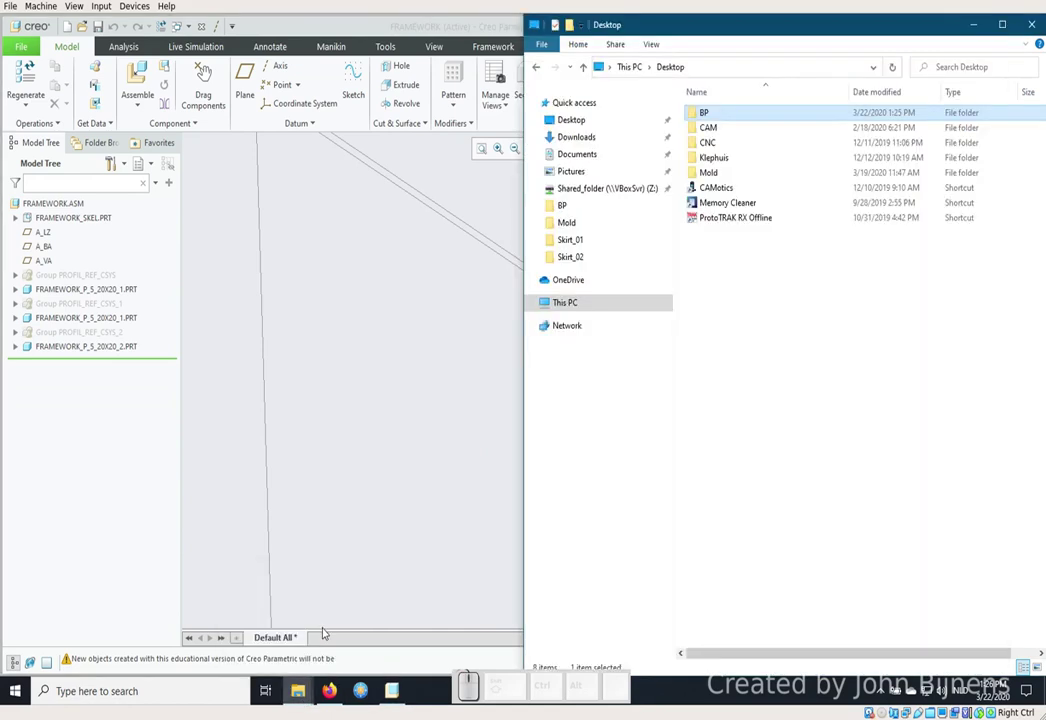
click(425, 347)
scroll(down, 3)
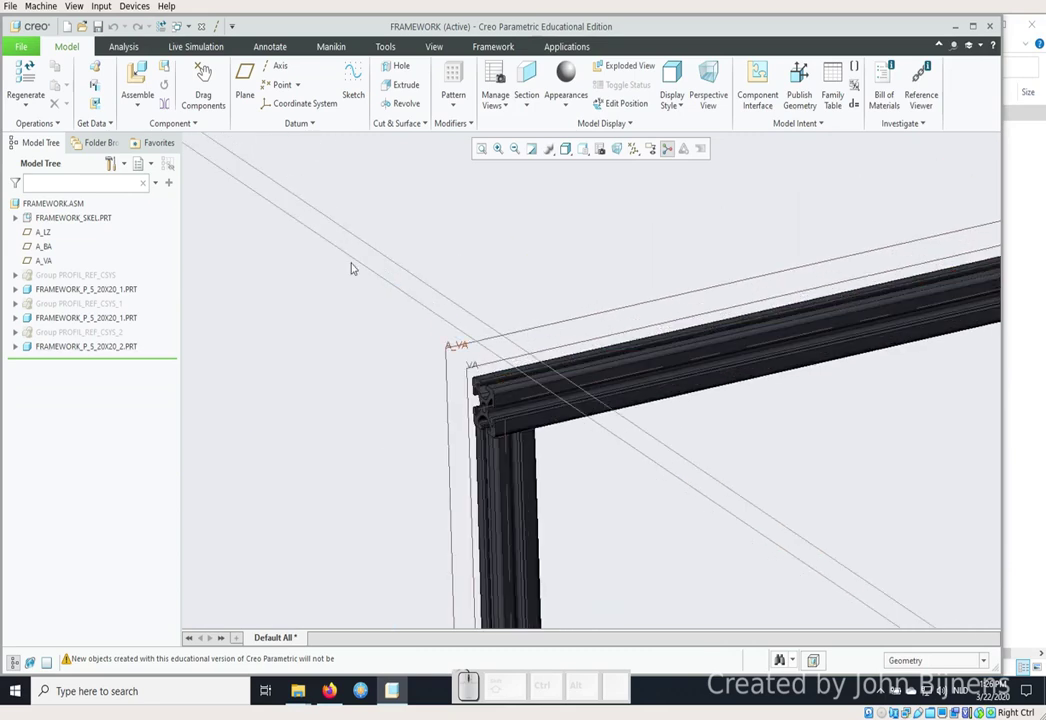
Assemble the T_SLOT_NUT_5_ST_M4_1 part into FRAMEWORK and hide coordinate system display.
click(137, 68)
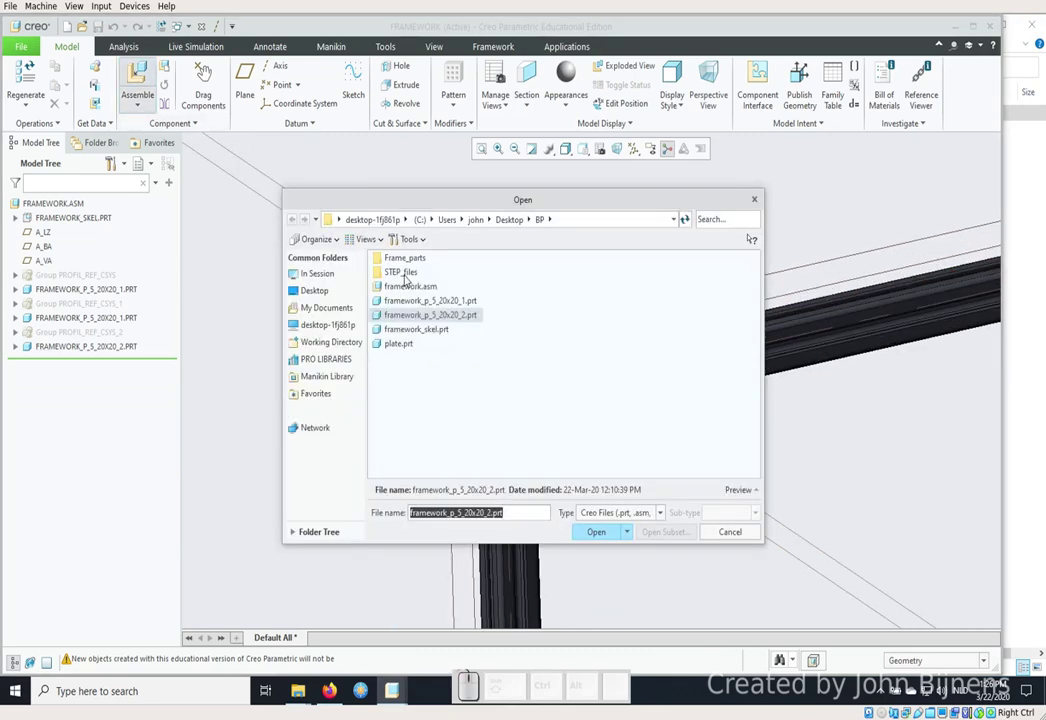
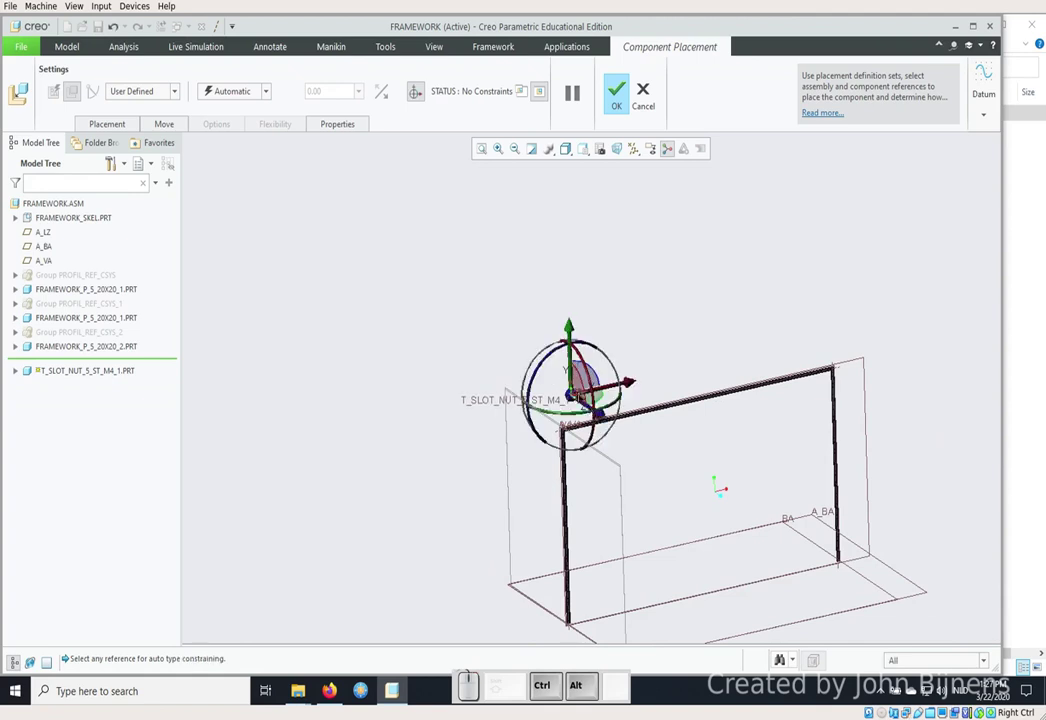
scroll(down, 3)
click(426, 94)
scroll(down, 3)
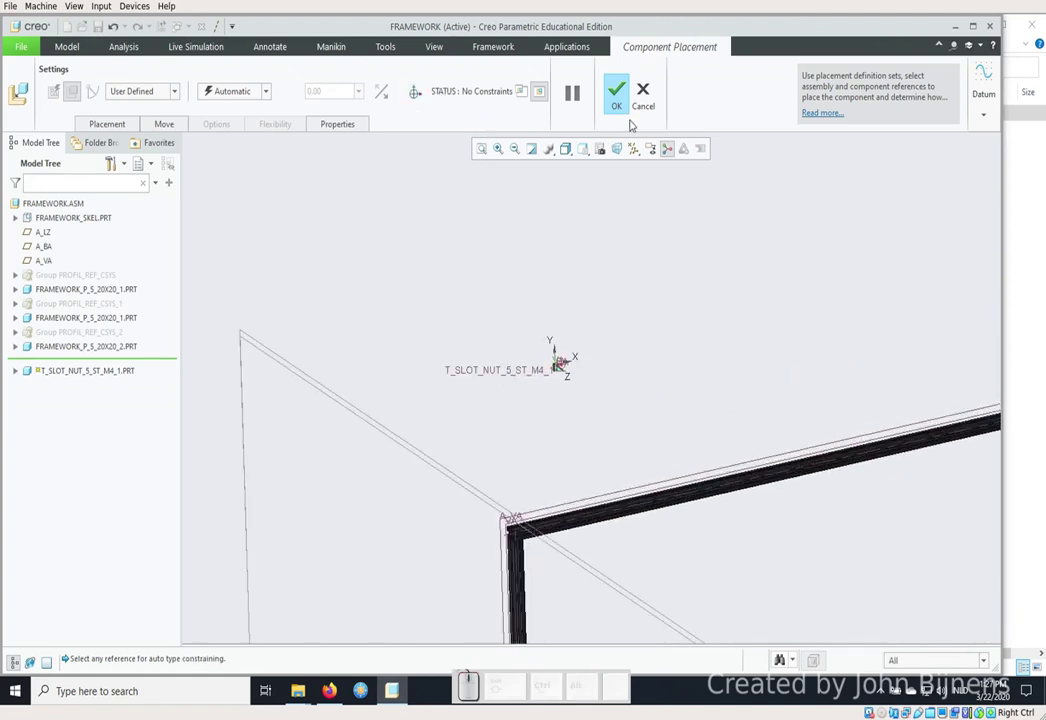
click(631, 139)
click(638, 209)
scroll(down, 3)
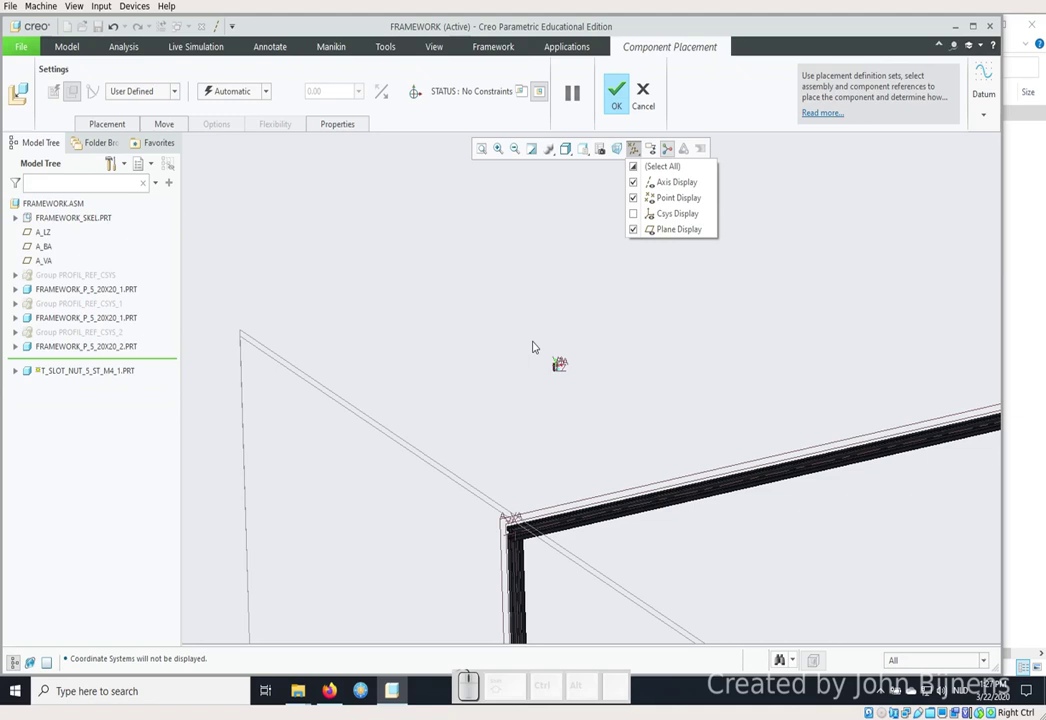
click(535, 349)
Drag the floating T-slot nut over to the top profile of the frame.
scroll(down, 3)
scroll(up, 3)
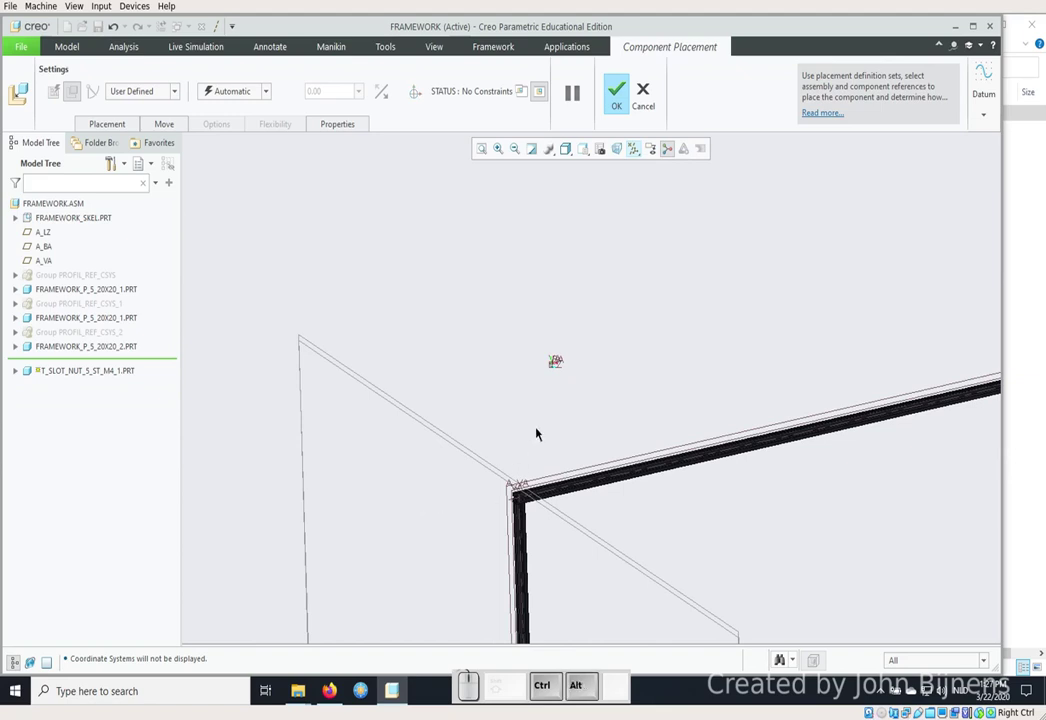
drag(556, 397, 500, 454)
scroll(up, 3)
scroll(down, 3)
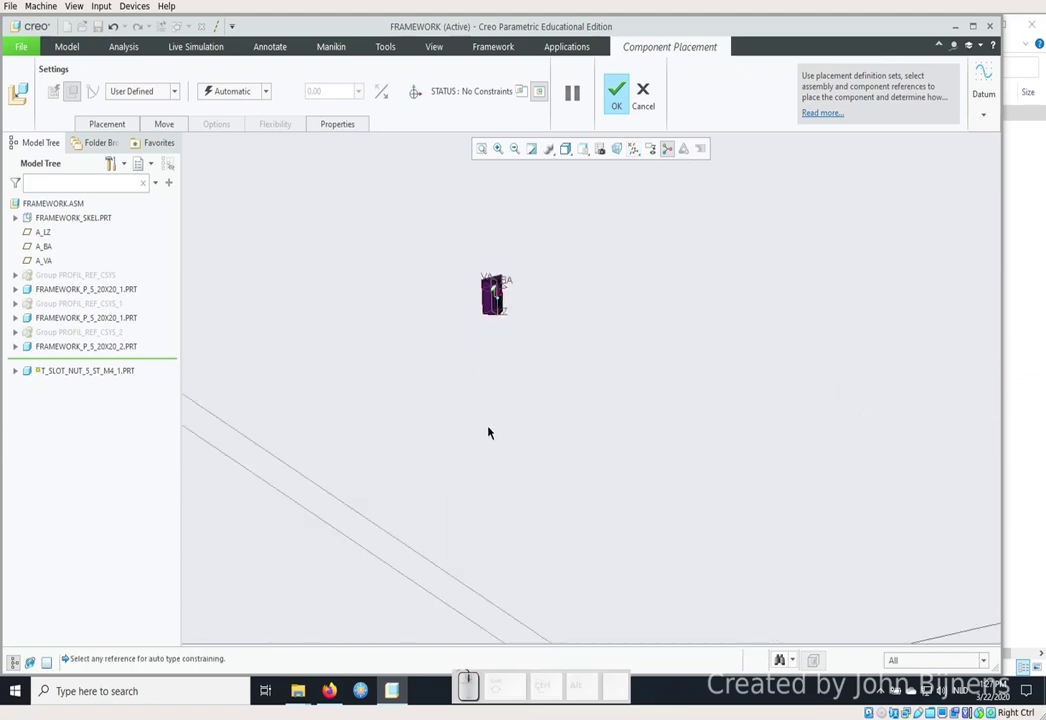
drag(493, 409, 569, 585)
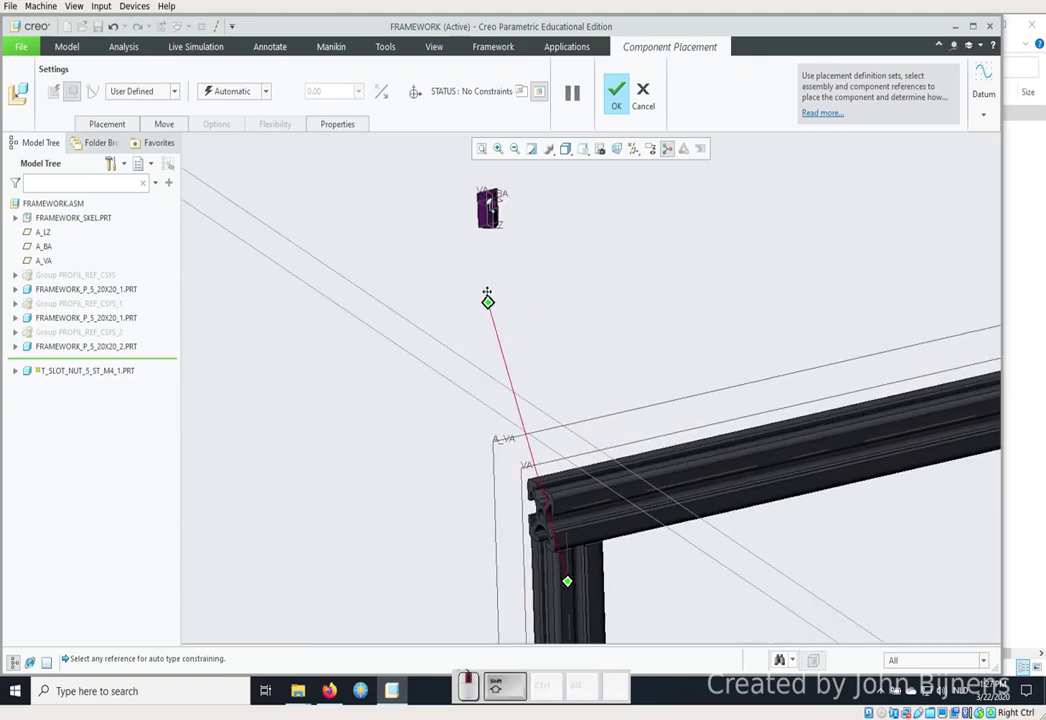
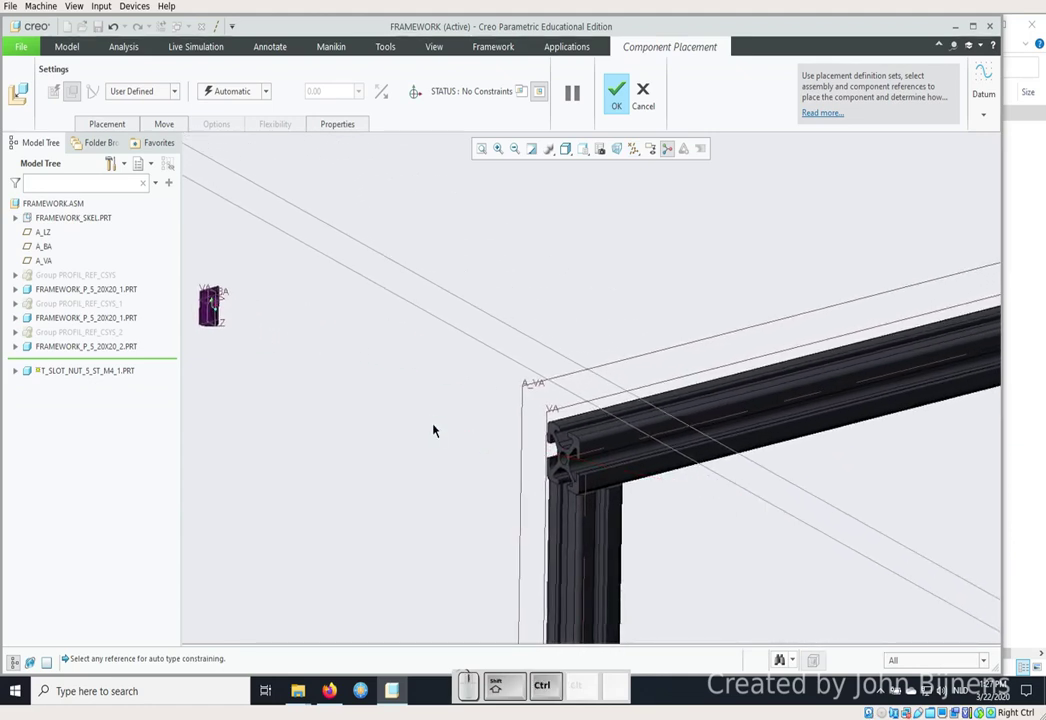
drag(350, 388, 614, 381)
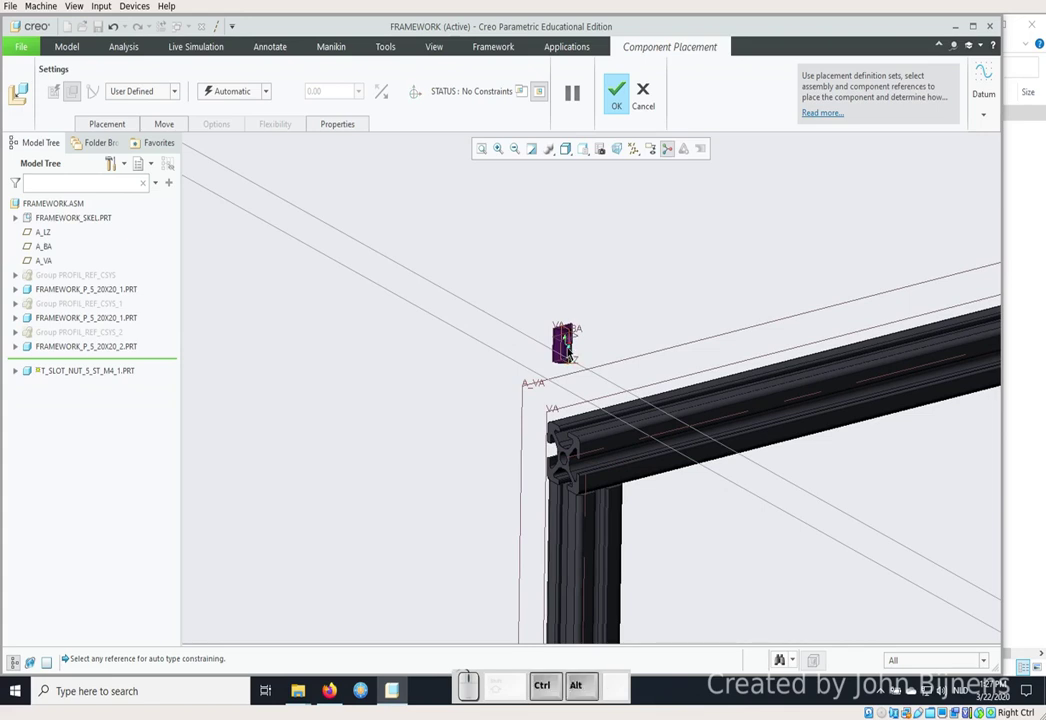
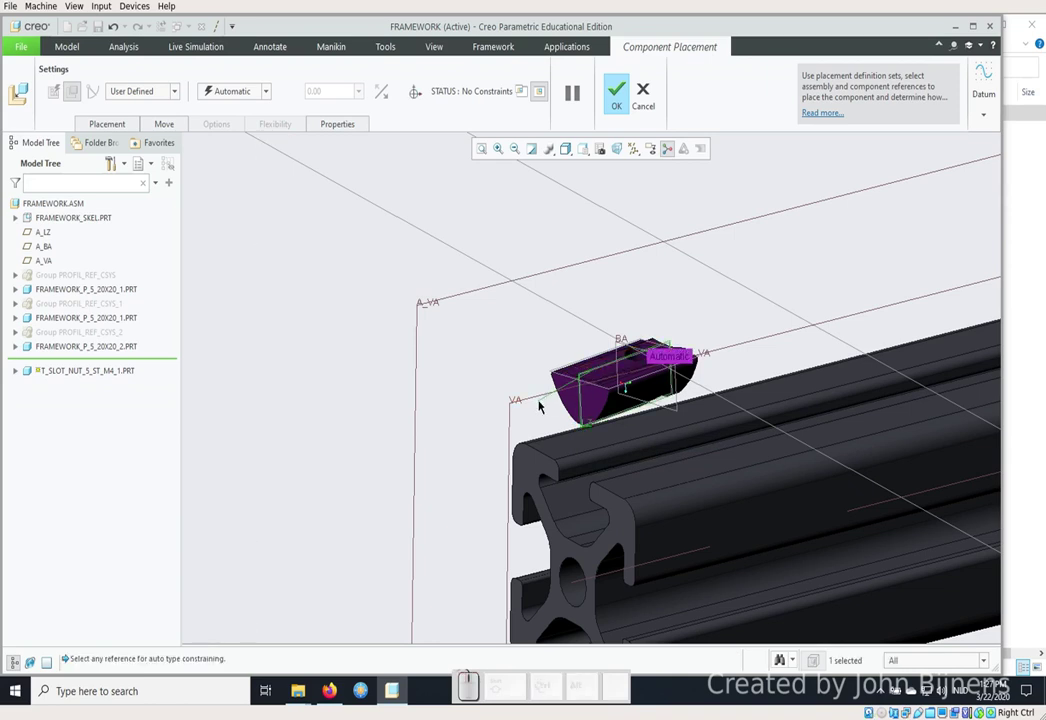
Constrain the nut's VA plane Coincident with the FRAMEWORK_SKEL:VA datum plane.
click(113, 157)
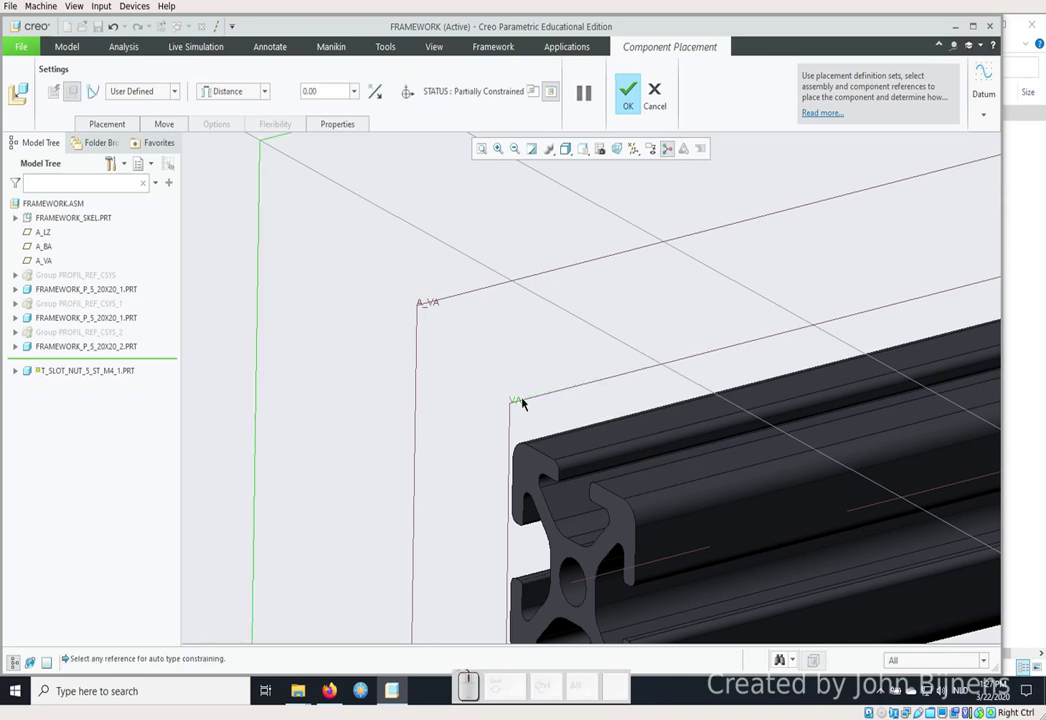
scroll(up, 3)
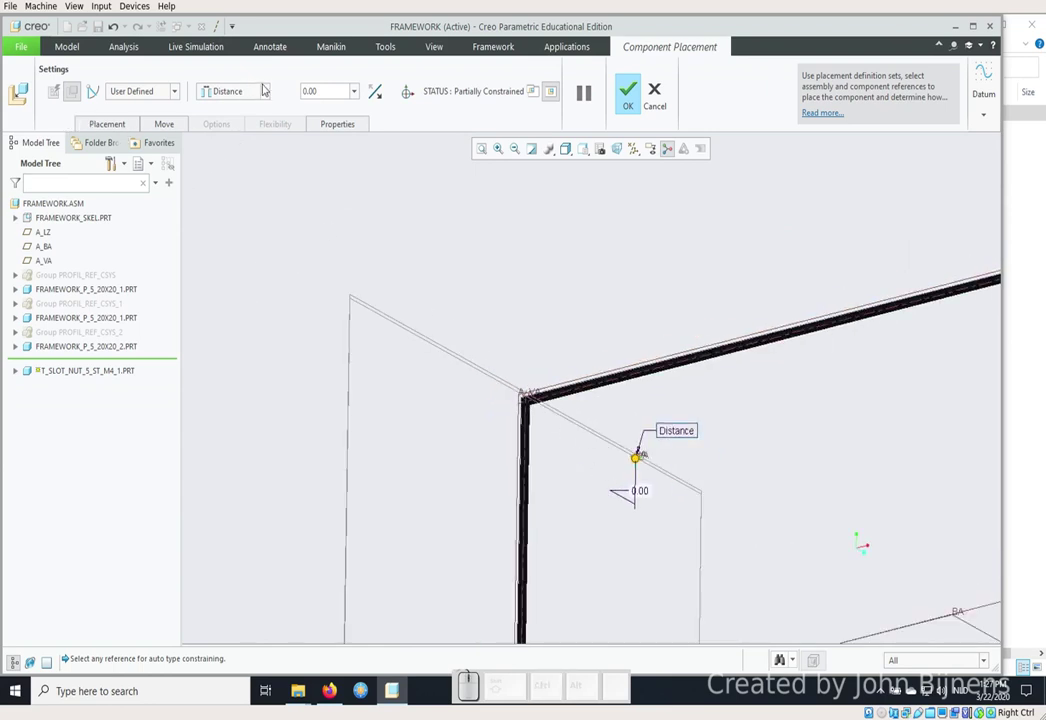
click(267, 87)
click(245, 143)
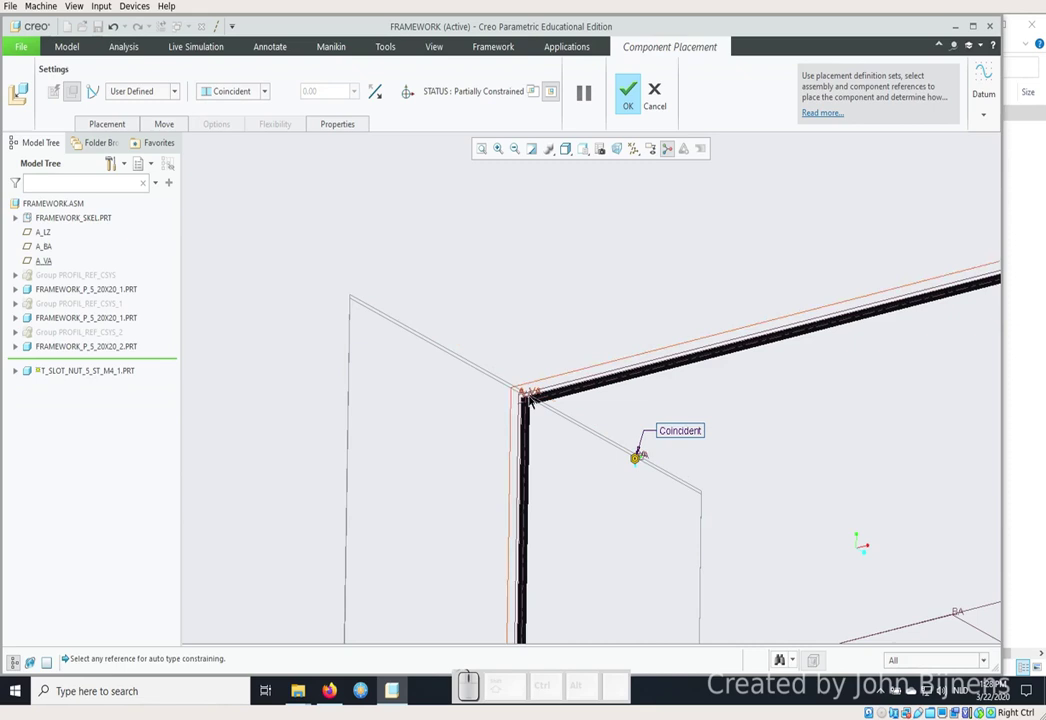
scroll(down, 3)
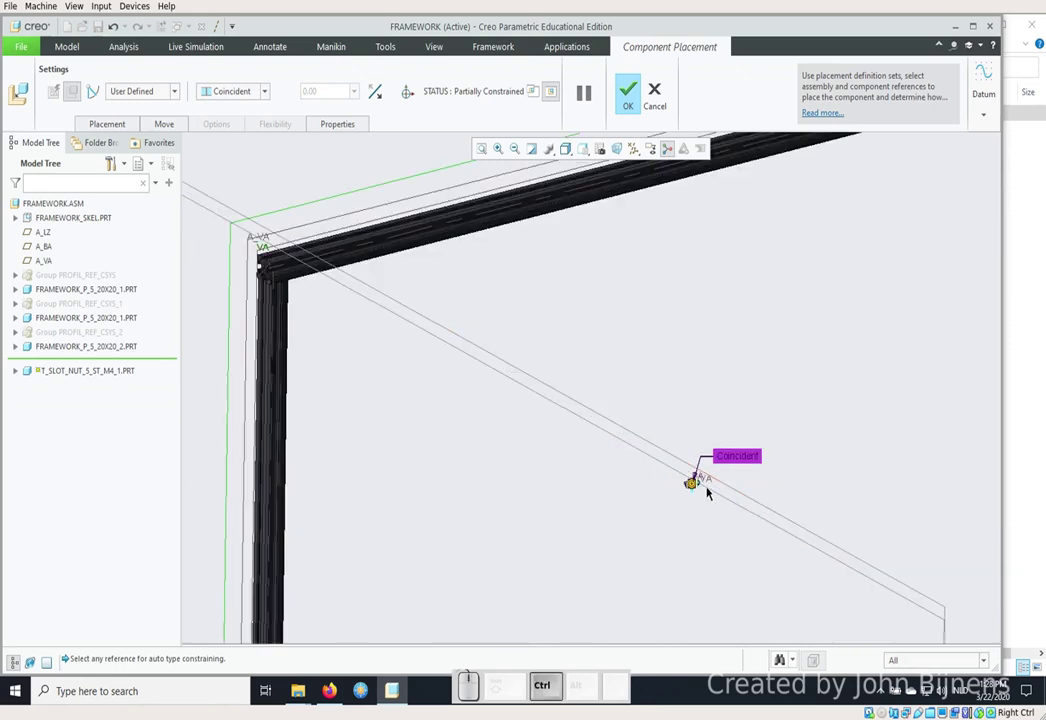
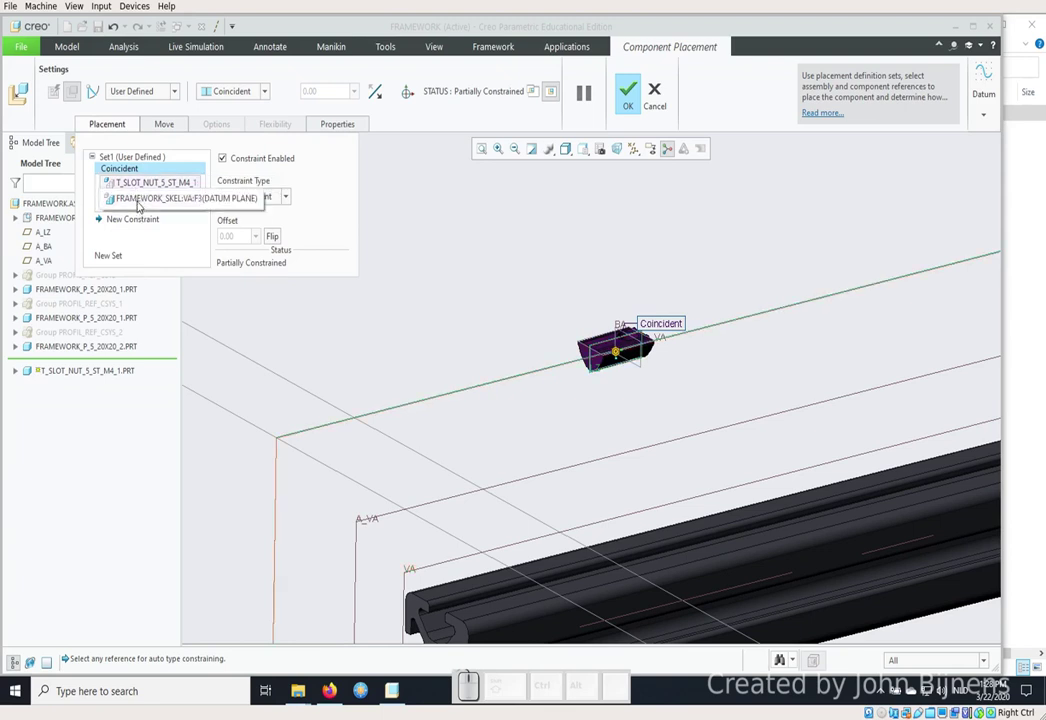
click(140, 200)
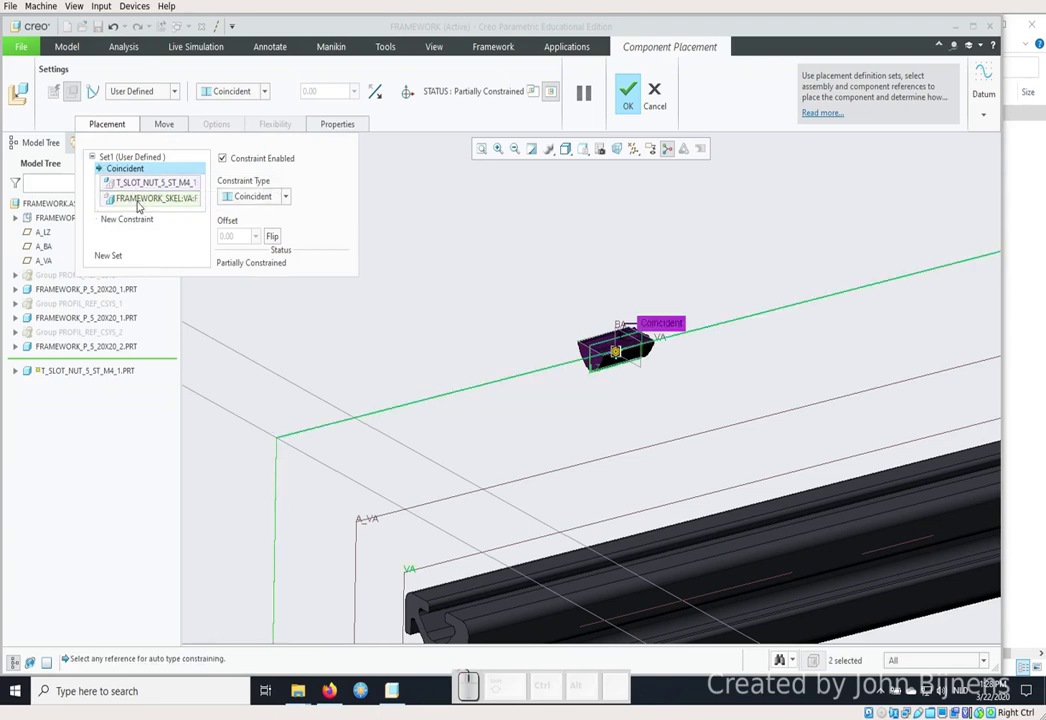
scroll(up, 3)
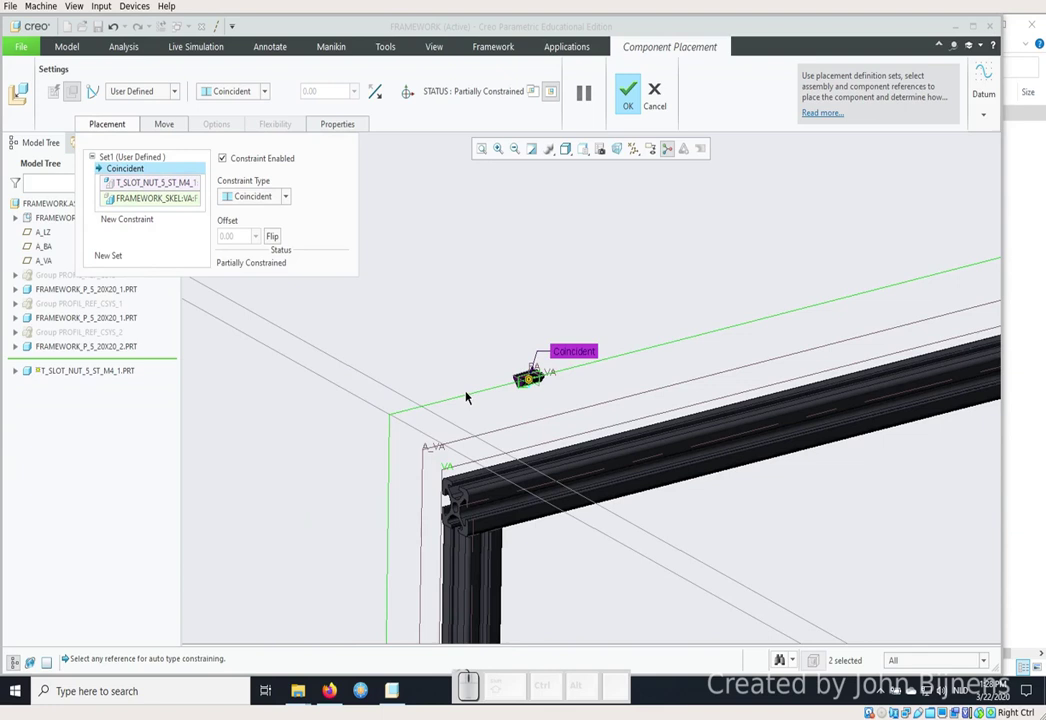
scroll(up, 3)
scroll(down, 3)
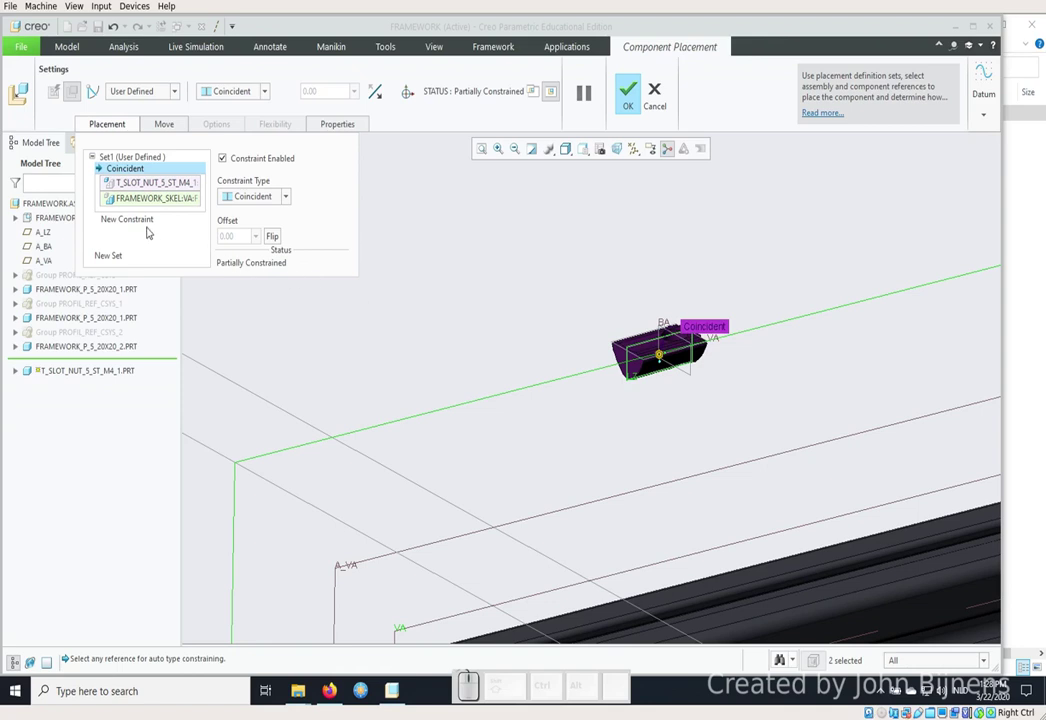
click(133, 218)
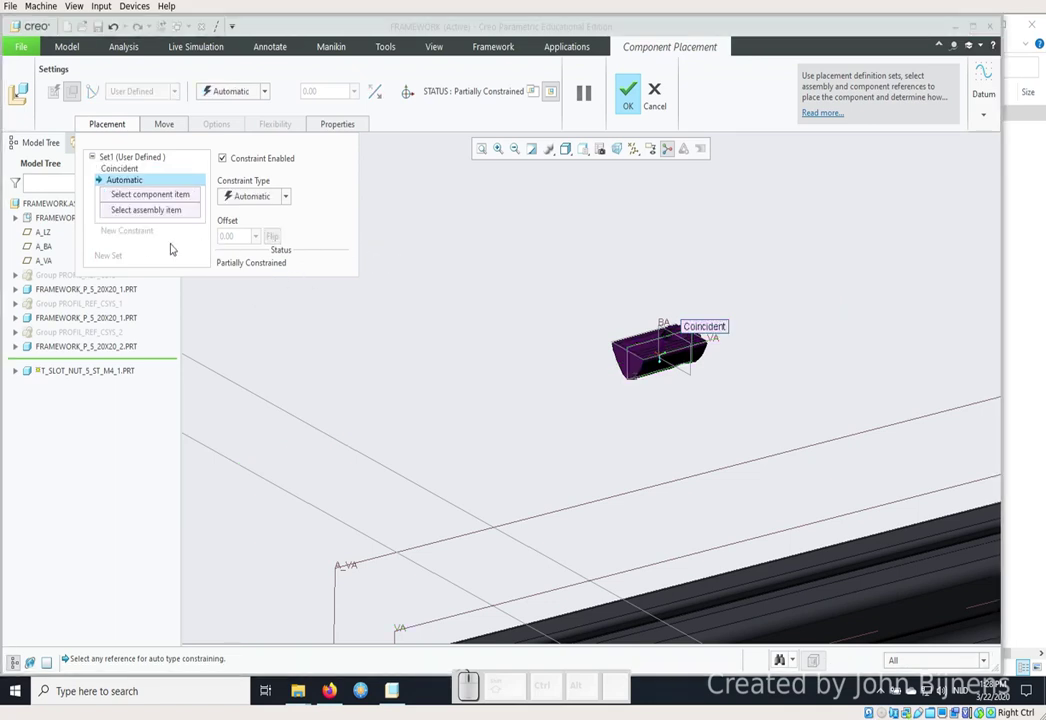
Add a Distance constraint offsetting the nut 100.00 from the profile end face.
scroll(down, 3)
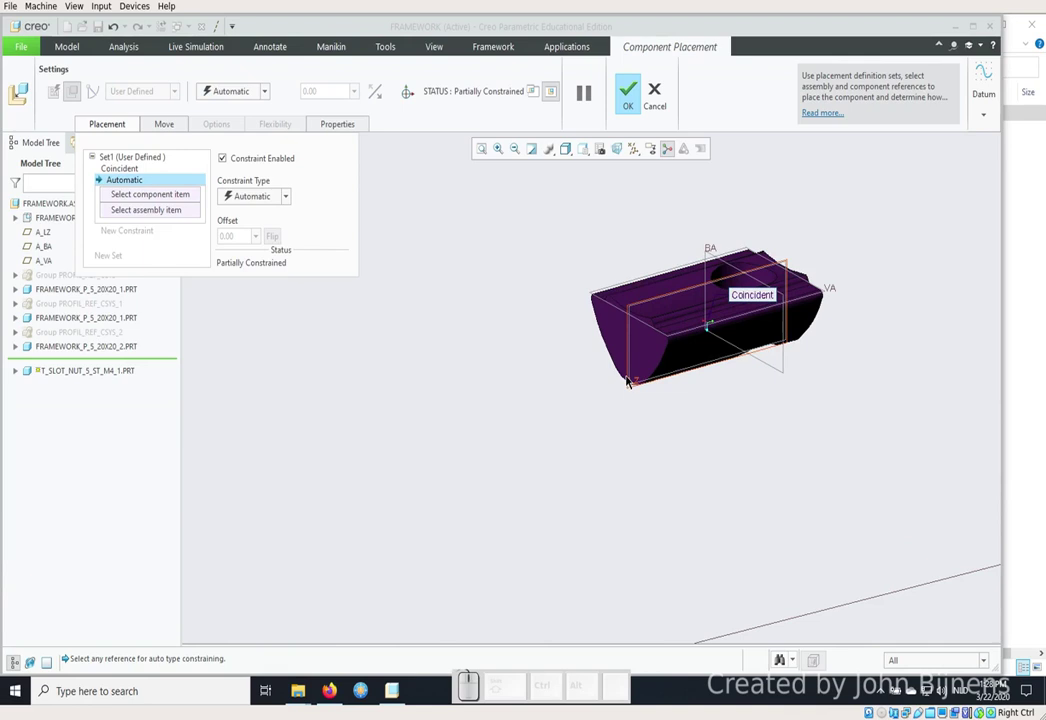
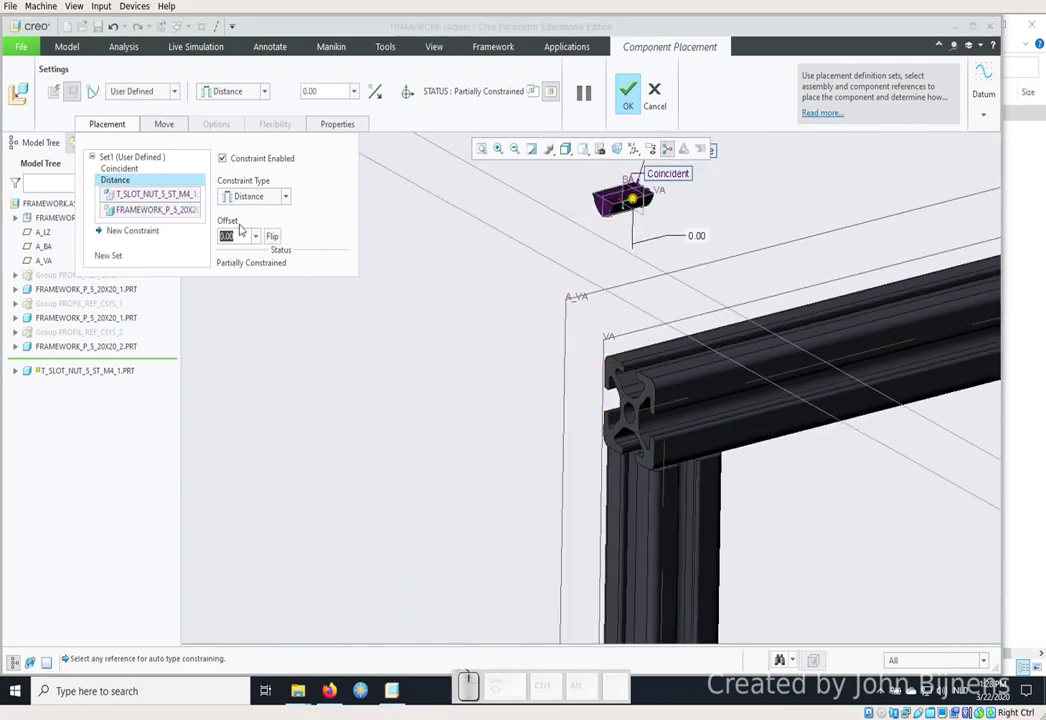
key(KP_1)
key(KP_0)
key(KP_Enter)
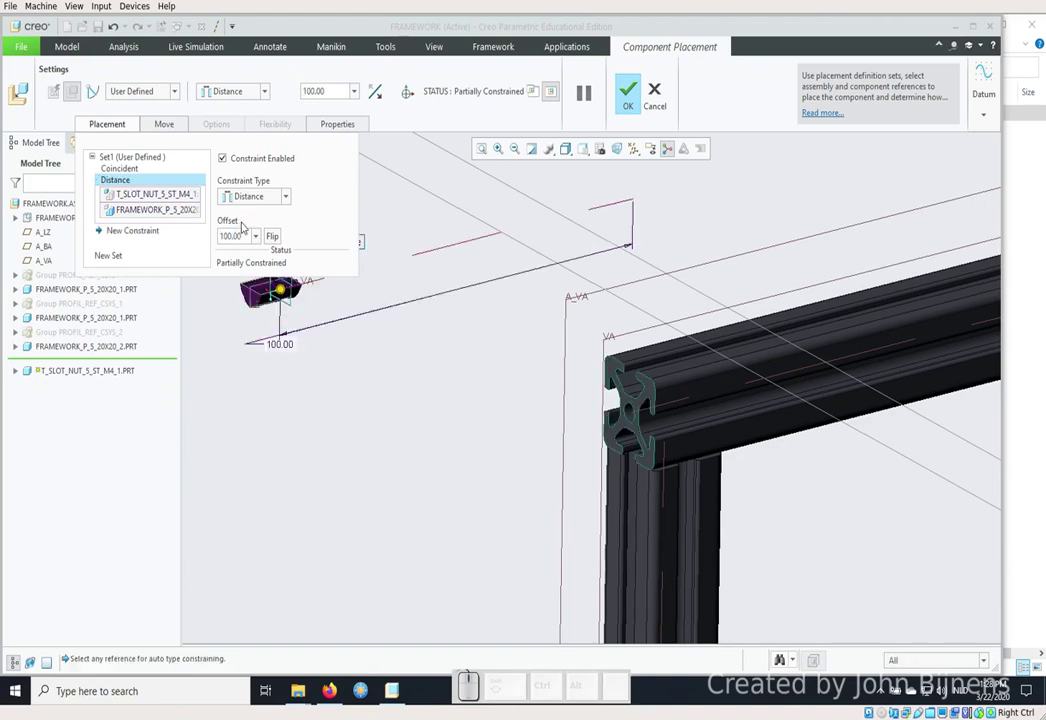
click(280, 239)
click(279, 240)
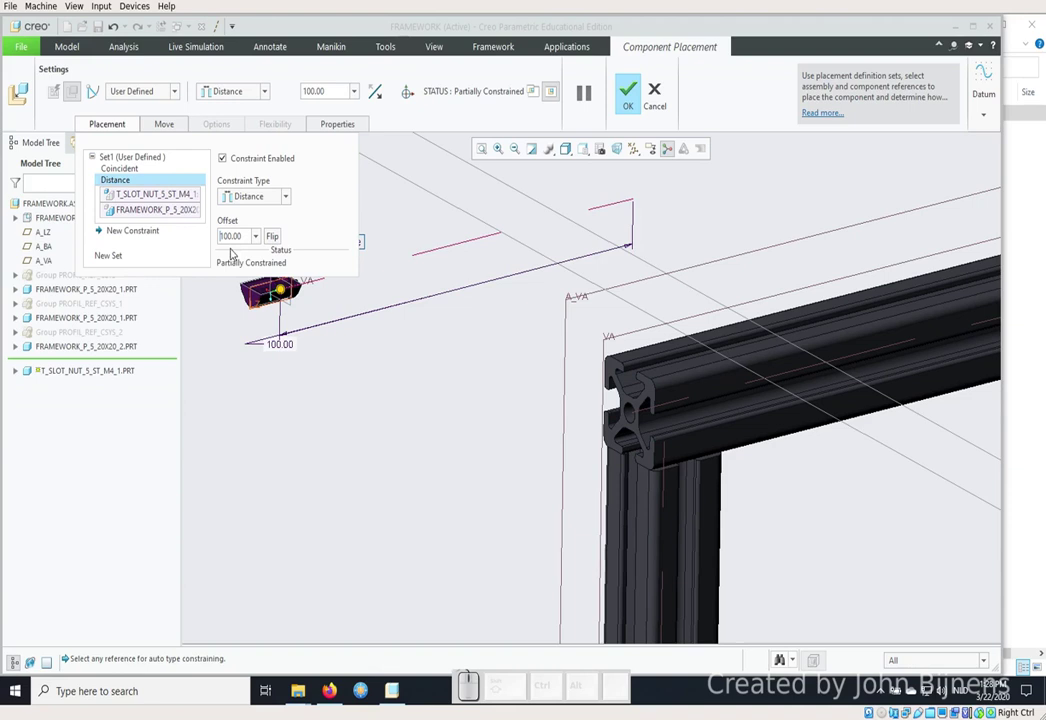
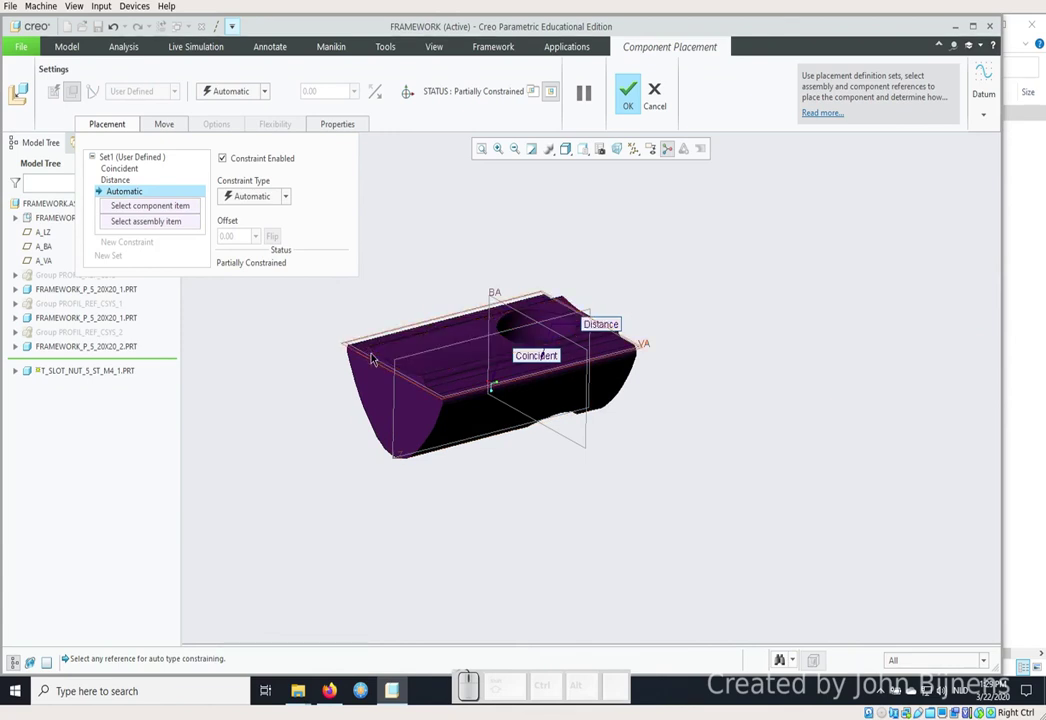
Start a third constraint of type Tangent to seat the nut in the profile's top slot.
scroll(down, 3)
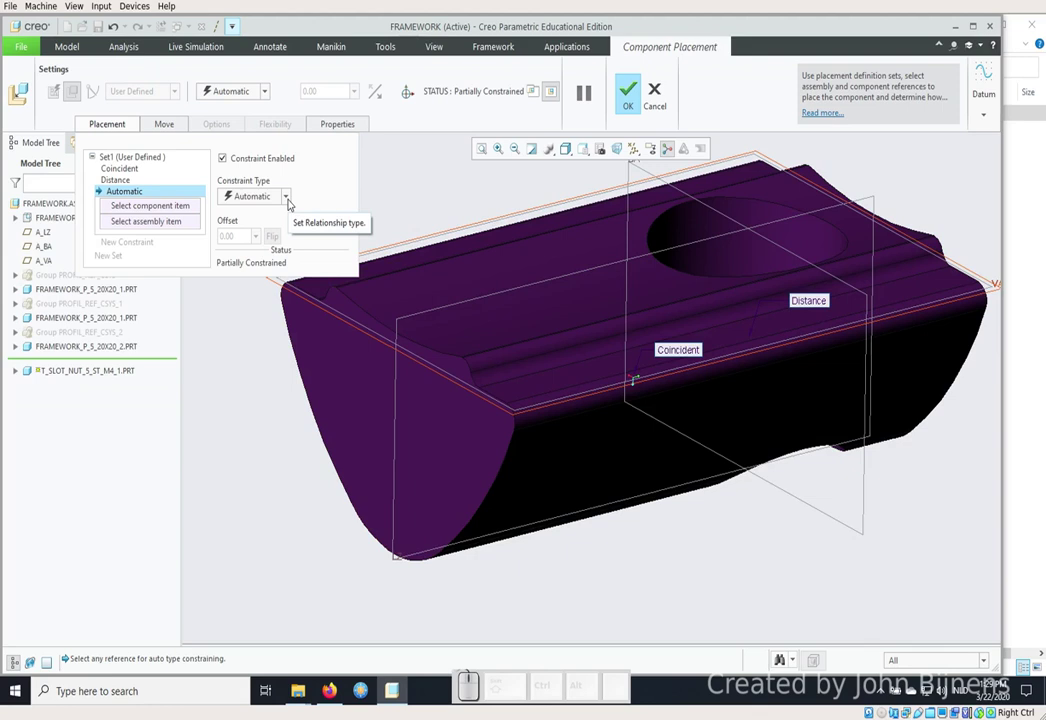
click(290, 197)
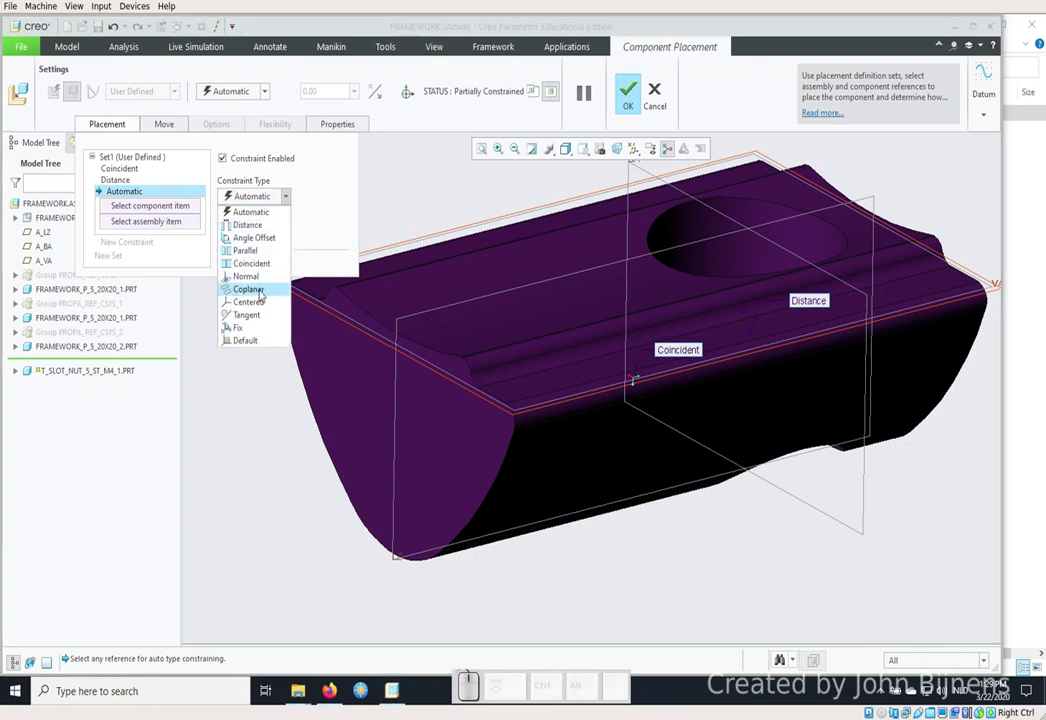
click(259, 313)
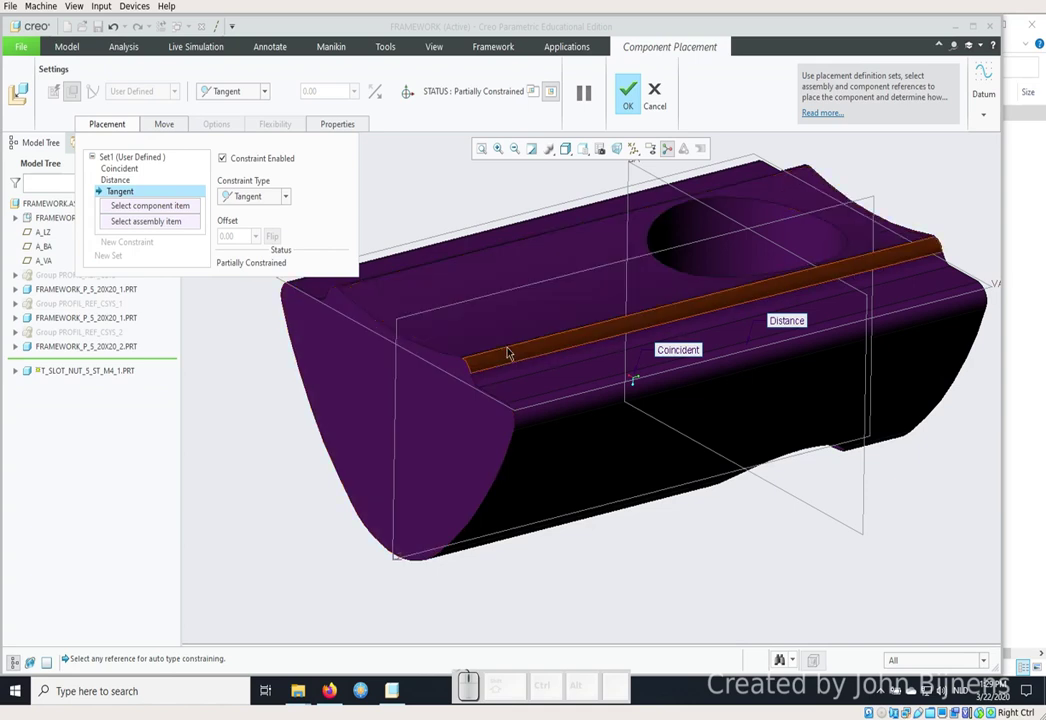
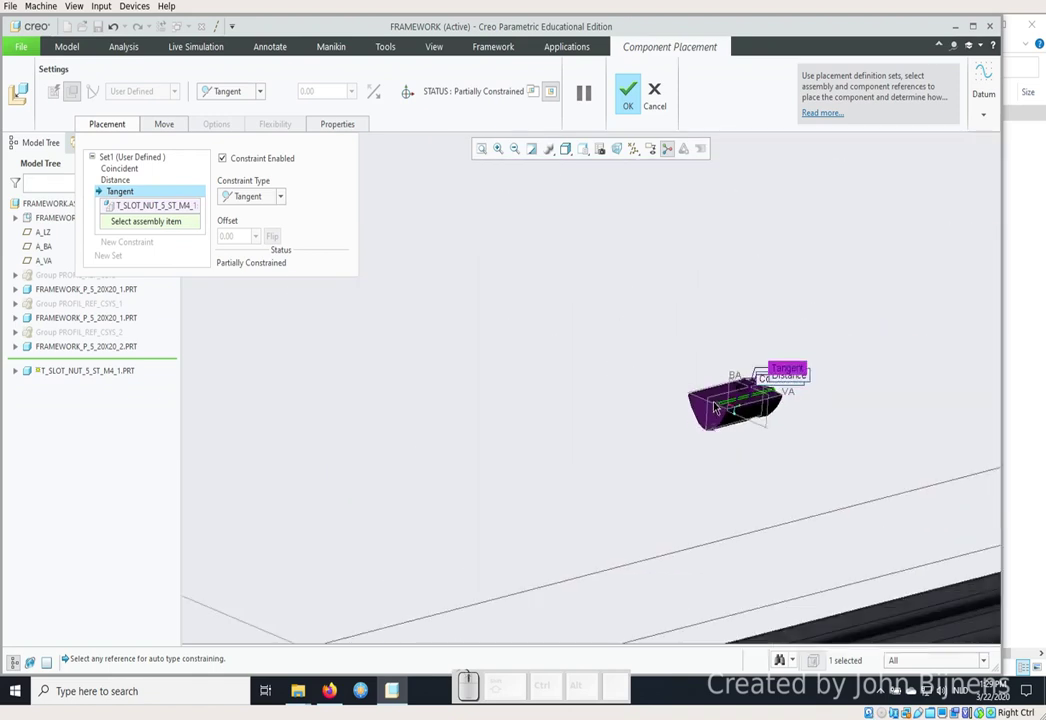
scroll(down, 3)
scroll(down, 3)
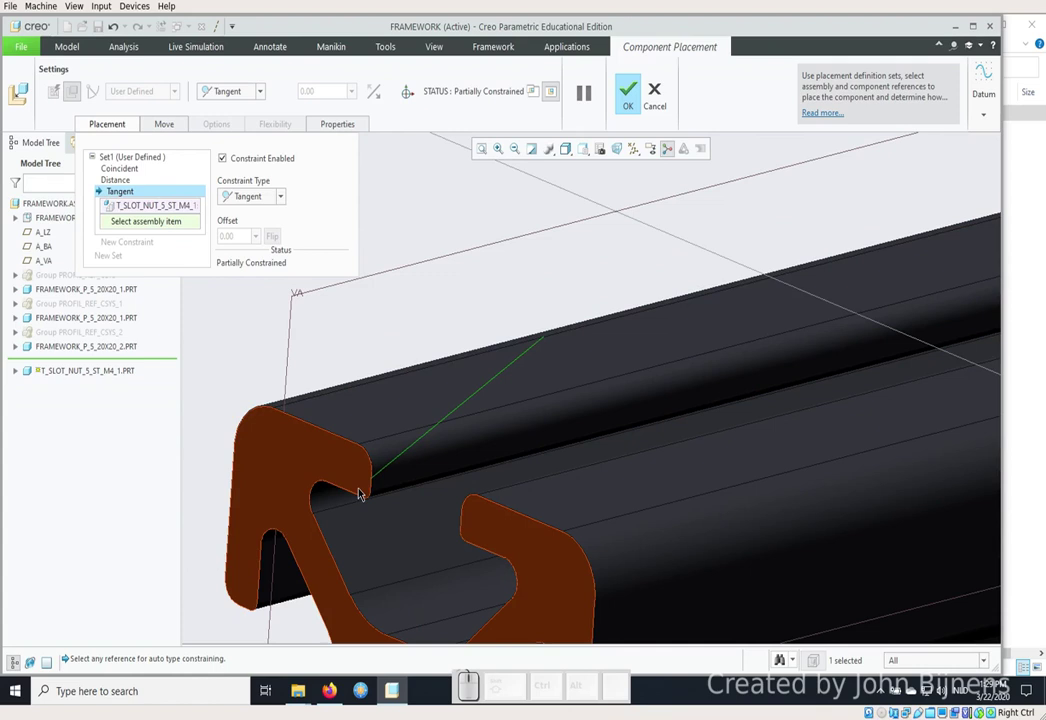
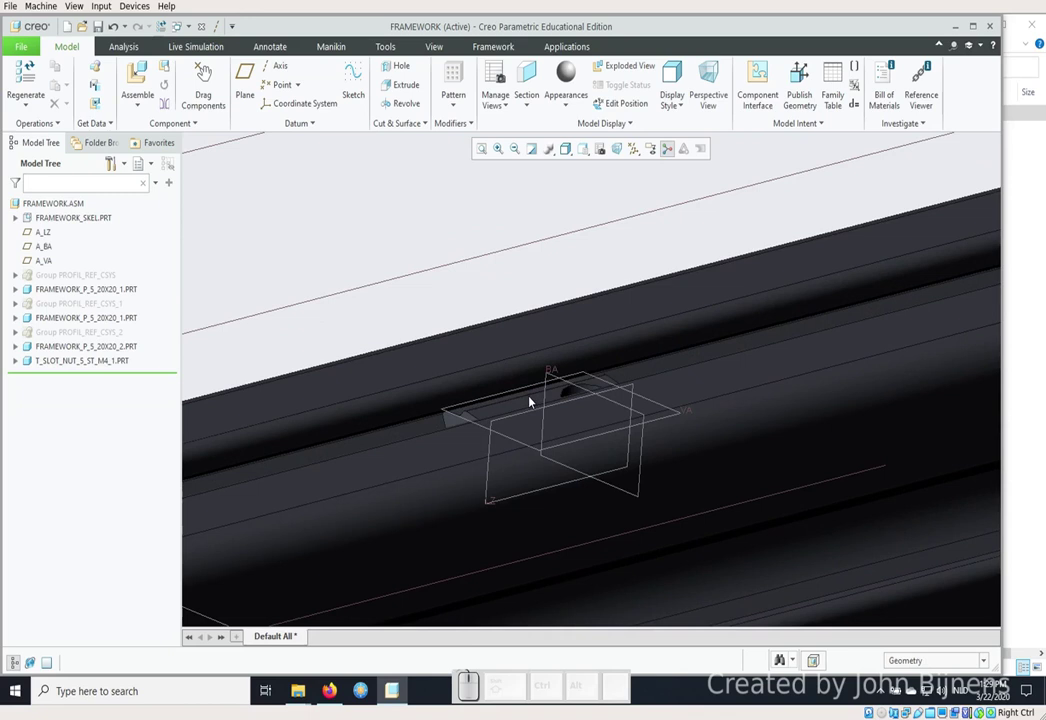
Finish placing the nut, then assemble PLATE.PRT into FRAMEWORK as a new component.
scroll(up, 3)
scroll(down, 3)
click(408, 227)
scroll(up, 3)
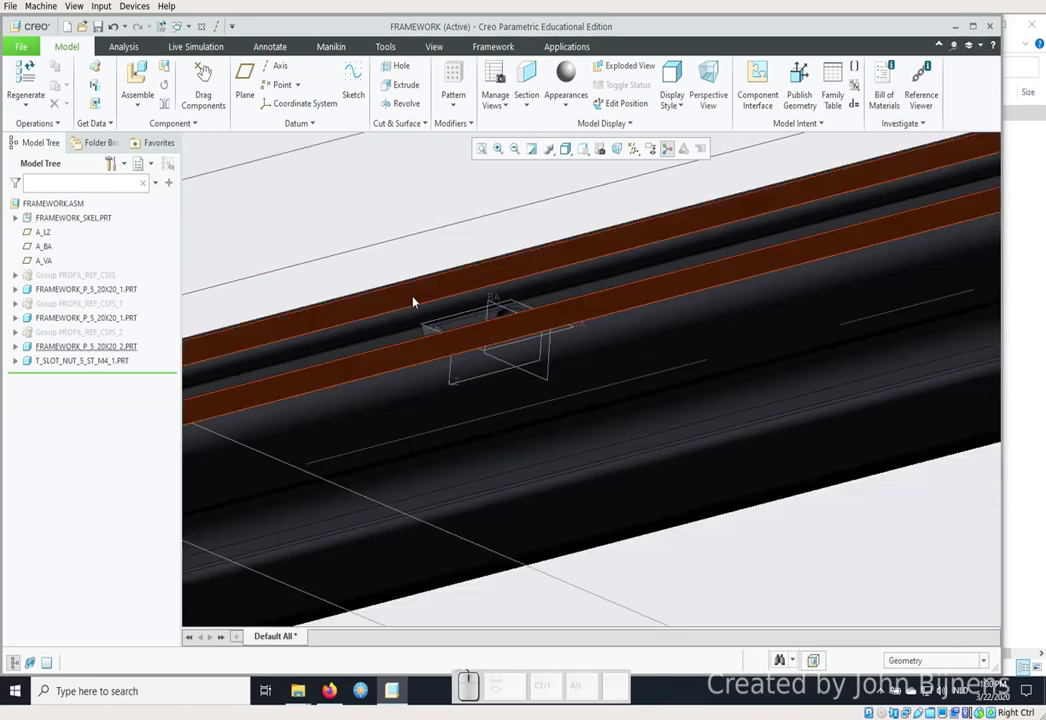
click(141, 70)
click(401, 345)
click(609, 534)
scroll(up, 3)
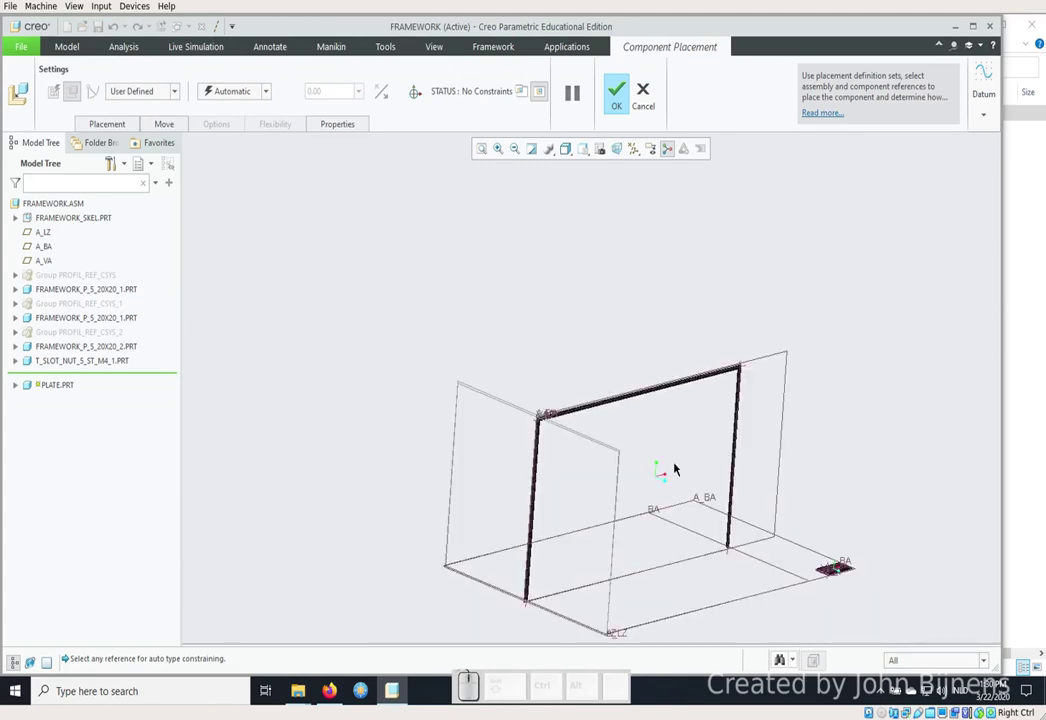
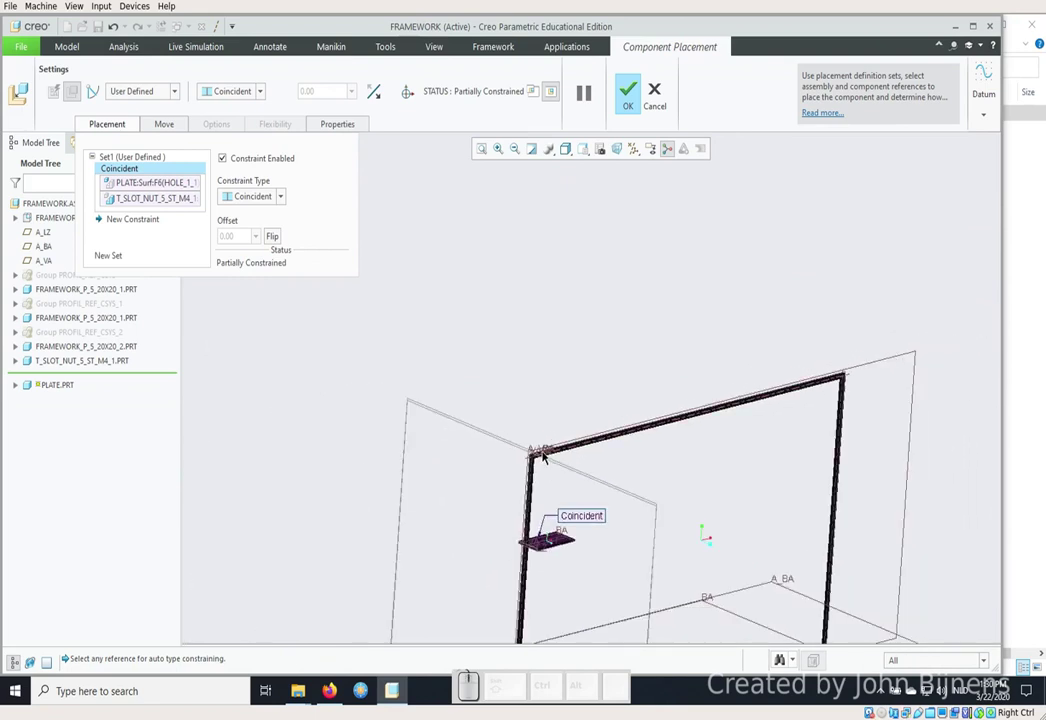
Start a second placement constraint between the plate underside and the profile top.
drag(553, 475, 547, 421)
scroll(down, 3)
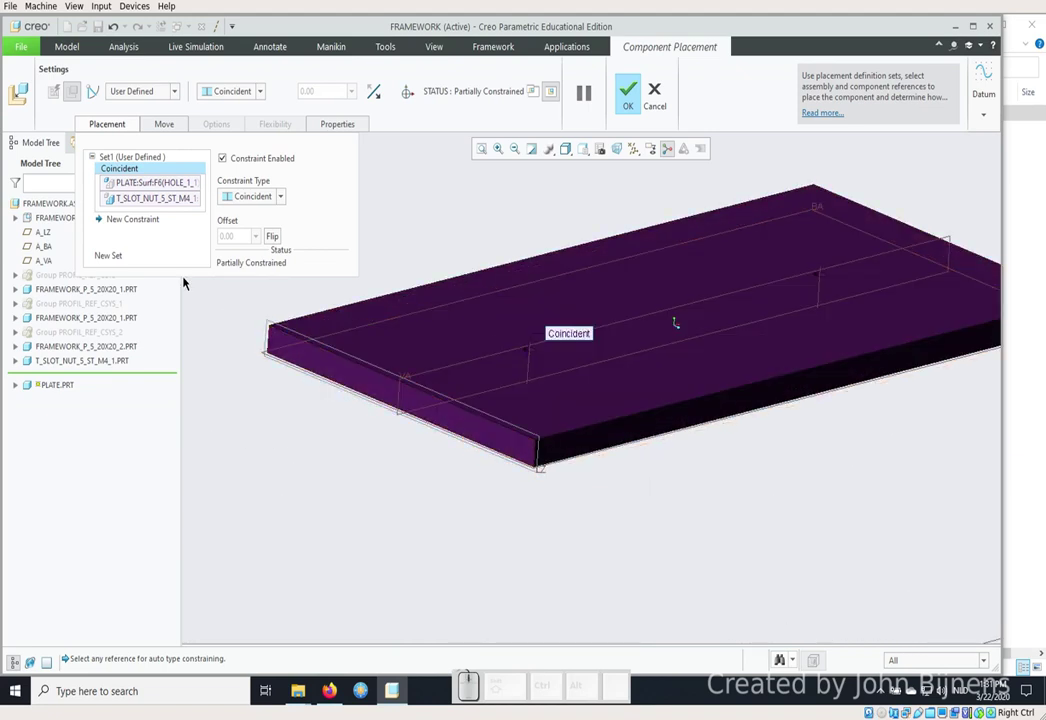
click(148, 218)
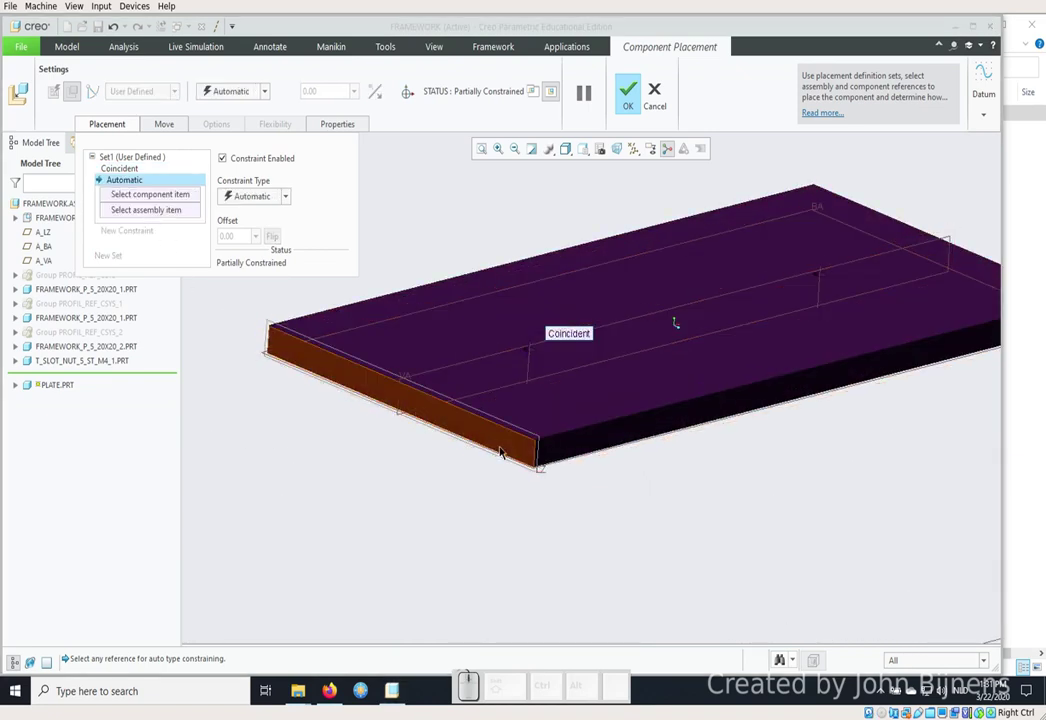
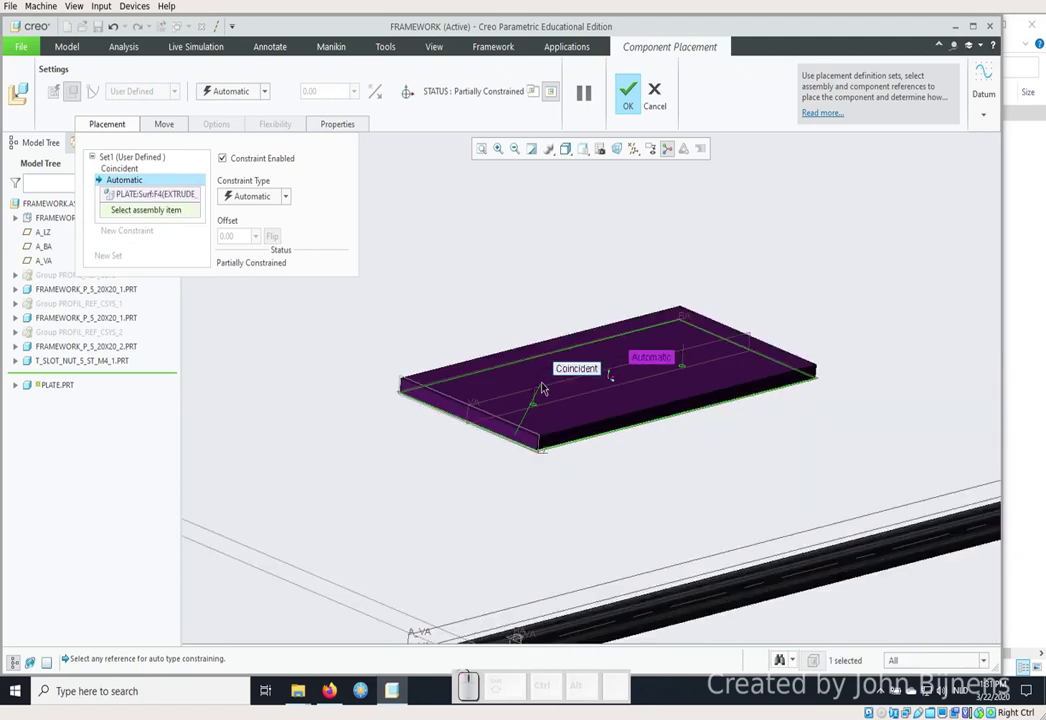
scroll(down, 3)
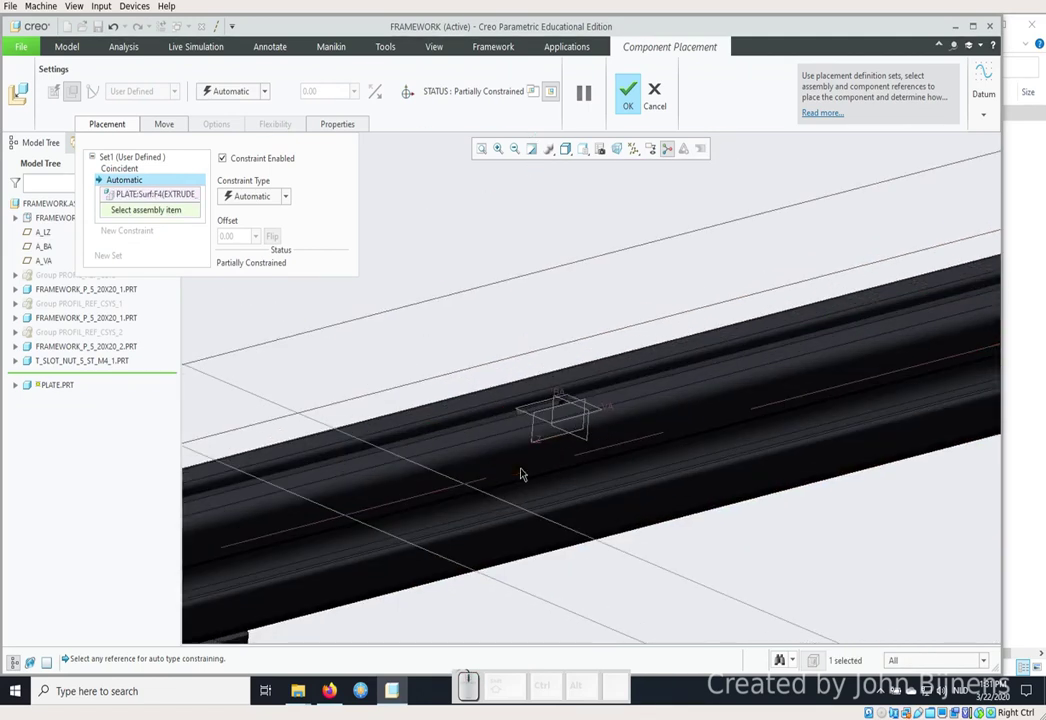
scroll(down, 3)
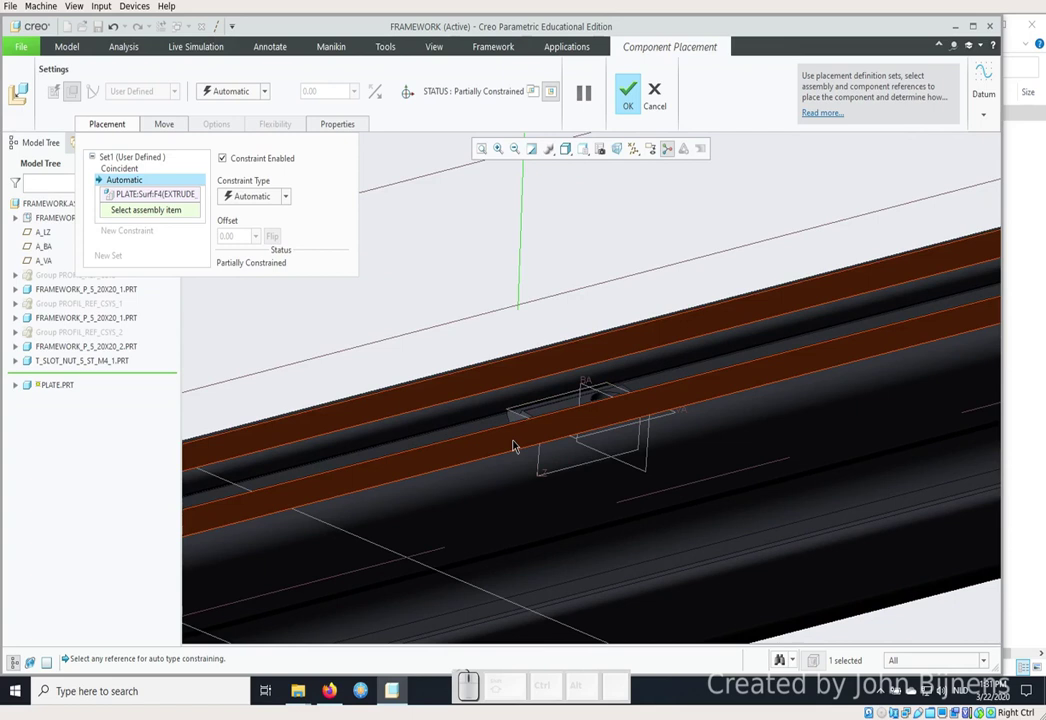
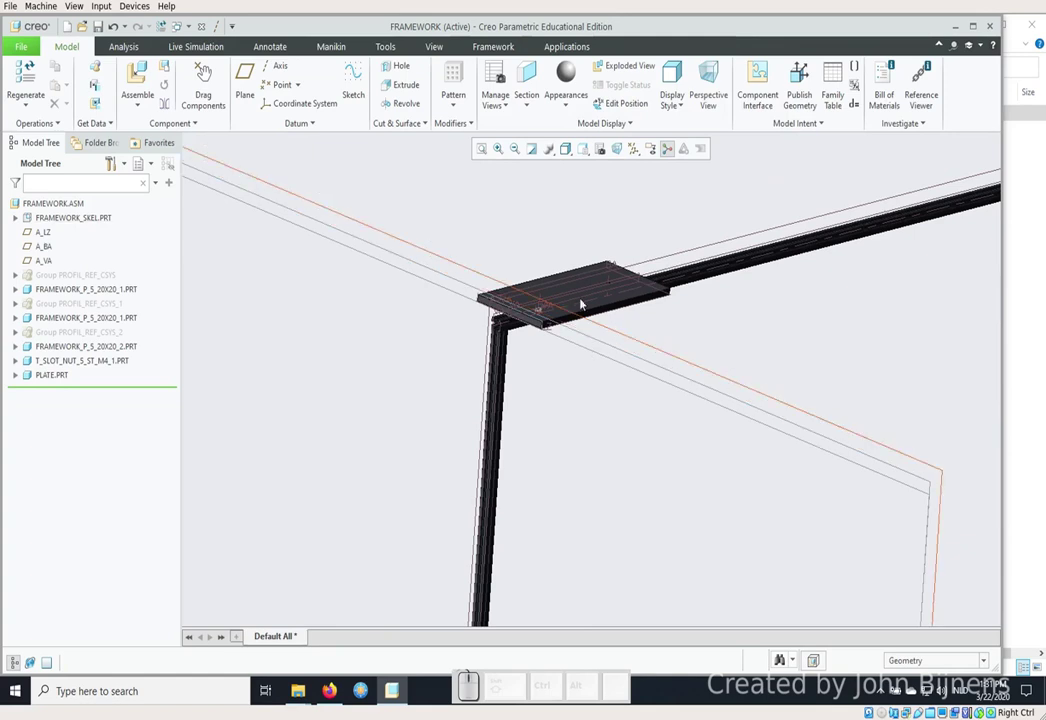
Create a new display style HULP in the View Manager.
click(567, 227)
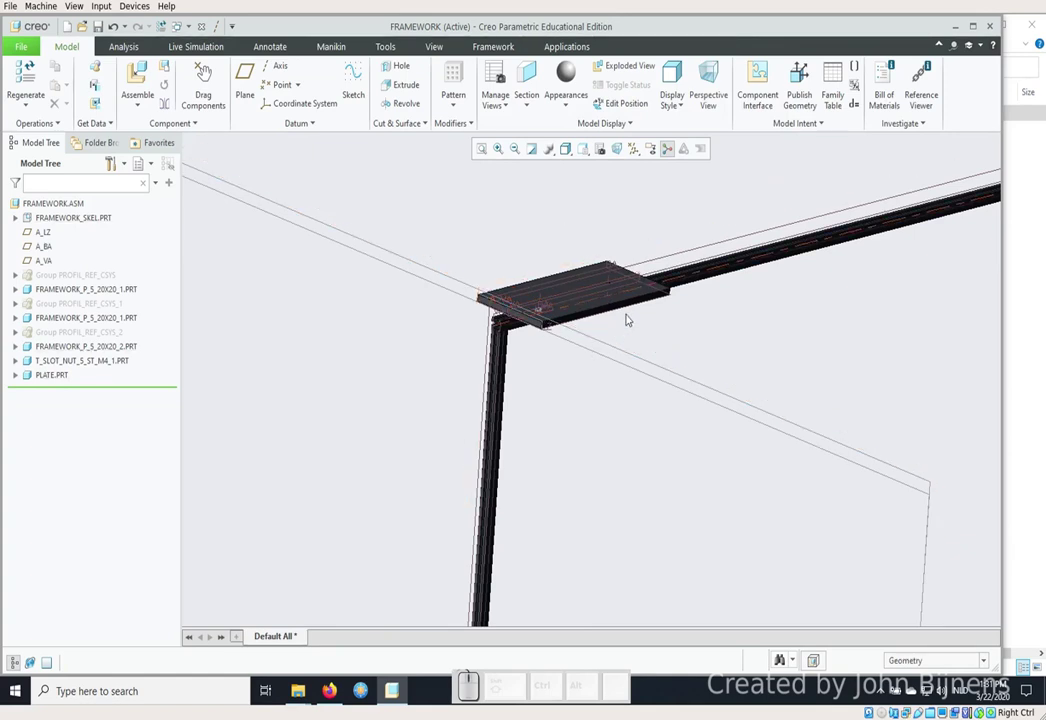
click(568, 150)
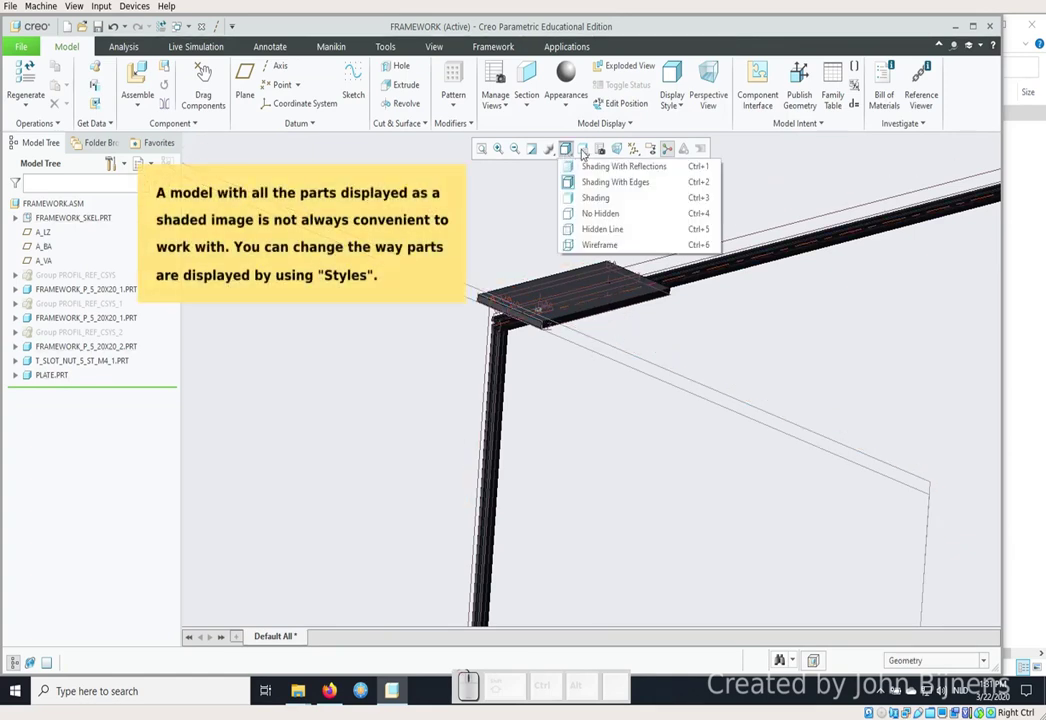
click(597, 147)
click(599, 147)
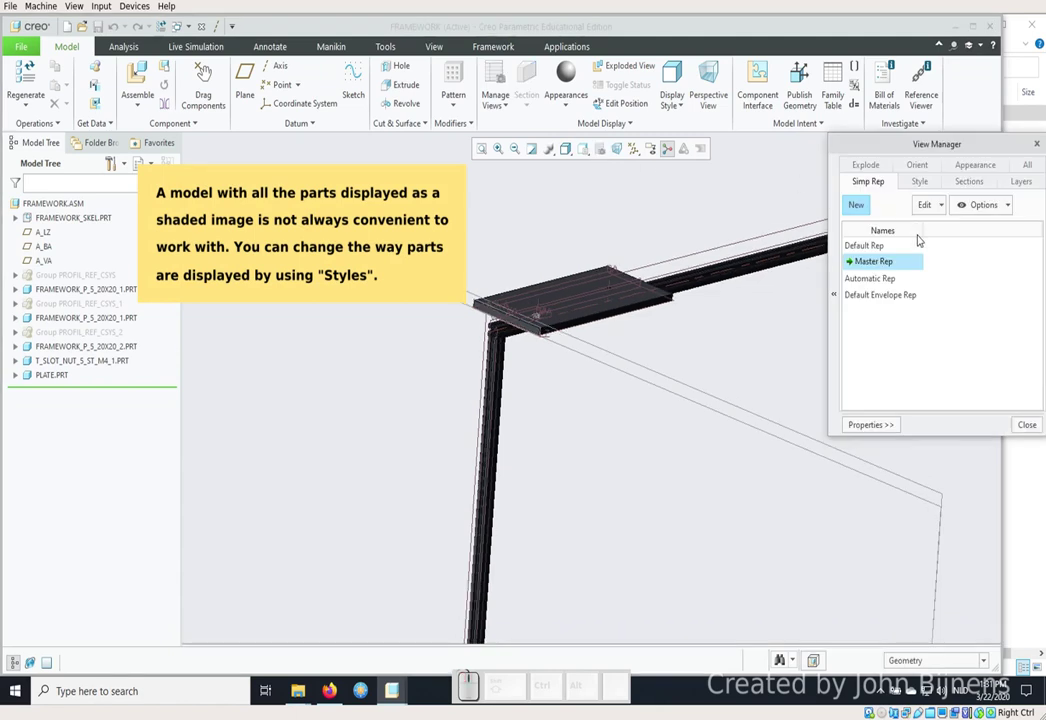
click(924, 178)
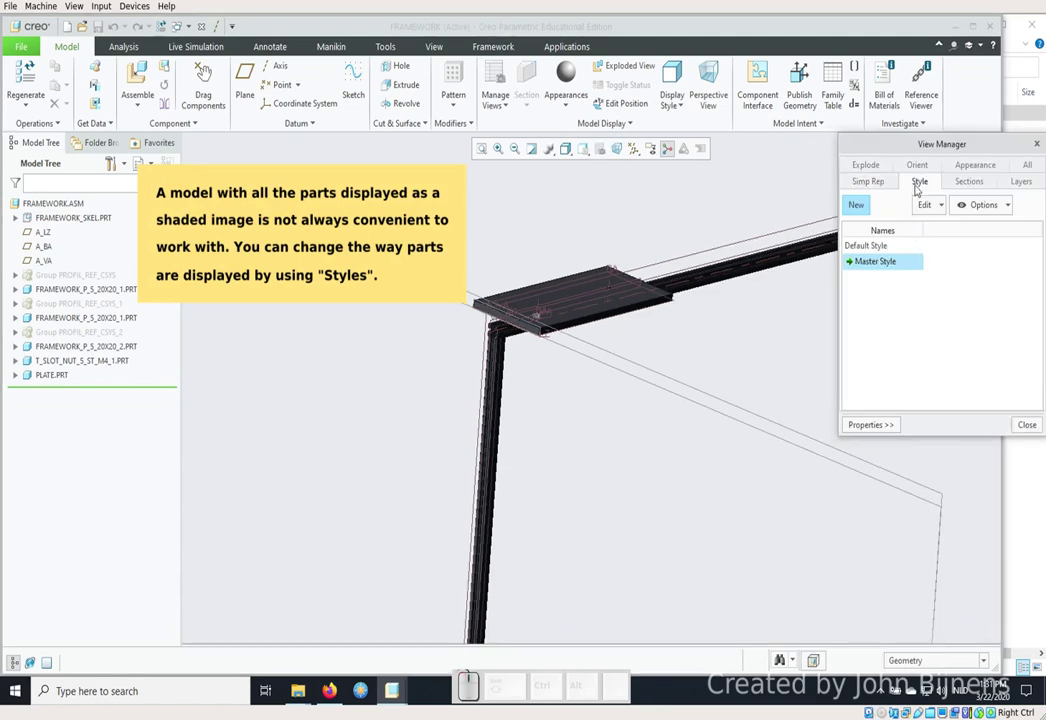
click(861, 205)
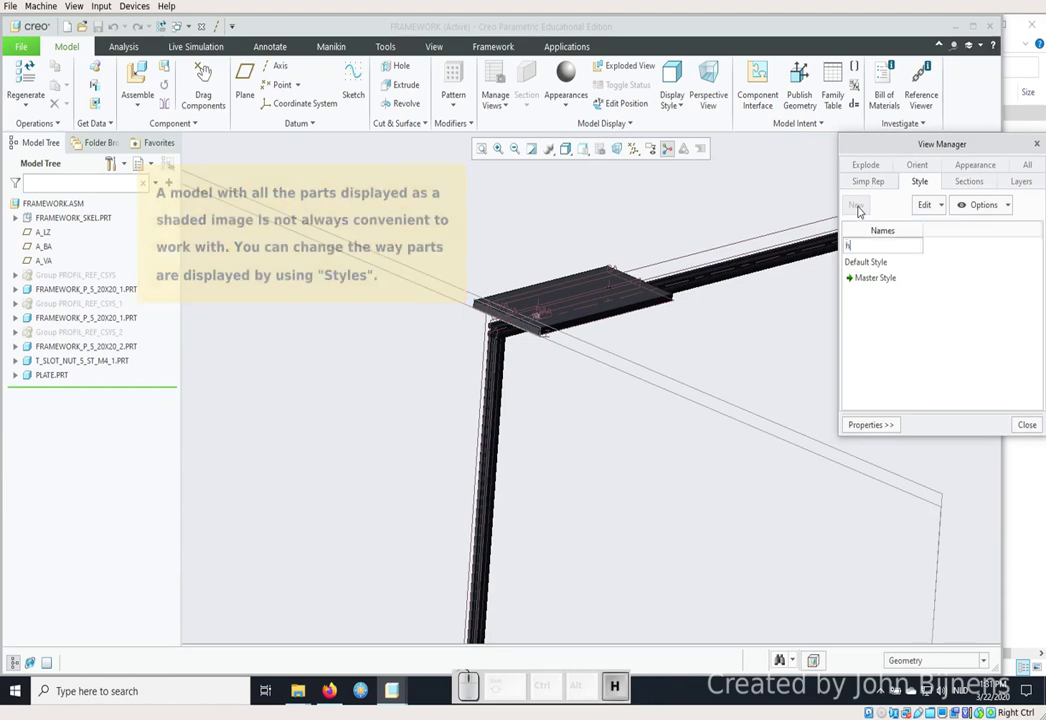
key(Return)
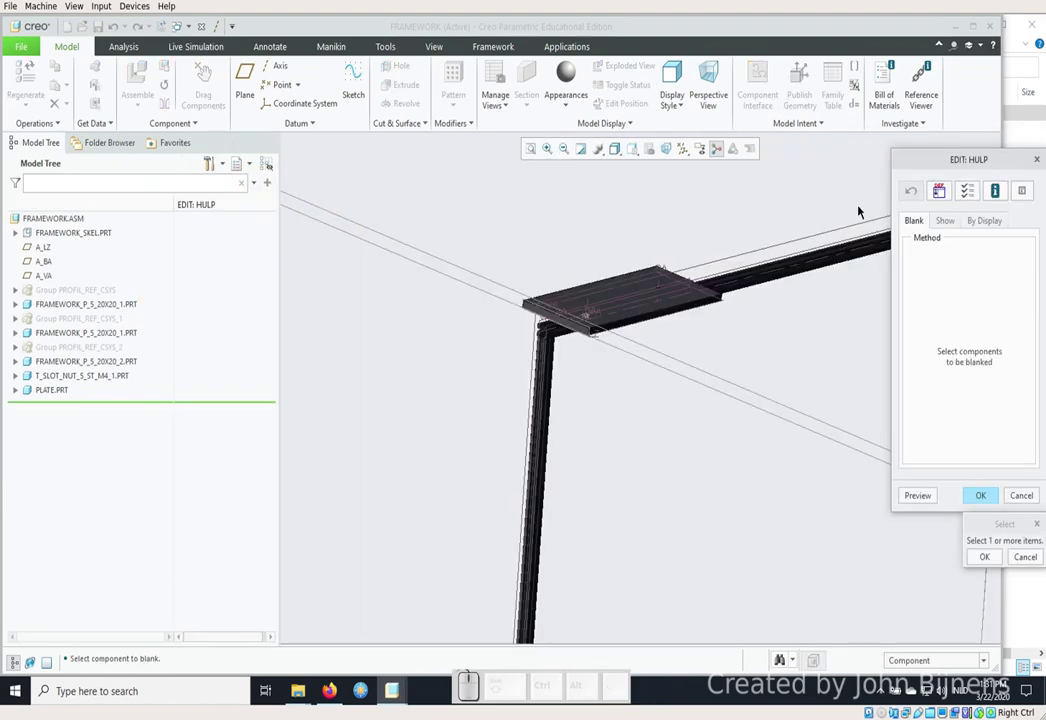
Show PLATE with the Hidden Line method in the HULP style and confirm it.
click(953, 223)
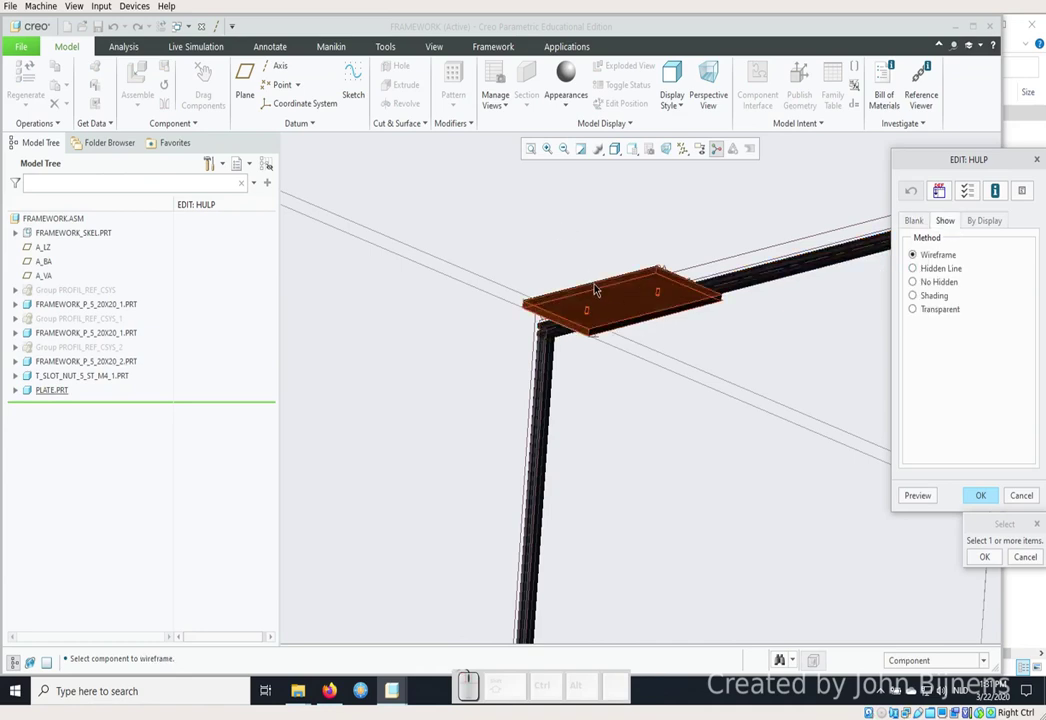
click(597, 289)
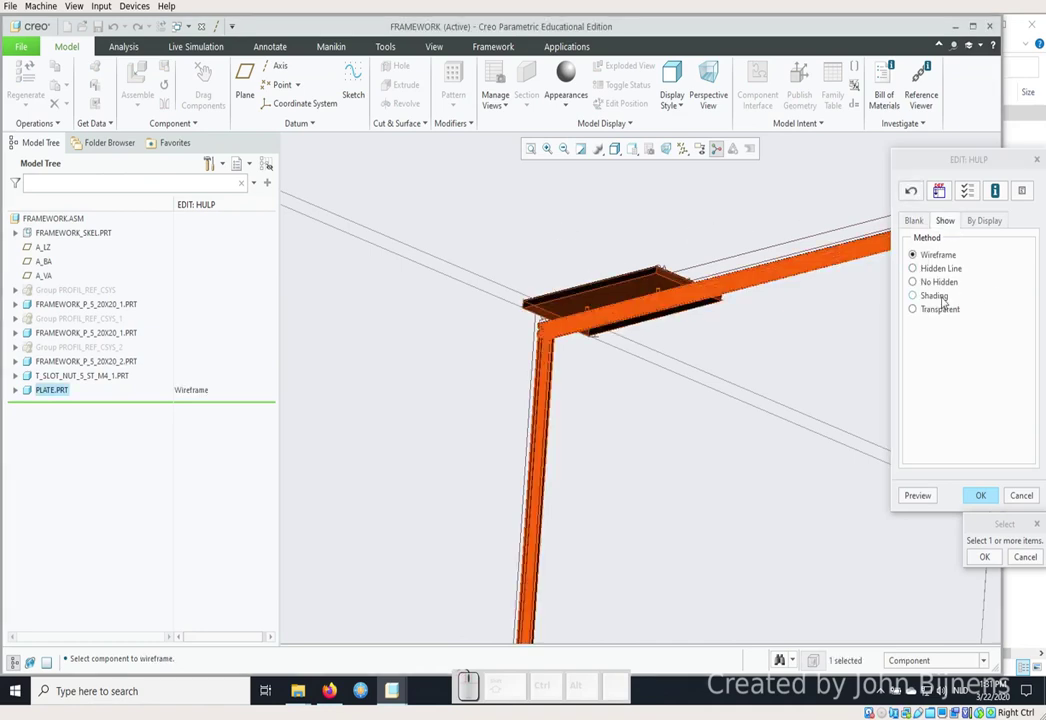
click(936, 269)
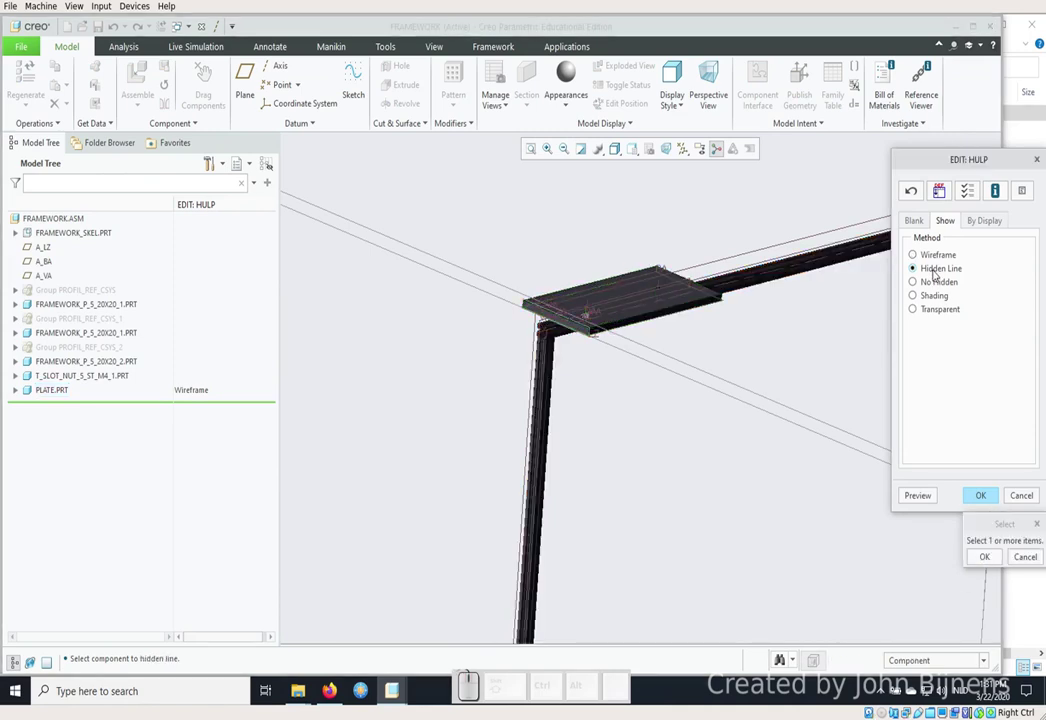
click(982, 552)
click(987, 496)
click(1019, 416)
scroll(down, 3)
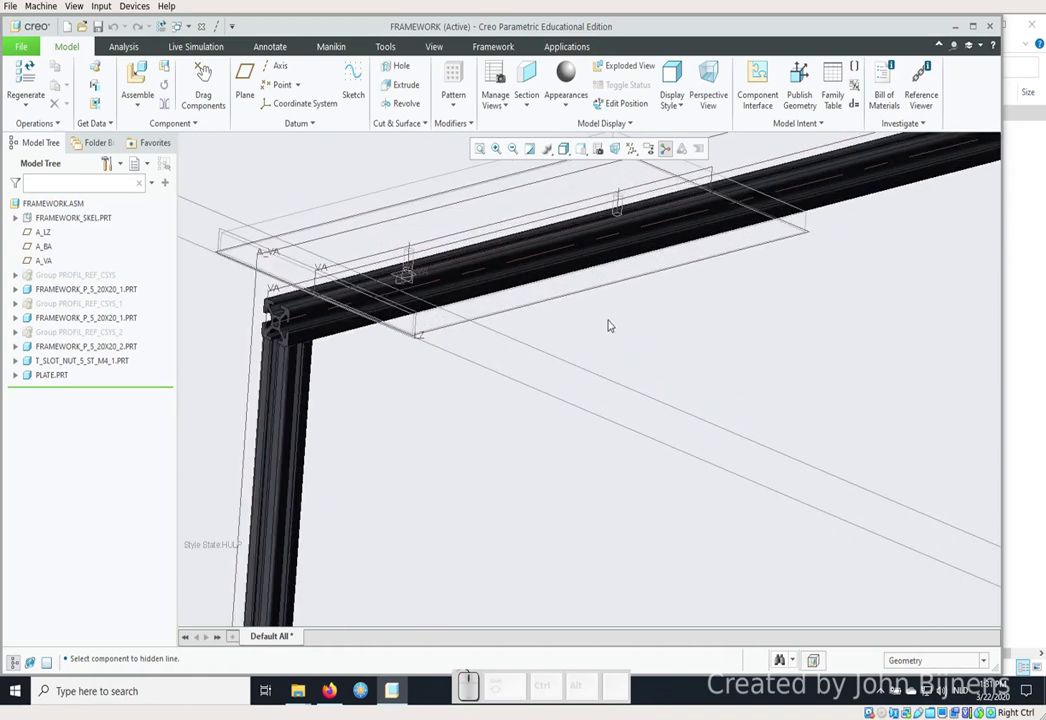
drag(614, 324, 172, 195)
Assemble another t_slot_nut_5_st_m4_1.prt from the Frame_parts folder into FRAMEWORK.
click(134, 89)
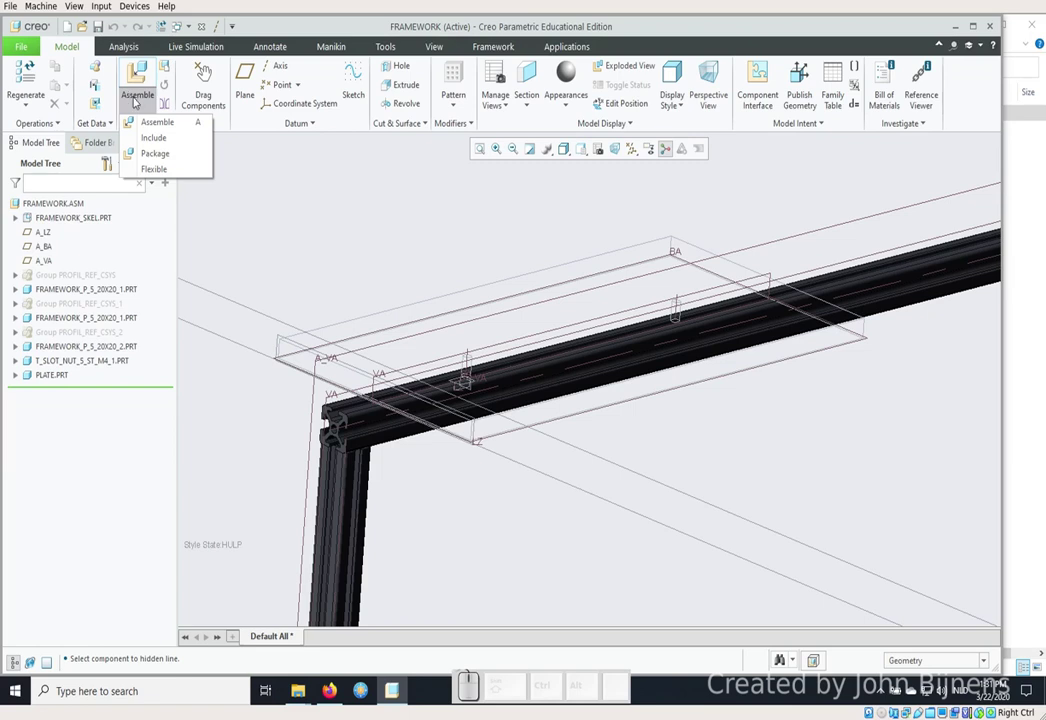
click(146, 125)
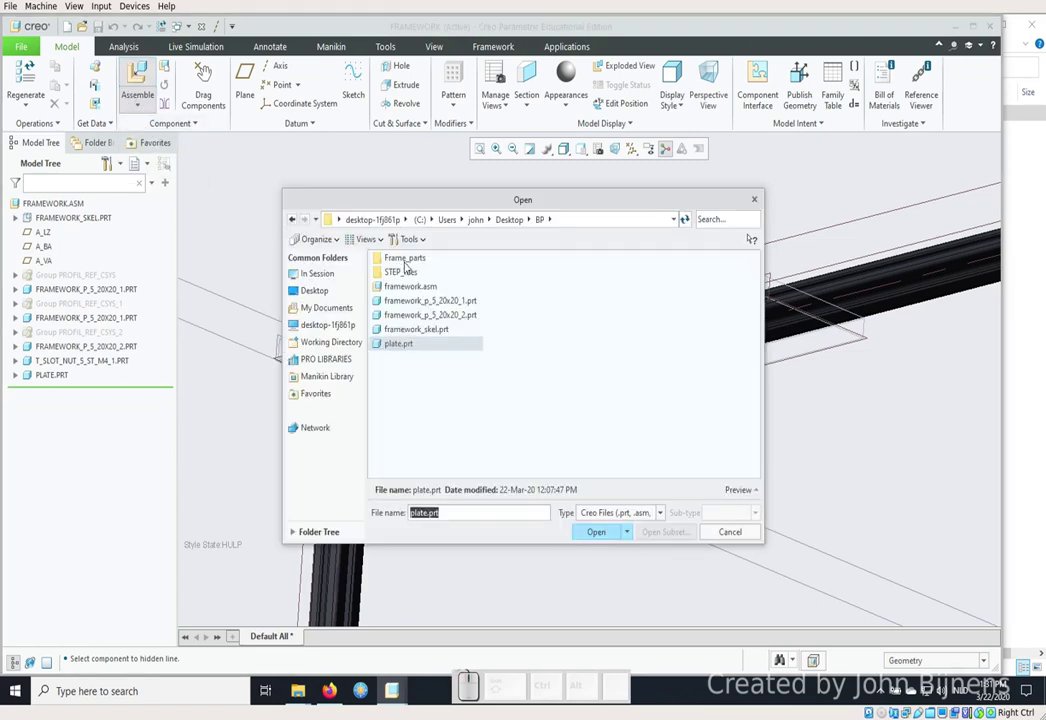
click(408, 263)
click(408, 263)
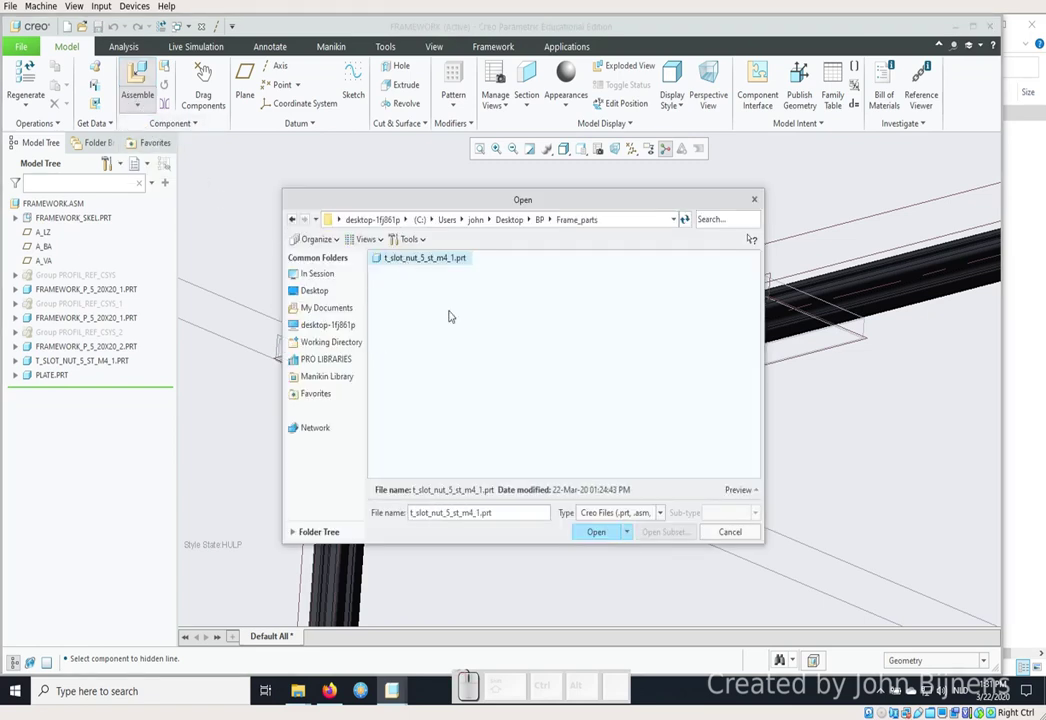
click(604, 532)
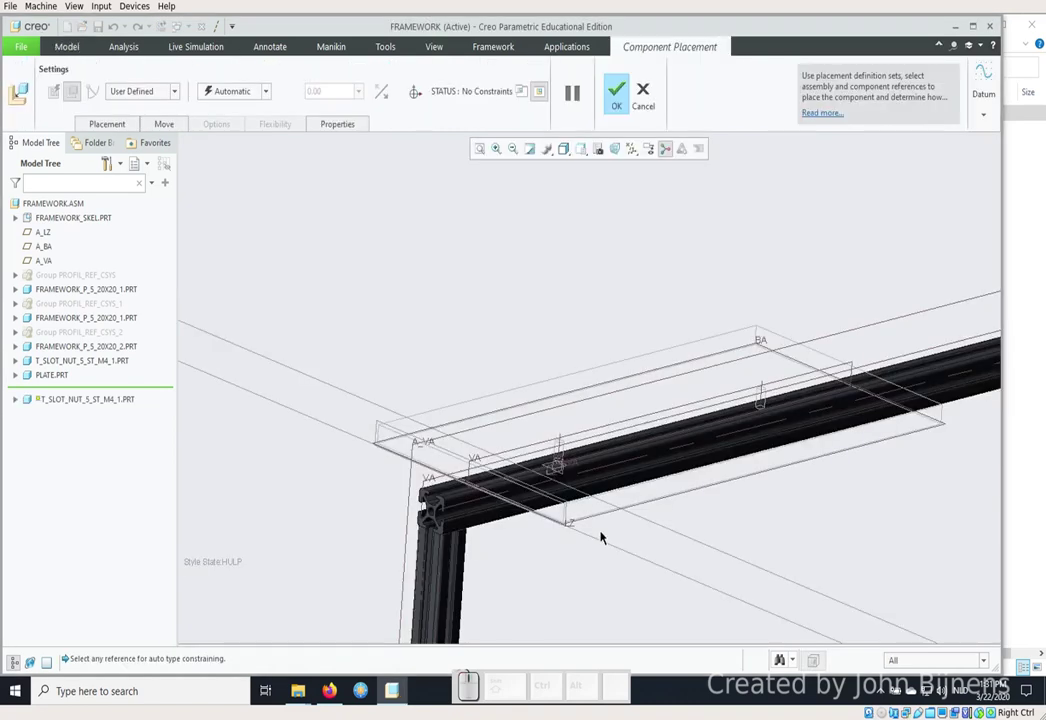
scroll(up, 3)
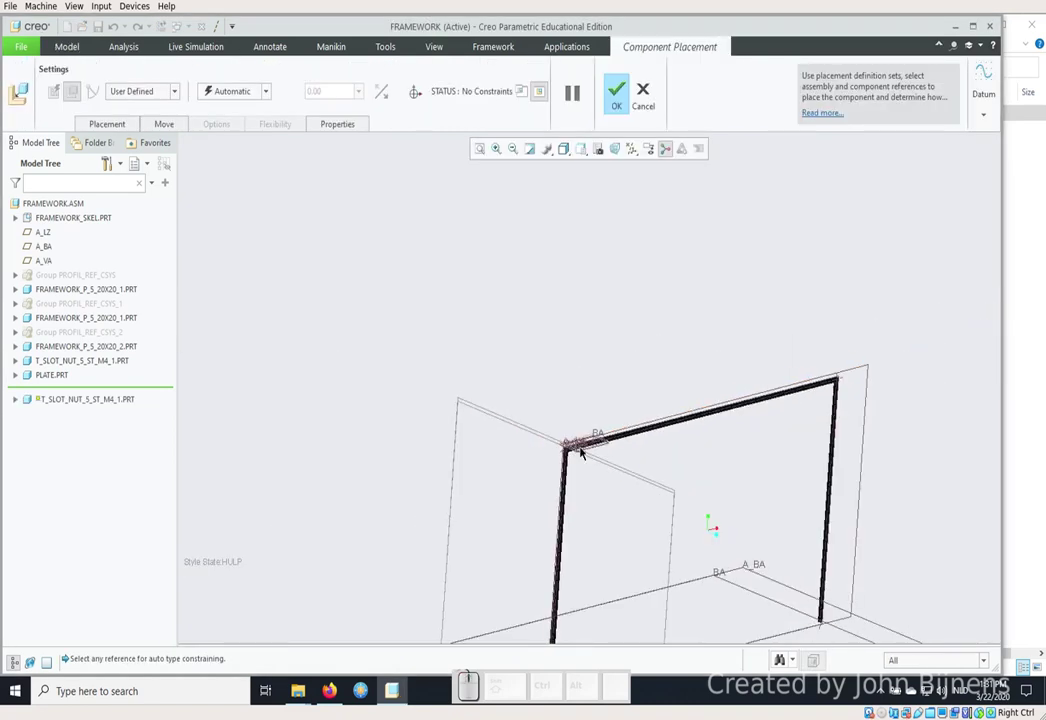
scroll(up, 3)
scroll(down, 3)
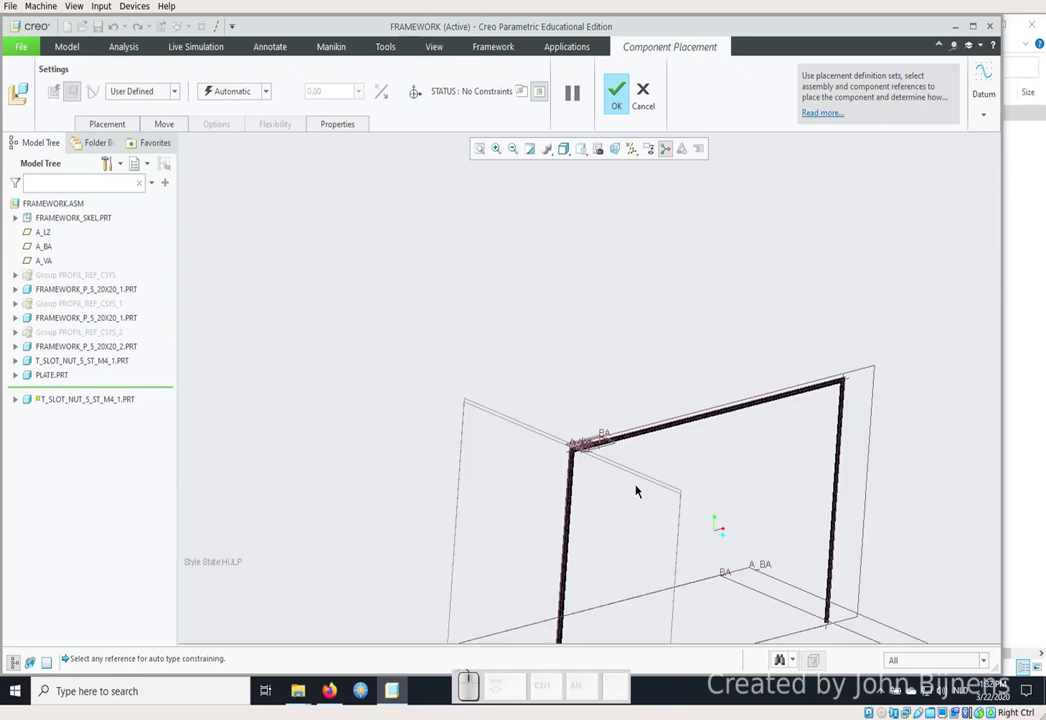
scroll(up, 3)
scroll(down, 3)
drag(723, 523, 344, 294)
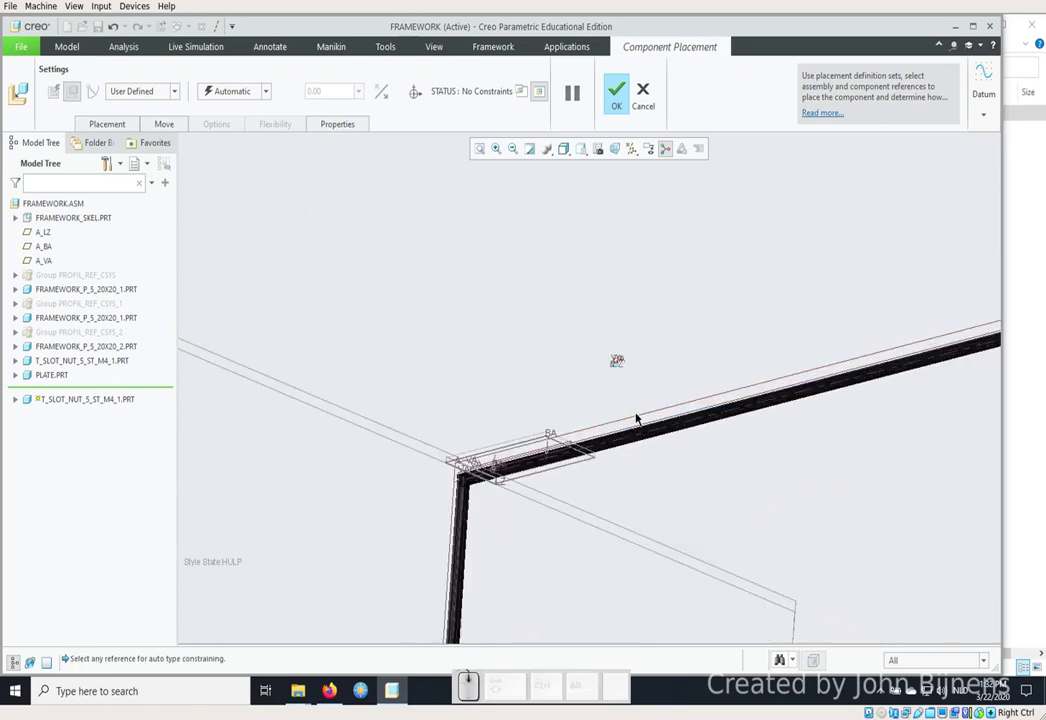
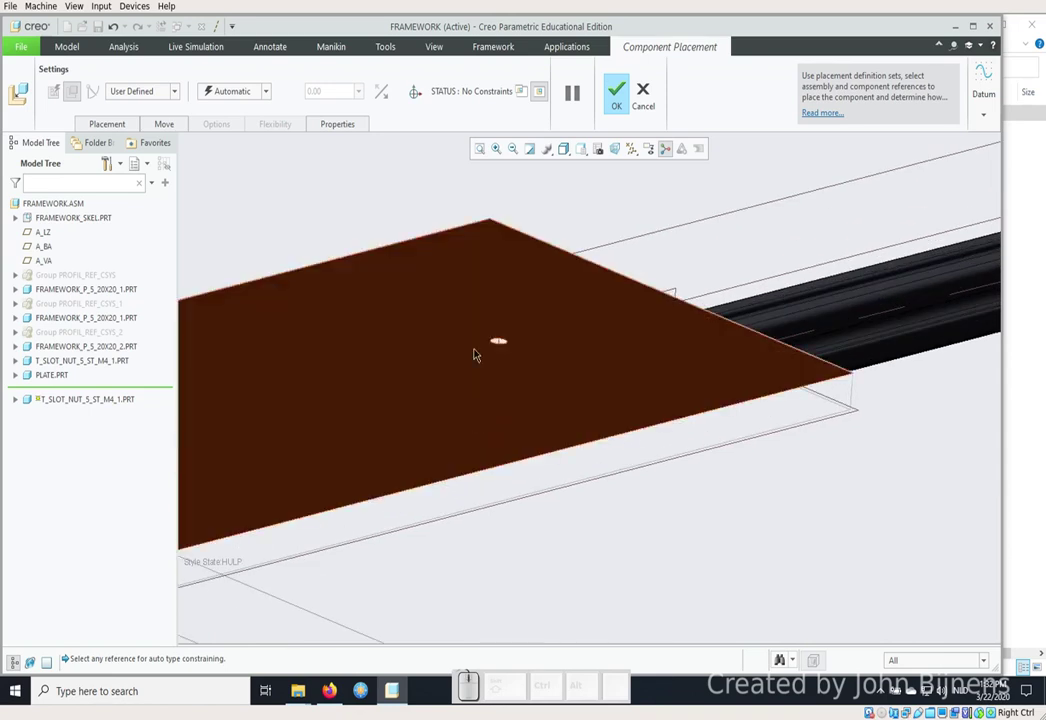
Make the nut coincident with the profile's VA datum plane.
drag(430, 185, 487, 202)
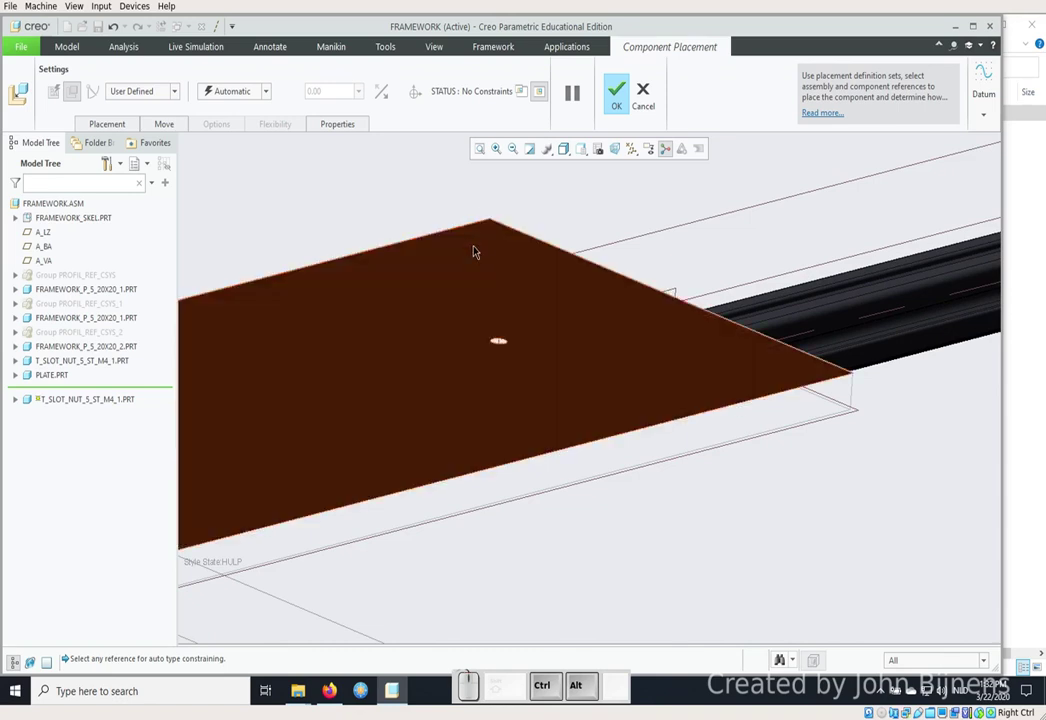
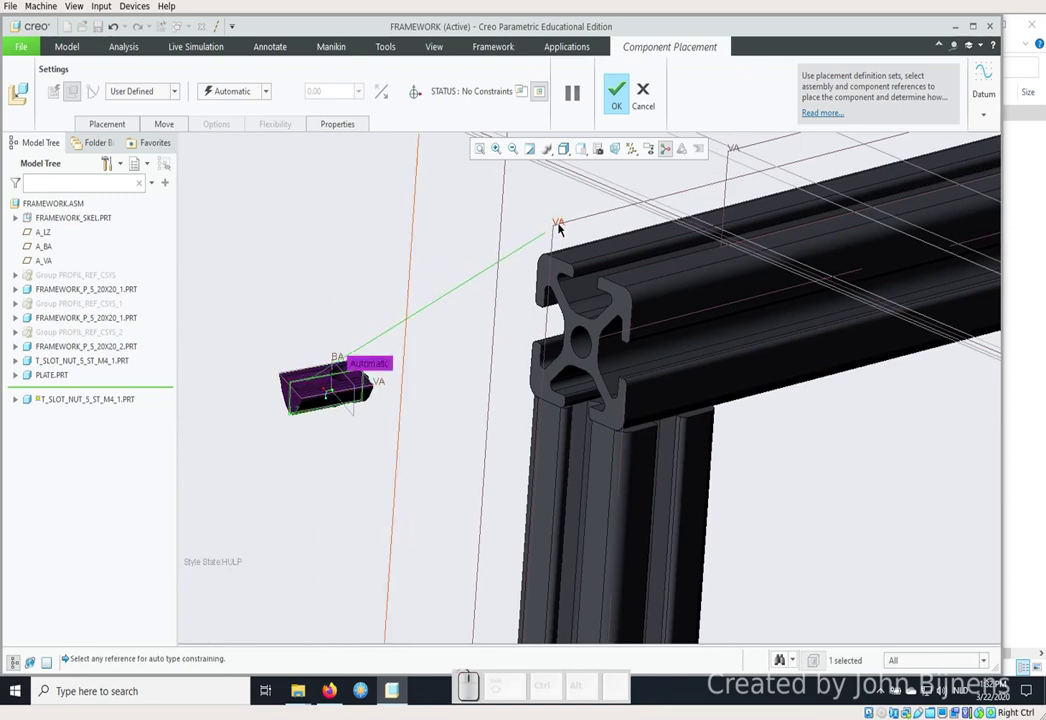
click(558, 221)
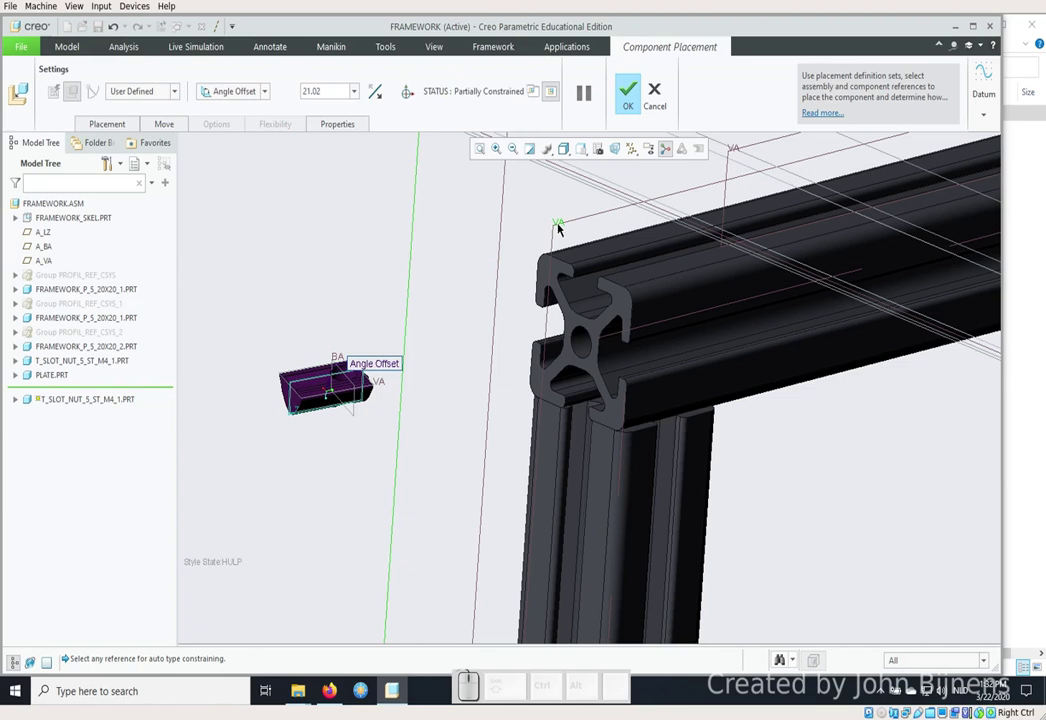
click(248, 90)
click(237, 144)
scroll(up, 3)
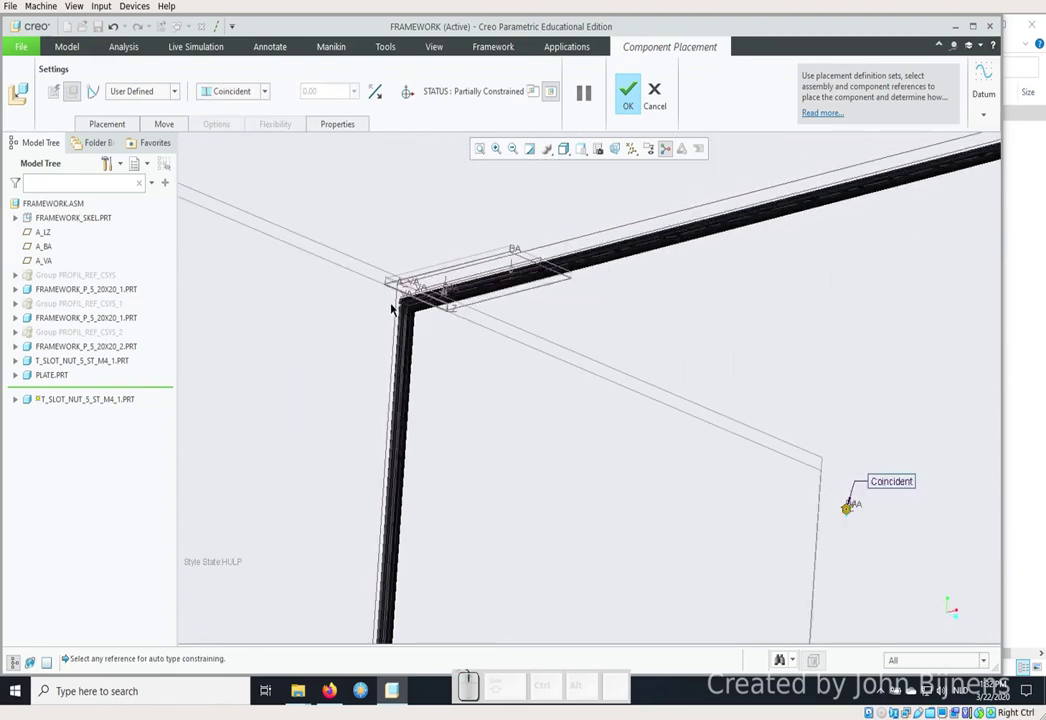
drag(529, 366, 164, 174)
drag(712, 397, 91, 86)
scroll(down, 3)
scroll(down, 3)
scroll(down, 3)
scroll(down, 3)
Add a Tangent constraint using the nut's ridge edge against the slot.
click(91, 86)
click(137, 222)
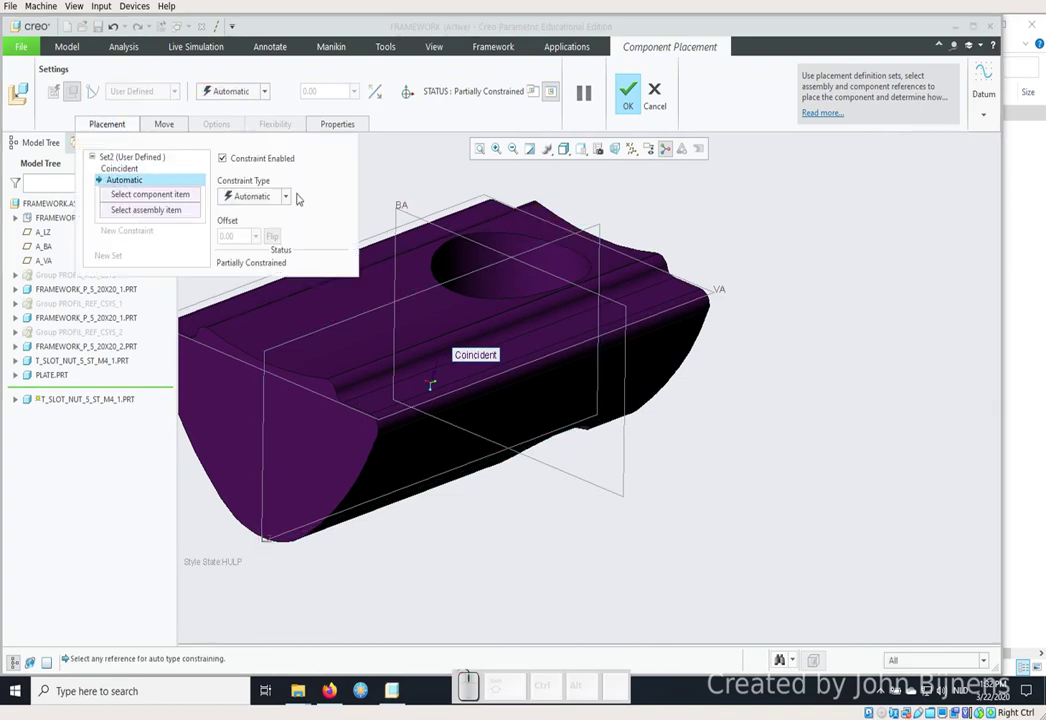
click(289, 192)
click(259, 308)
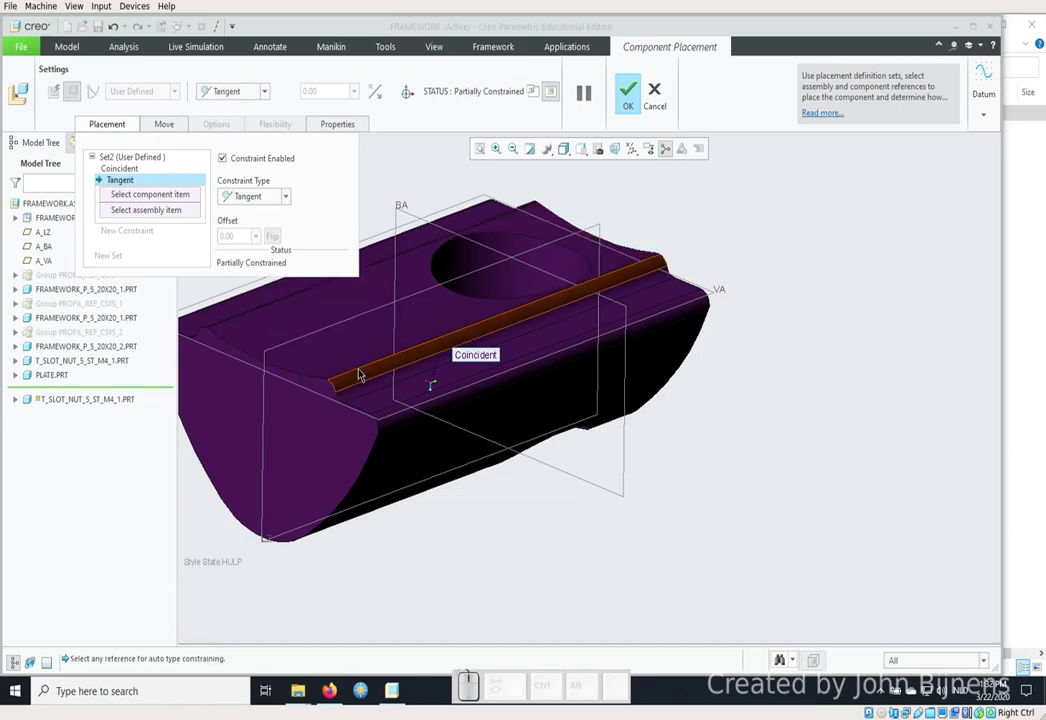
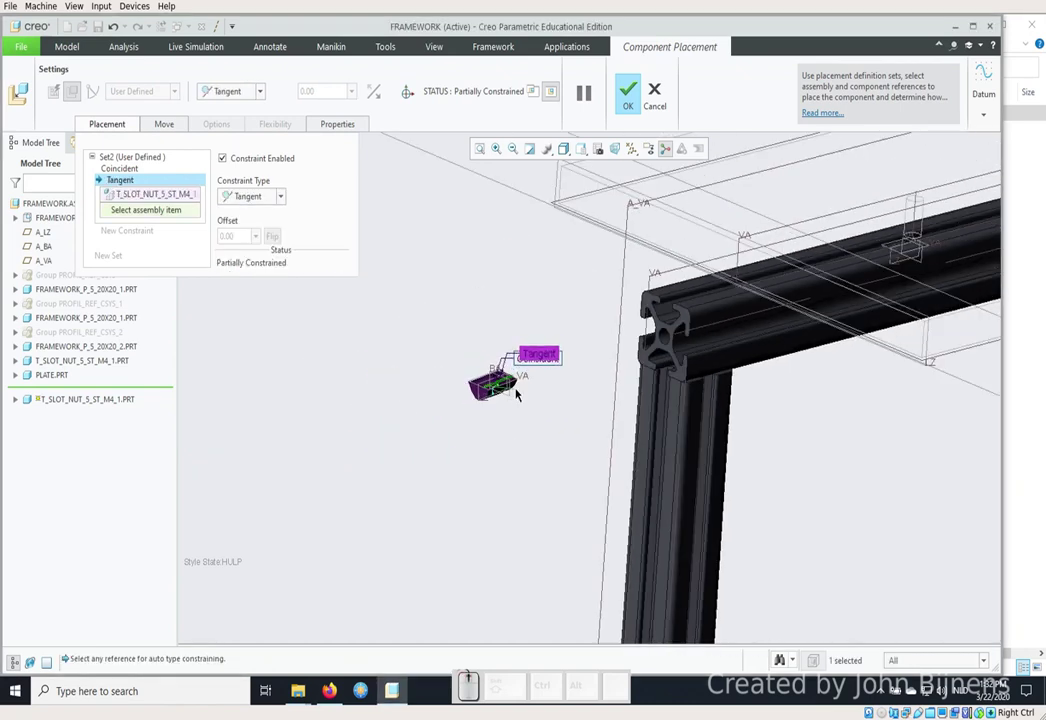
scroll(down, 3)
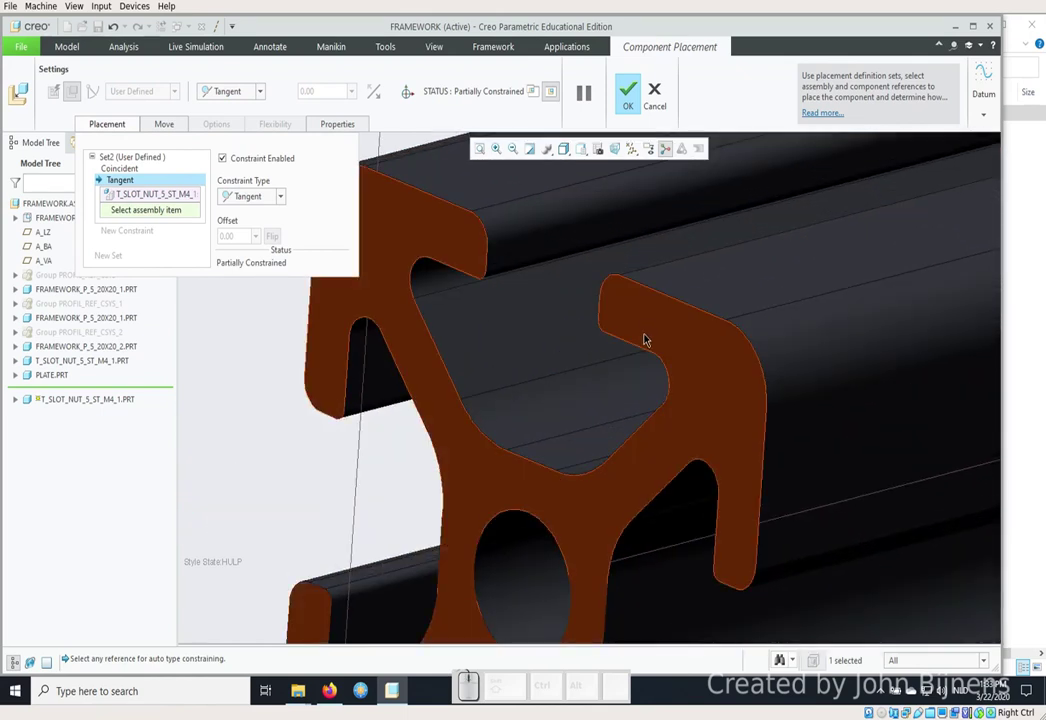
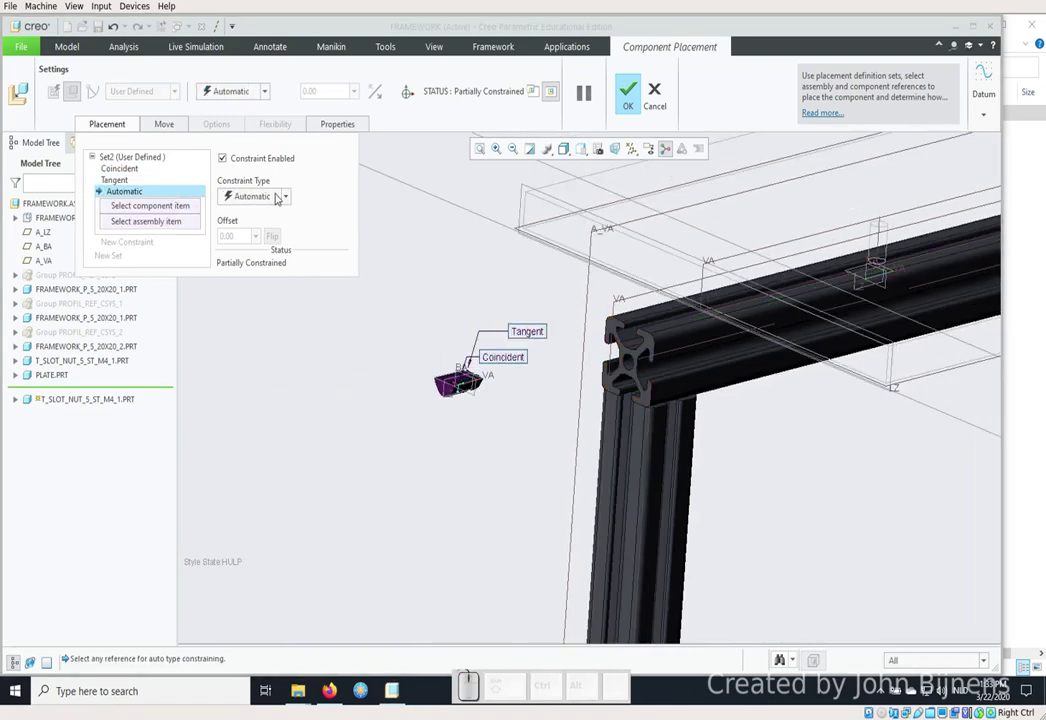
Make the nut bore coincident with the plate hole and accept the fully constrained placement.
click(291, 192)
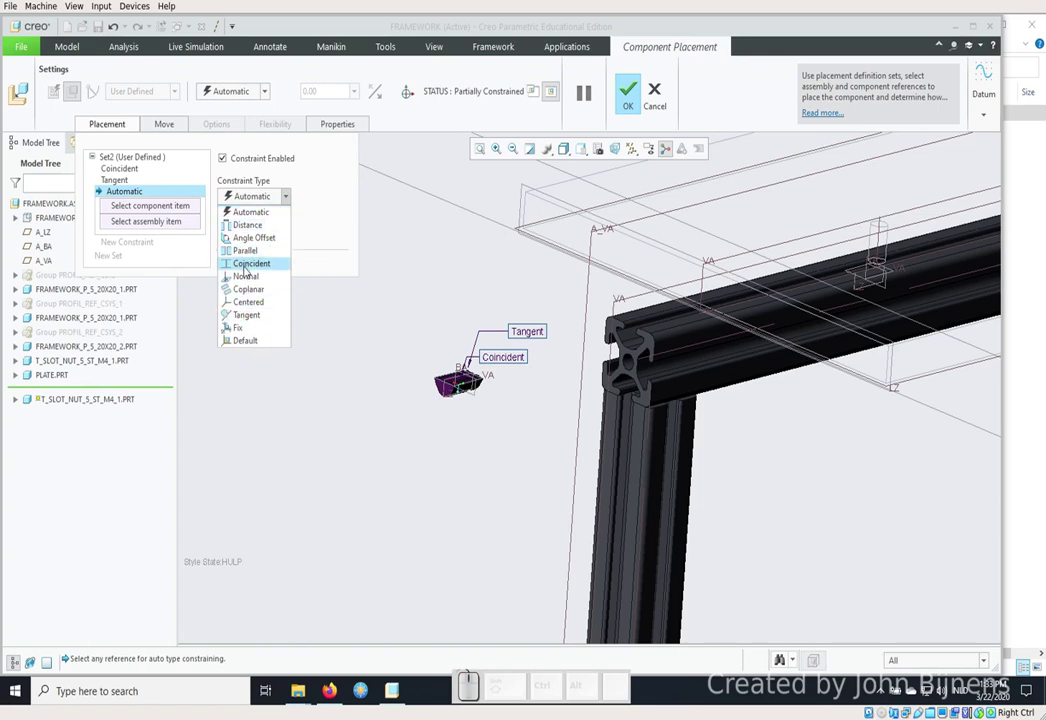
click(247, 265)
scroll(down, 3)
scroll(down, 3)
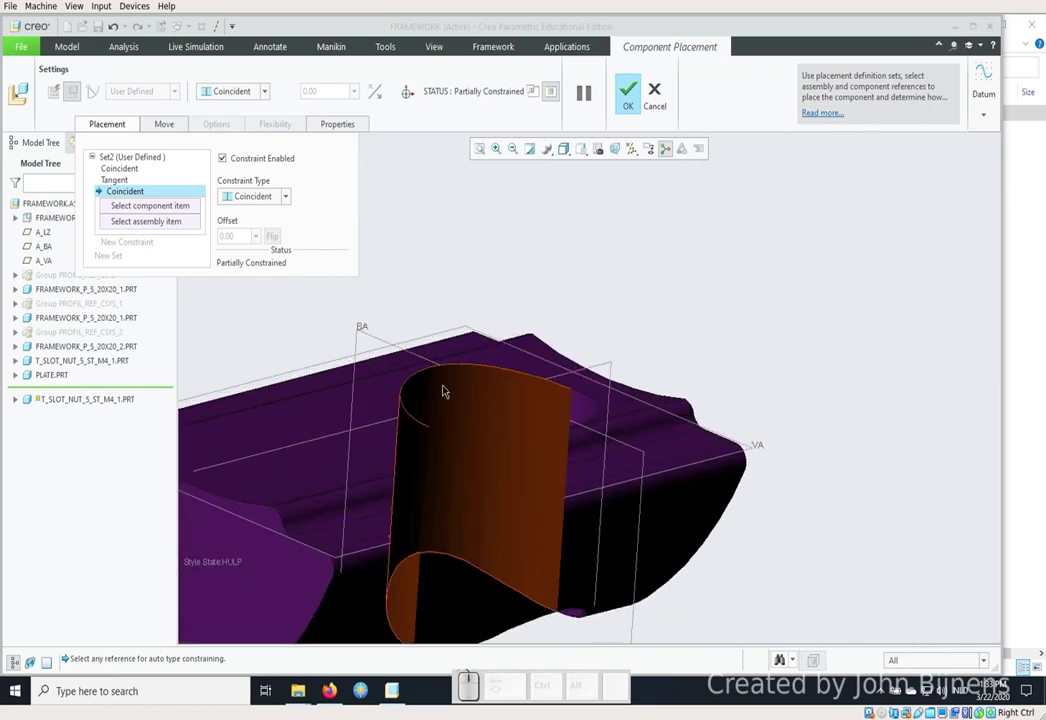
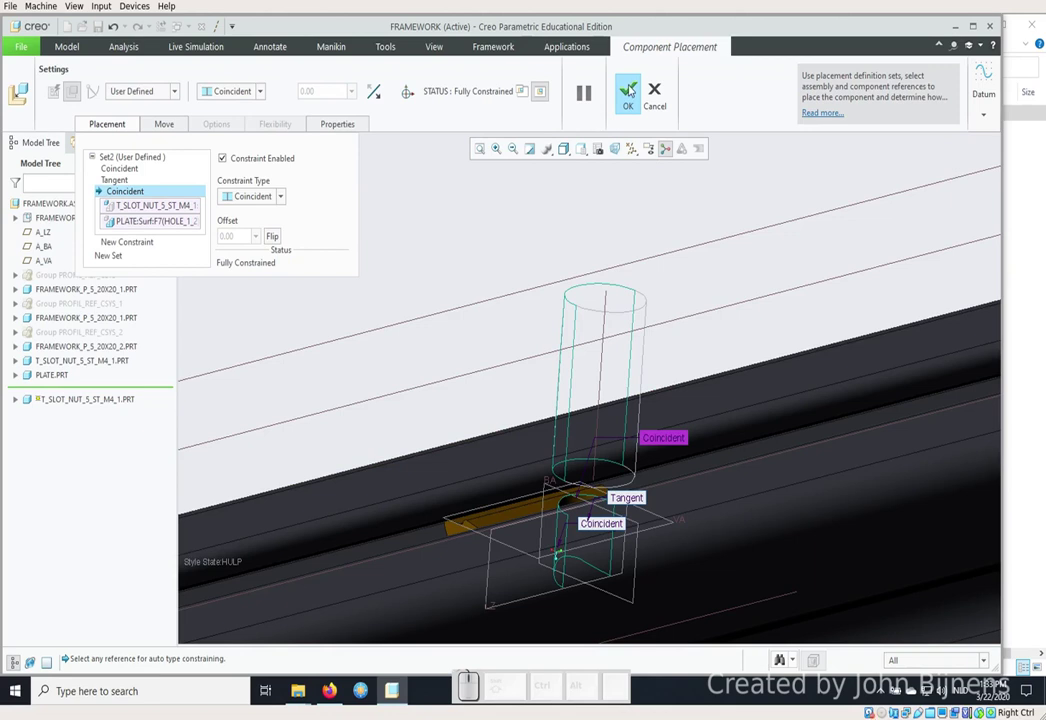
click(631, 84)
scroll(up, 3)
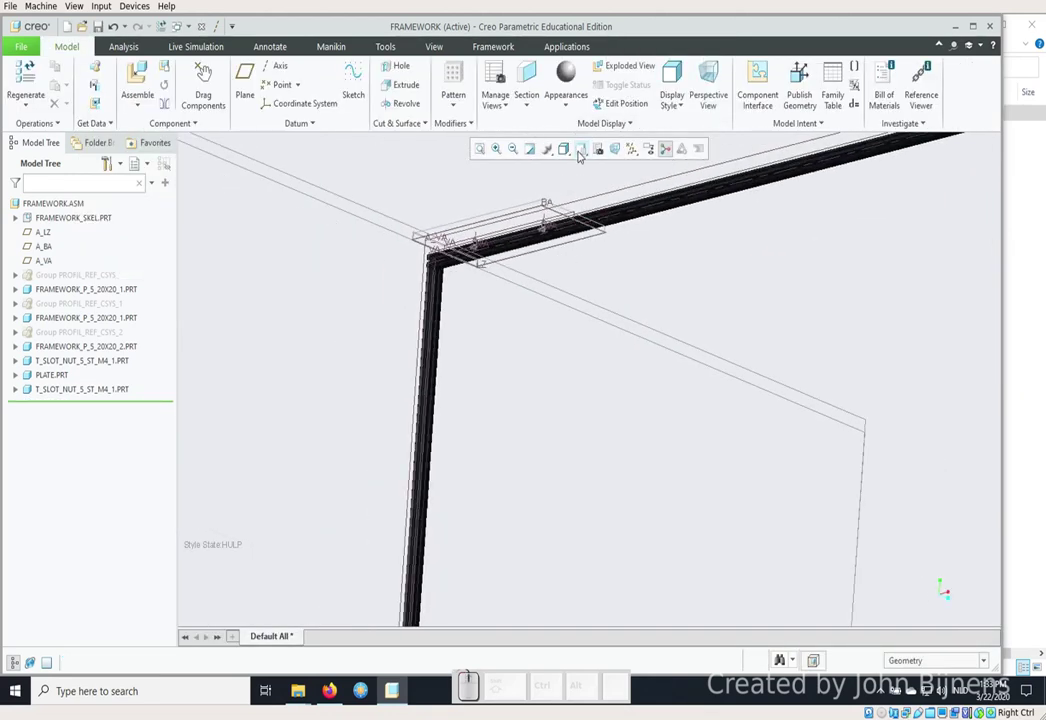
Activate Default Style in the View Manager and save the FRAMEWORK assembly.
click(595, 150)
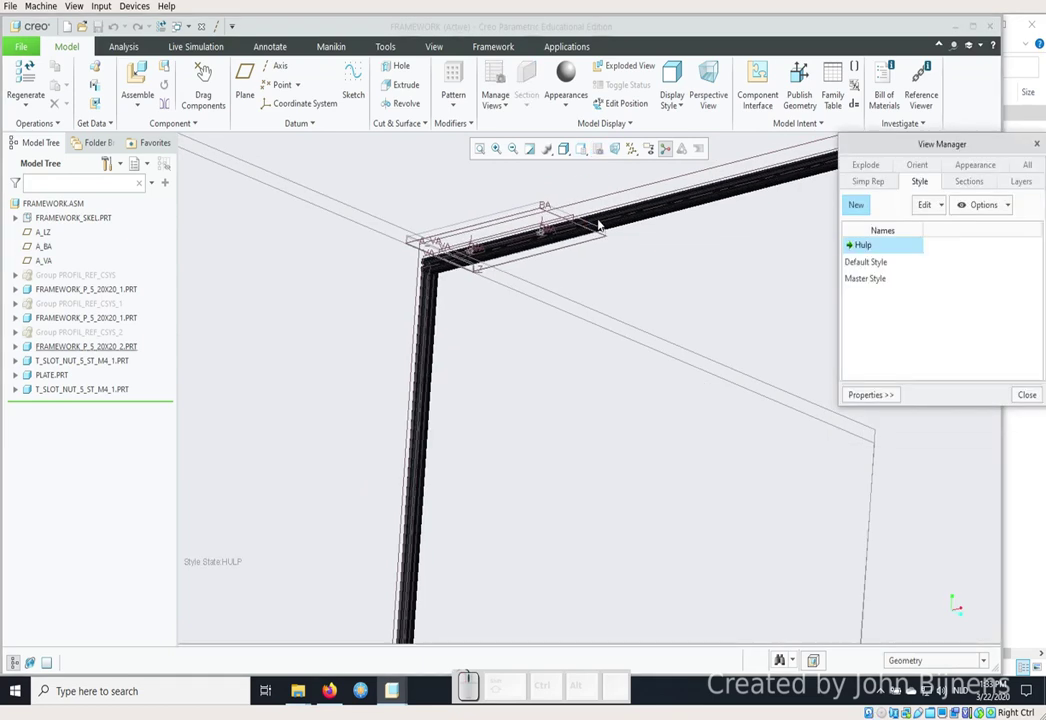
click(868, 264)
right_click(868, 264)
click(889, 270)
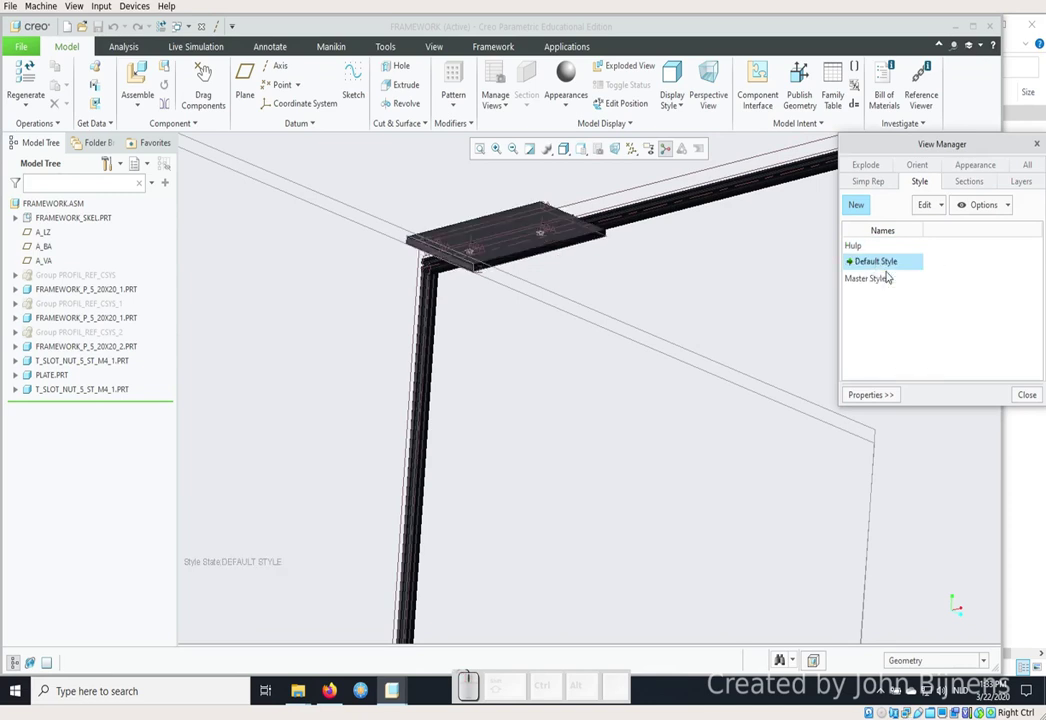
click(1025, 395)
scroll(down, 3)
click(109, 157)
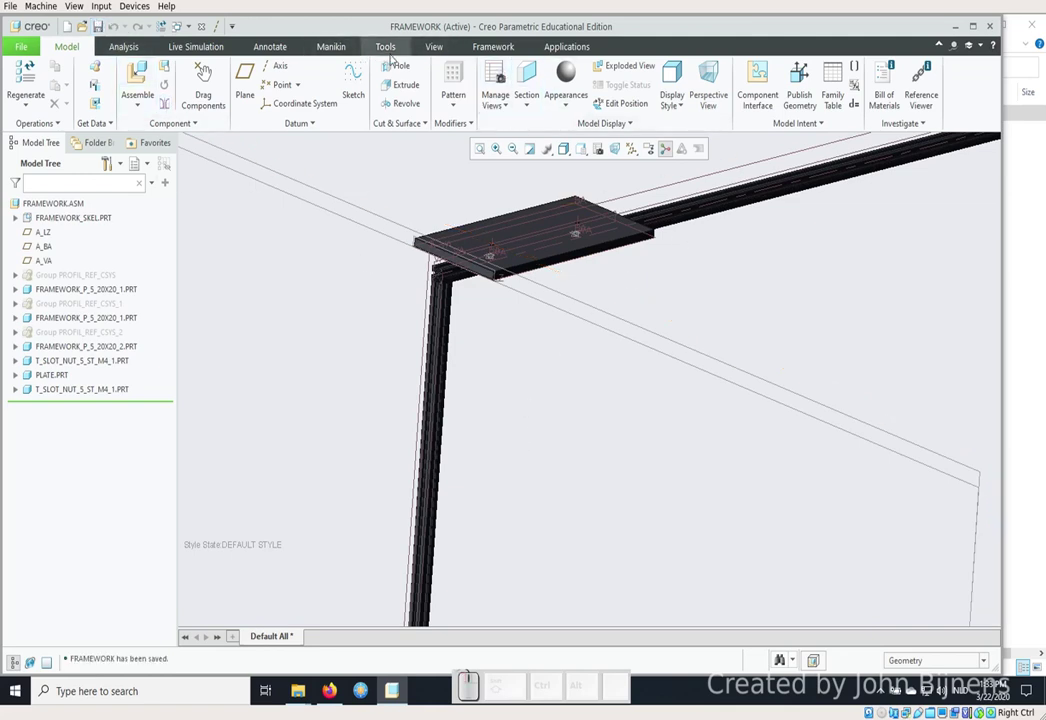
Start an Intelligent Fastener screw on the plate's top face at a hole.
click(389, 46)
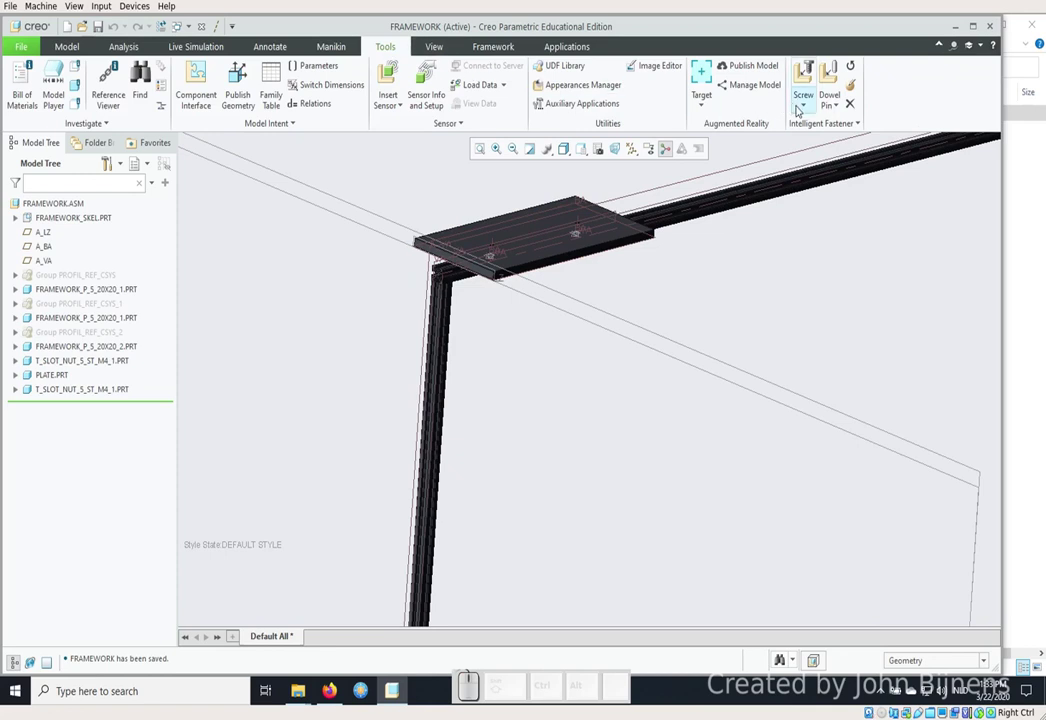
click(800, 104)
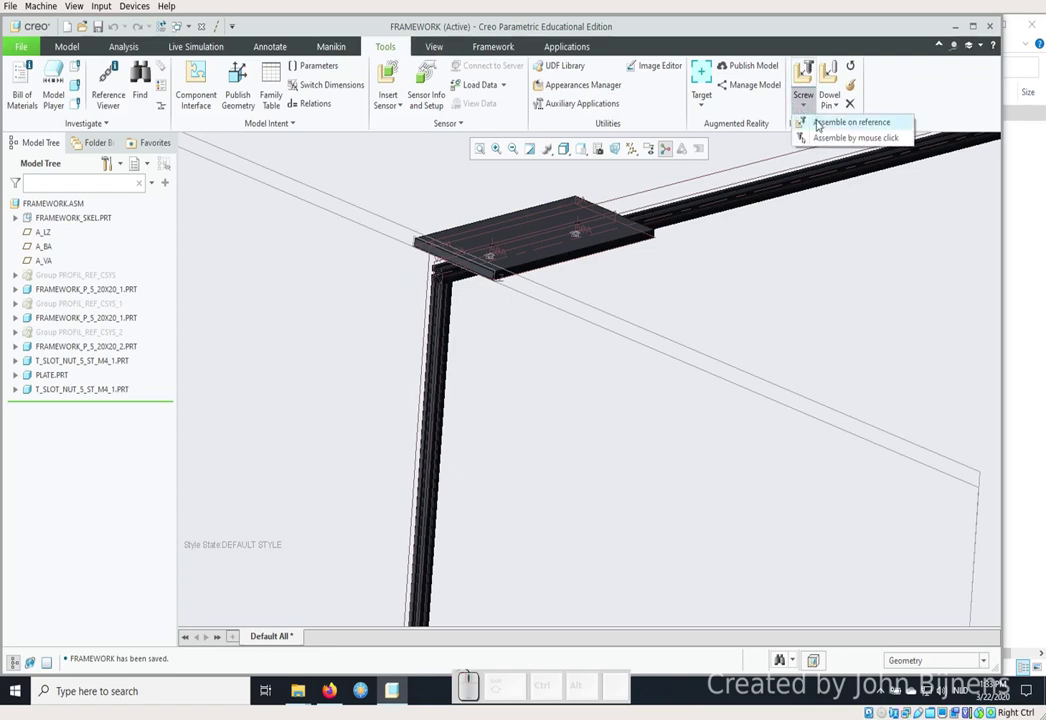
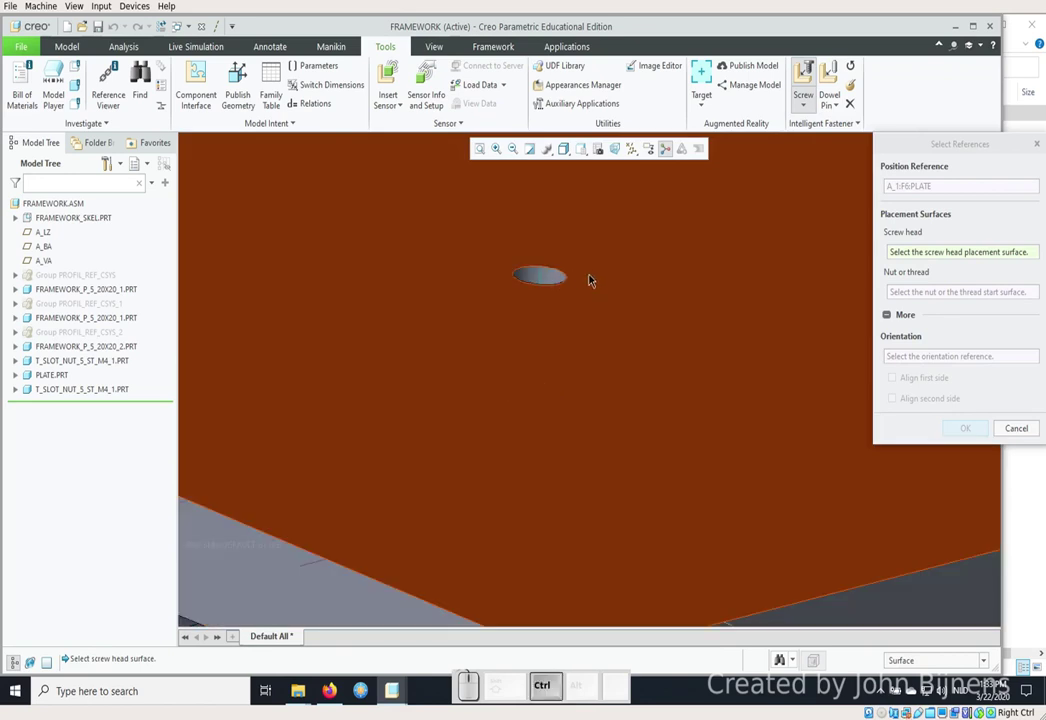
click(594, 270)
scroll(up, 3)
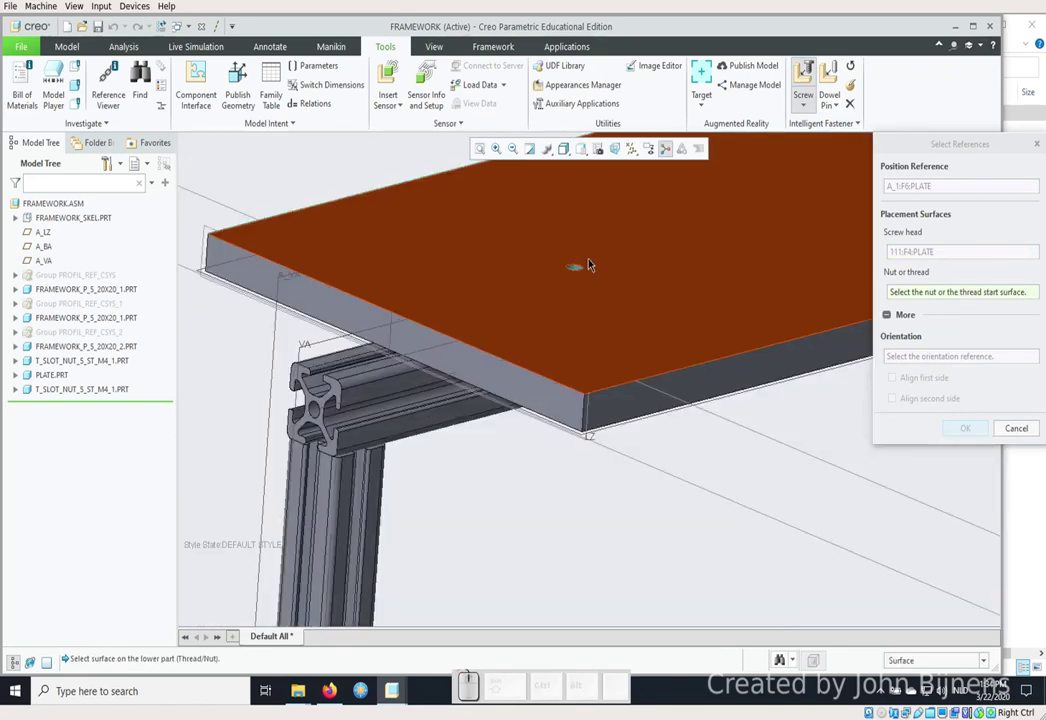
scroll(down, 3)
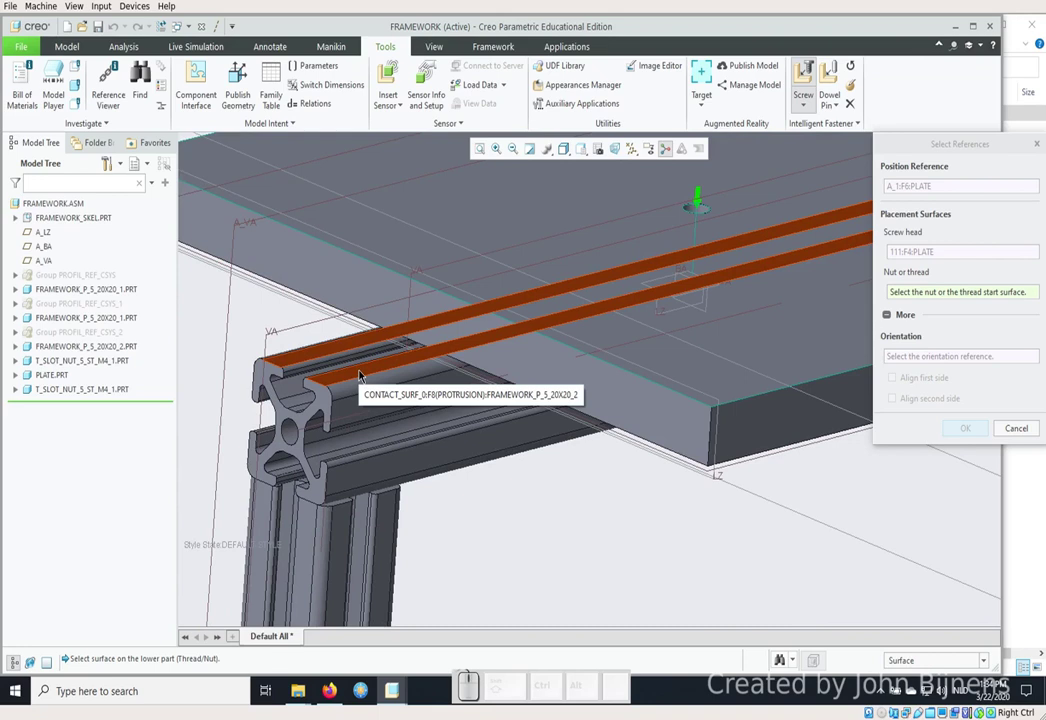
click(360, 373)
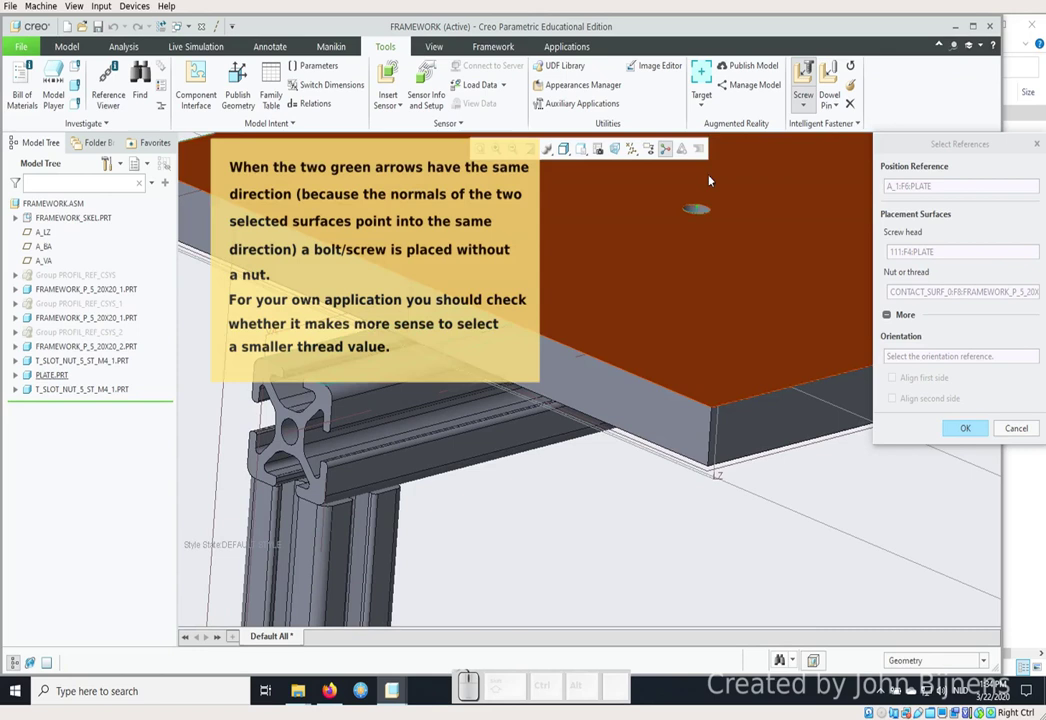
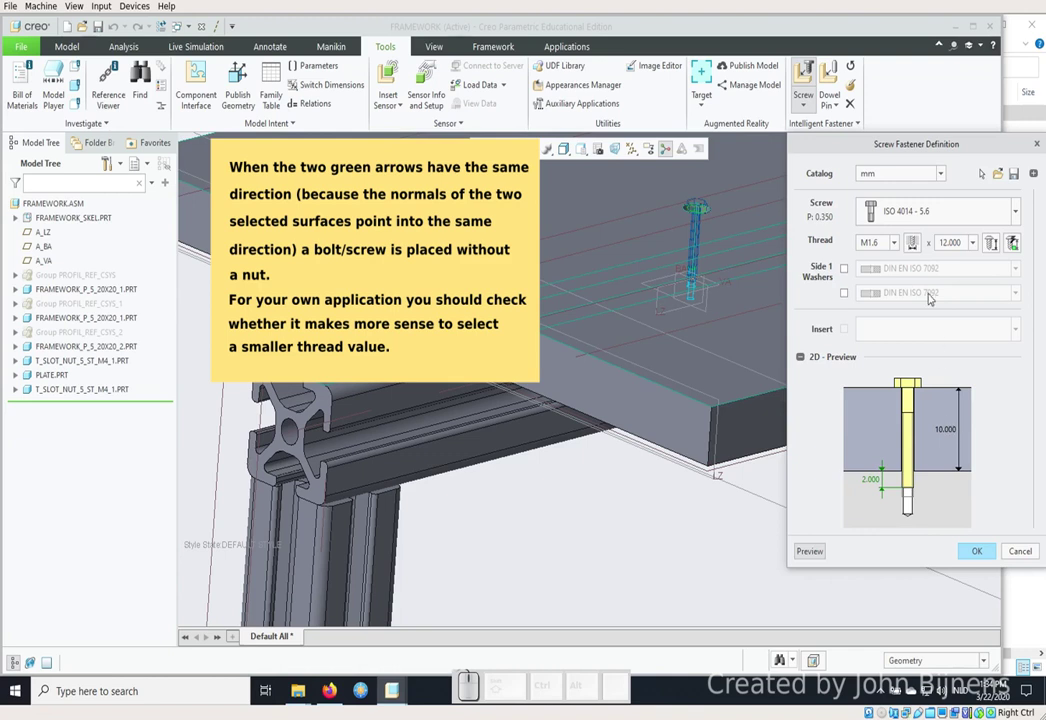
Set thread M4 with length 25, then cancel the fastener definition.
click(899, 244)
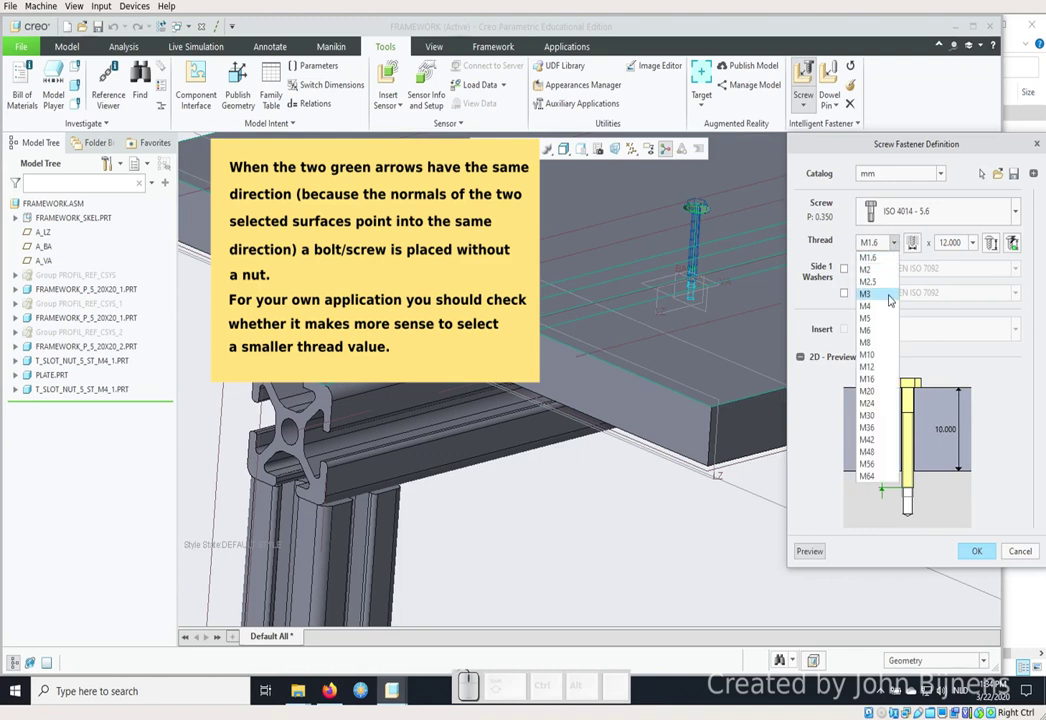
click(884, 305)
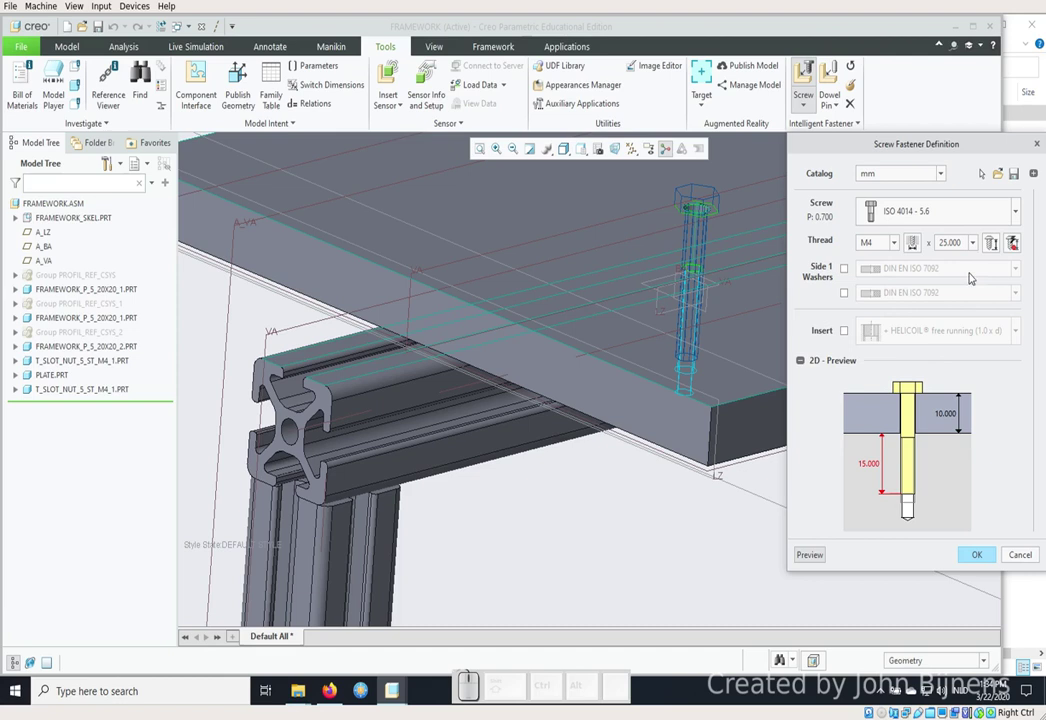
click(976, 242)
scroll(up, 3)
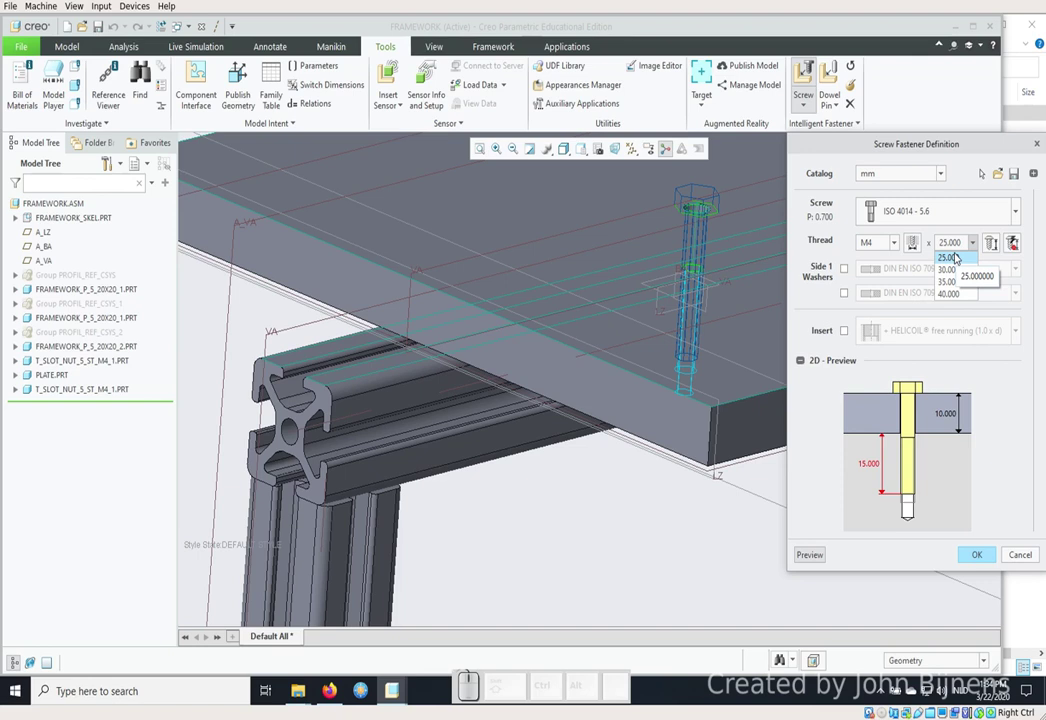
click(1013, 555)
click(1013, 549)
scroll(up, 3)
click(395, 217)
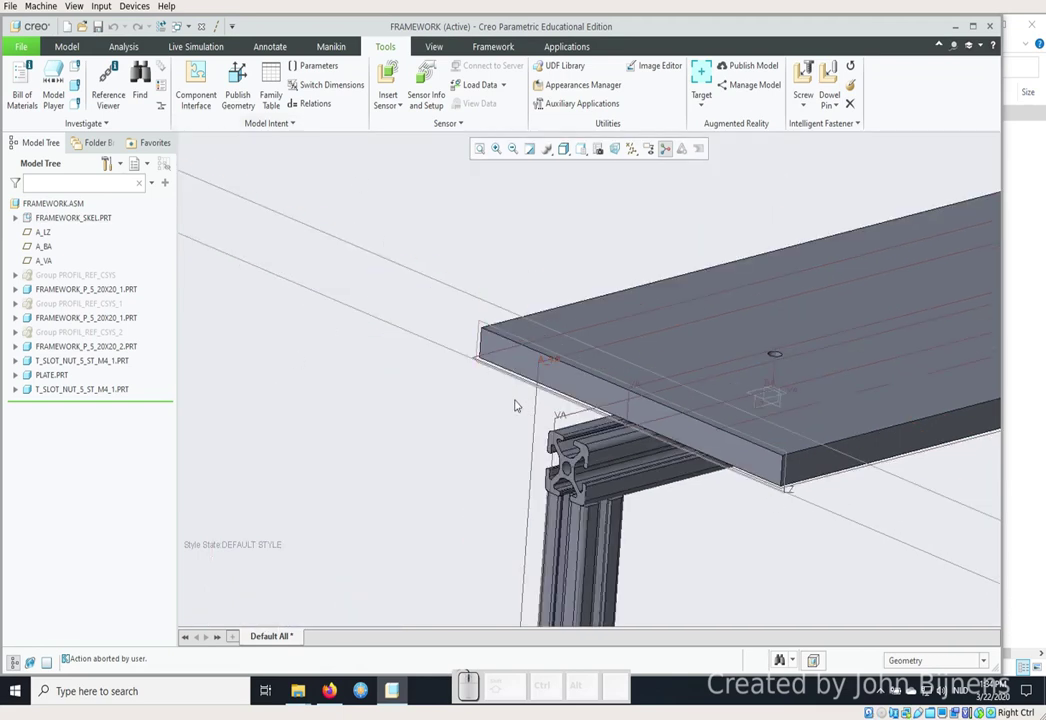
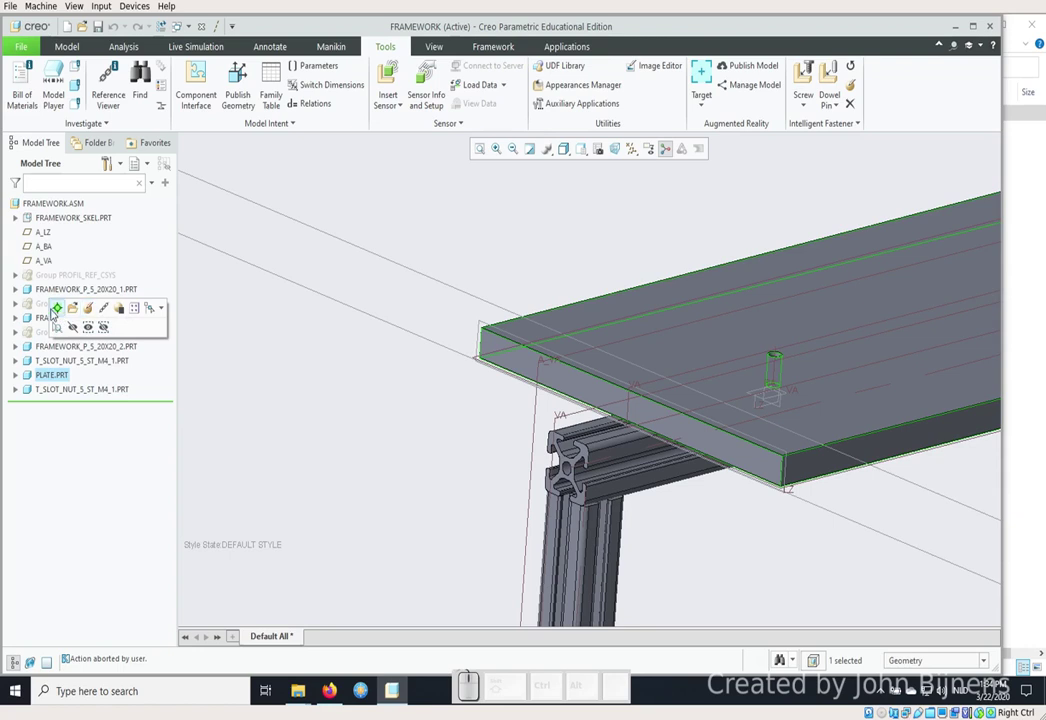
Activate PLATE.PRT, change its extrude depth from 10 to 20 and regenerate.
click(57, 308)
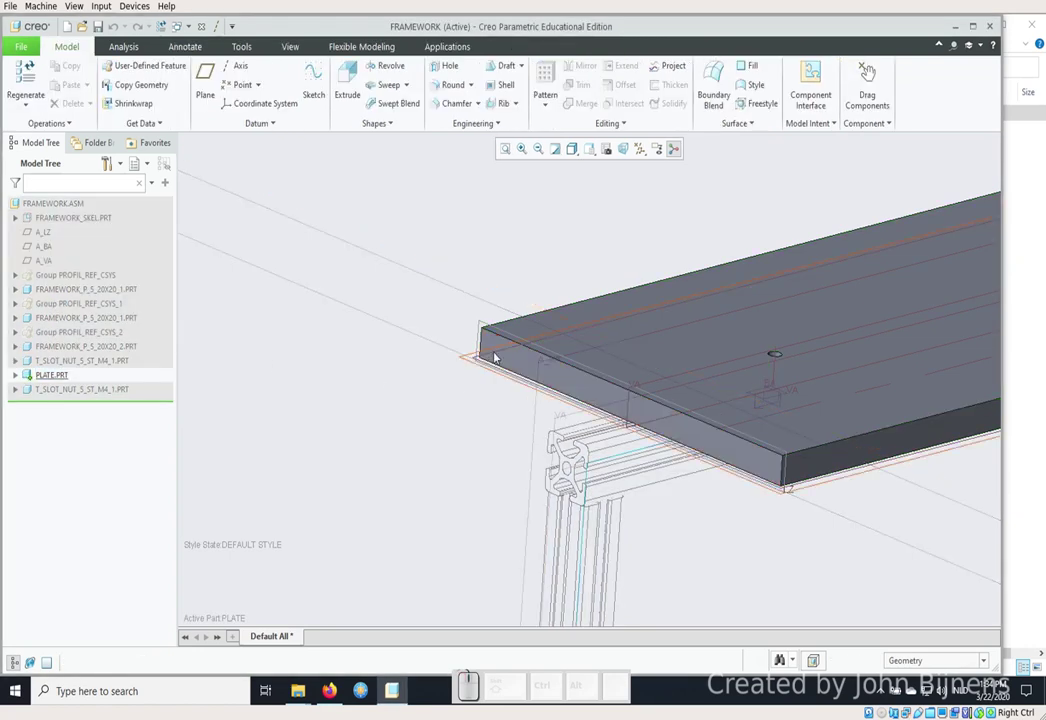
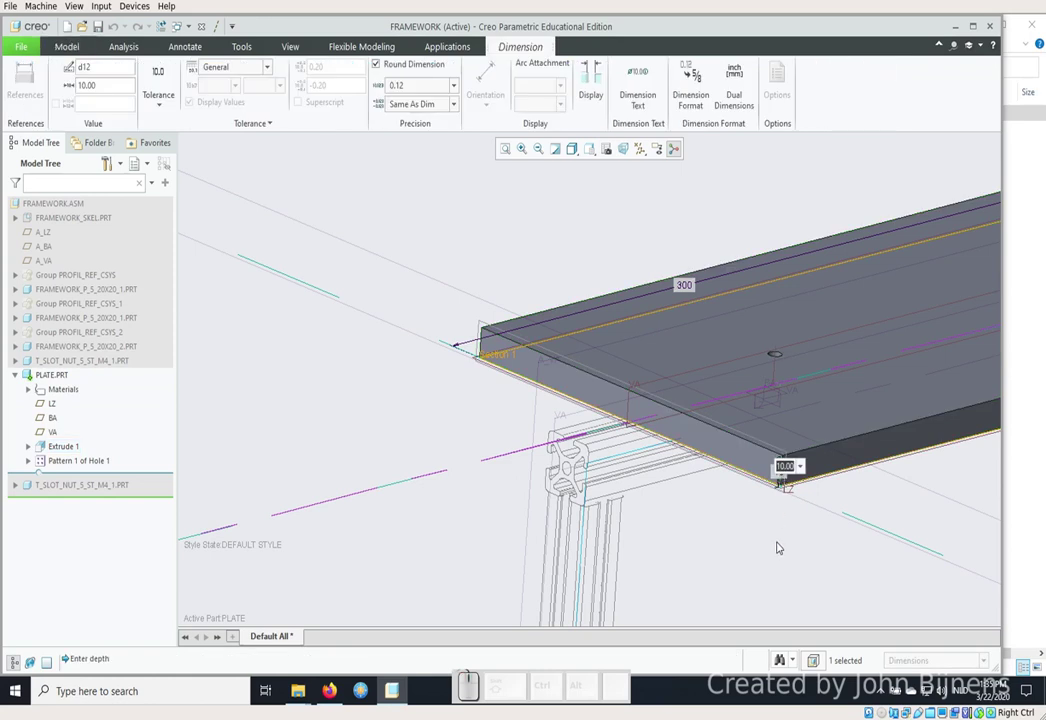
key(KP_2)
key(KP_0)
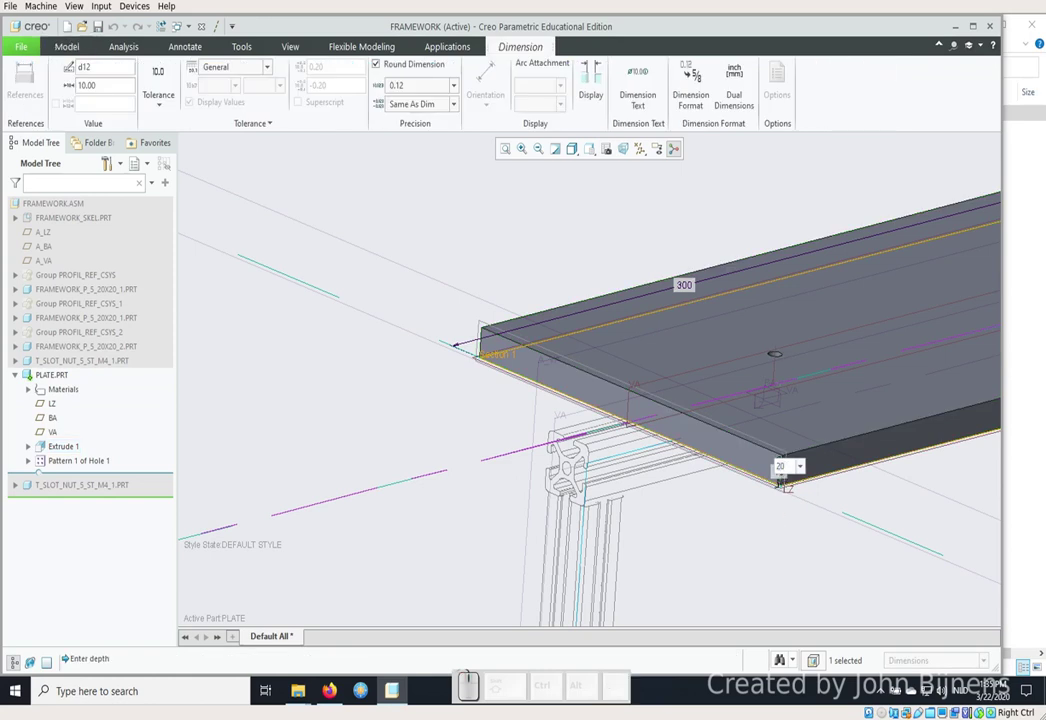
key(KP_Enter)
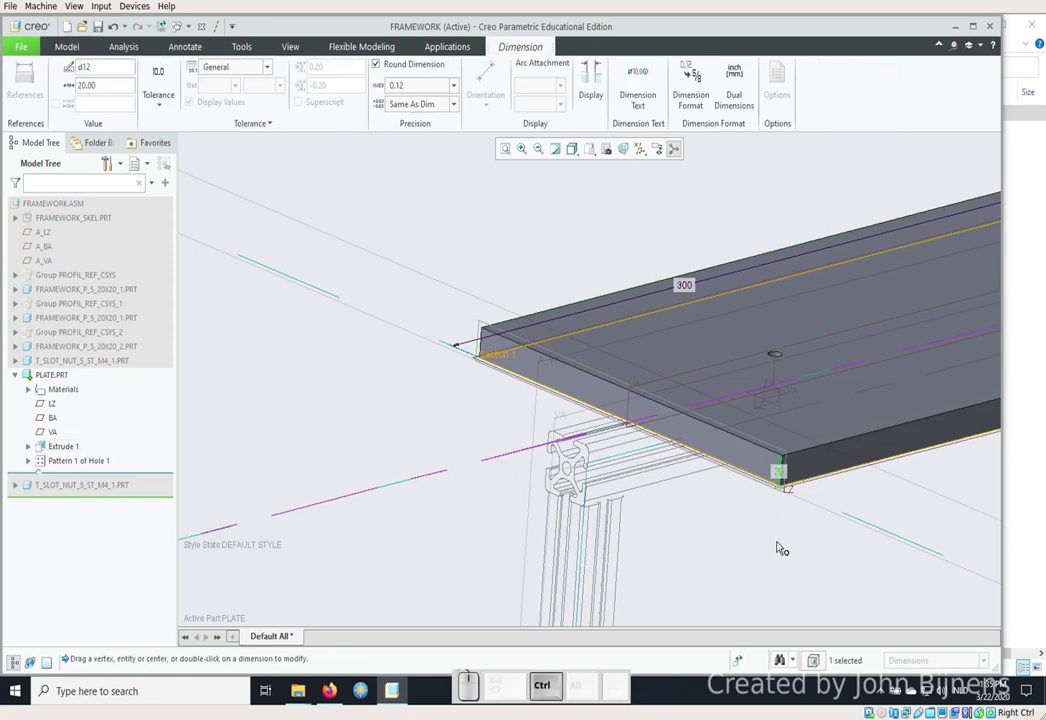
key(ctrl+g)
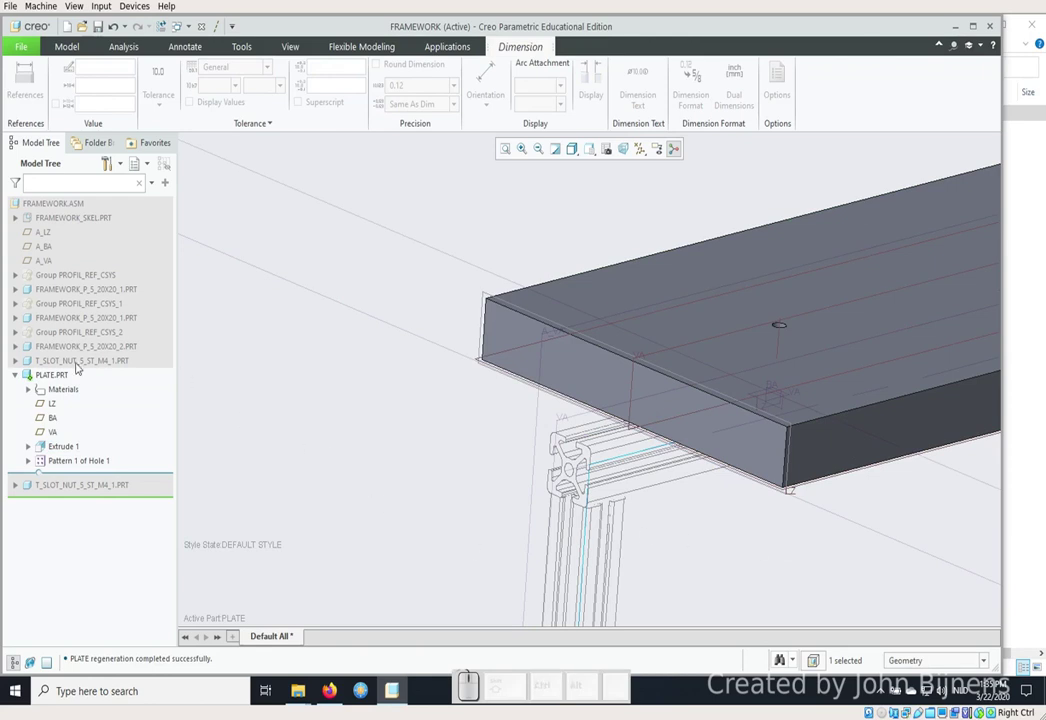
Make FRAMEWORK.ASM the active model again.
click(19, 371)
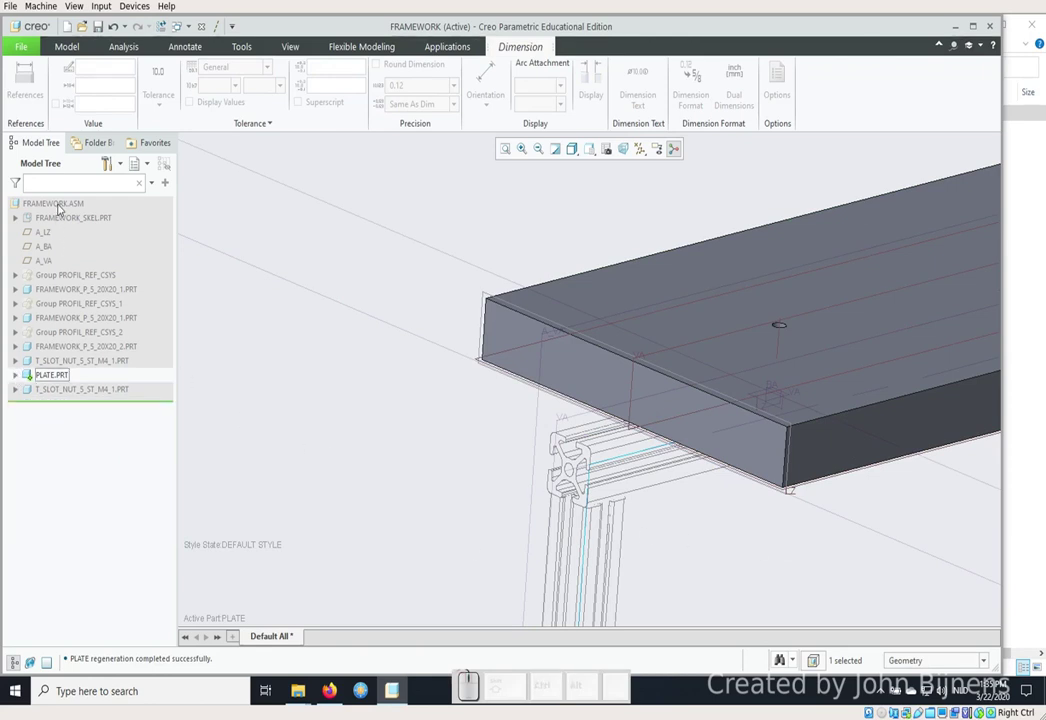
click(61, 203)
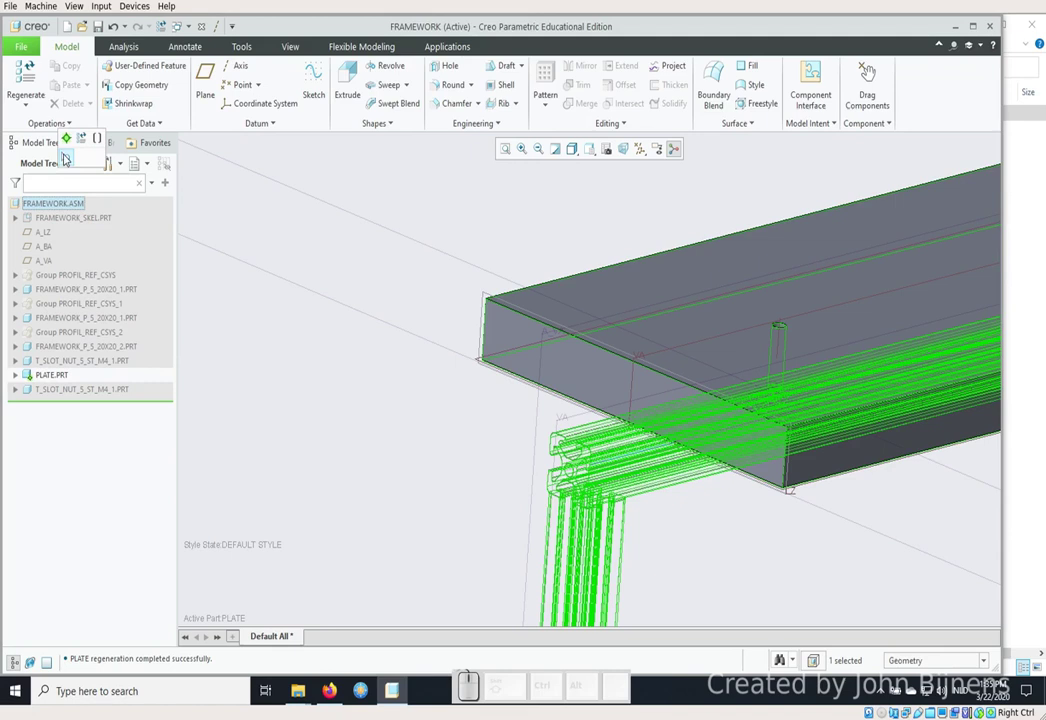
click(68, 142)
click(402, 336)
scroll(up, 3)
click(412, 348)
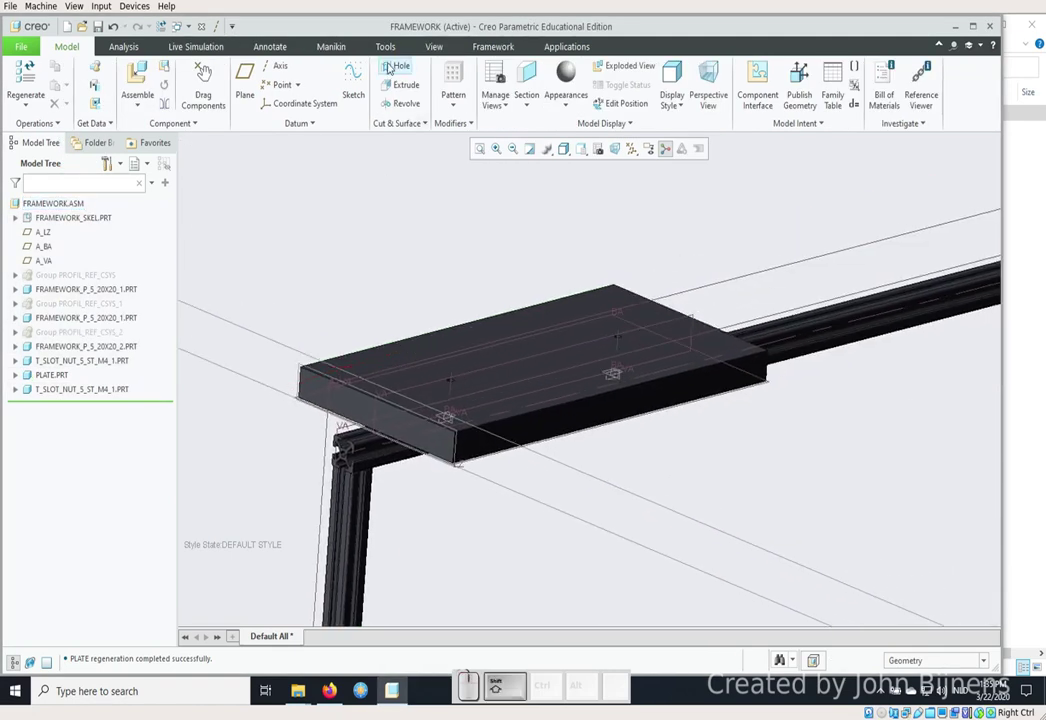
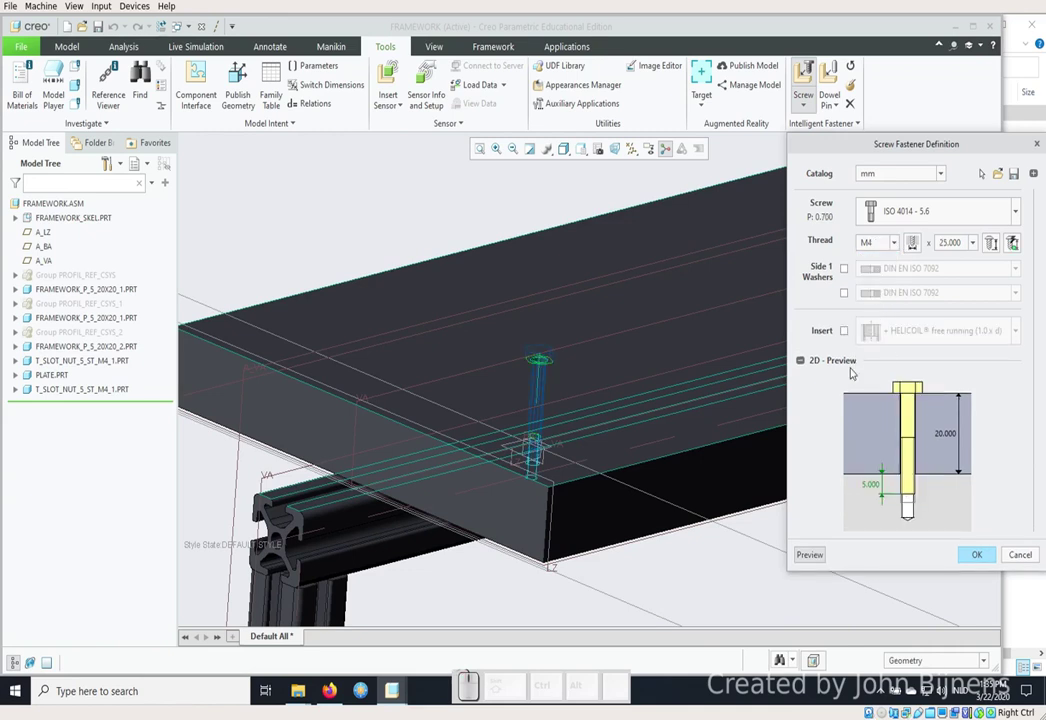
Add a Side 1 DIN EN ISO 7092 washer and pattern the M4 x 25 screw through both holes.
click(849, 270)
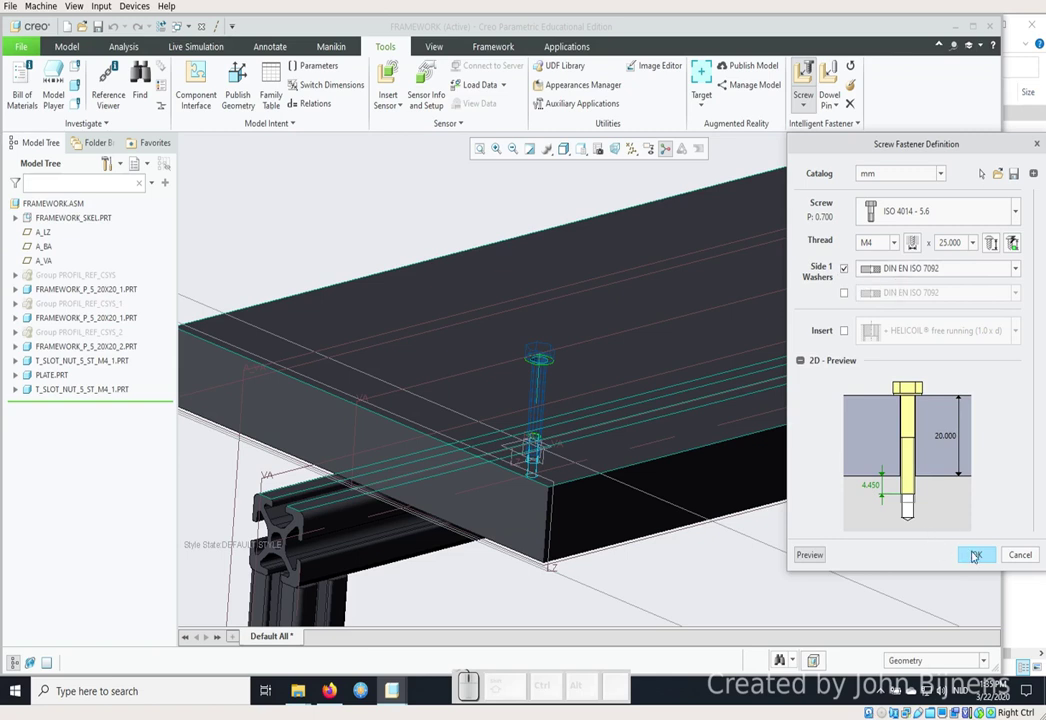
click(1039, 175)
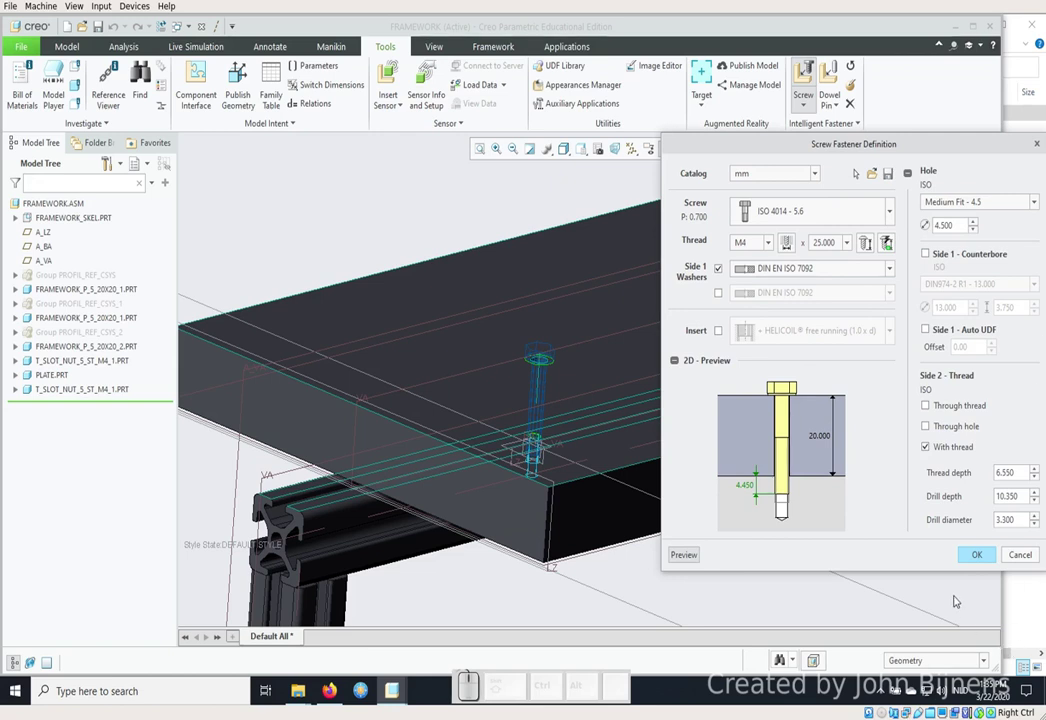
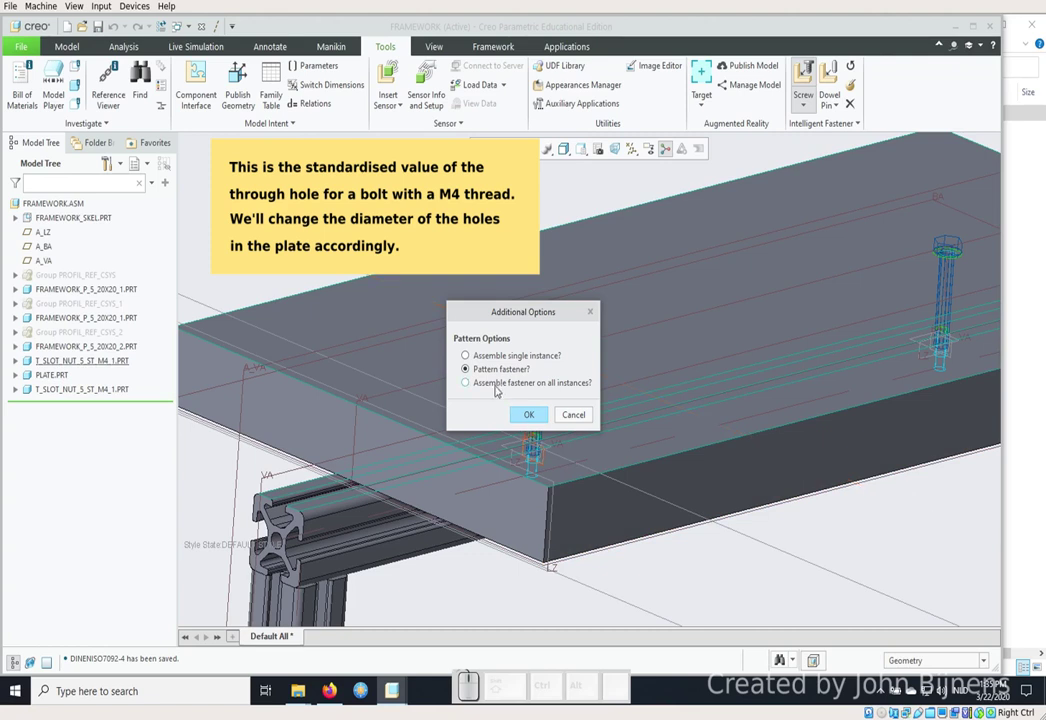
click(527, 409)
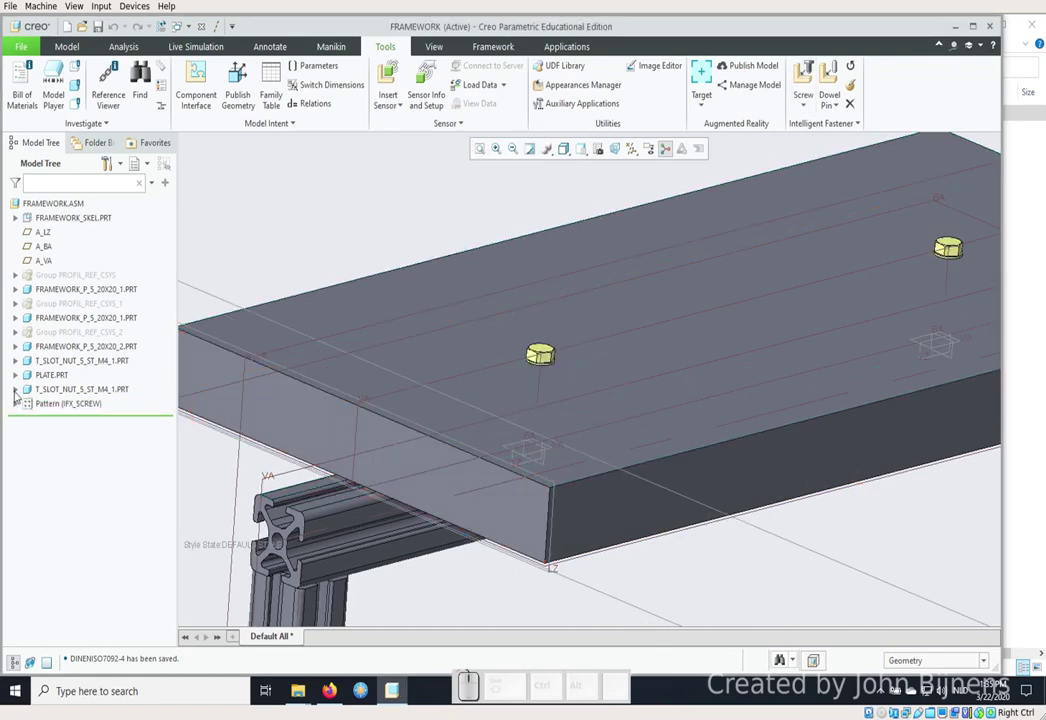
click(16, 374)
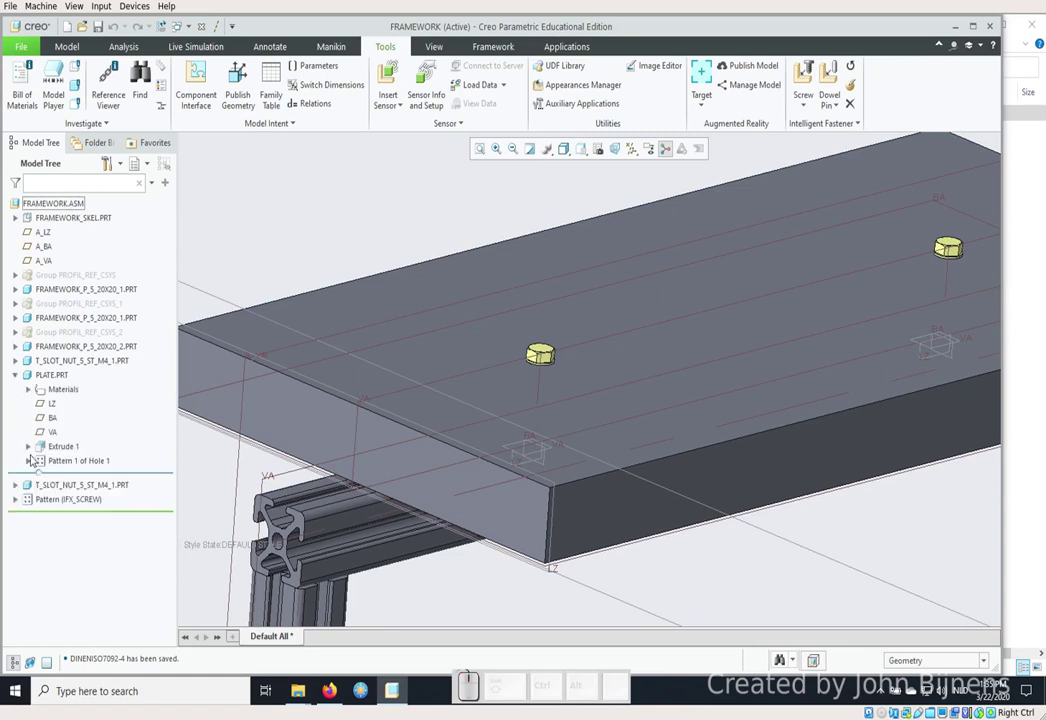
Change the Pattern 1 of Hole 1 diameter to 4.5 and regenerate.
click(30, 458)
click(62, 476)
click(68, 408)
click(549, 450)
key(KP_4)
key(KP_Decimal)
key(KP_5)
key(KP_Enter)
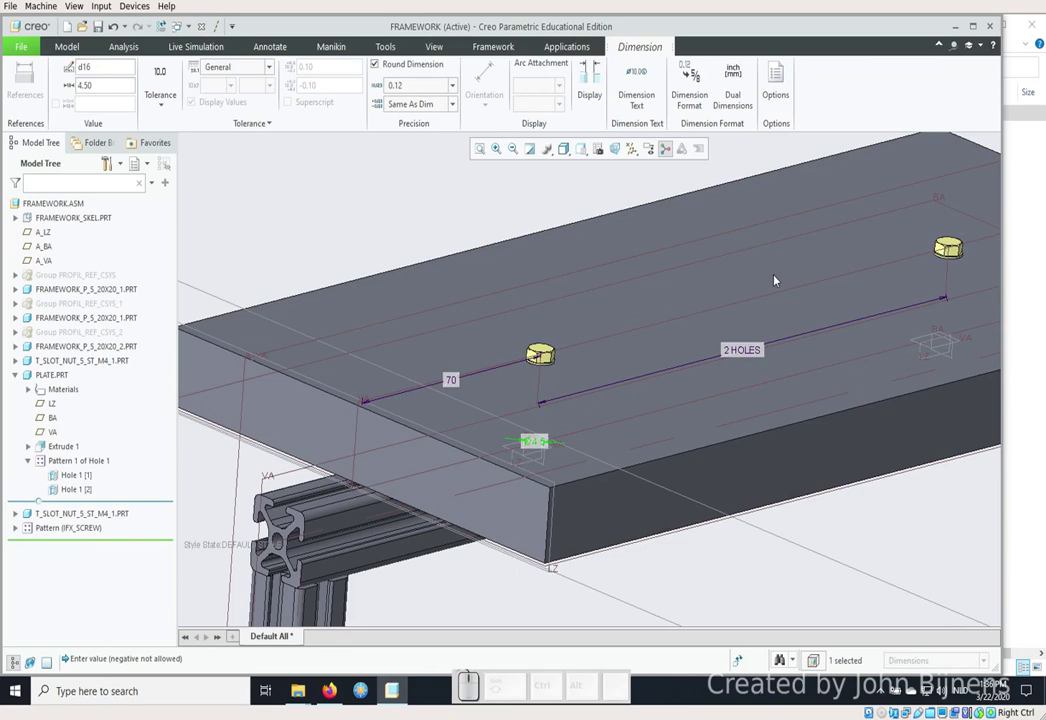
key(ctrl+g)
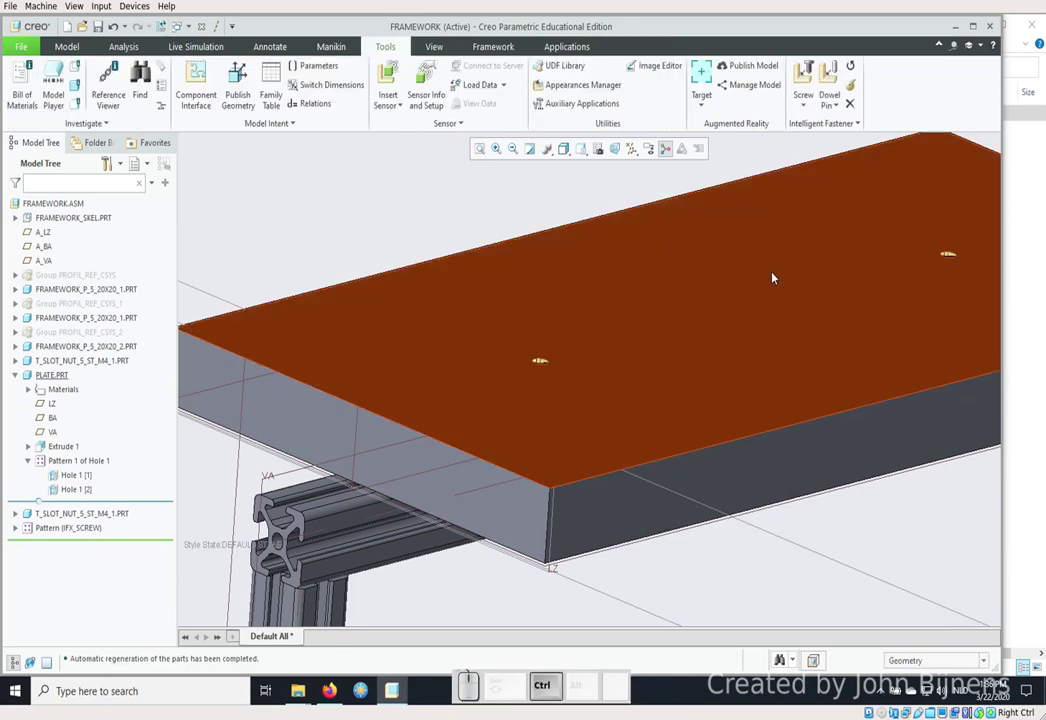
Refit the whole framework in view and collapse the plate's feature list.
key(ctrl+d)
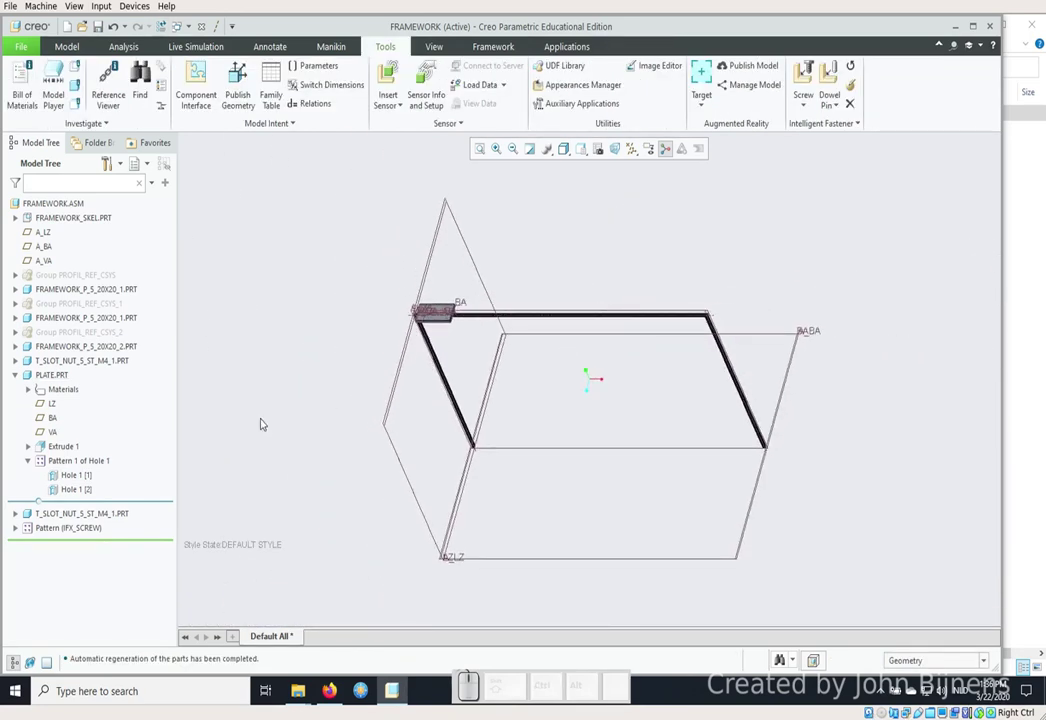
click(18, 374)
scroll(down, 3)
scroll(down, 3)
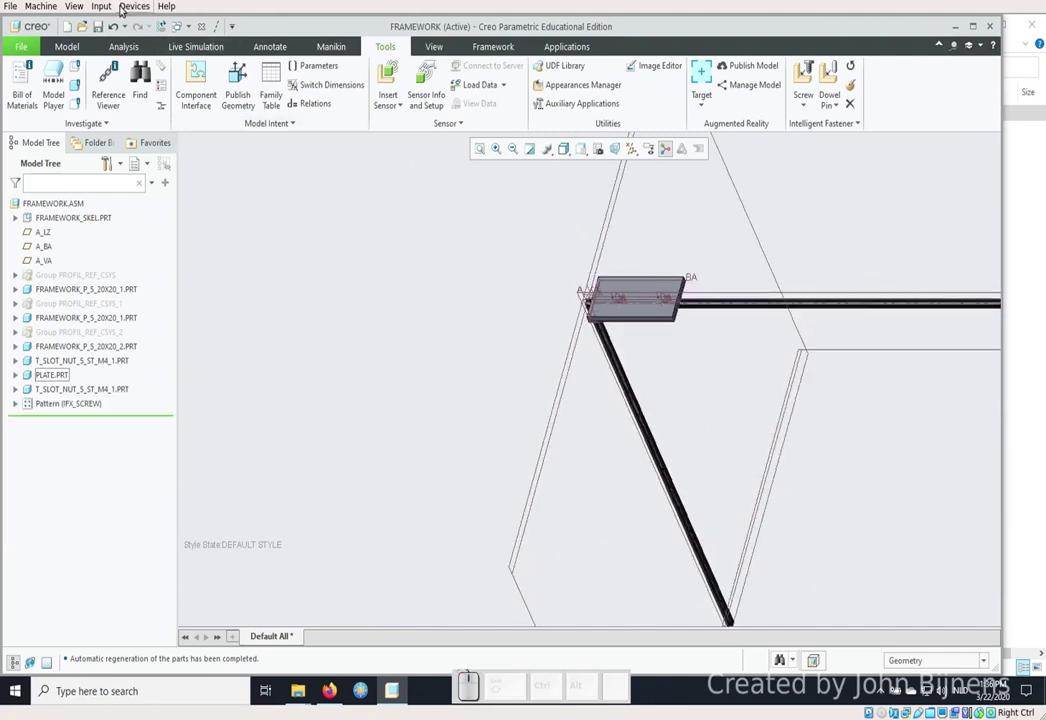
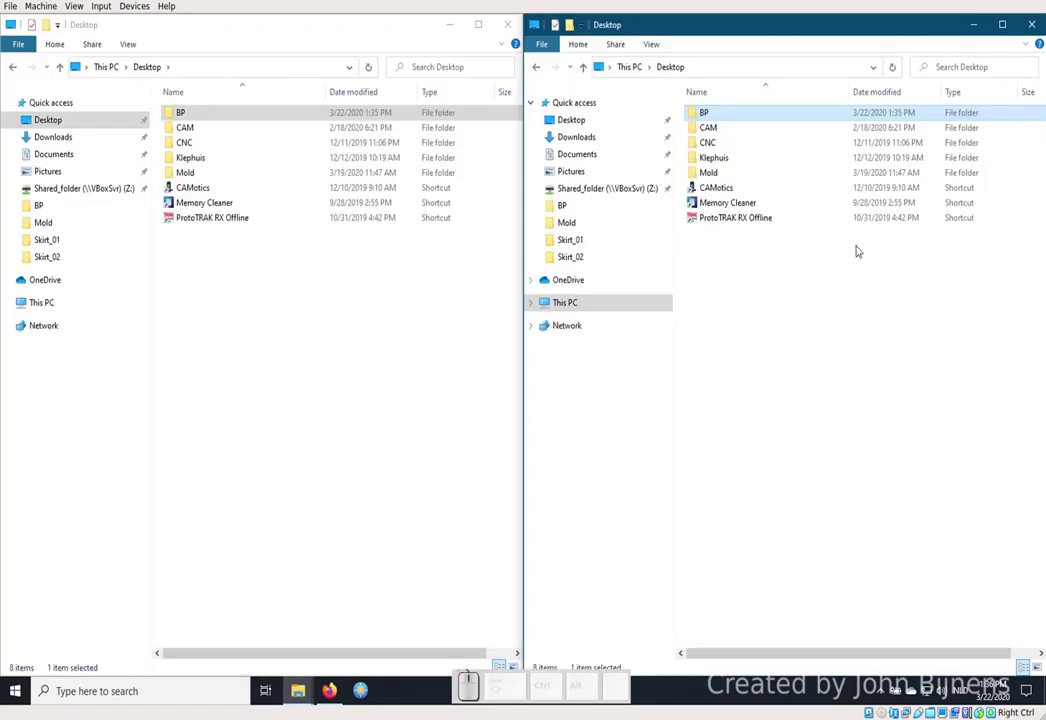
Move plate.prt from BP into the Frame_parts folder.
click(714, 106)
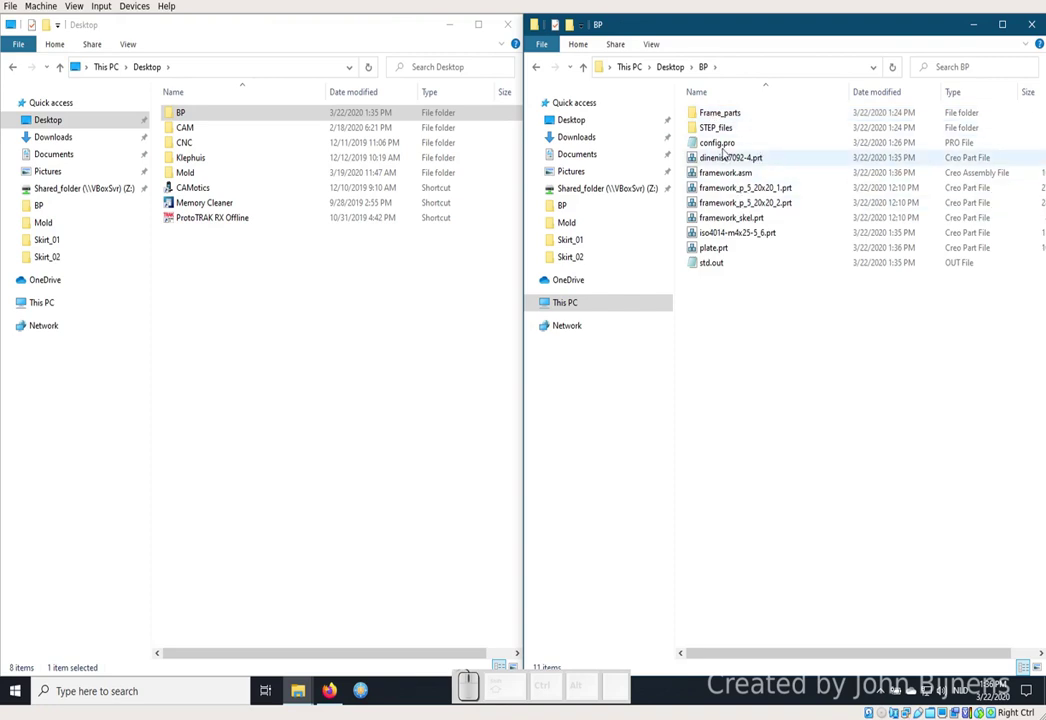
click(713, 248)
drag(715, 247, 732, 114)
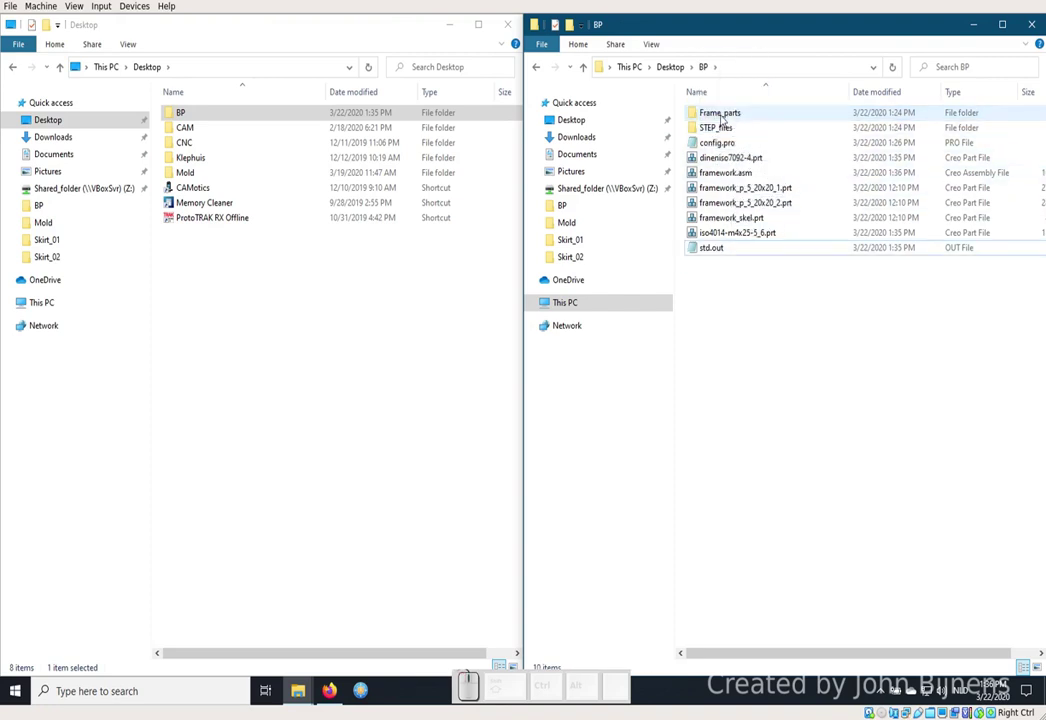
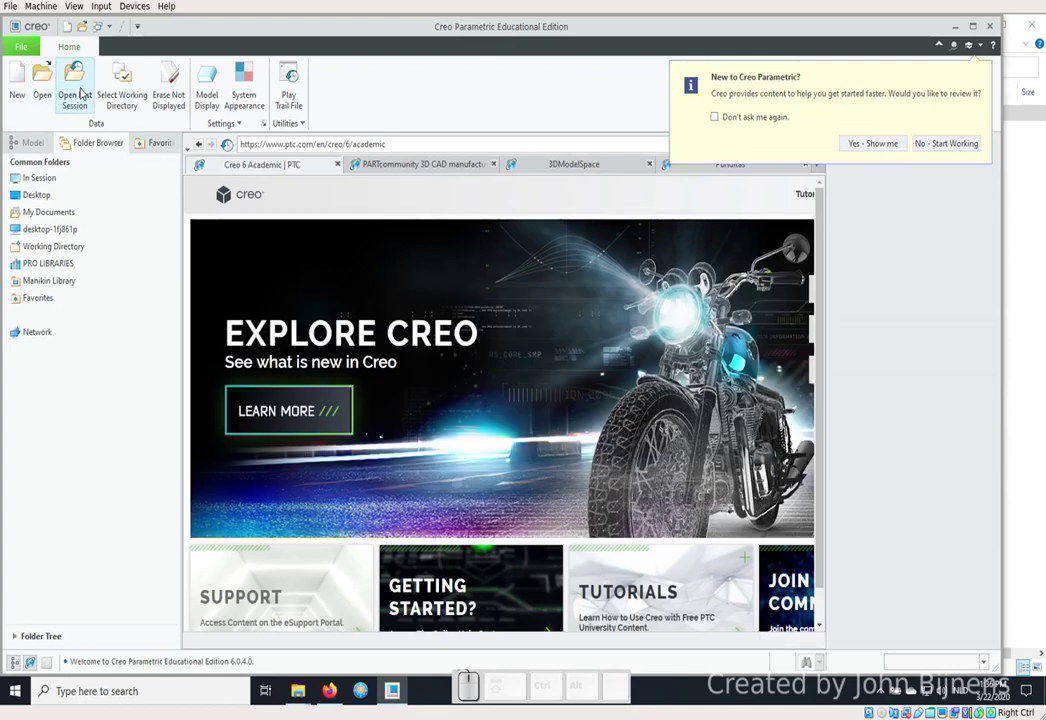
Reopen the FRAMEWORK assembly from the last session via Open Last Session.
click(83, 86)
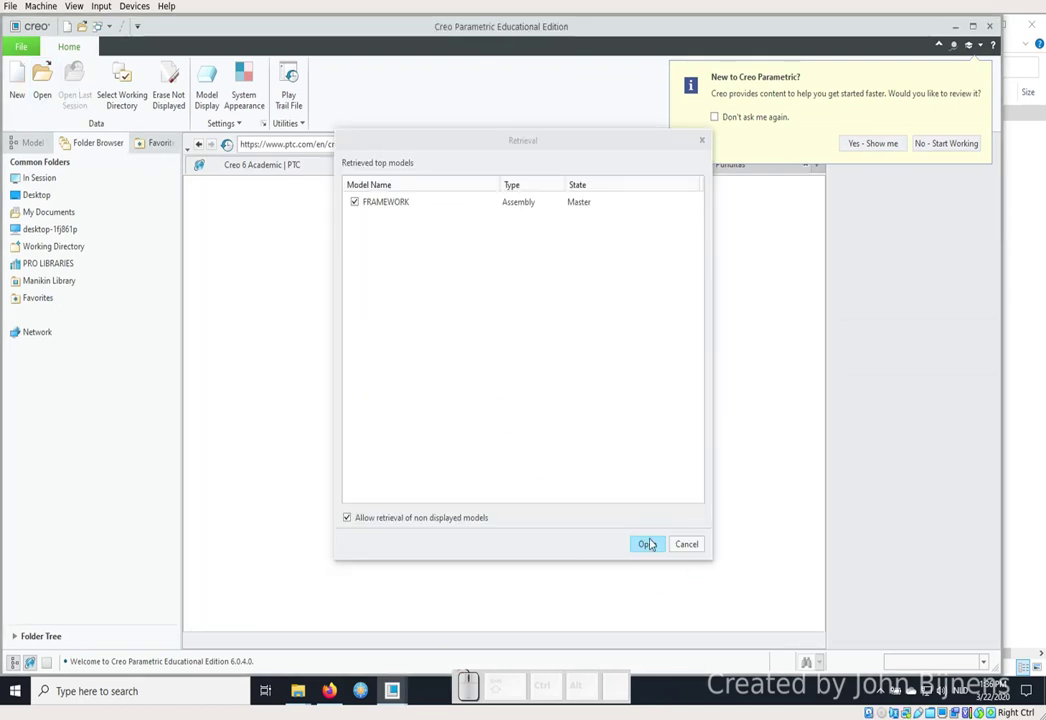
click(651, 546)
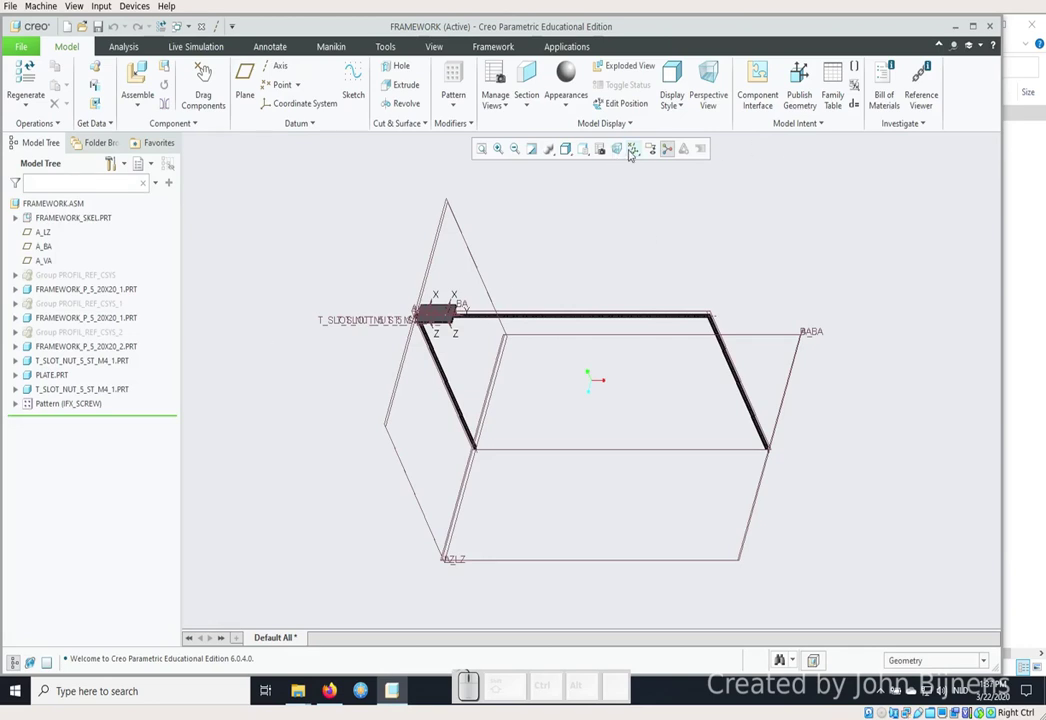
Hide datum plane display in the graphics toolbar and orbit the framework to inspect it.
click(113, 156)
click(113, 156)
click(113, 156)
drag(113, 156, 618, 161)
click(630, 152)
click(642, 168)
click(638, 166)
scroll(down, 3)
click(464, 236)
scroll(down, 3)
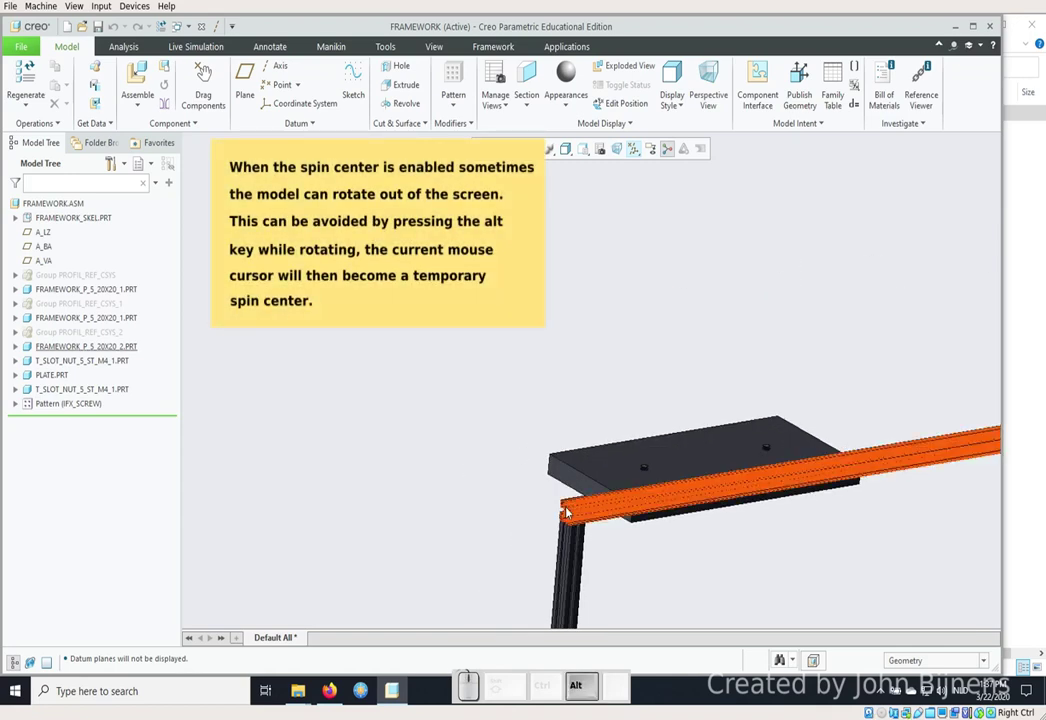